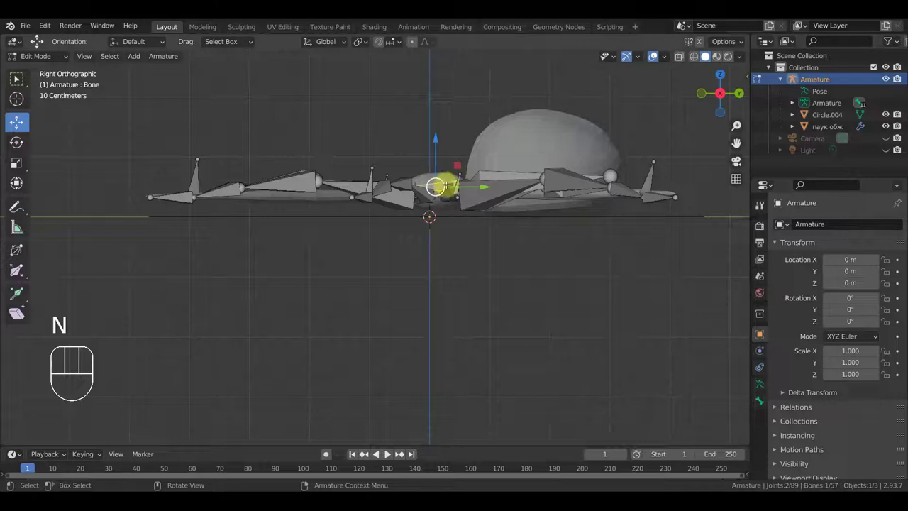
Extrude a new bone straight down beneath the spider's body centre.
key("shift+d")
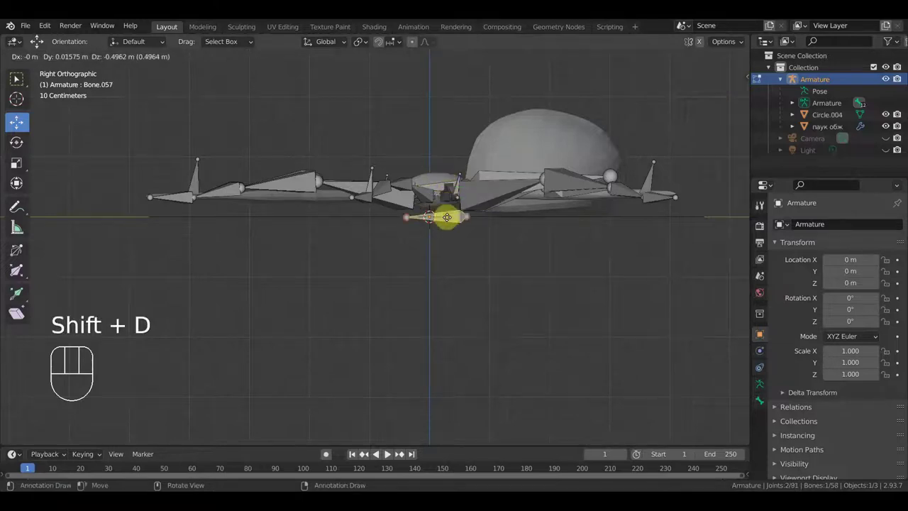
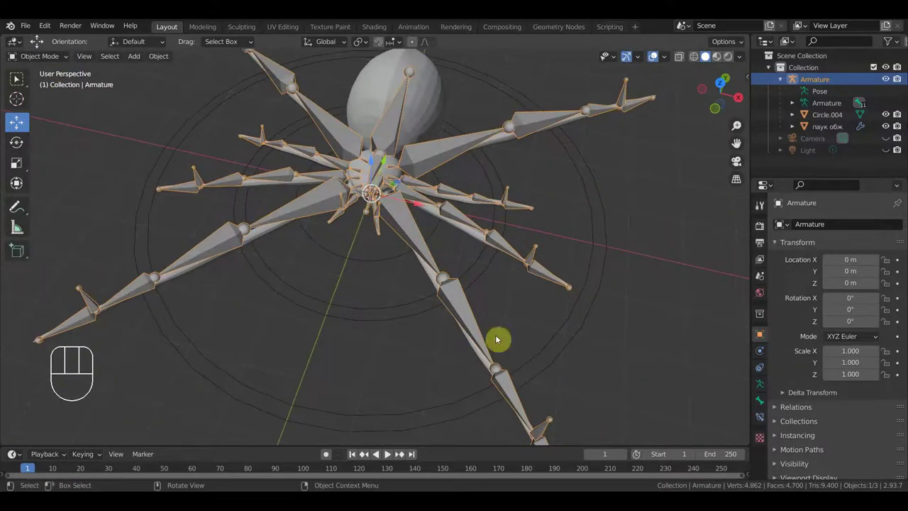
Orbit around the rig, clear the selection and view the spider from a low angle.
left_click_drag(414, 368, 319, 339)
left_click_drag(473, 264, 512, 255)
left_click_drag(49, 60, 51, 100)
middle_click(356, 199)
left_click_drag(47, 57, 135, 91)
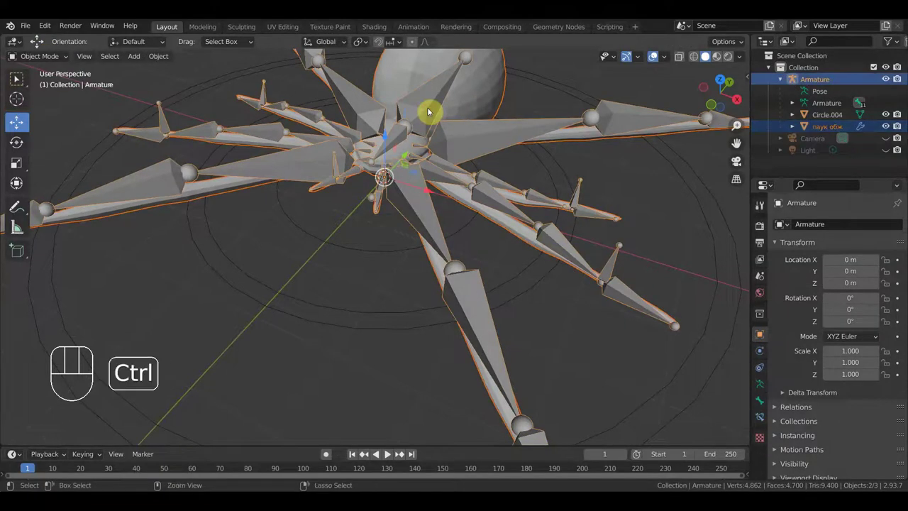
left_click(656, 194)
left_click_drag(619, 201, 487, 168)
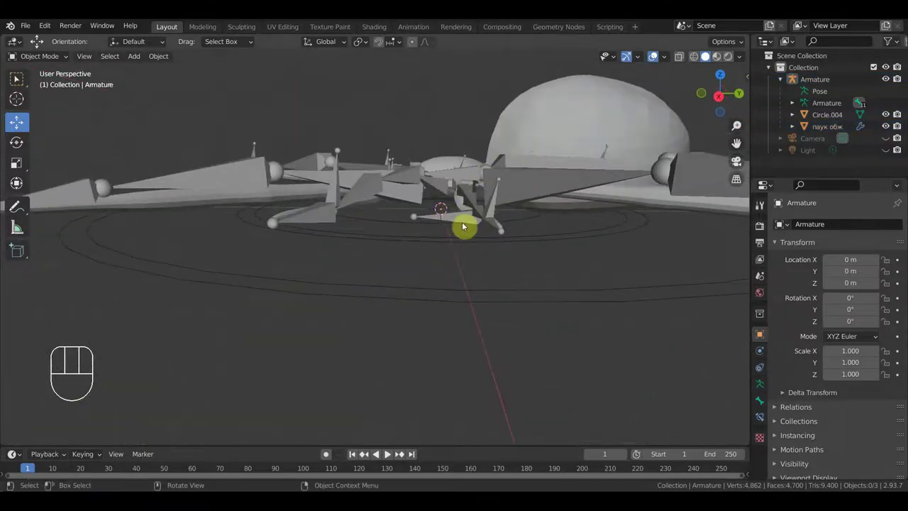
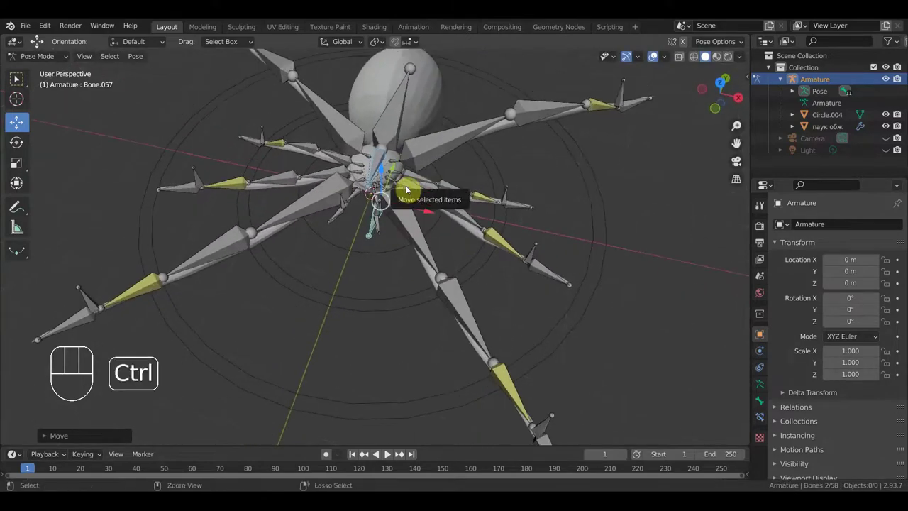
Undo the last action before switching out of pose mode.
key("ctrl+z")
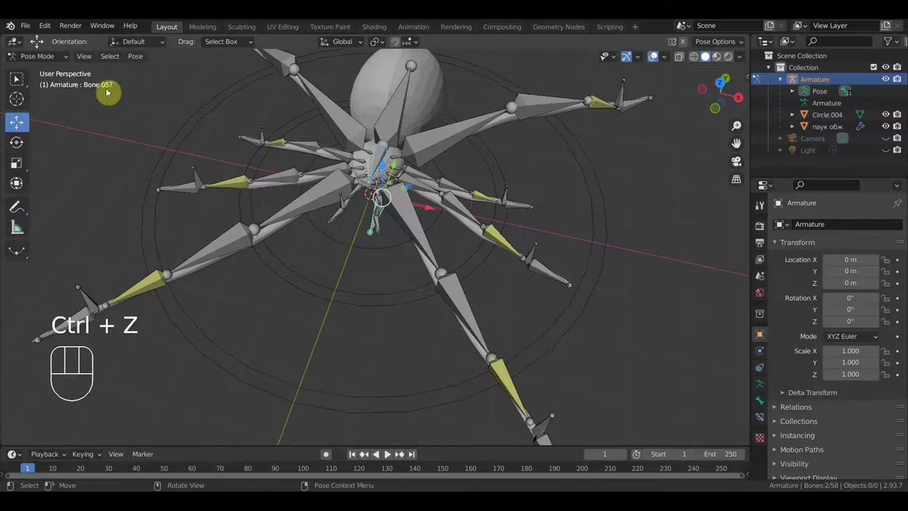
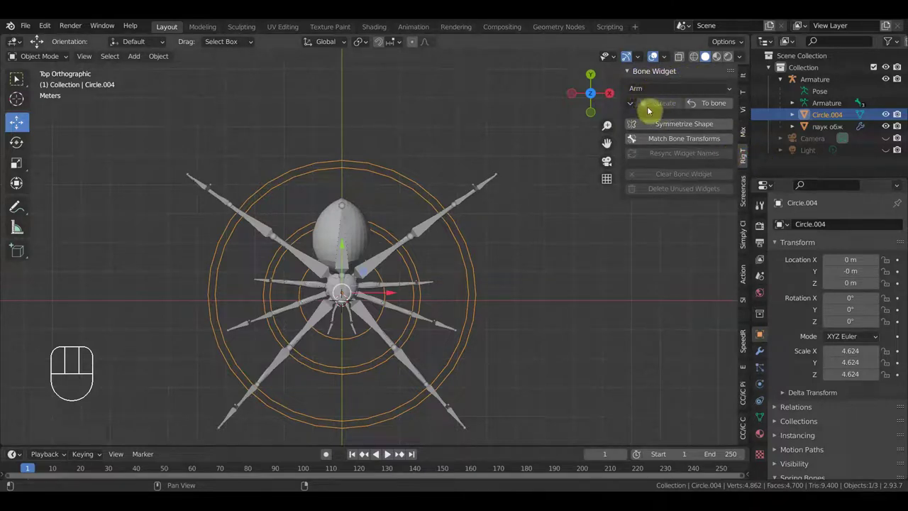
Drag in the sidebar area to reveal the Rig Tools / Bone Widget panel.
left_click_drag(732, 94, 673, 134)
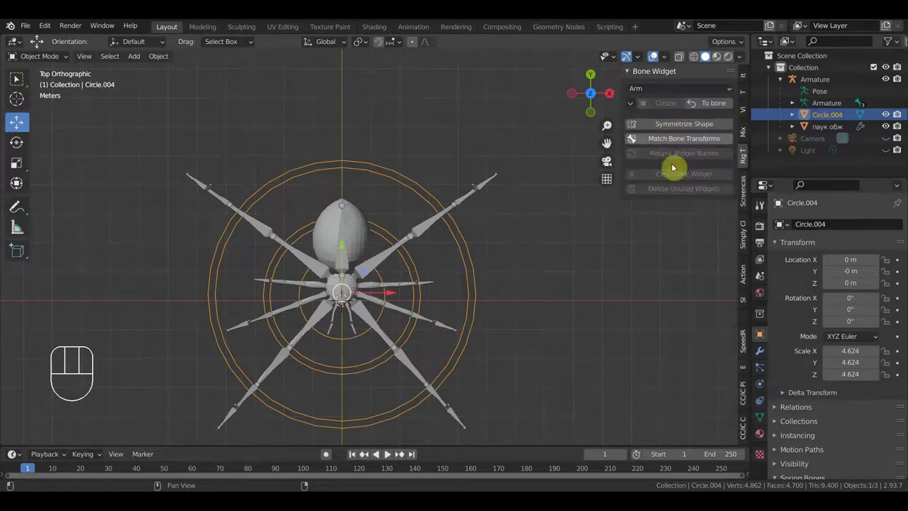
left_click_drag(634, 108, 674, 101)
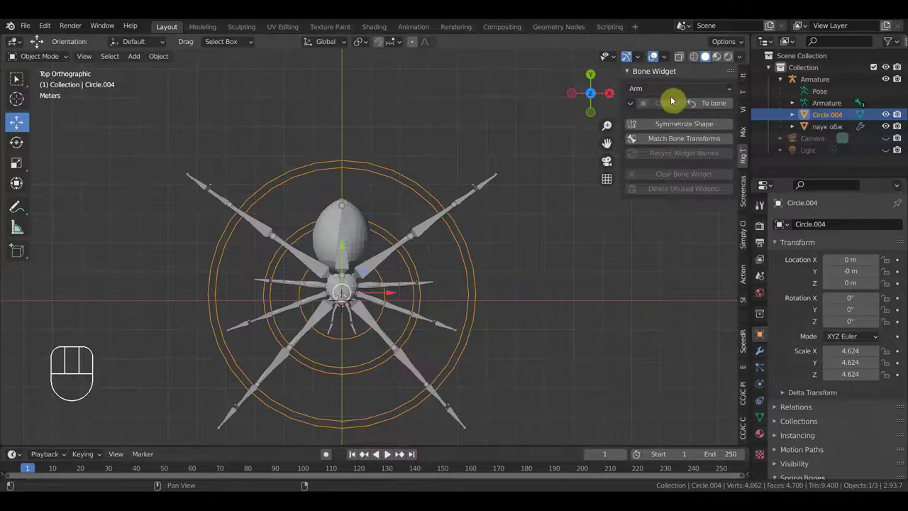
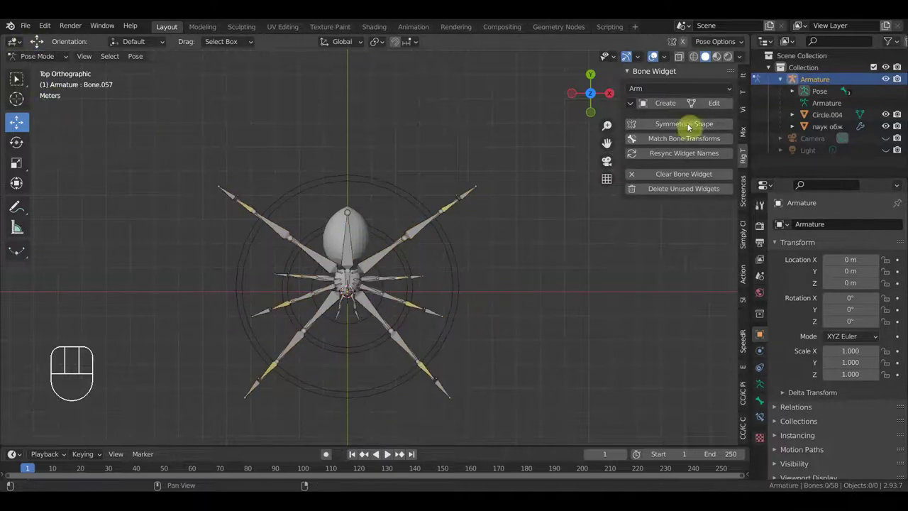
Orbit the view to see the spider's legs from the side.
left_click_drag(443, 186, 438, 156)
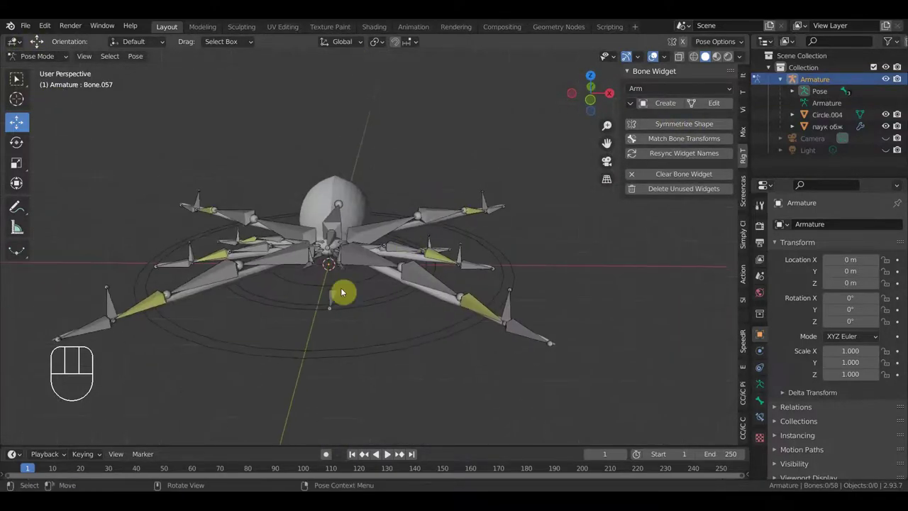
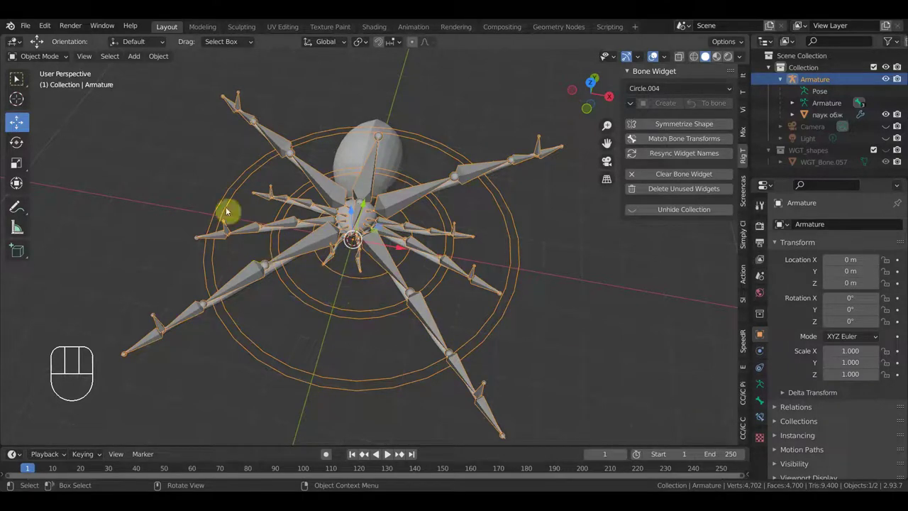
Orbit the rig, then look straight down on the spider from above (numpad 7).
left_click_drag(47, 60, 47, 107)
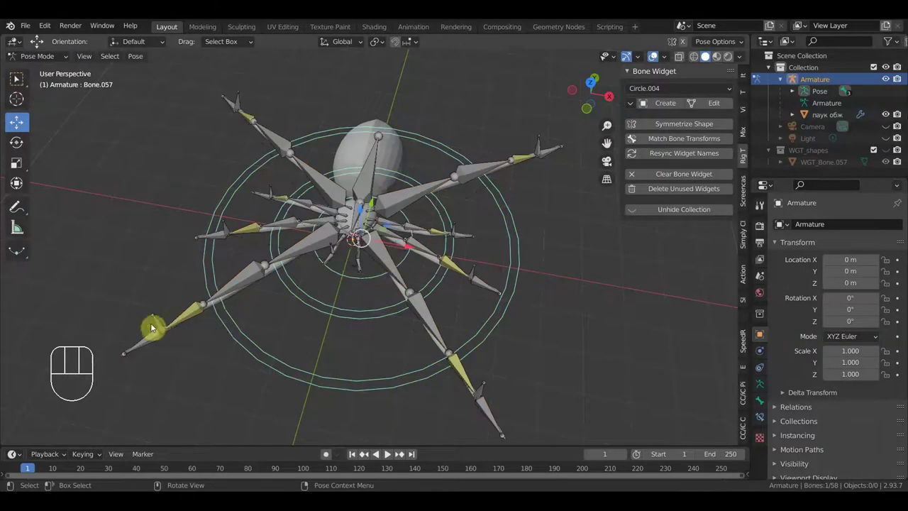
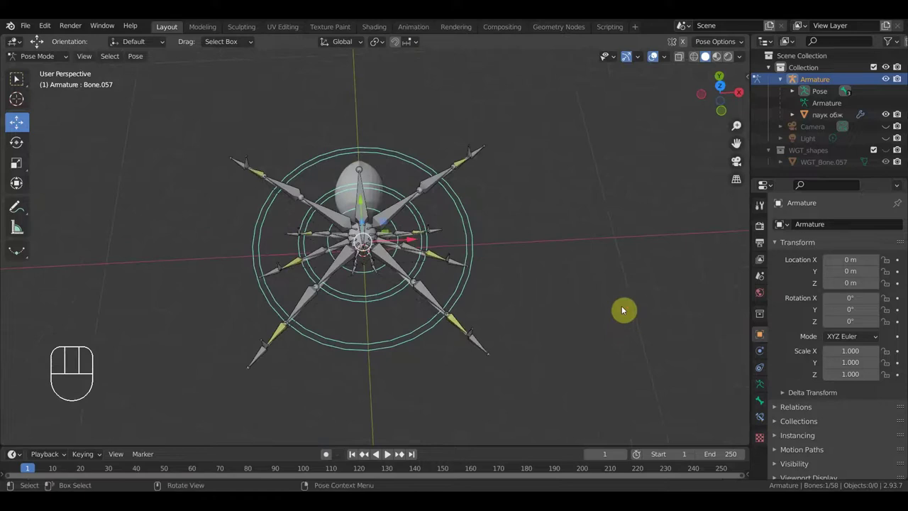
key("KP_7")
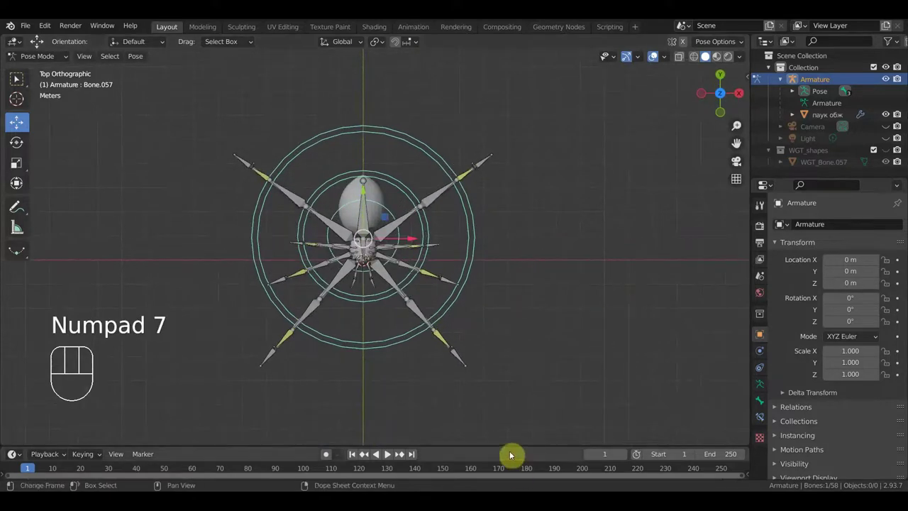
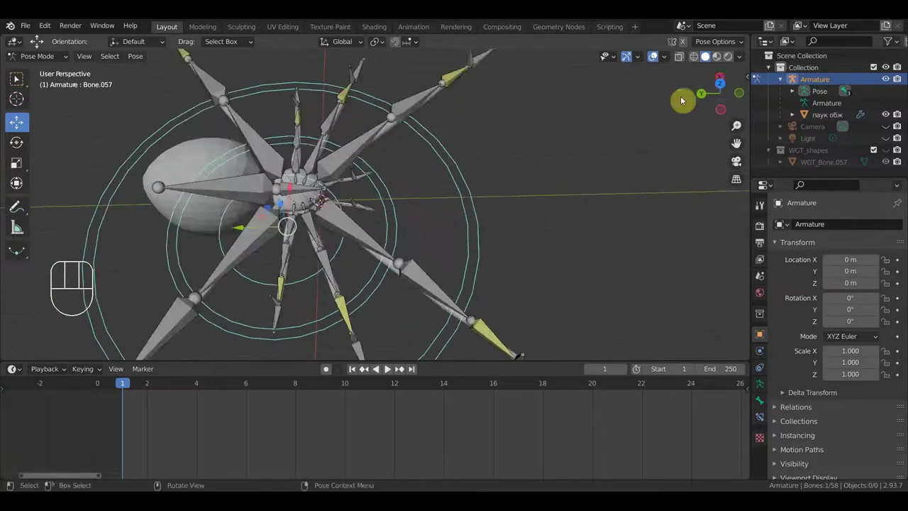
left_click(649, 63)
left_click(654, 62)
left_click_drag(593, 198, 610, 137)
left_click(657, 61)
left_click_drag(615, 184, 539, 196)
left_click_drag(454, 215, 358, 203)
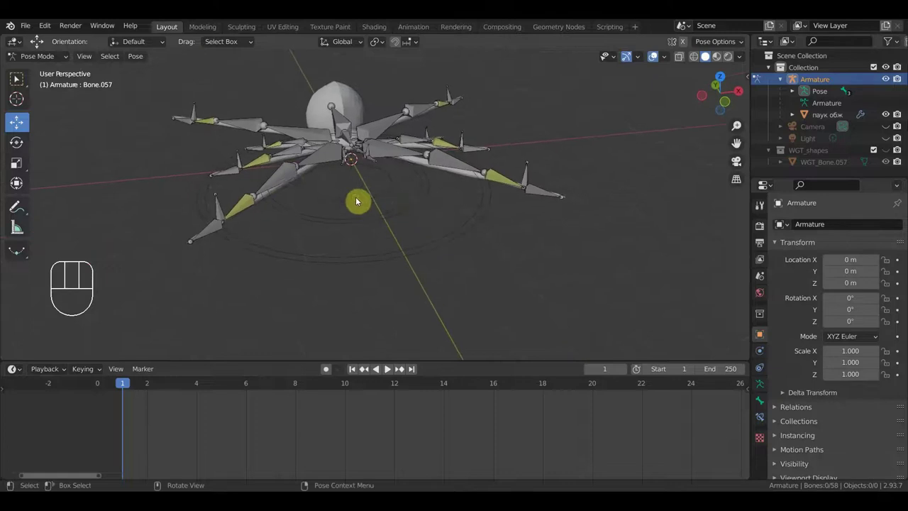
left_click_drag(377, 210, 430, 191)
left_click_drag(384, 310, 442, 280)
left_click(512, 219)
left_click_drag(563, 295, 574, 273)
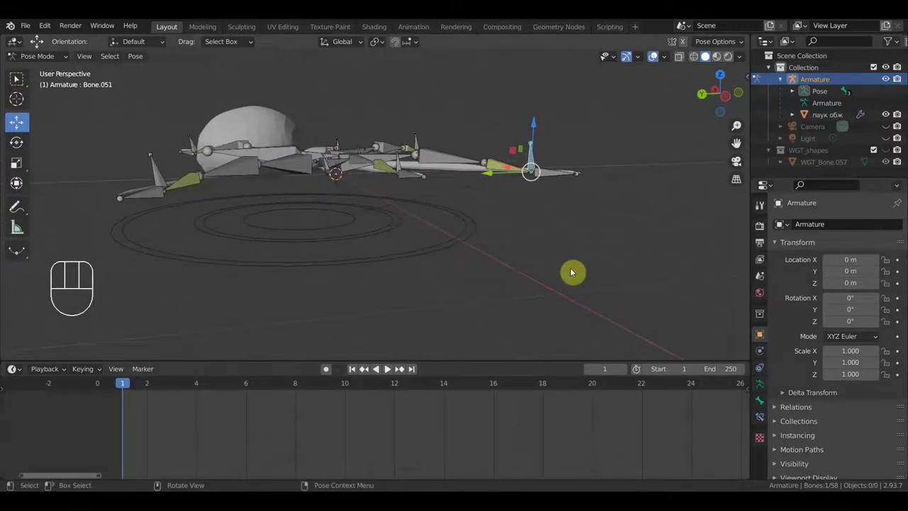
key("KP_3")
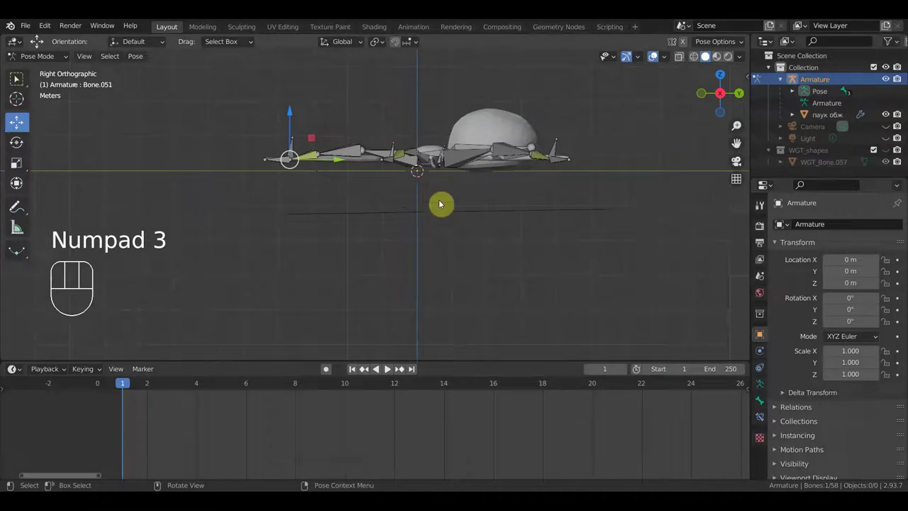
key("g")
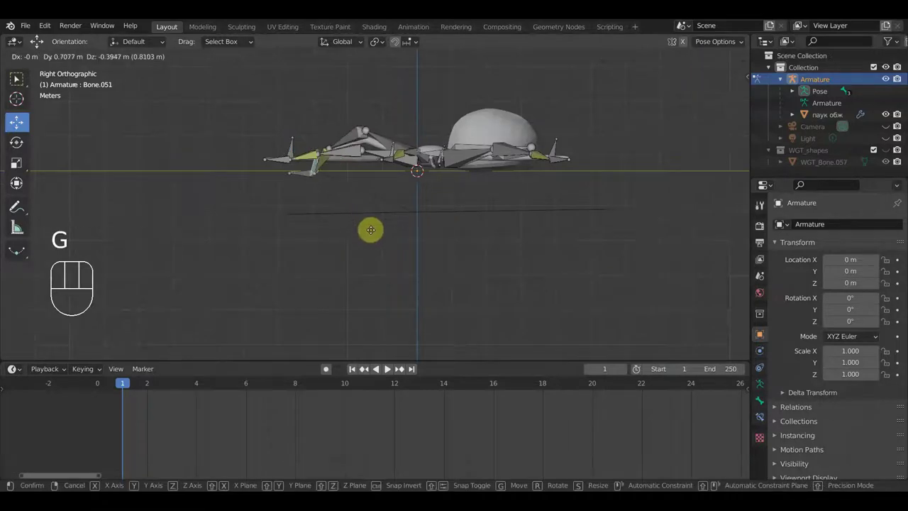
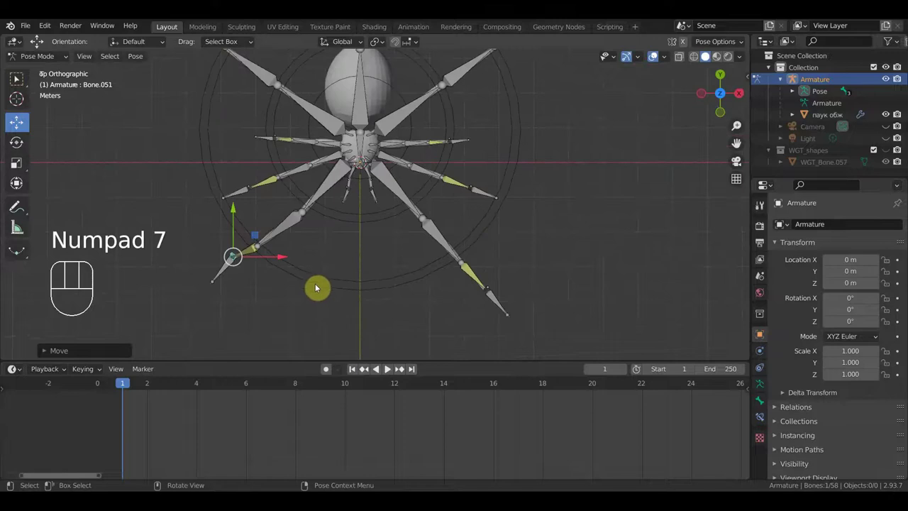
Move leg-tip Bone.051 and foot Bone.026 so the leg bends inward, adjusting the foot height in side view.
key("g")
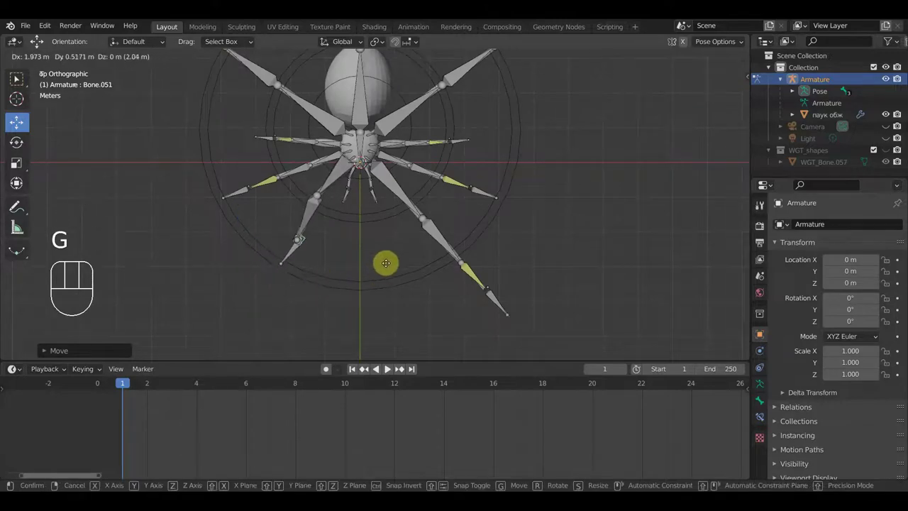
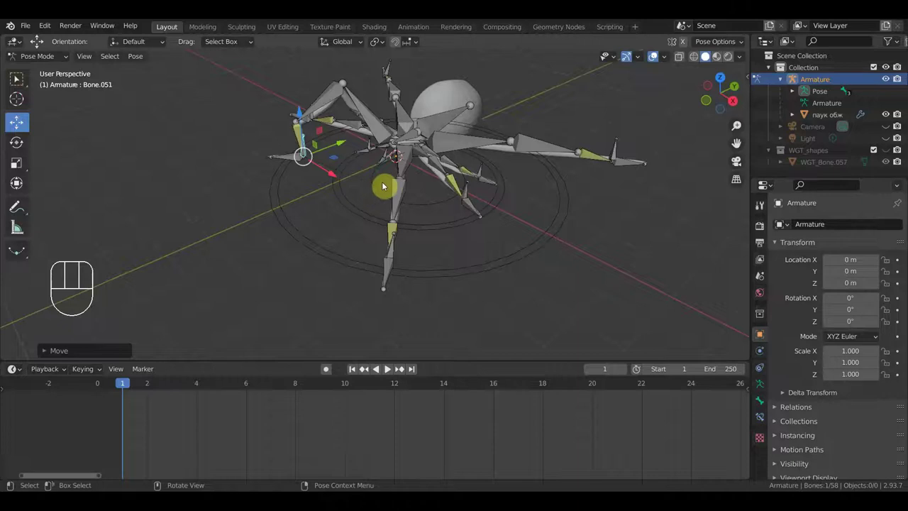
key("r")
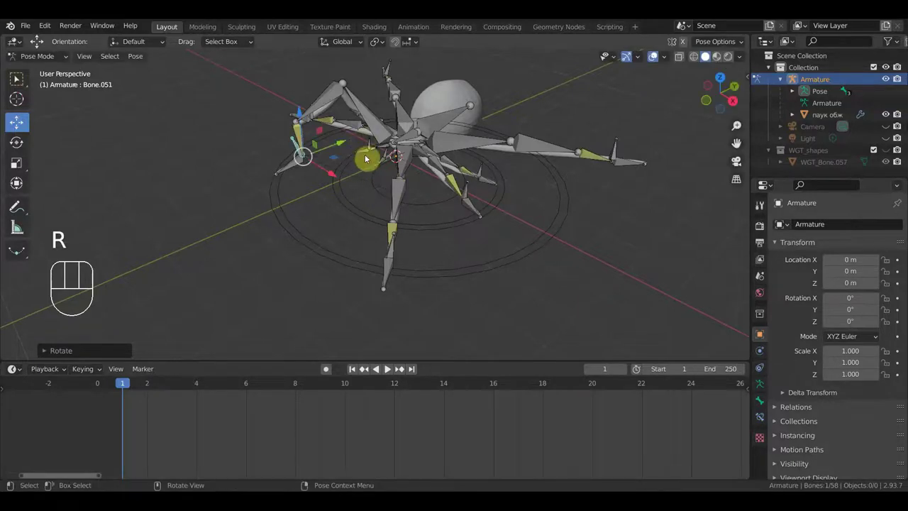
left_click_drag(375, 188, 464, 243)
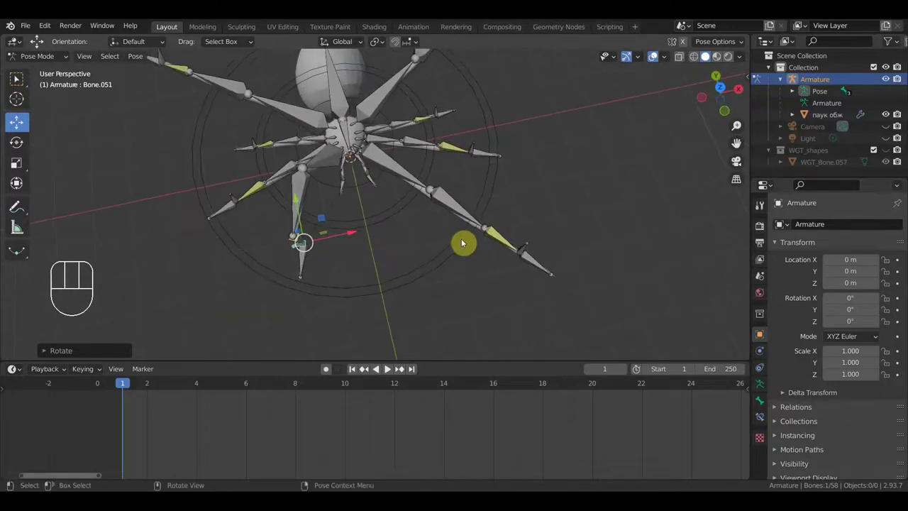
key("KP_7")
left_click_drag(490, 292, 523, 296)
key("g")
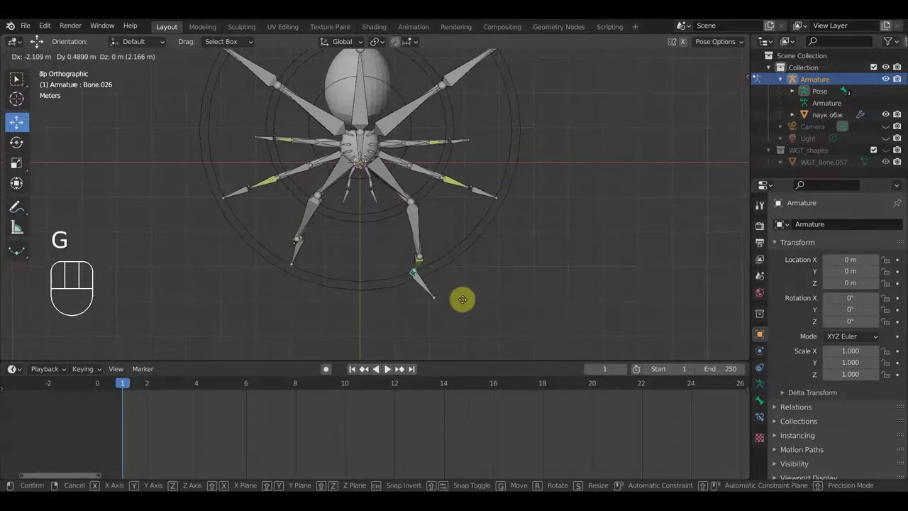
left_click(468, 306)
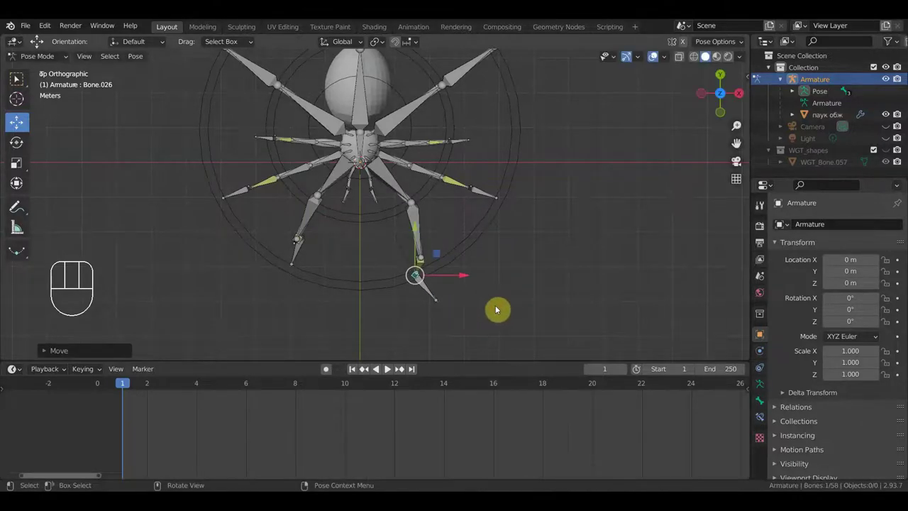
key("KP_3")
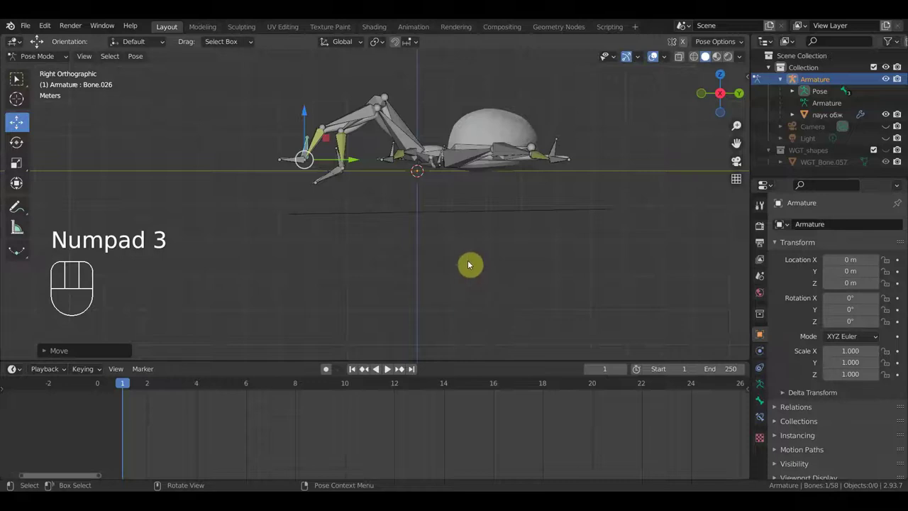
key("g")
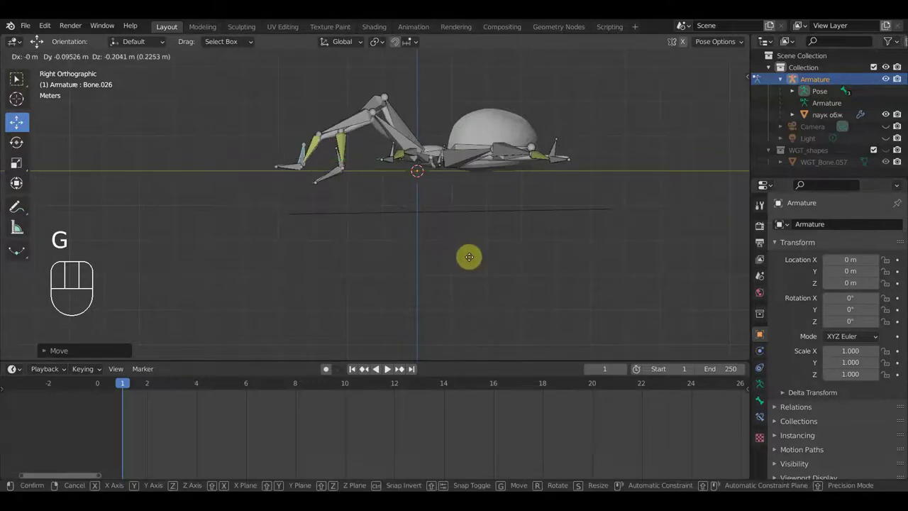
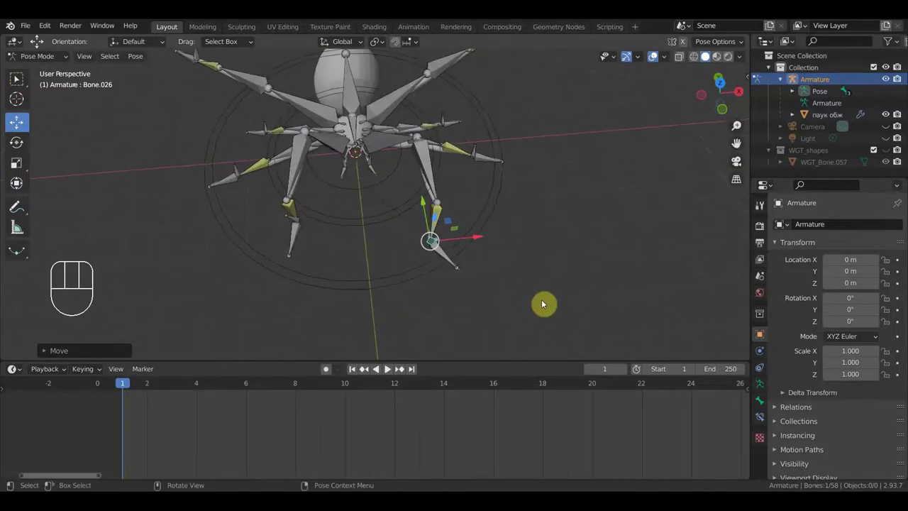
From top view, rotate several leg bones to new angles, swinging the front leg forward.
key("KP_7")
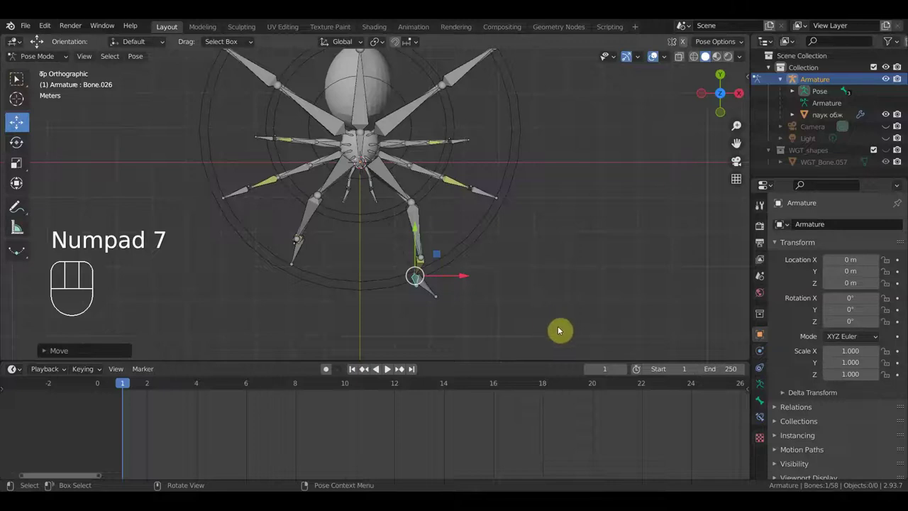
key("r")
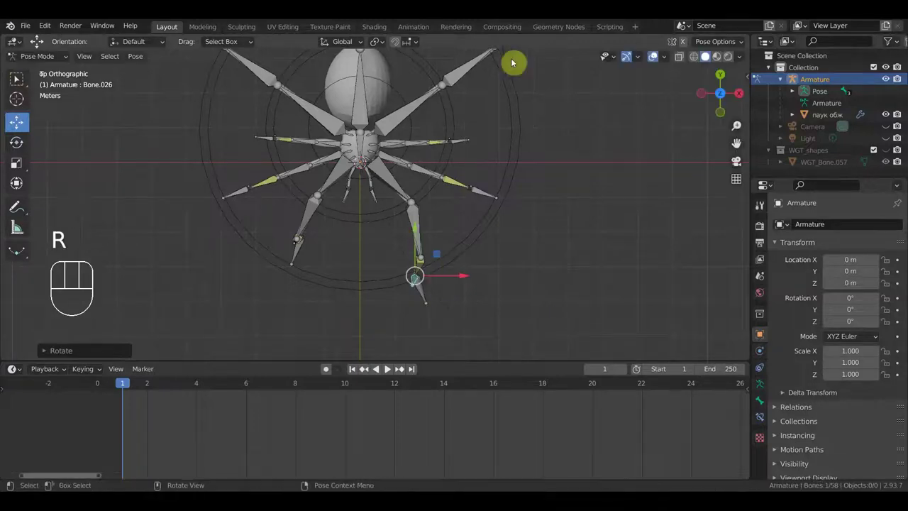
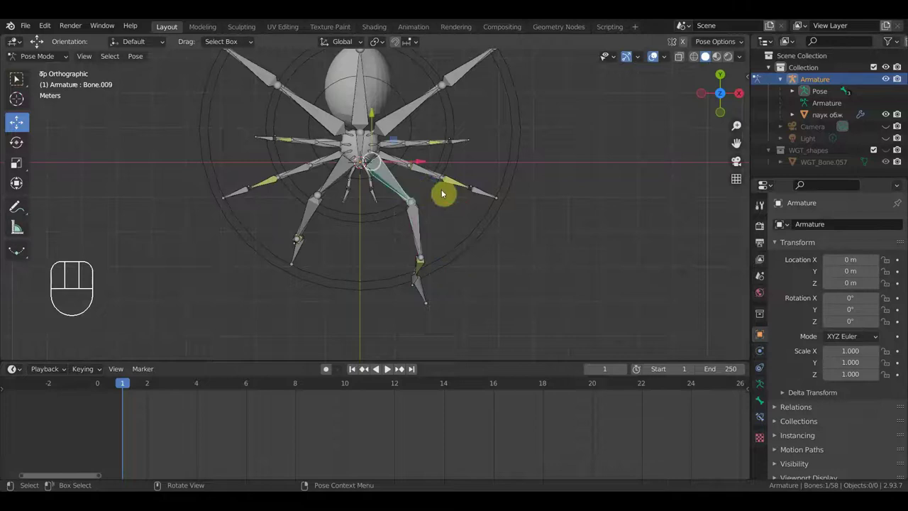
key("r")
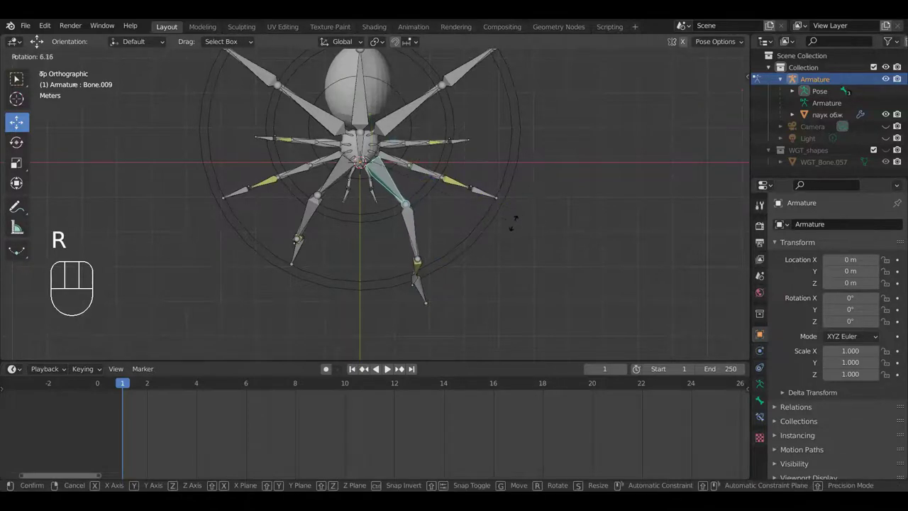
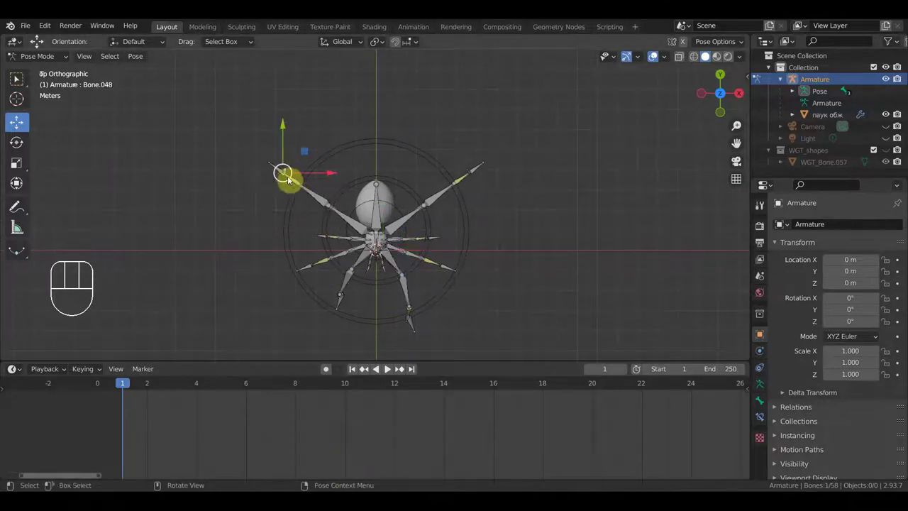
key("r")
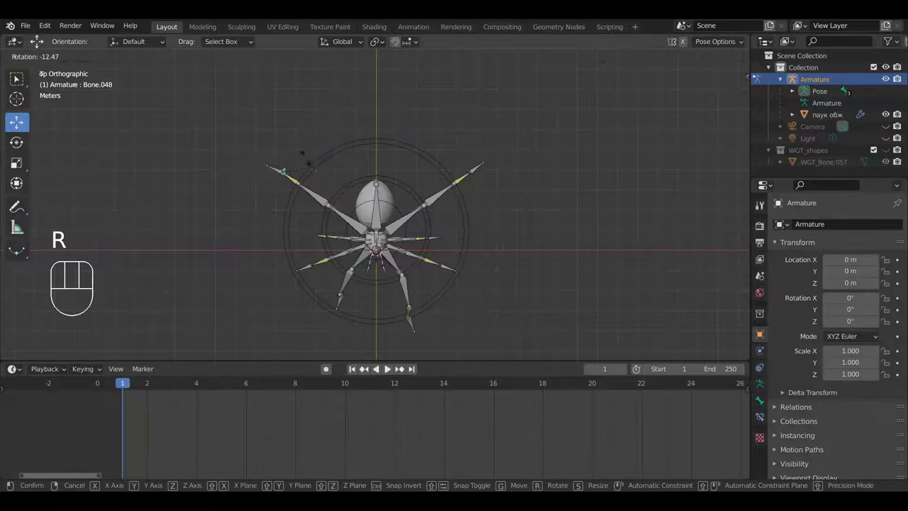
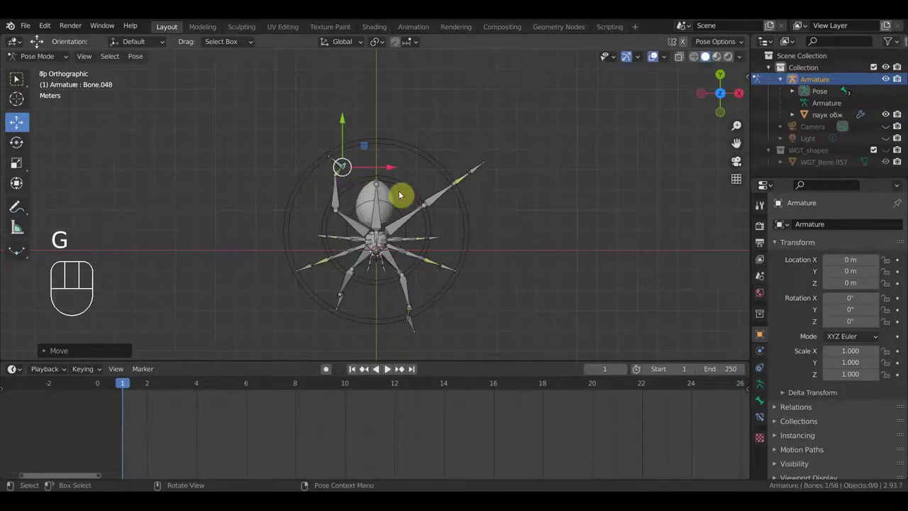
key("r")
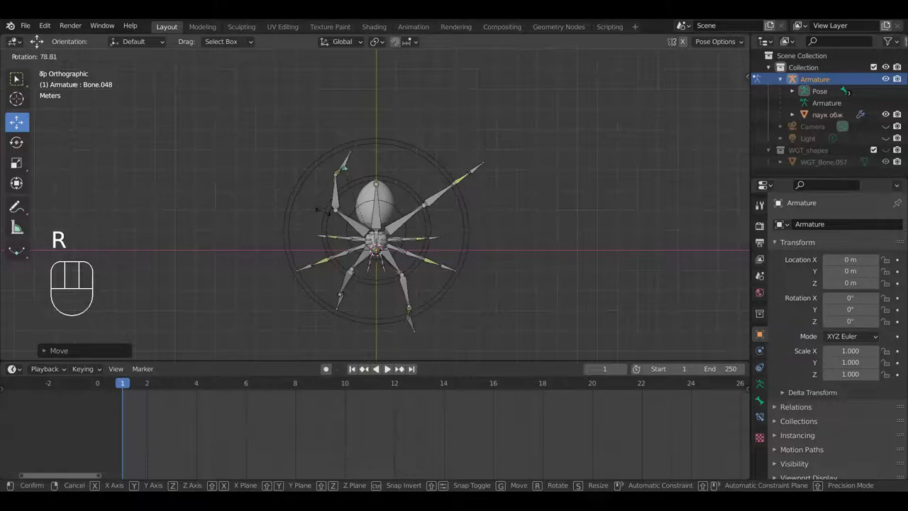
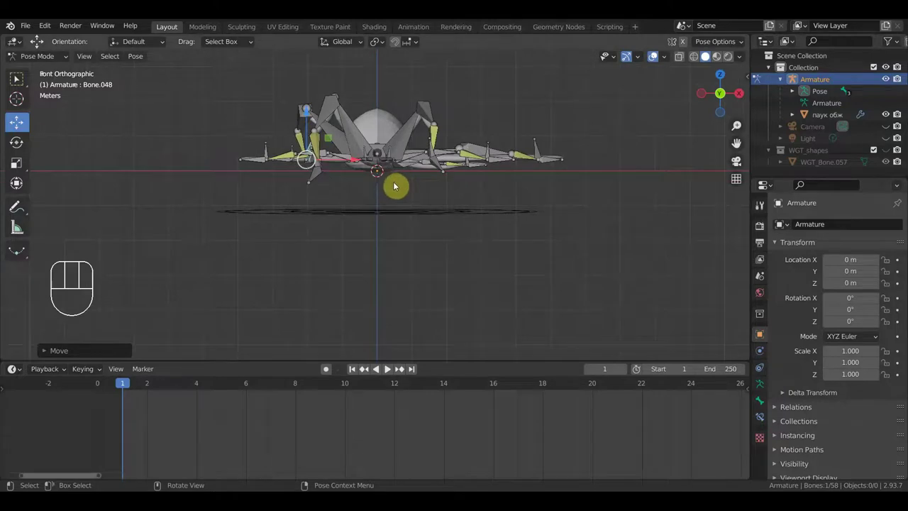
In side view, lower one foot control to the ground line and raise another.
left_click_drag(408, 190, 526, 209)
key("KP_3")
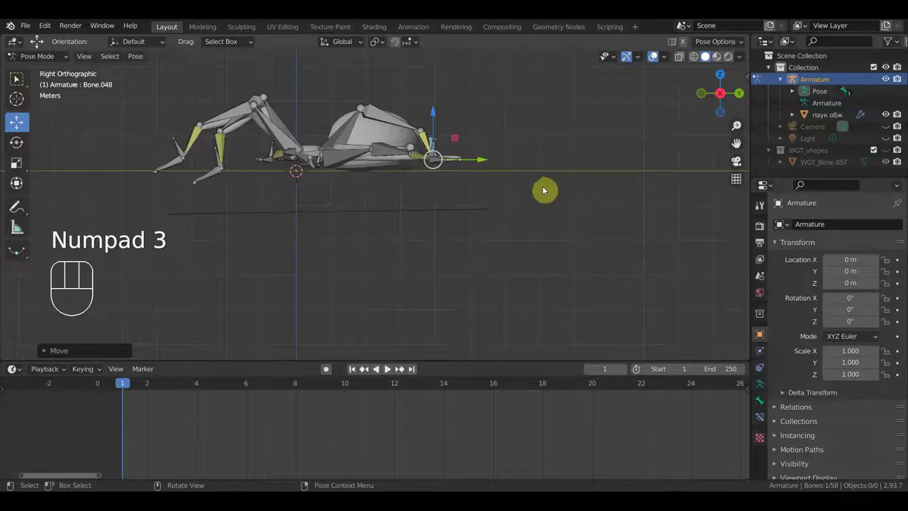
key("g")
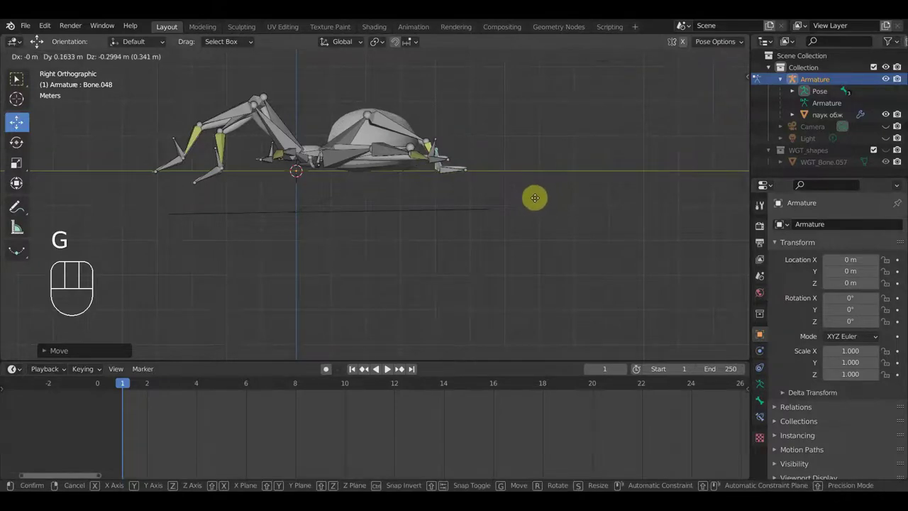
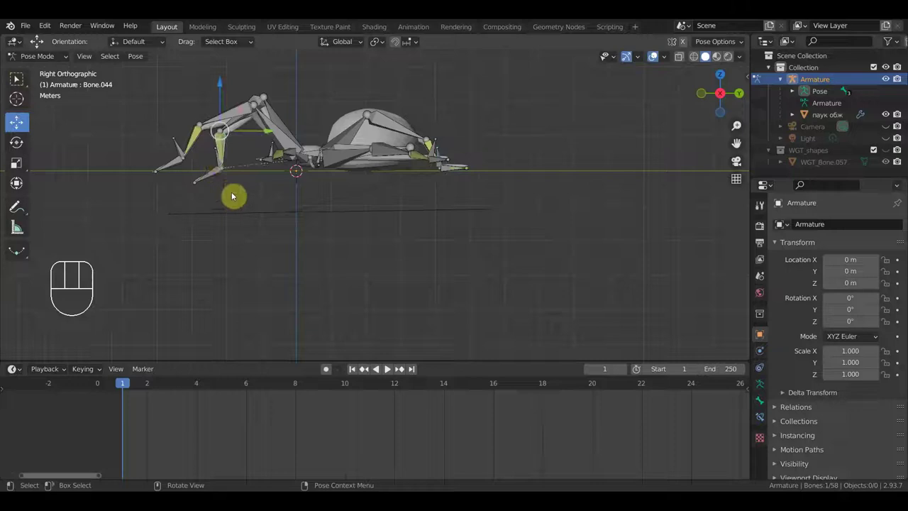
key("g")
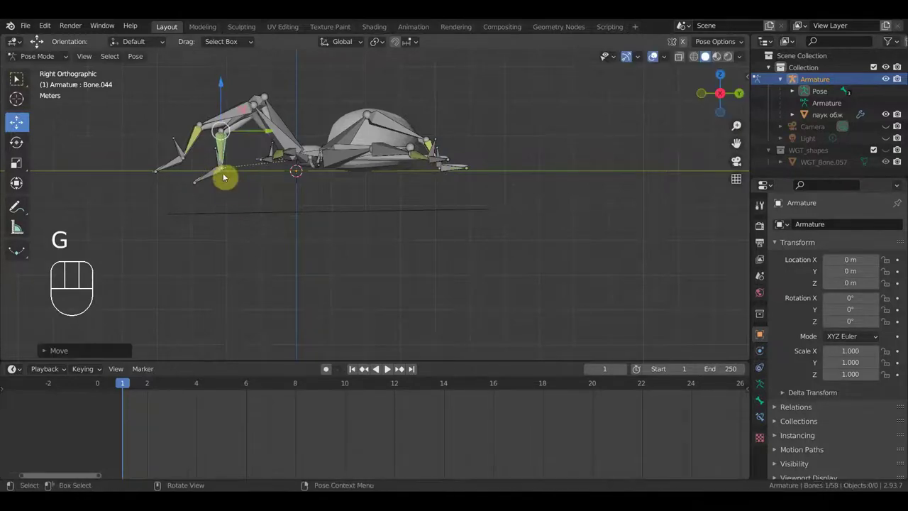
key("g")
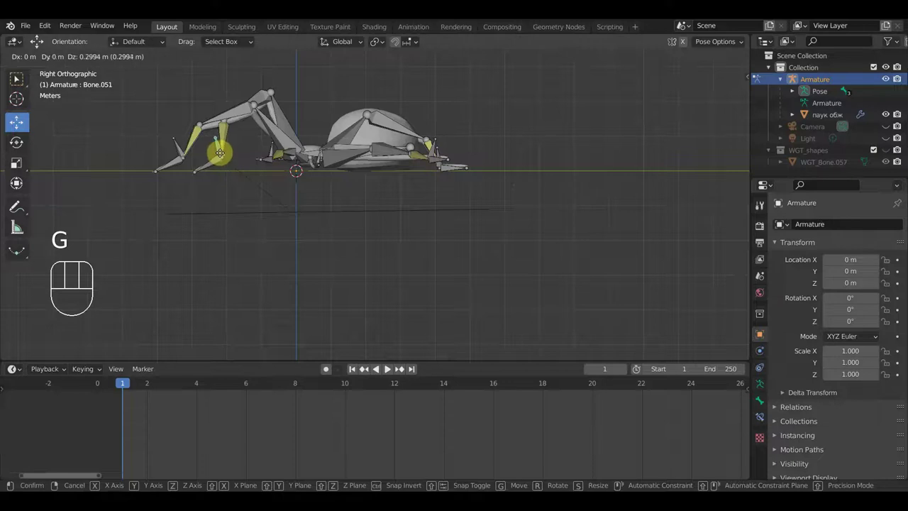
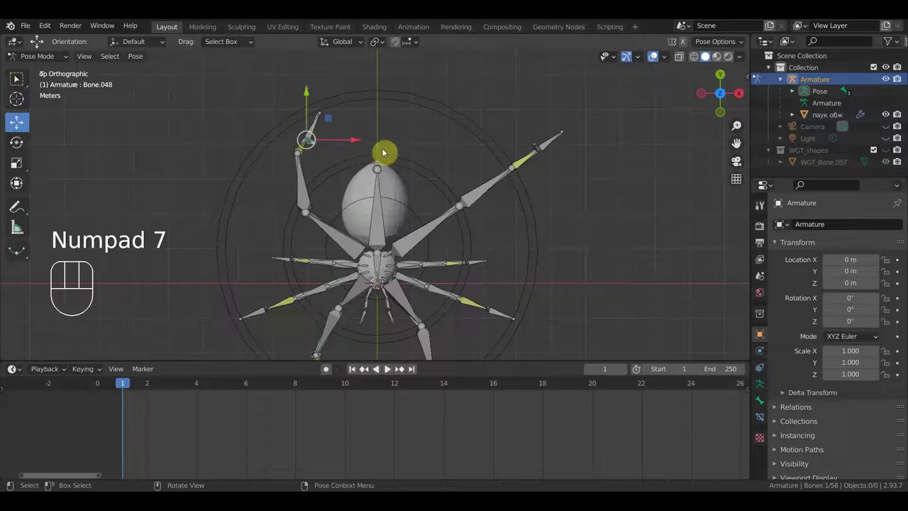
Move the front and lower right legs' foot controls to new spots, checking from the side.
key("g")
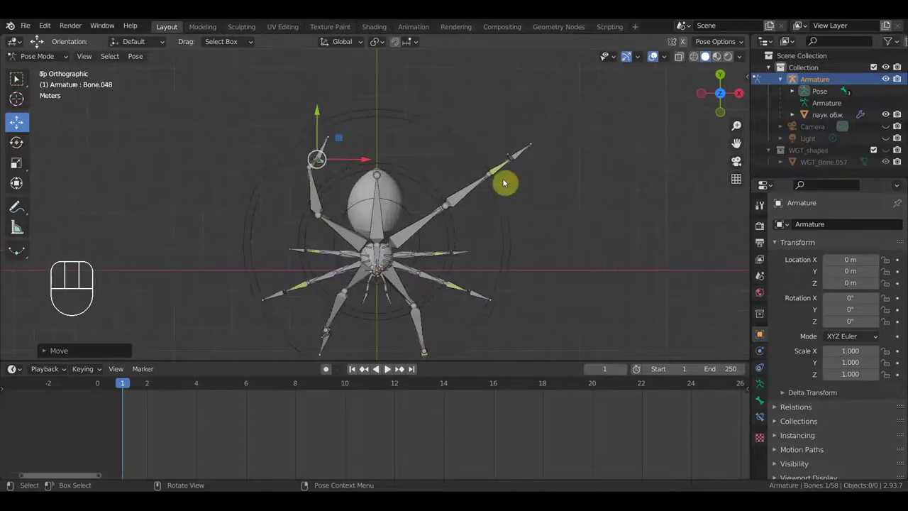
left_click_drag(514, 159, 526, 162)
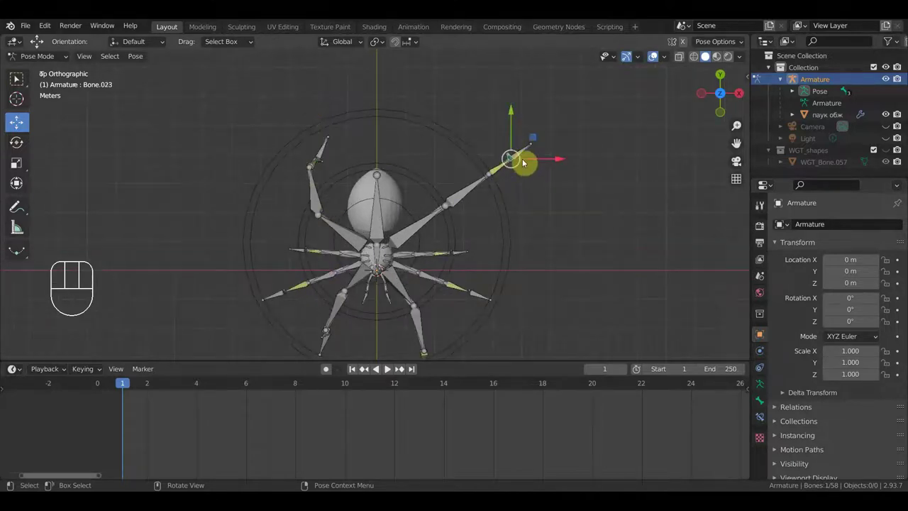
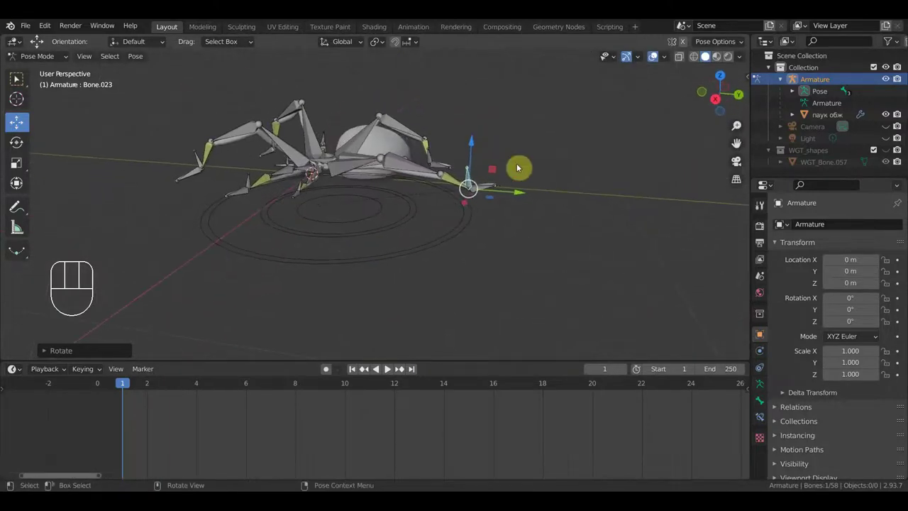
key("KP_3")
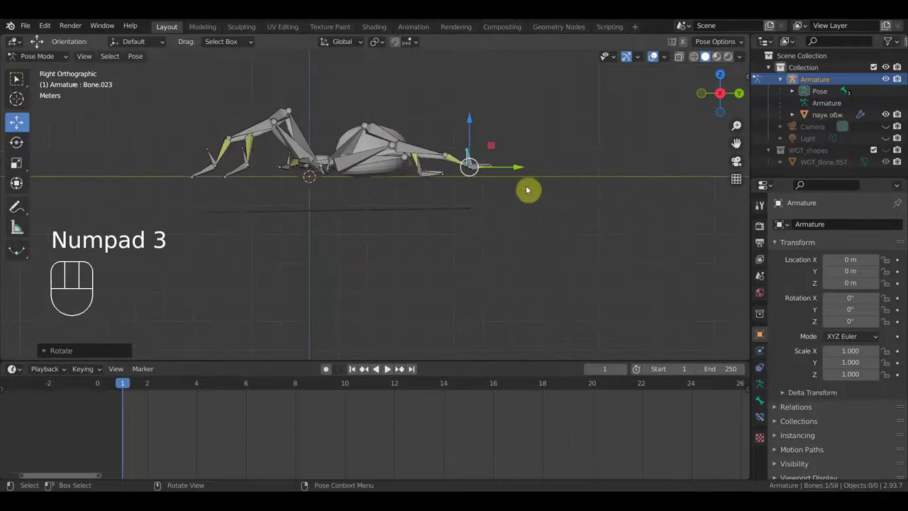
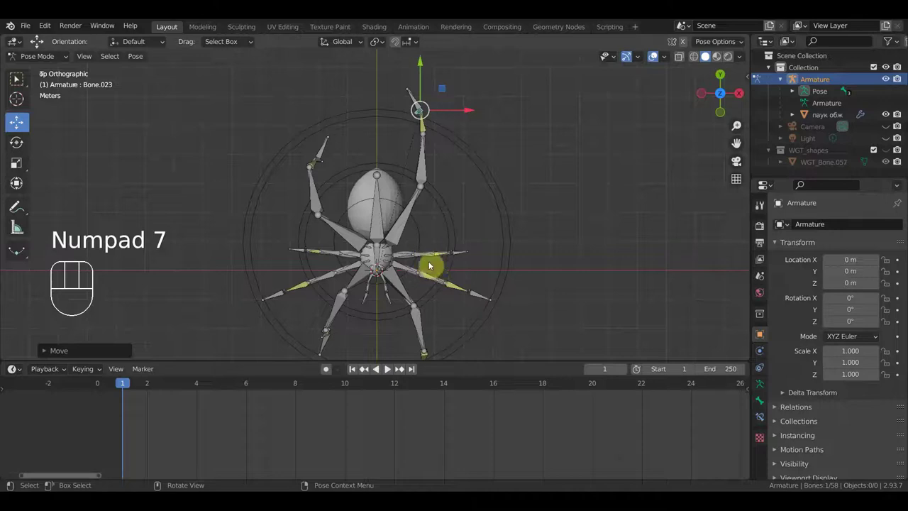
left_click(433, 255)
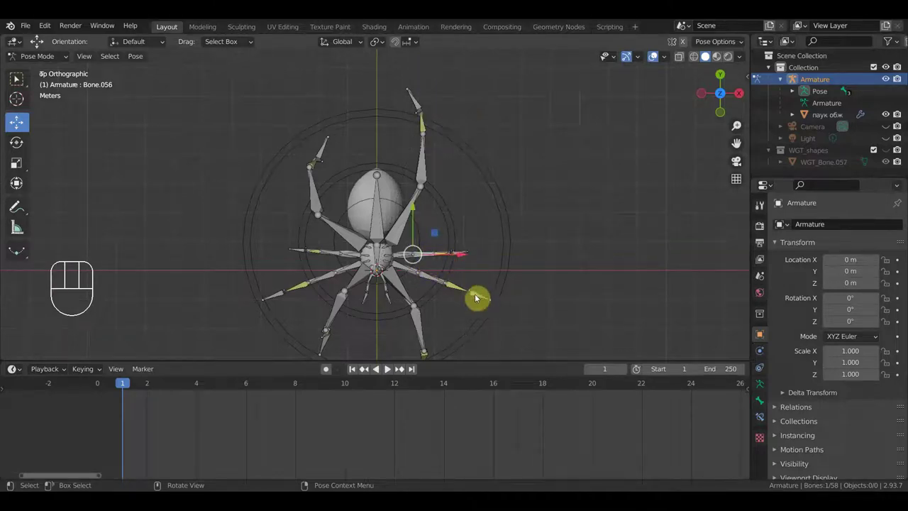
left_click(471, 294)
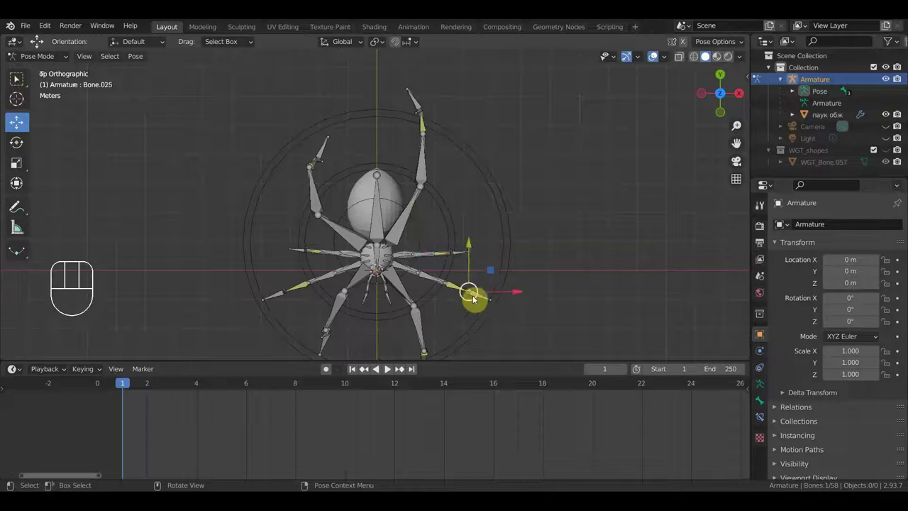
key("g")
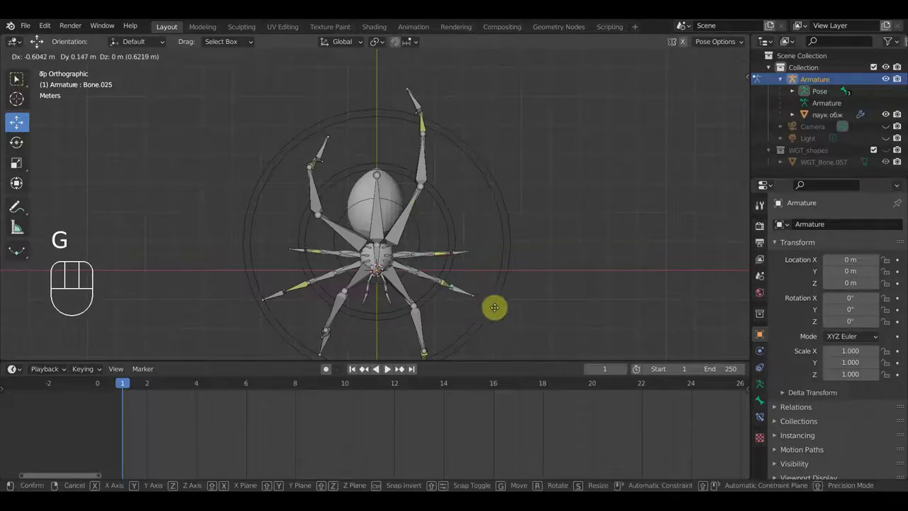
left_click(481, 304)
left_click_drag(487, 308, 483, 188)
key("g")
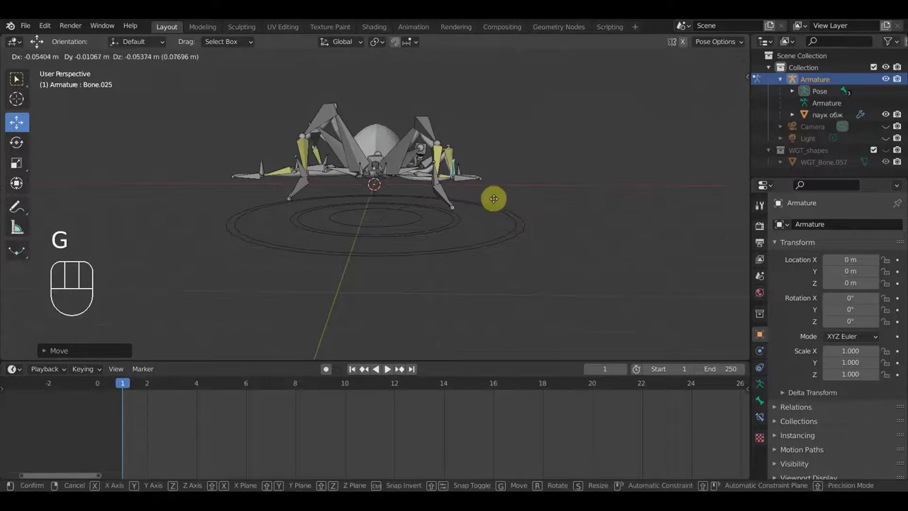
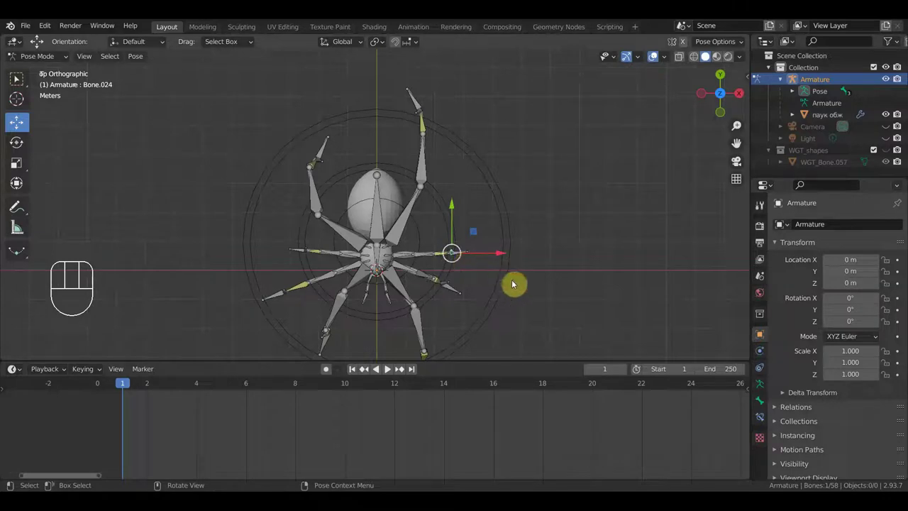
Move the middle right leg's foot control outward into the new stance and view from the side.
key("g")
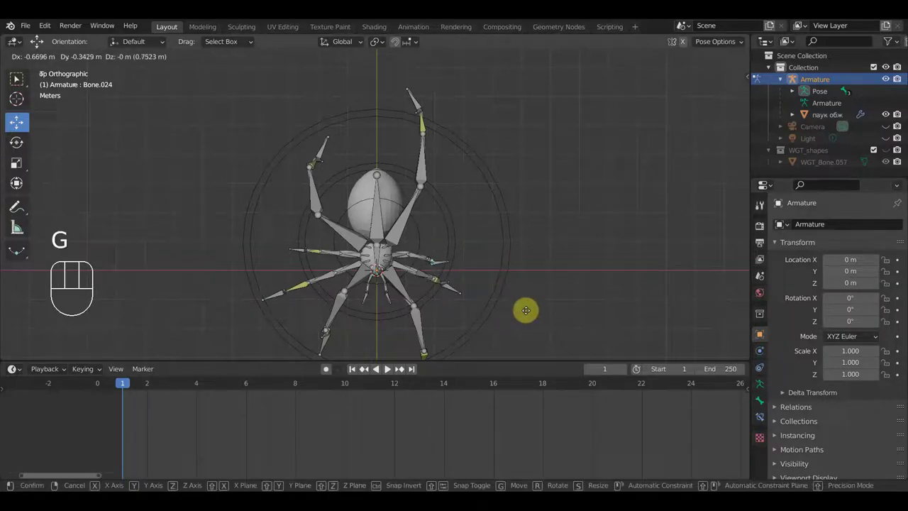
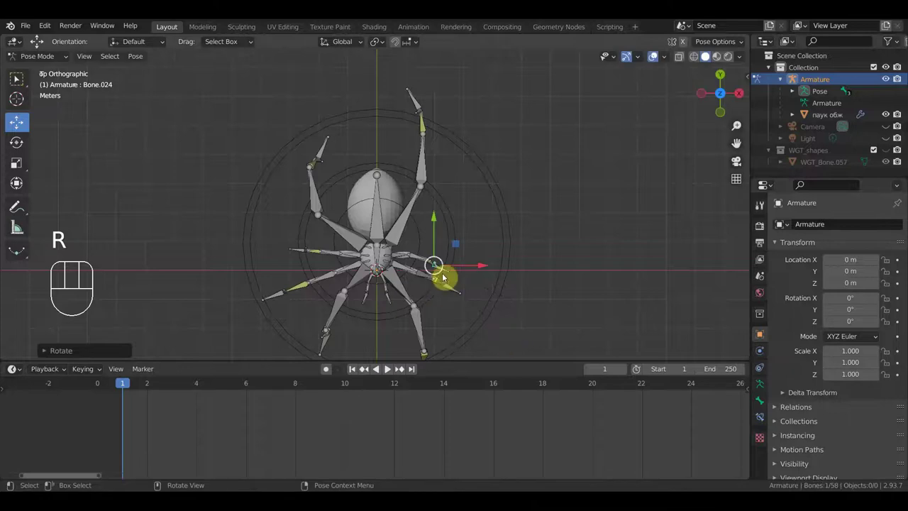
key("g")
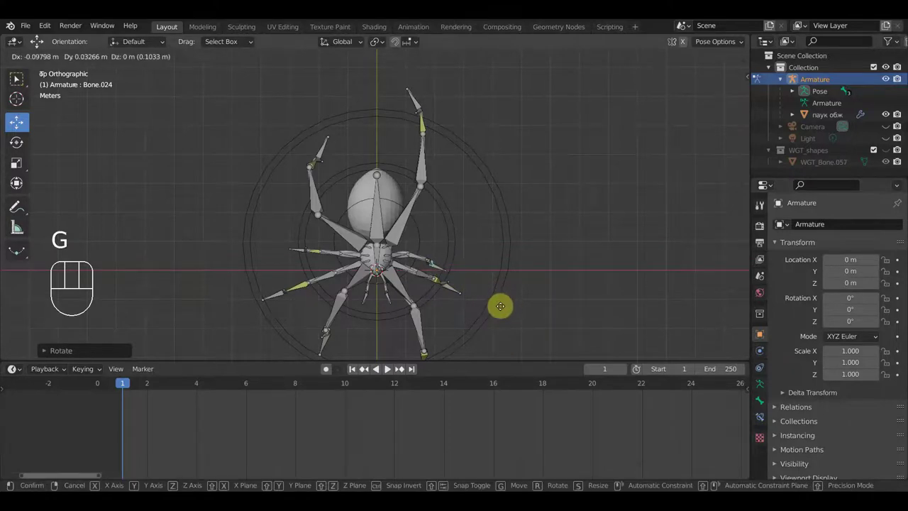
left_click_drag(460, 268, 421, 222)
left_click_drag(380, 233, 358, 216)
key("KP_3")
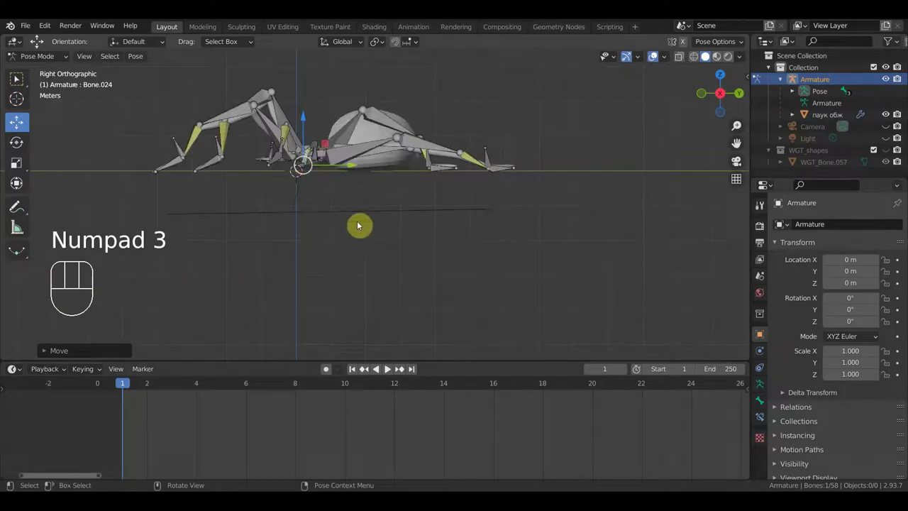
Reposition and rotate leg bone Bone.013 to a new angle, then view from above.
key("g")
left_click(367, 228)
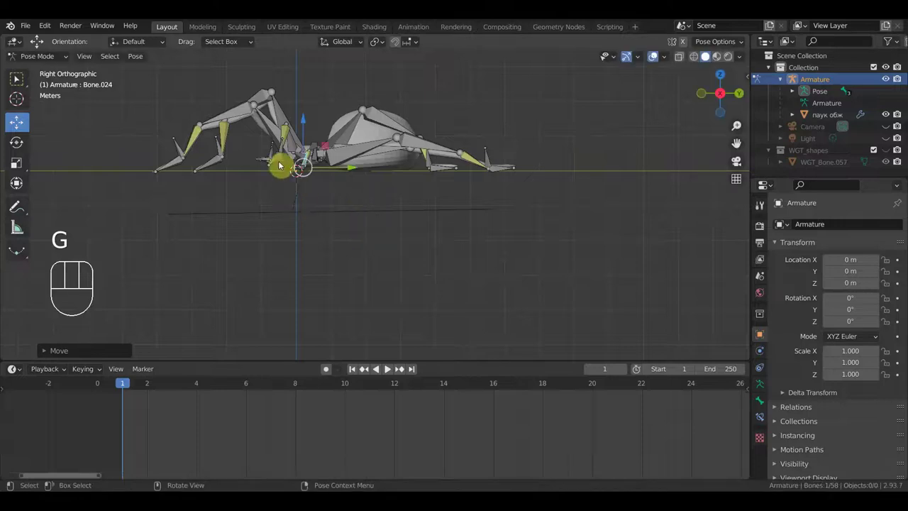
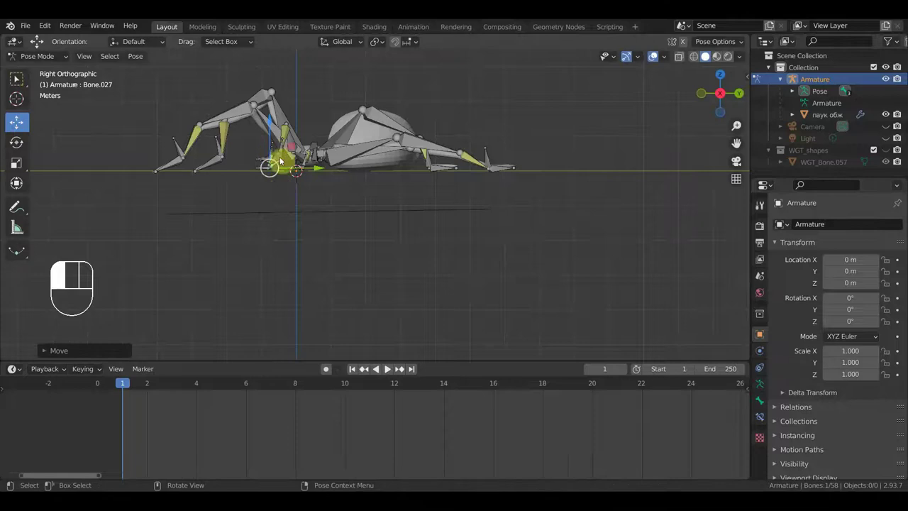
key("g")
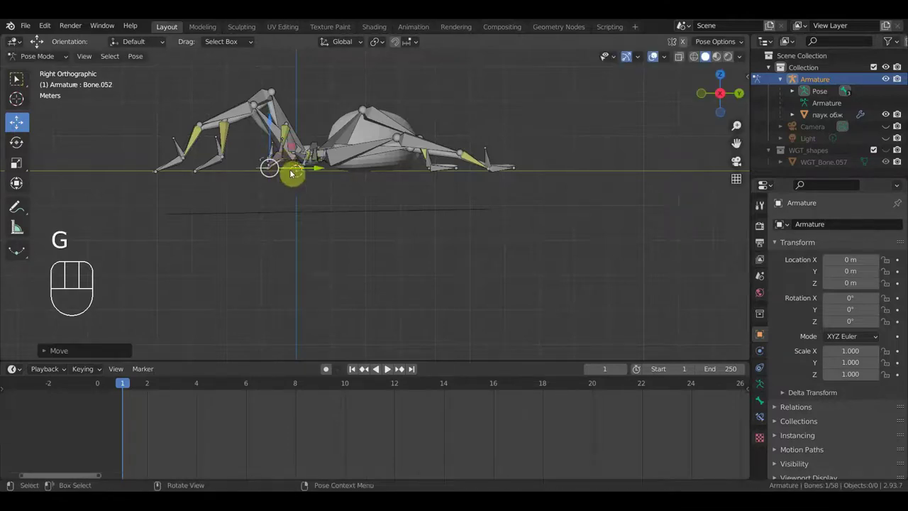
left_click_drag(441, 194, 546, 231)
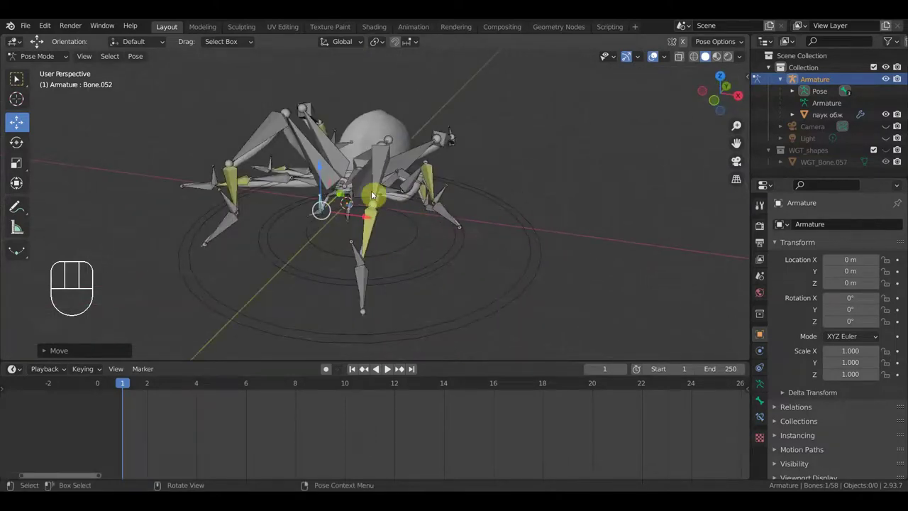
left_click_drag(391, 192, 529, 212)
left_click_drag(529, 211, 551, 210)
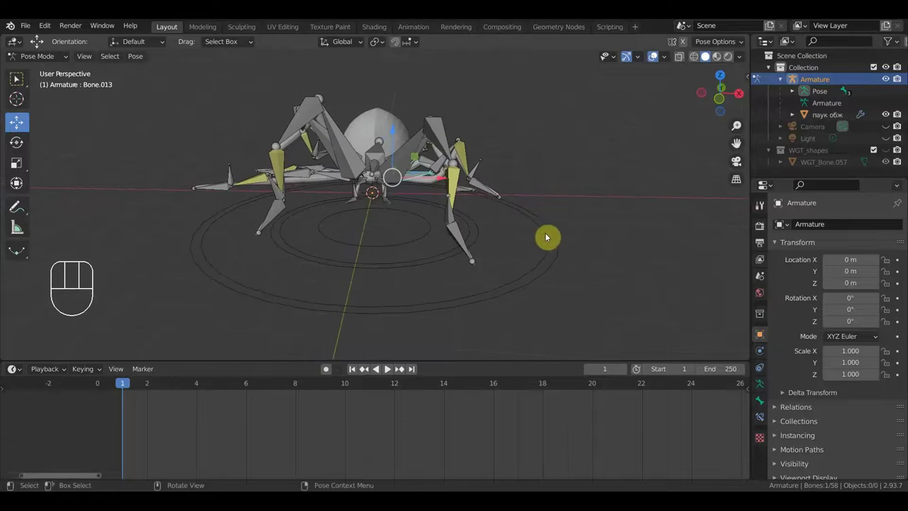
key("r")
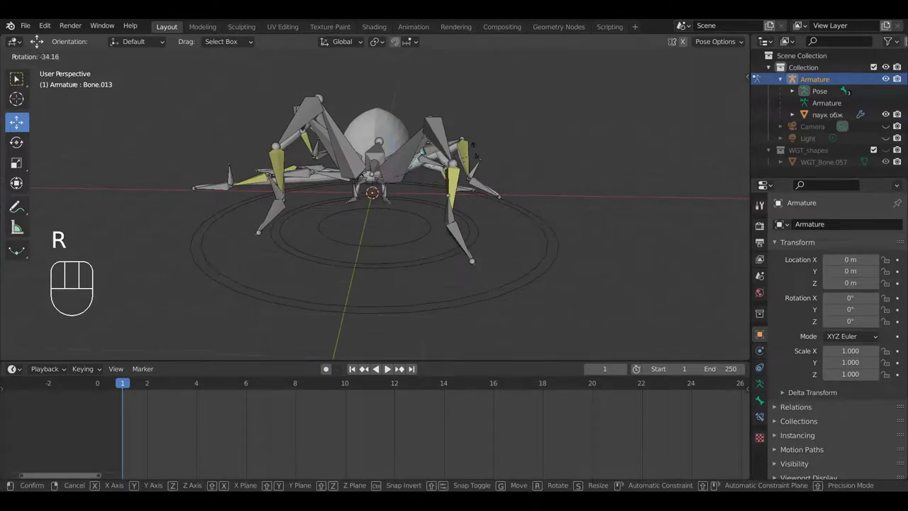
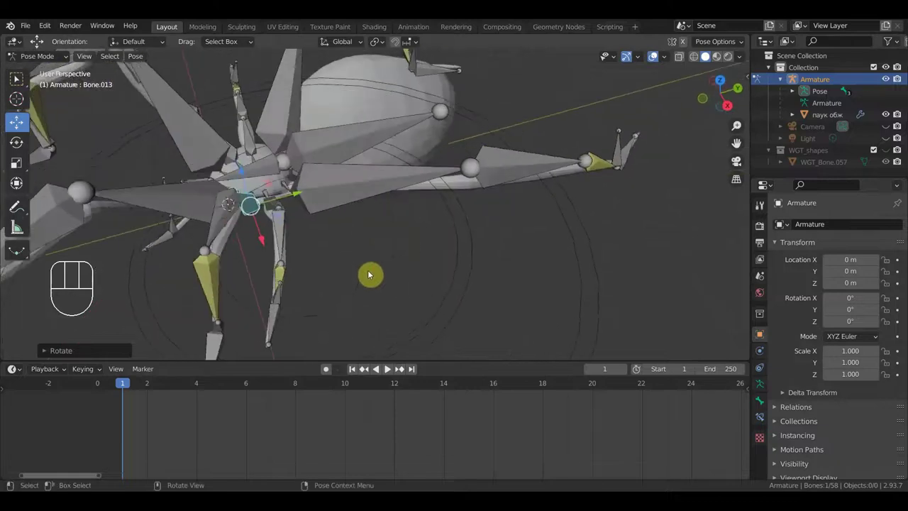
key("KP_7")
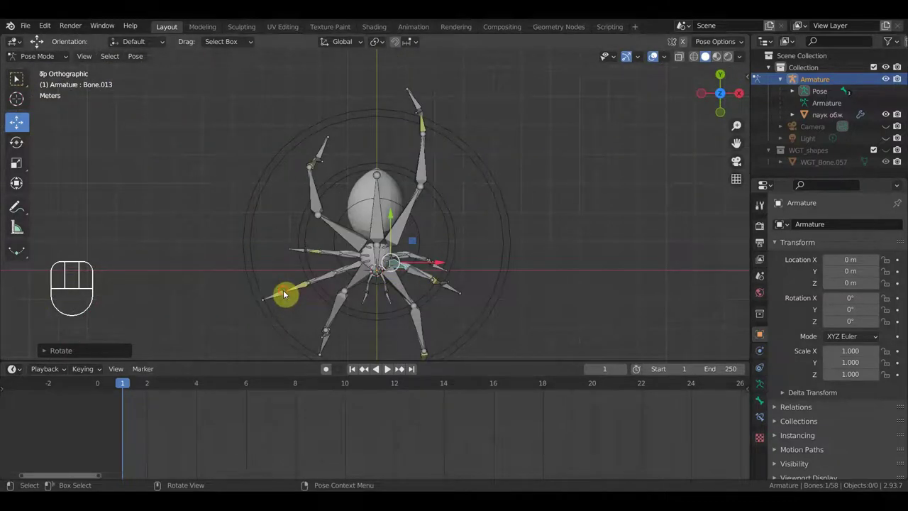
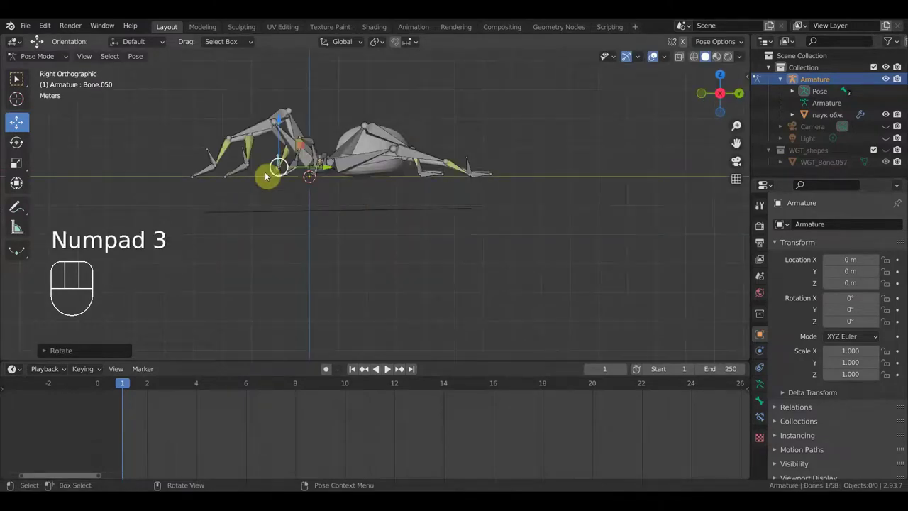
Lower the leg IK control bone along Z until the spider's foot rests on the ground line.
left_click_drag(367, 230, 394, 276)
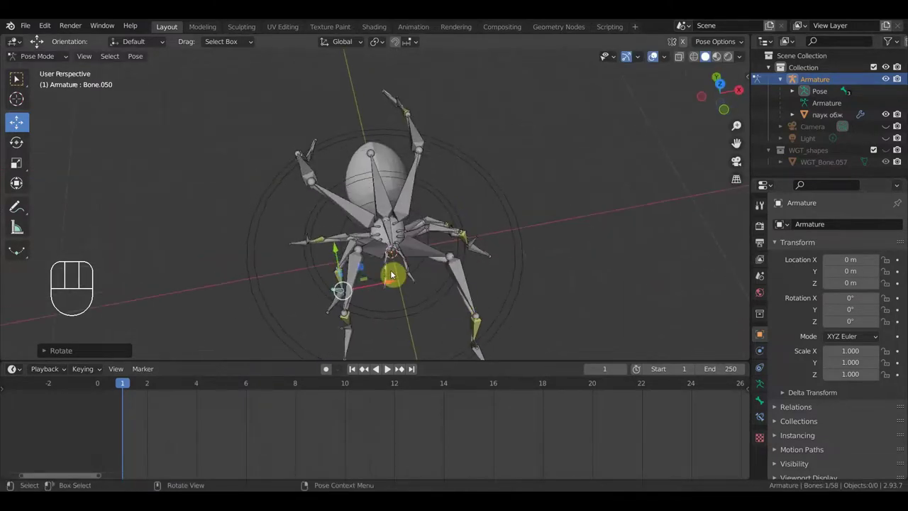
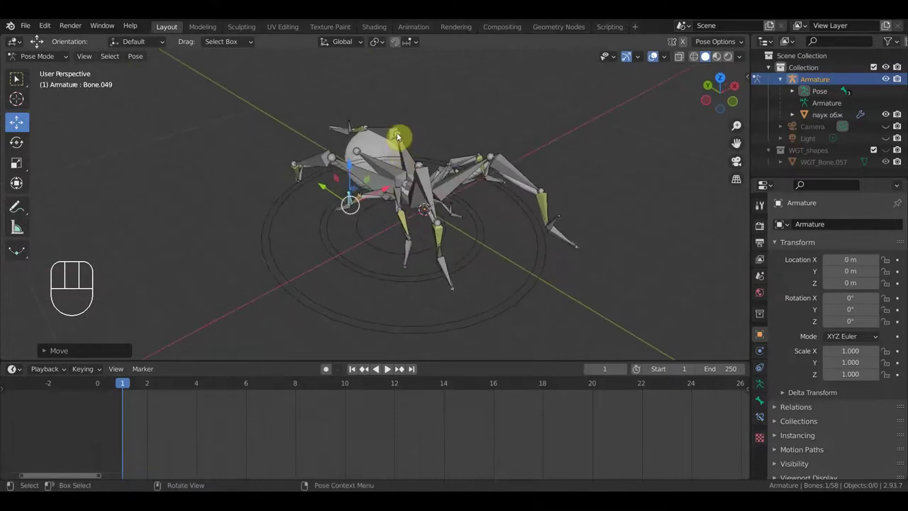
left_click_drag(396, 206, 397, 182)
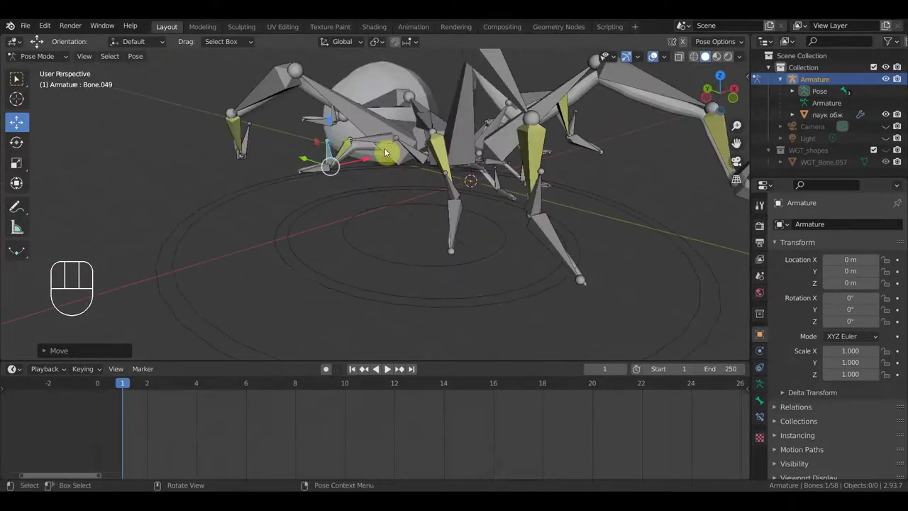
left_click_drag(386, 178, 464, 278)
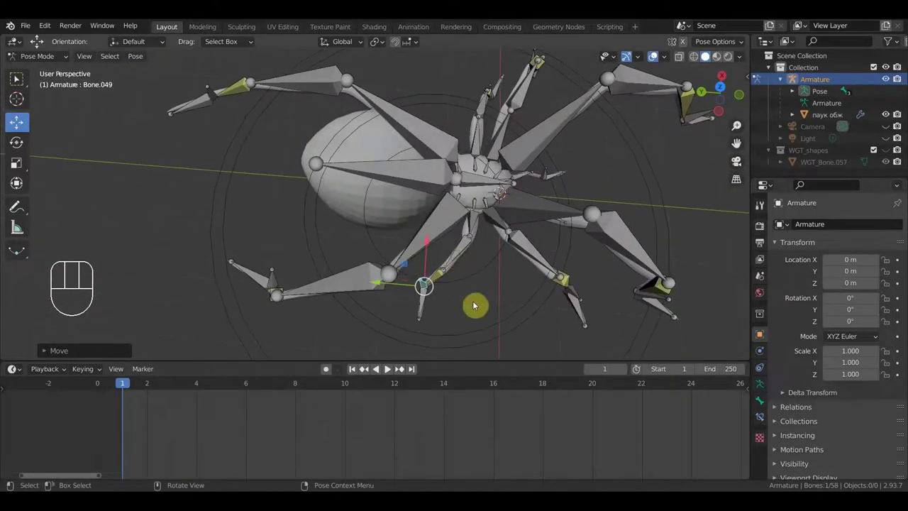
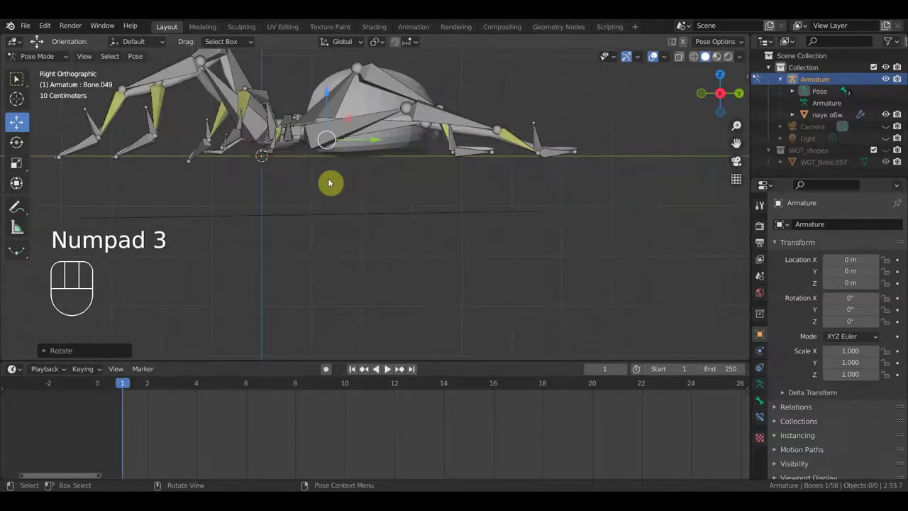
key("g")
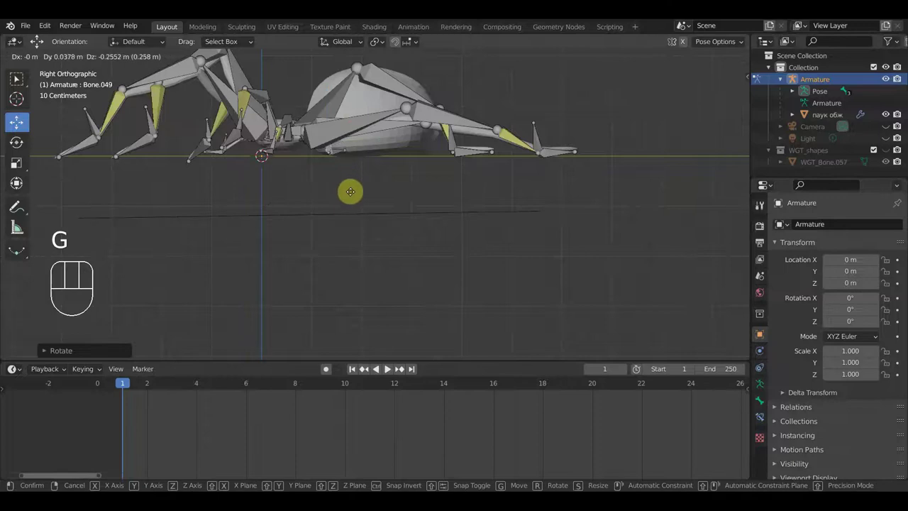
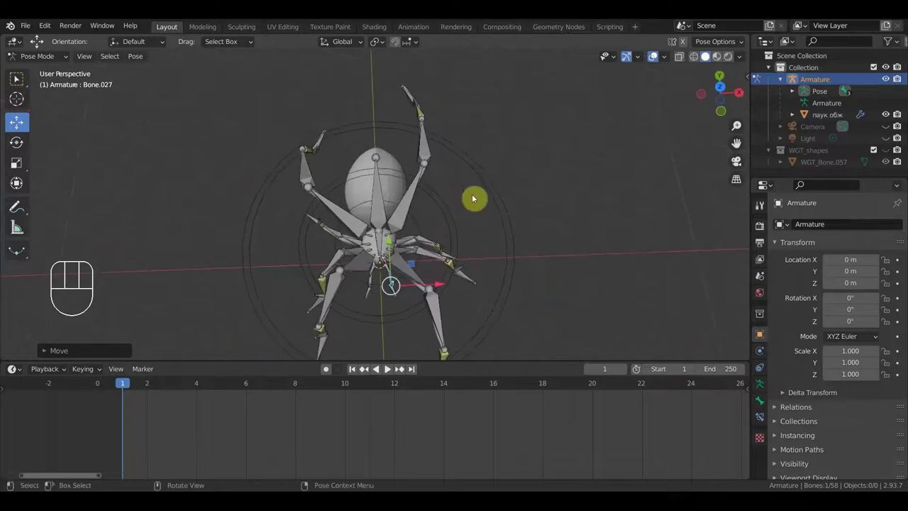
From top view, rotate the upper bone of the spider's top-right leg.
key("KP_7")
left_click_drag(406, 219, 480, 240)
key("r")
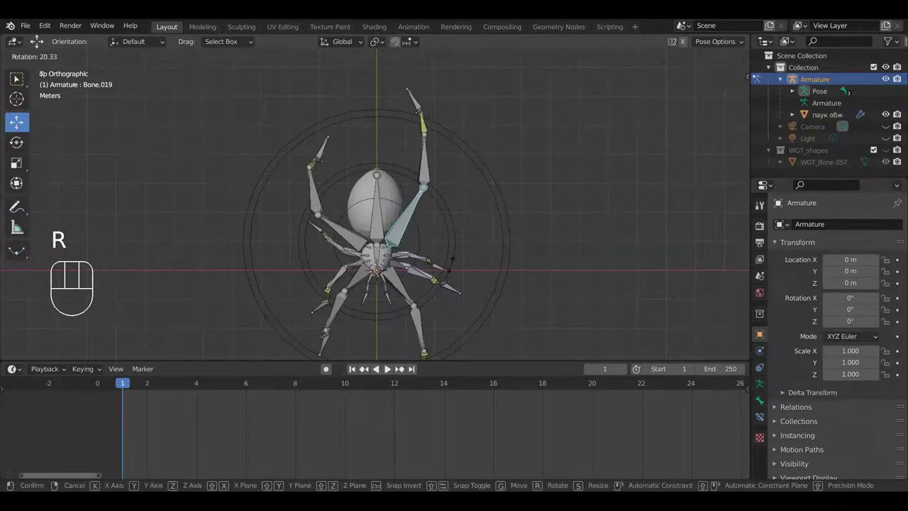
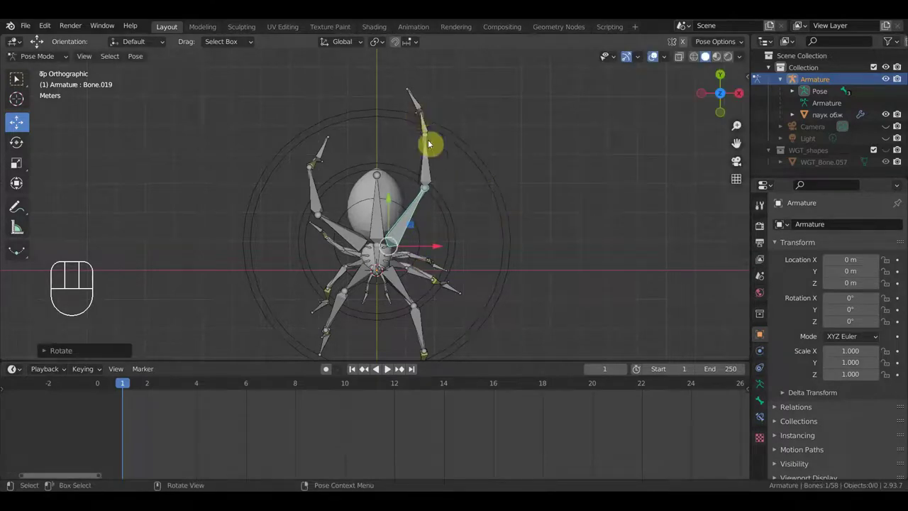
Shift the top-right foot IK control out to the leg's tip.
key("g")
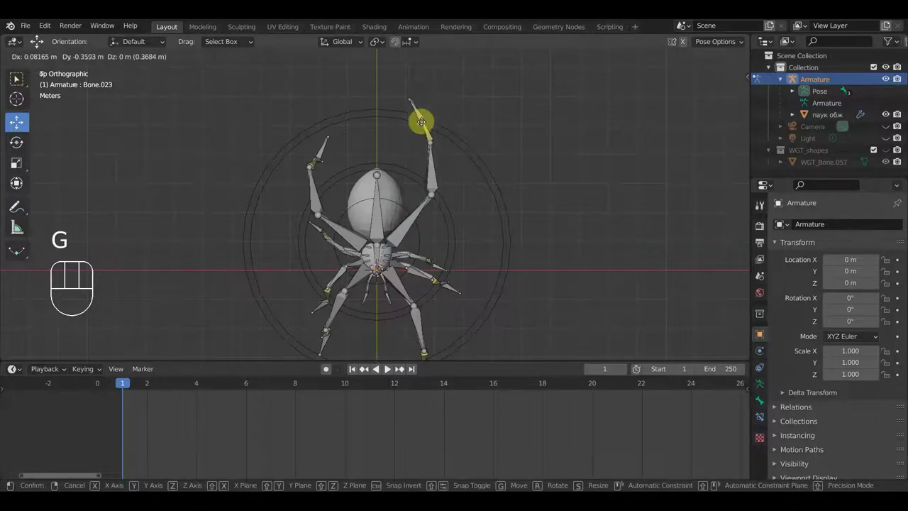
left_click_drag(424, 128, 426, 115)
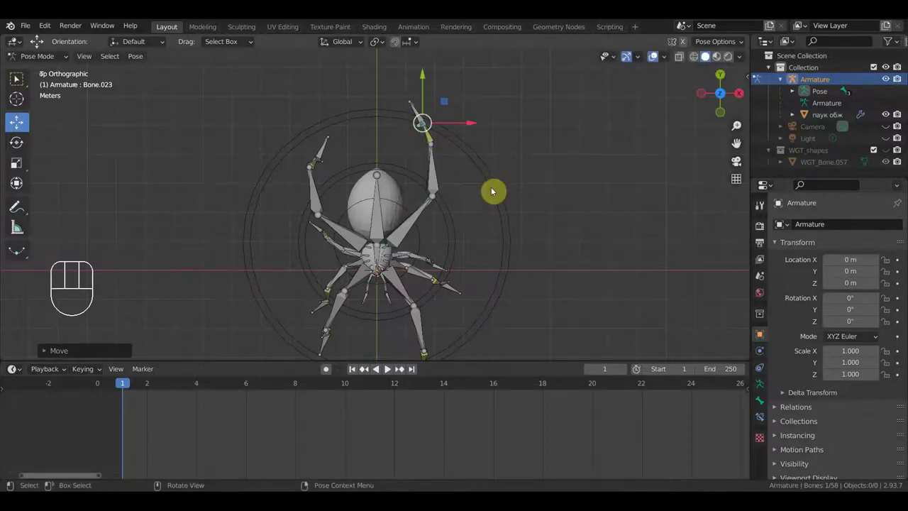
left_click_drag(498, 250, 503, 264)
key("KP_7")
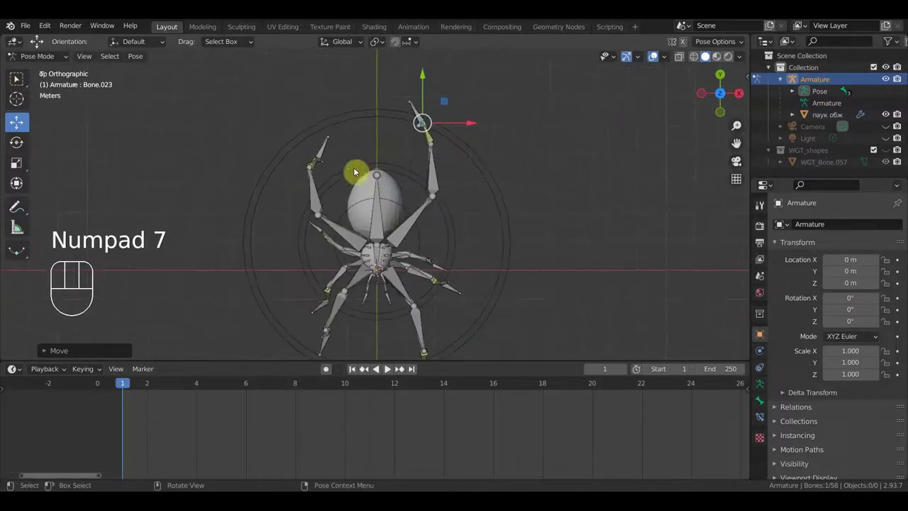
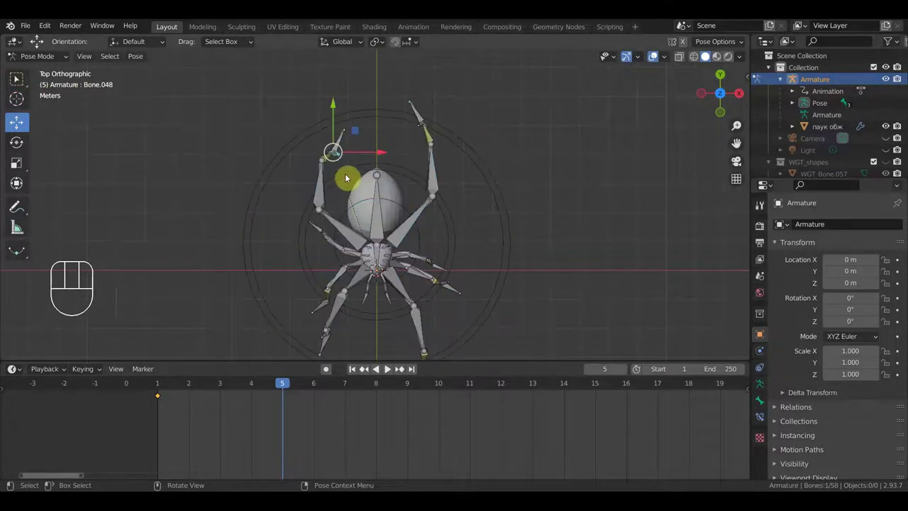
At frame 5, move the selected leg control forward and the top-right foot control back.
key("g")
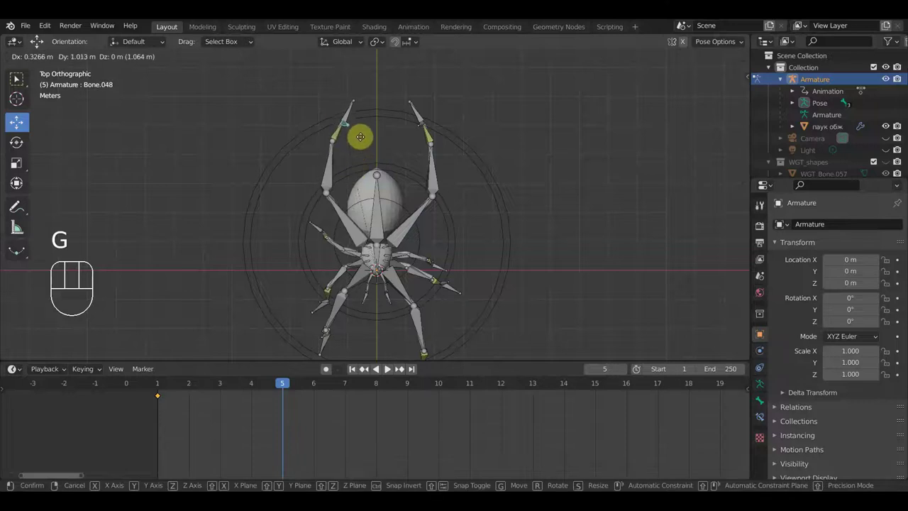
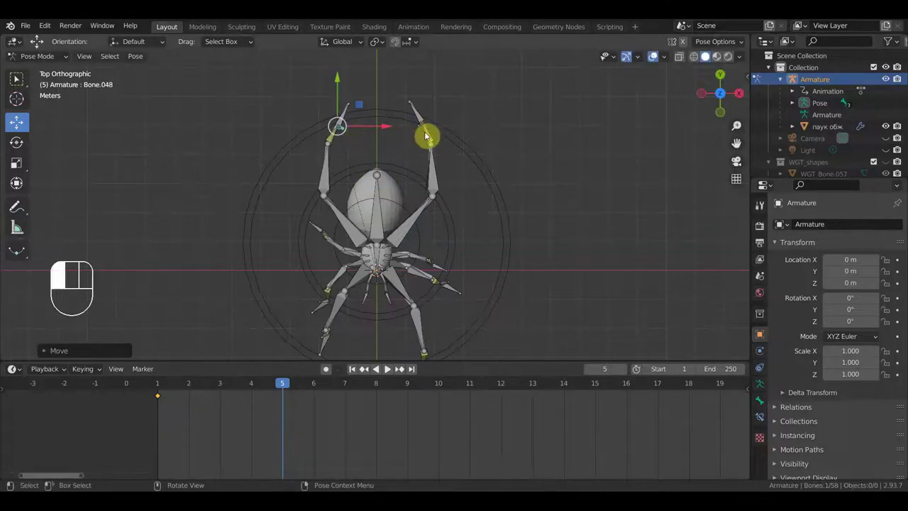
key("g")
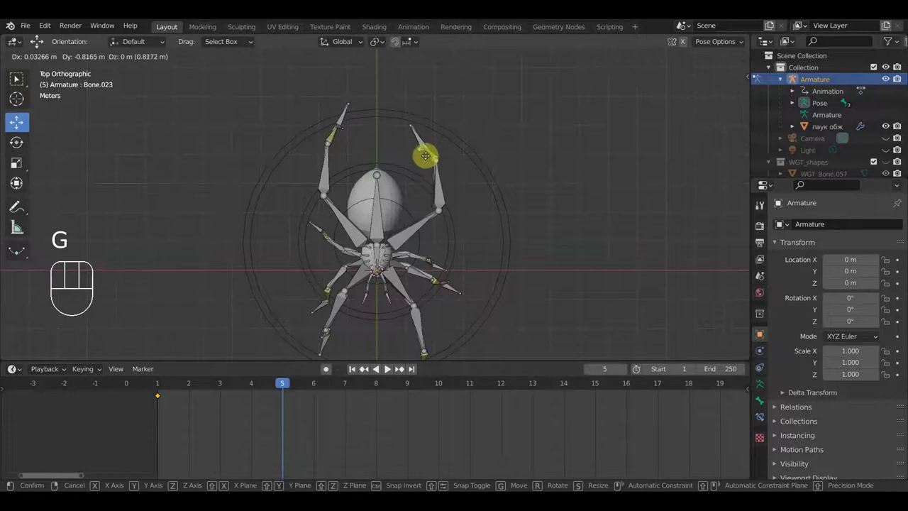
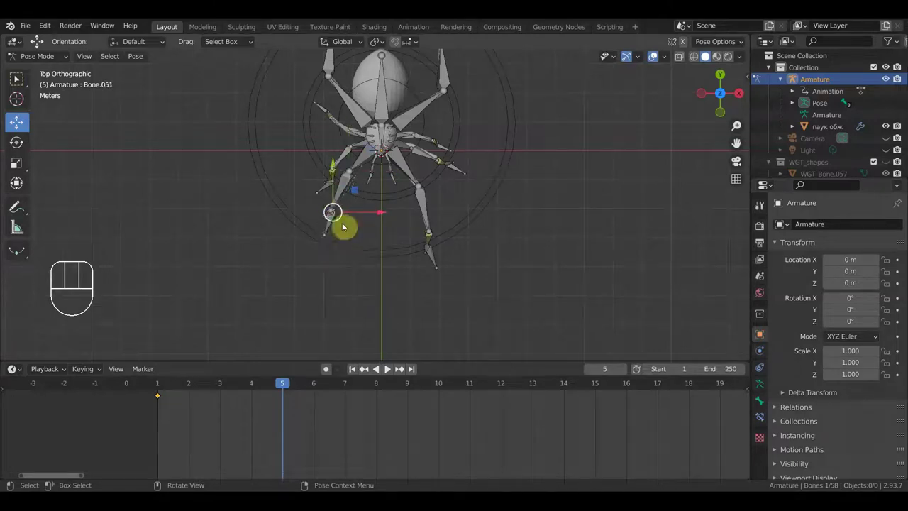
key("g")
Move and rotate a front leg bone, then select all 58 bones for keyframing.
left_click(369, 270)
left_click_drag(426, 258, 463, 267)
key("g")
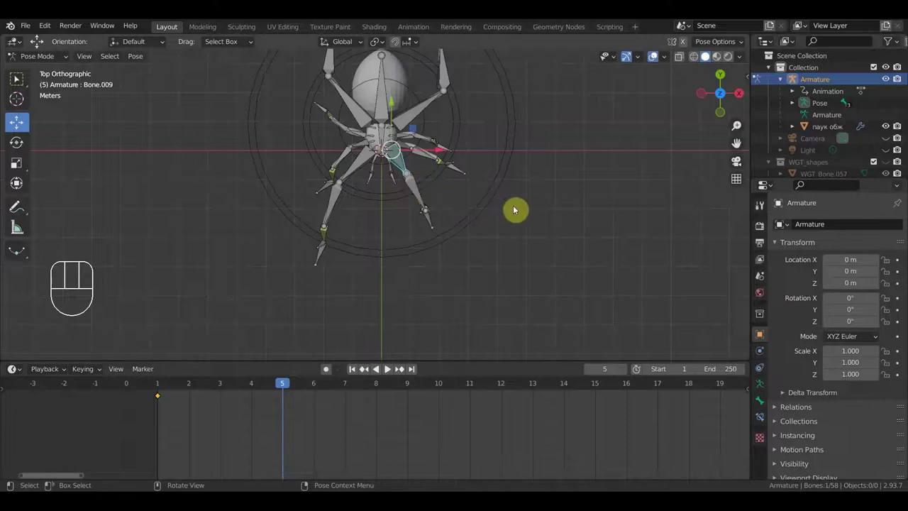
key("r")
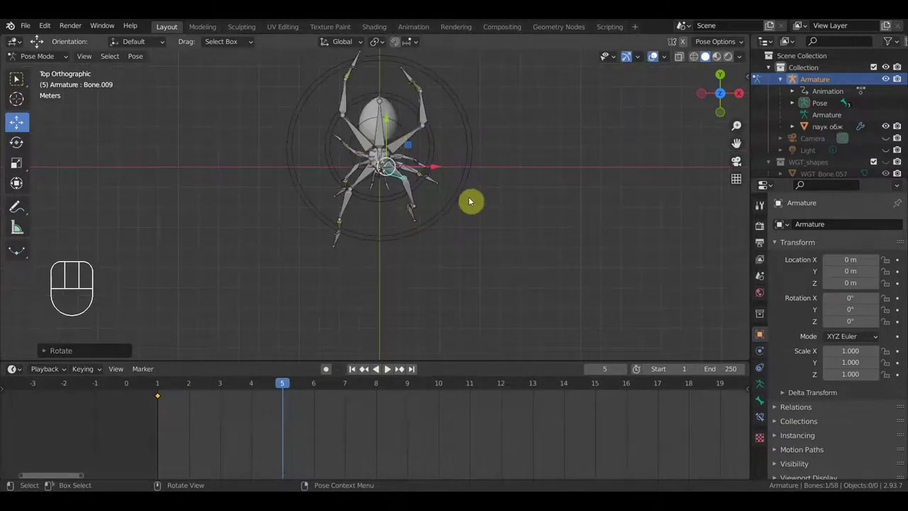
key("a")
key("i")
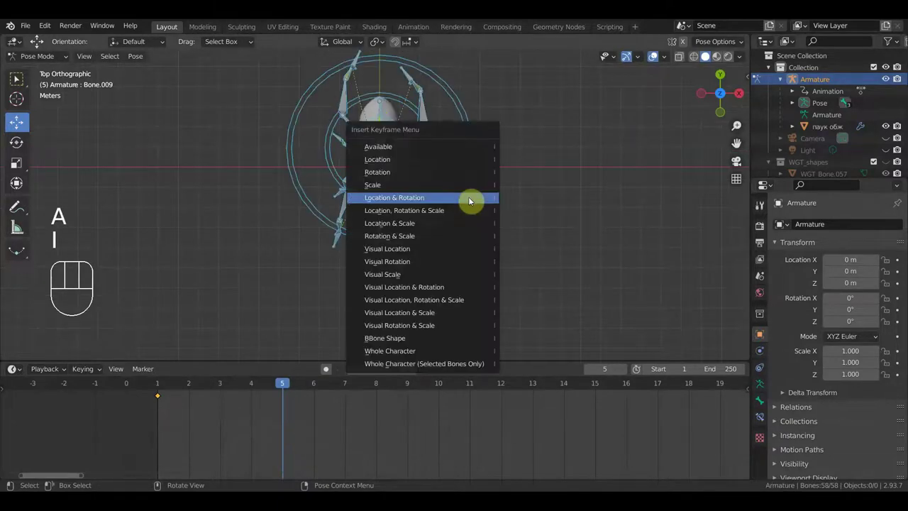
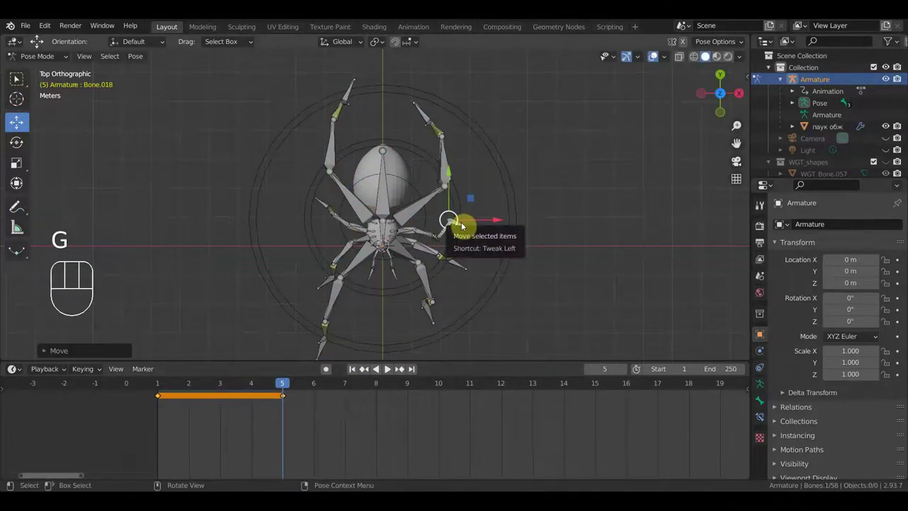
Move a right-side foot control and rotate its leg bone into the frame 5 stride.
key("ctrl+z")
left_click_drag(483, 252, 474, 243)
left_click(471, 231)
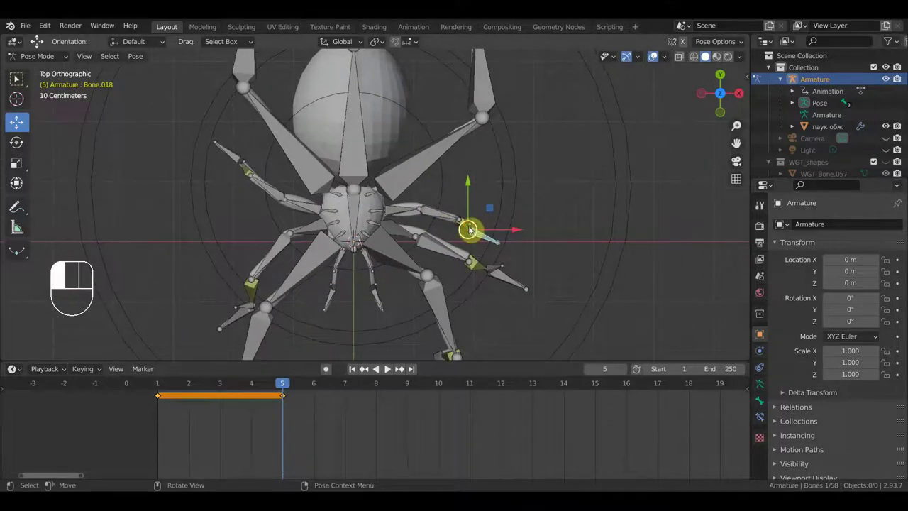
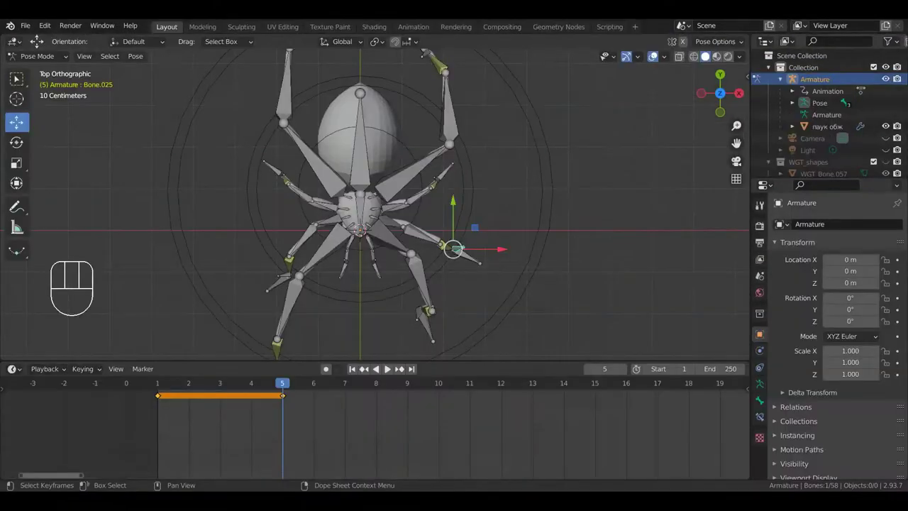
key("g")
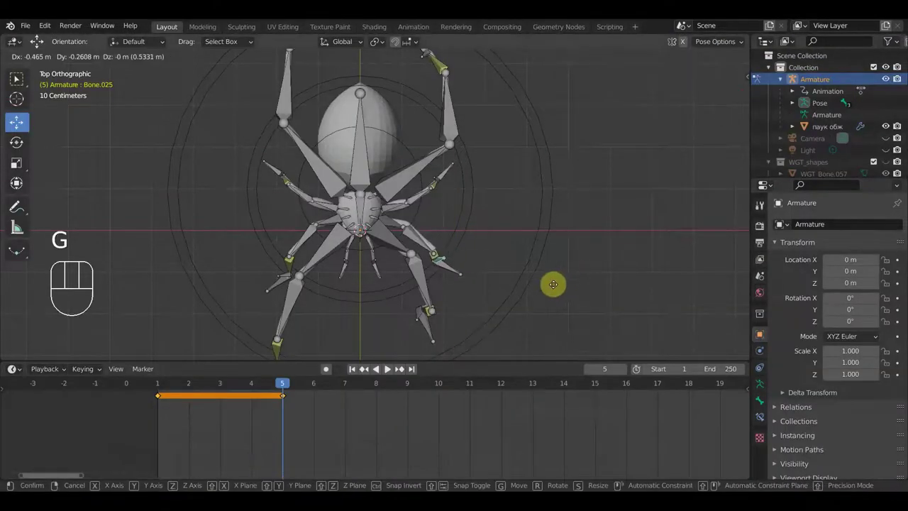
left_click(556, 289)
key("r")
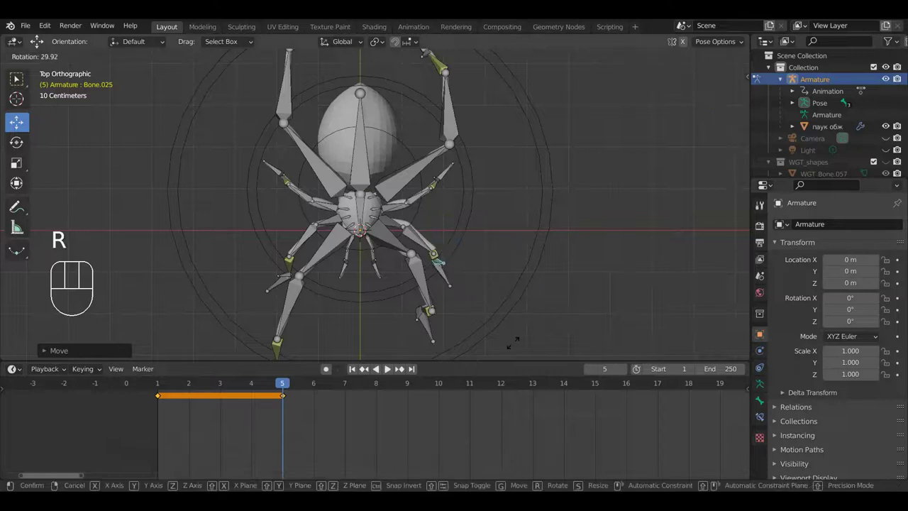
left_click(516, 348)
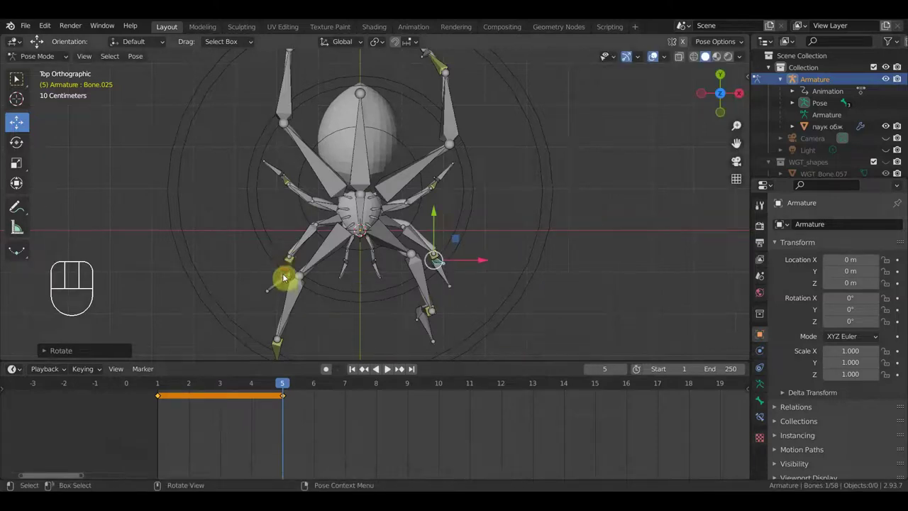
Move and rotate the remaining leg controls, then select all 58 bones for keyframing.
key("g")
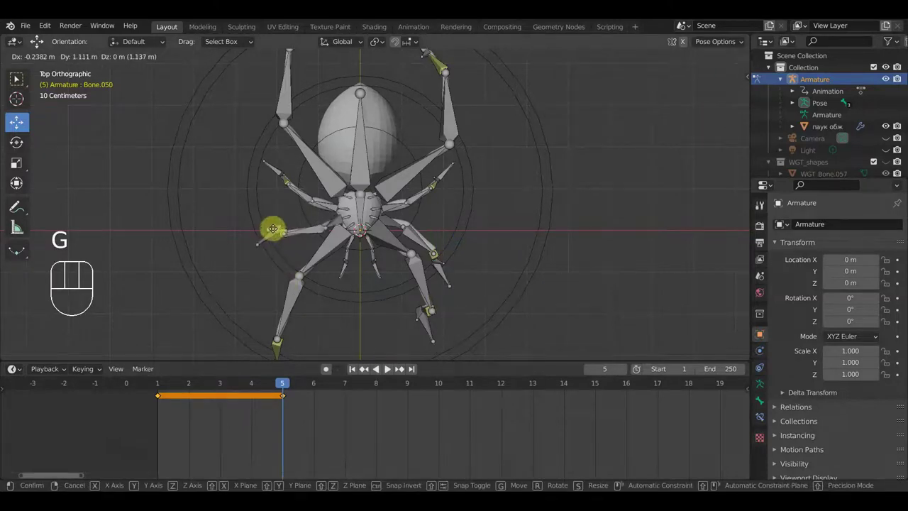
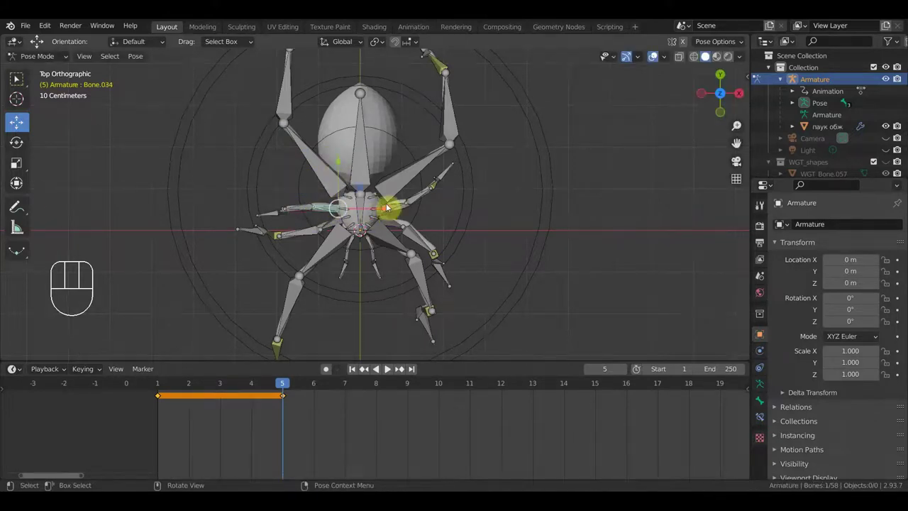
key("r")
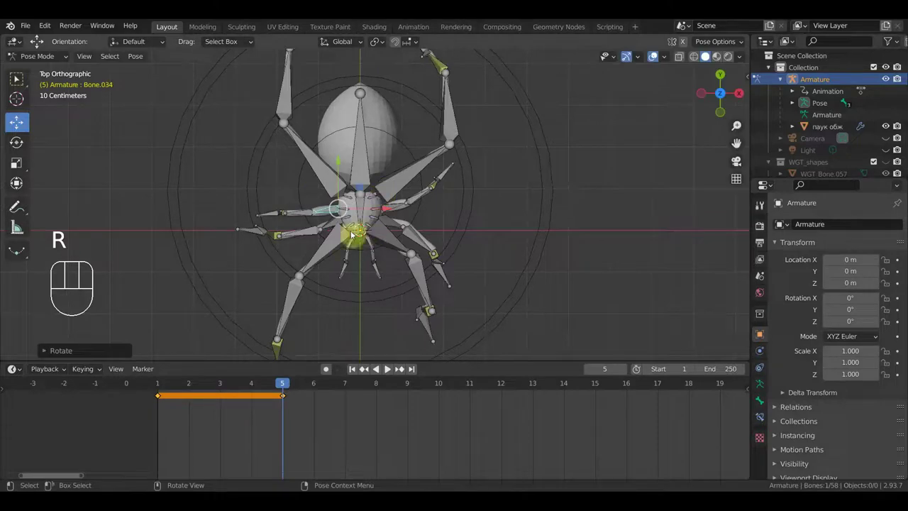
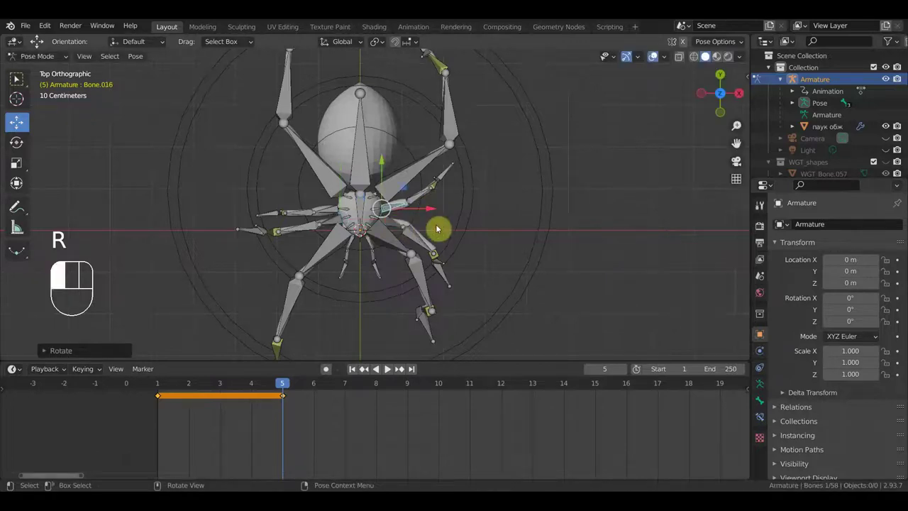
key("r")
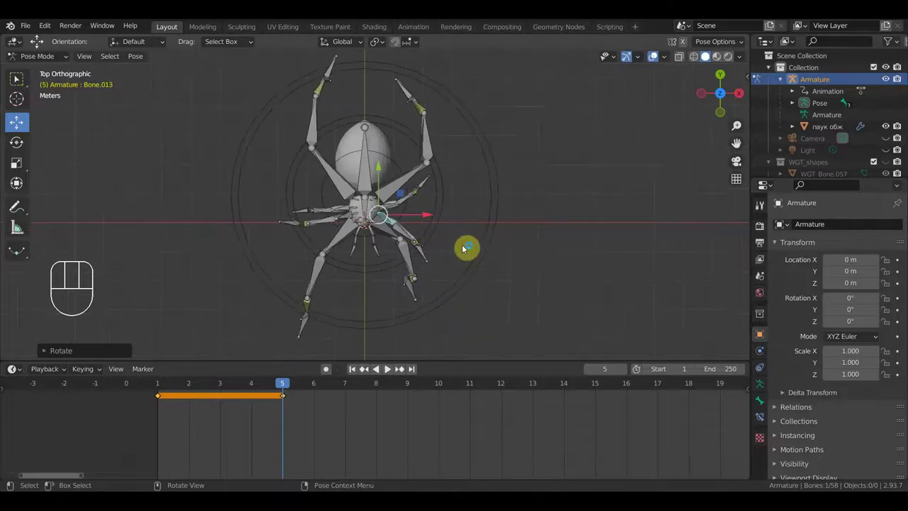
key("a")
key("i")
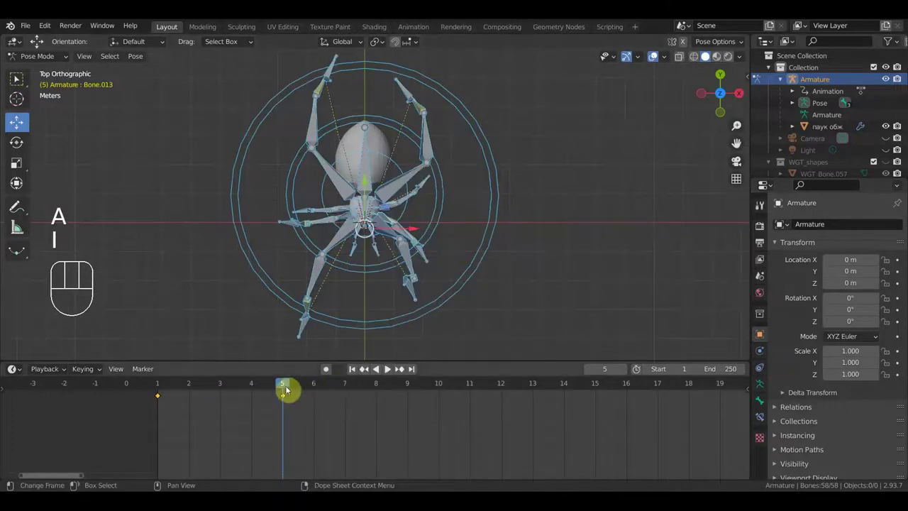
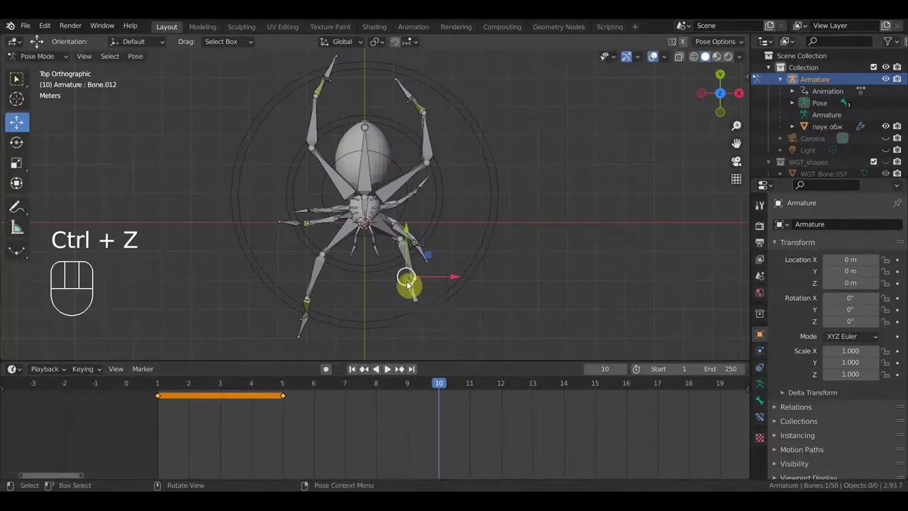
At frame 10, move the lower right foot bone down and start shifting another foot control.
left_click_drag(411, 286, 446, 298)
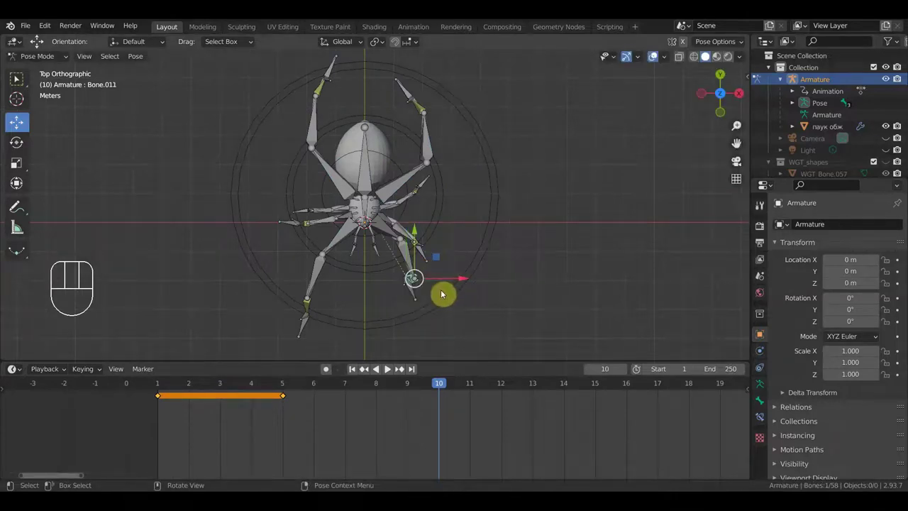
left_click_drag(452, 290, 454, 230)
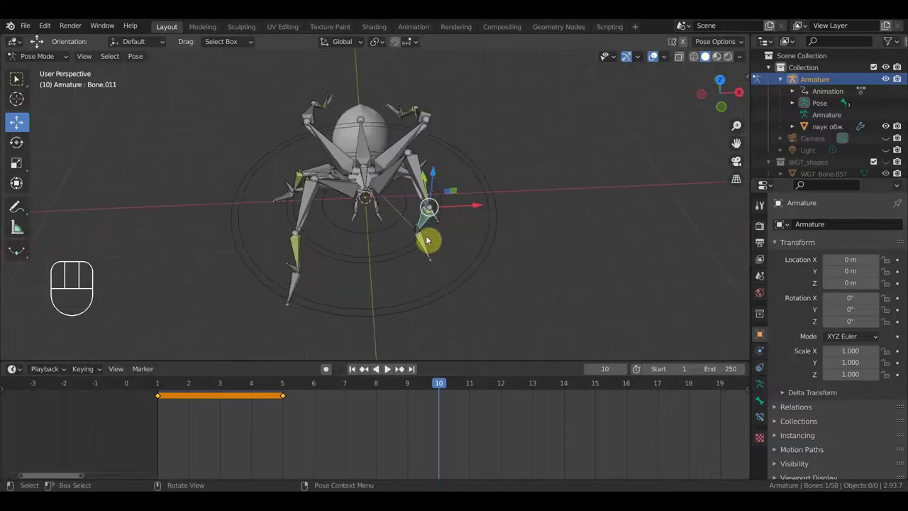
left_click(419, 235)
key("KP_7")
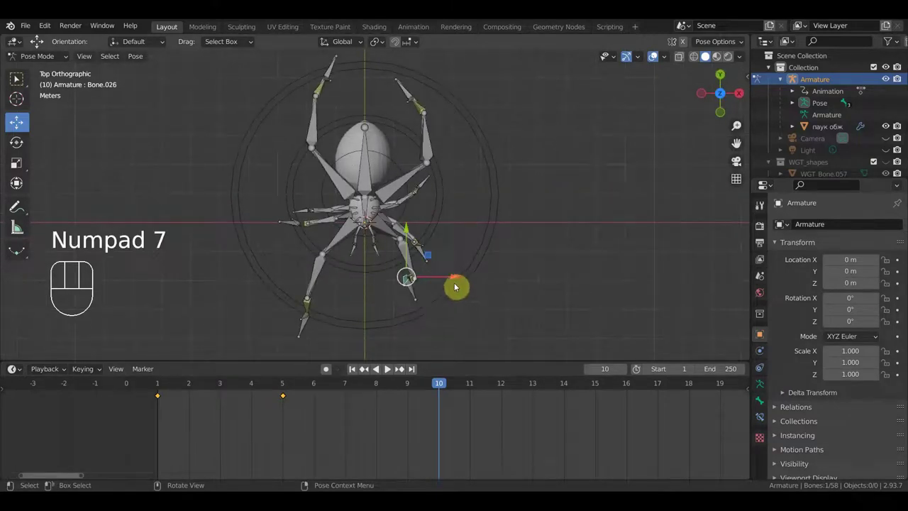
key("g")
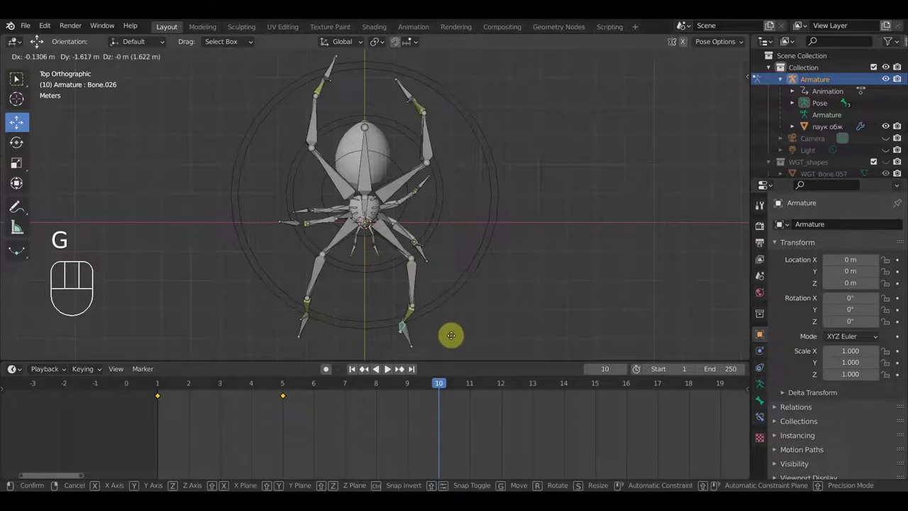
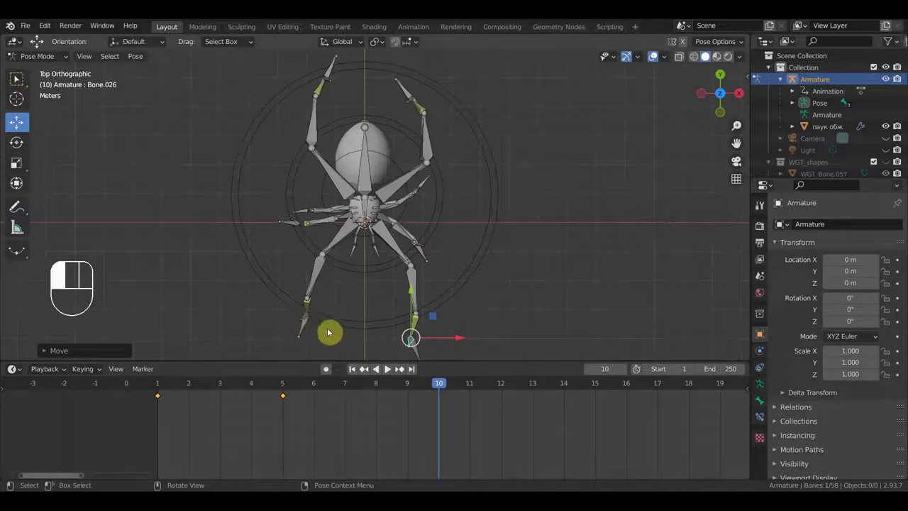
key("g")
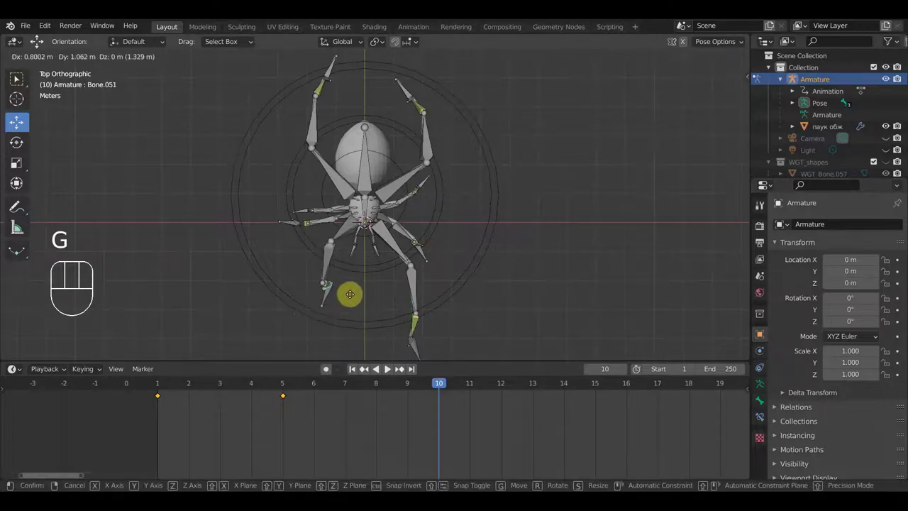
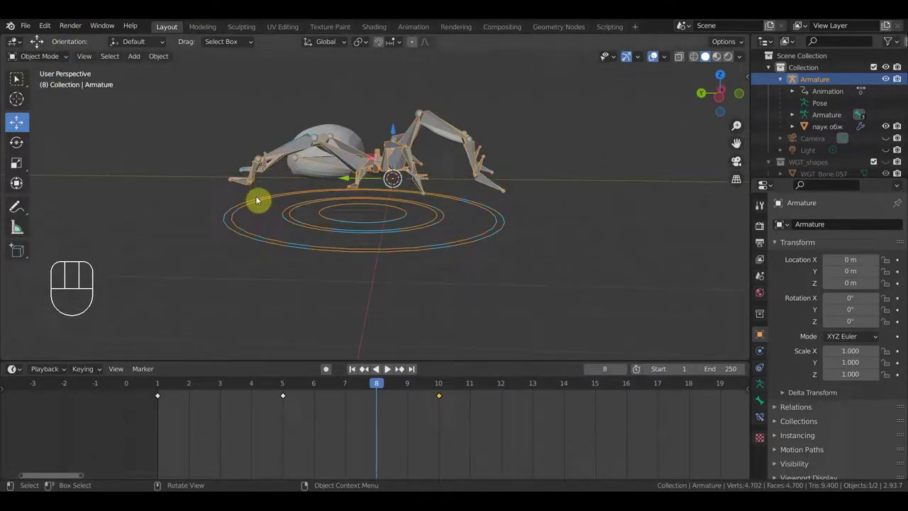
Add a plane mesh under the spider and scale it up to roughly 7.8.
key("shift+a")
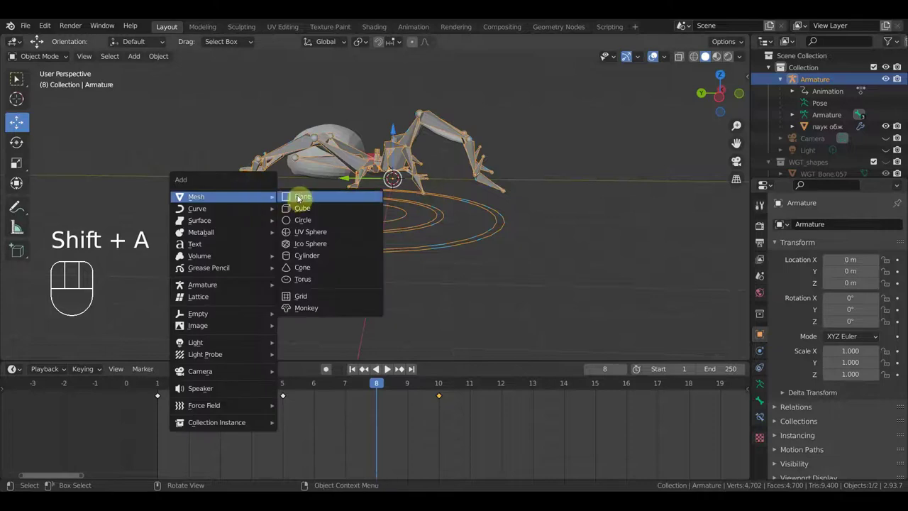
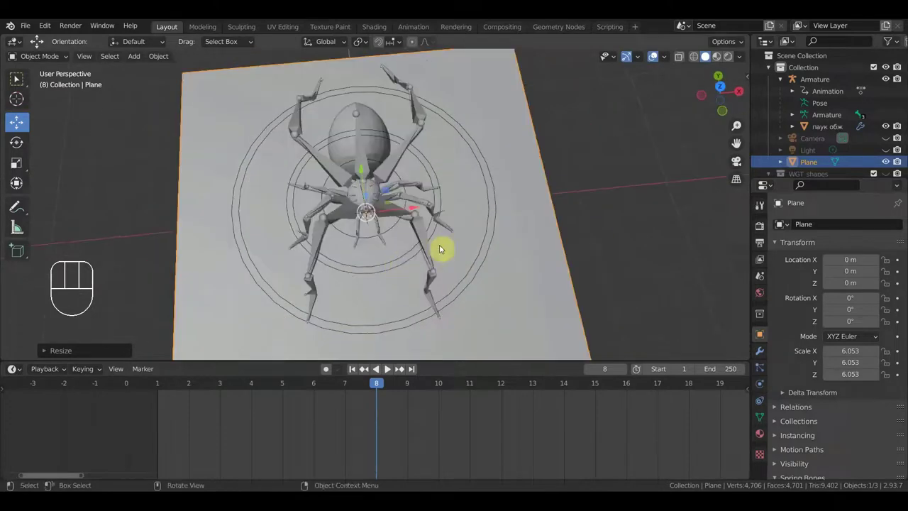
key("s")
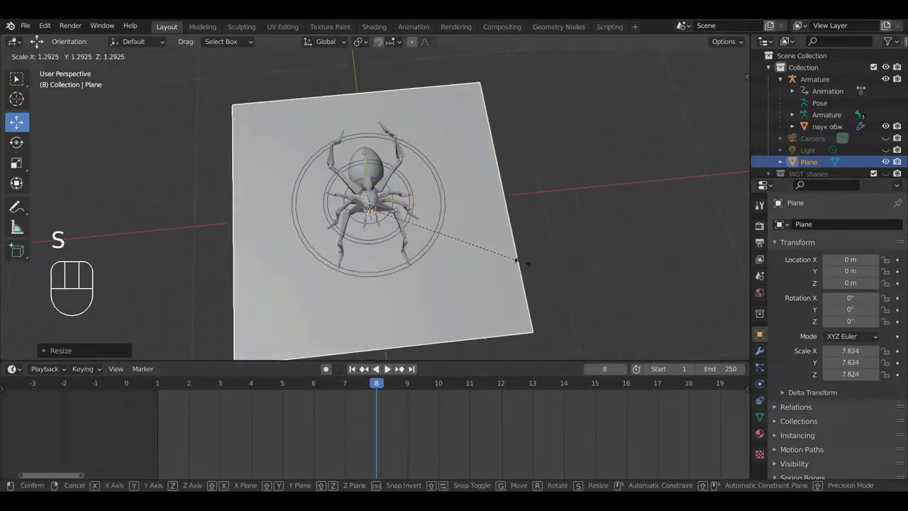
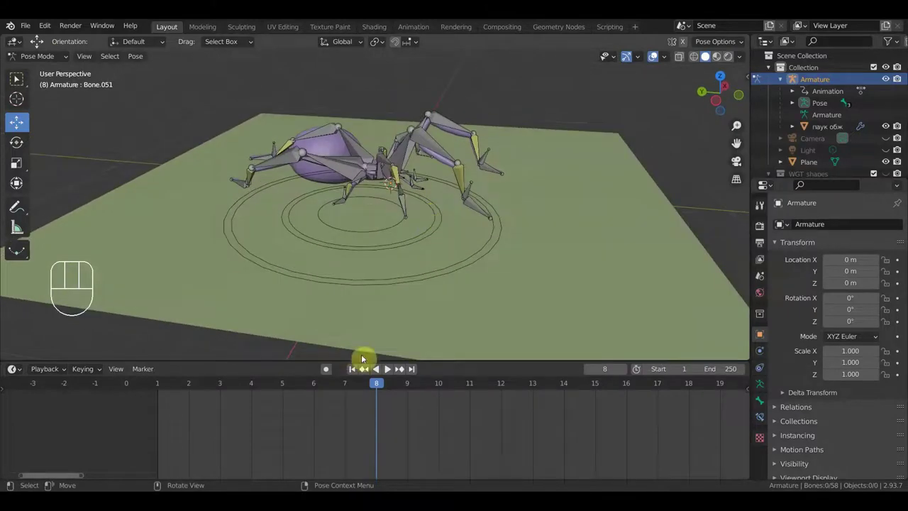
At frame 3, raise the front leg's foot control and move another foot, checking from side view.
left_click(219, 388)
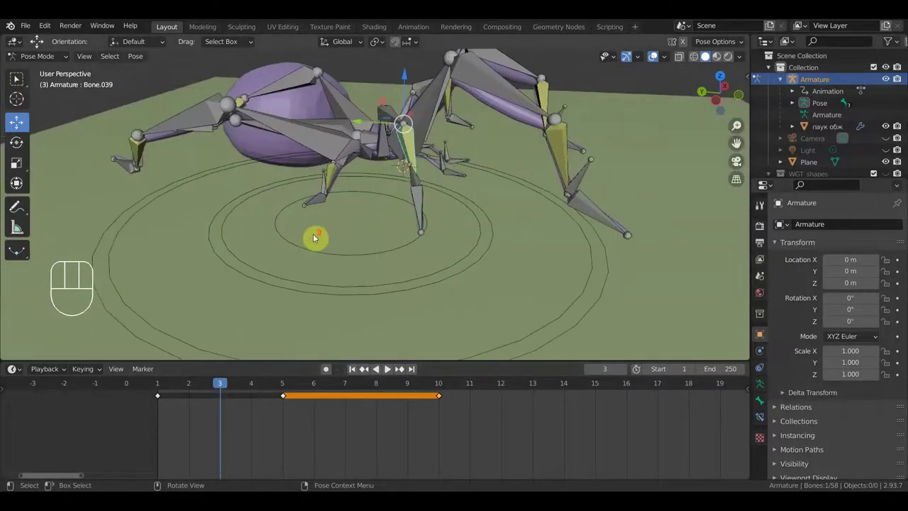
left_click_drag(323, 200, 323, 188)
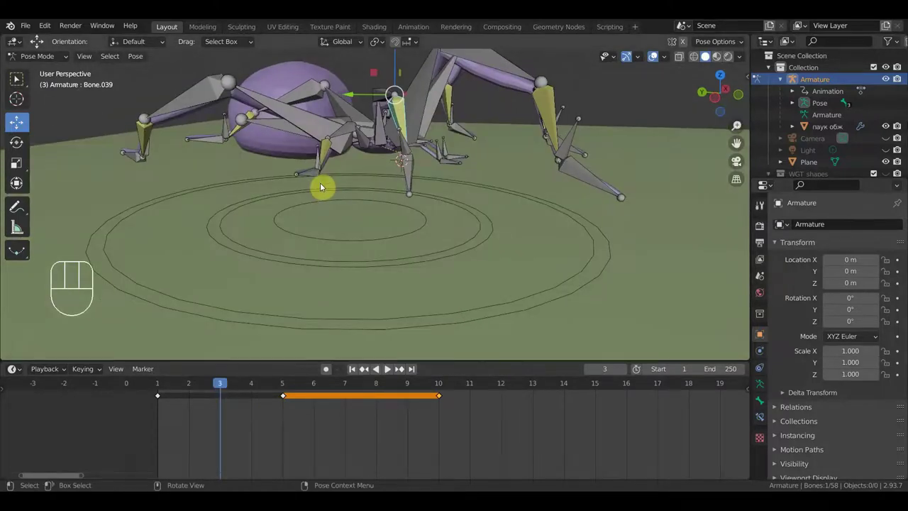
key("KP_3")
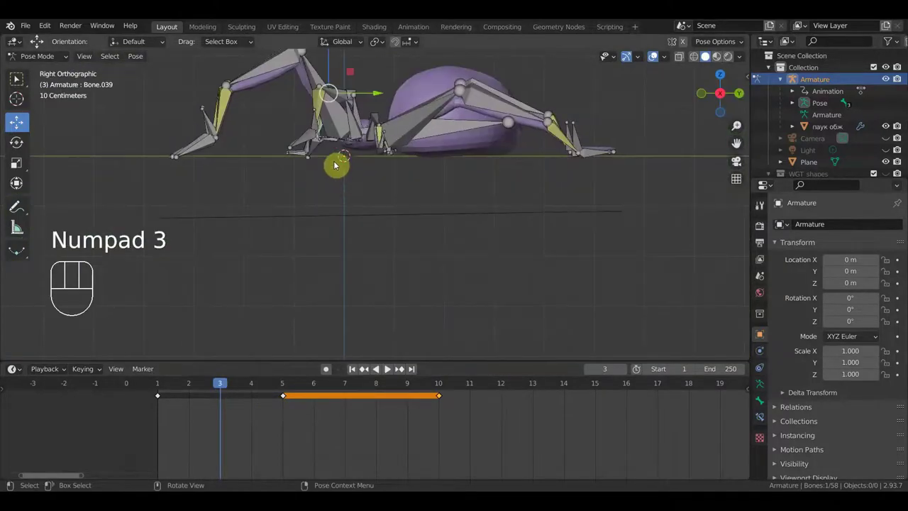
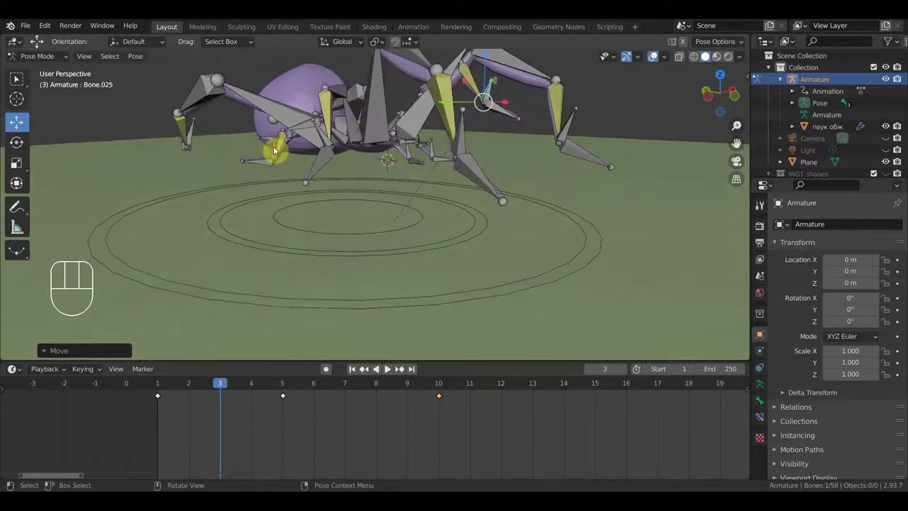
key("g")
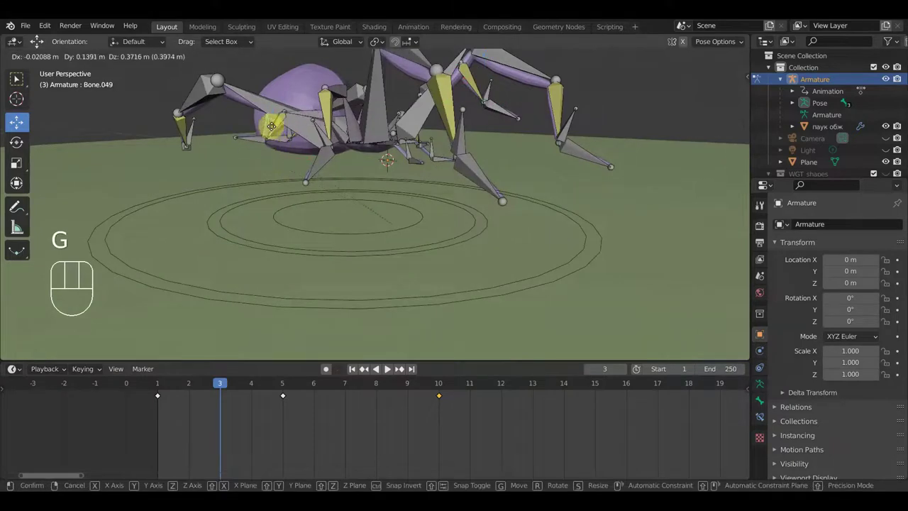
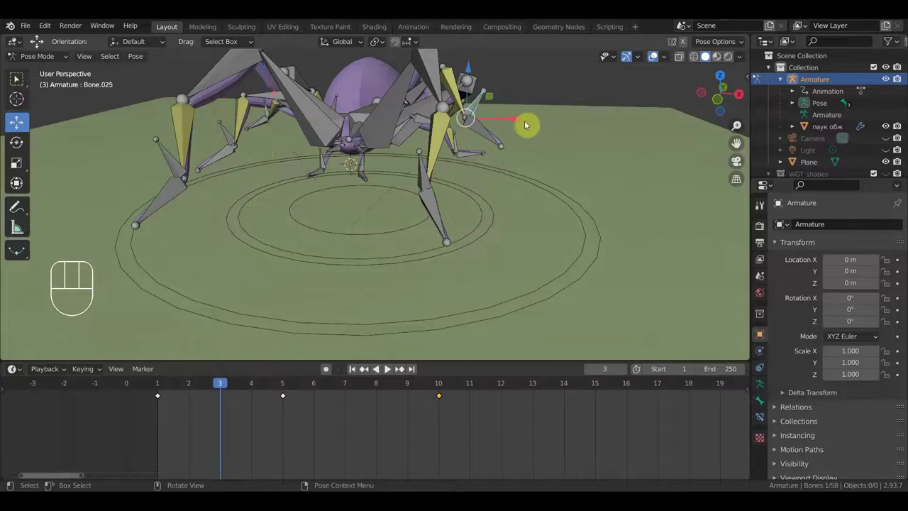
key("r")
Rotate the front leg's control bone, then select all 58 bones for keyframing.
left_click(520, 144)
left_click_drag(519, 149, 446, 183)
key("r")
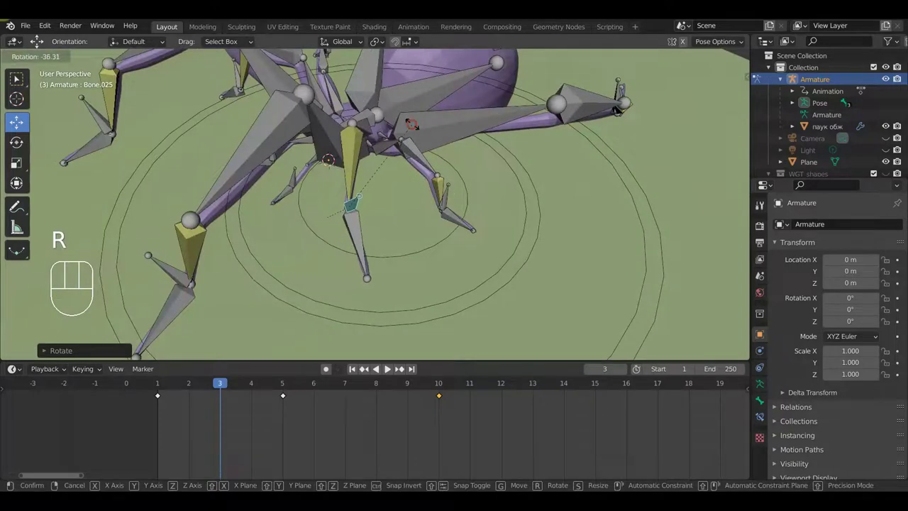
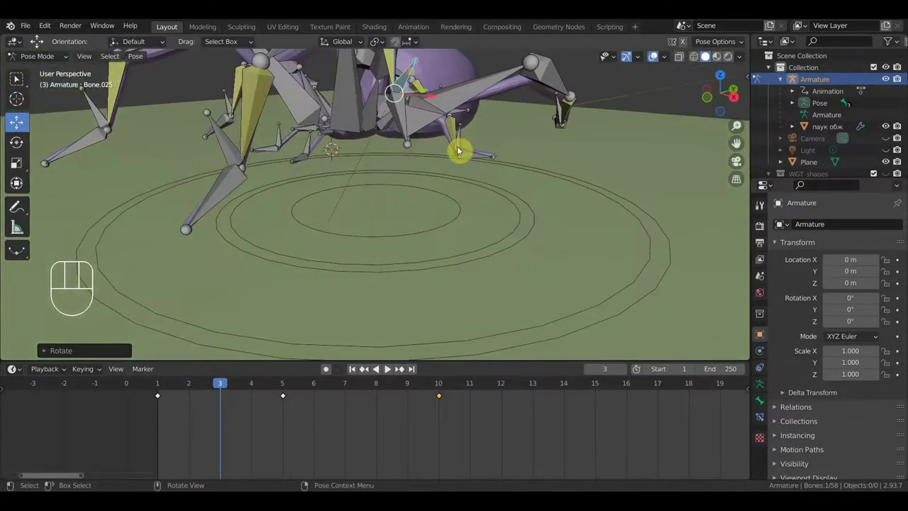
key("a")
key("i")
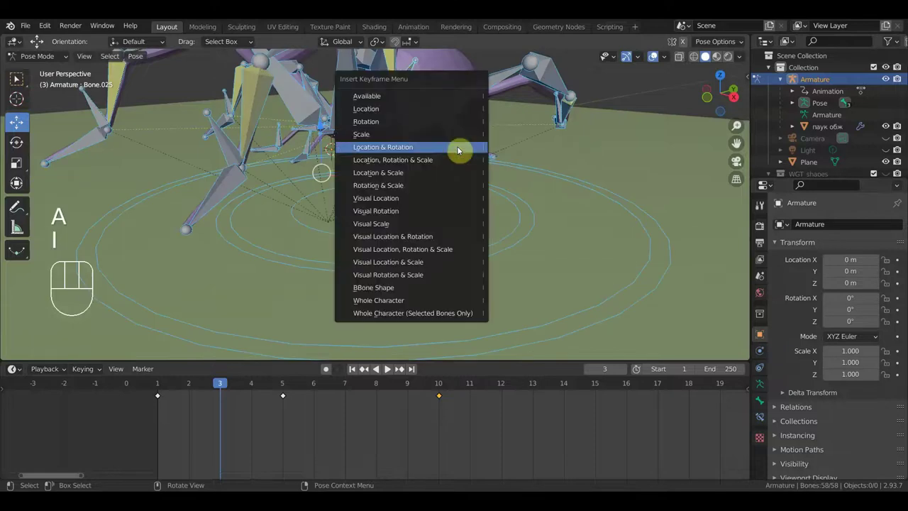
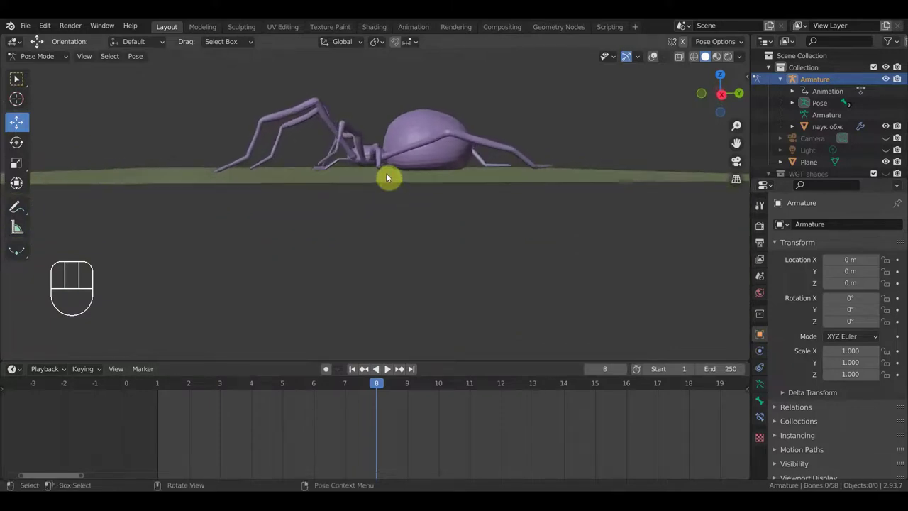
Scrub to frame 7 and view the spider mesh from side, top and perspective angles.
left_click_drag(353, 165, 604, 181)
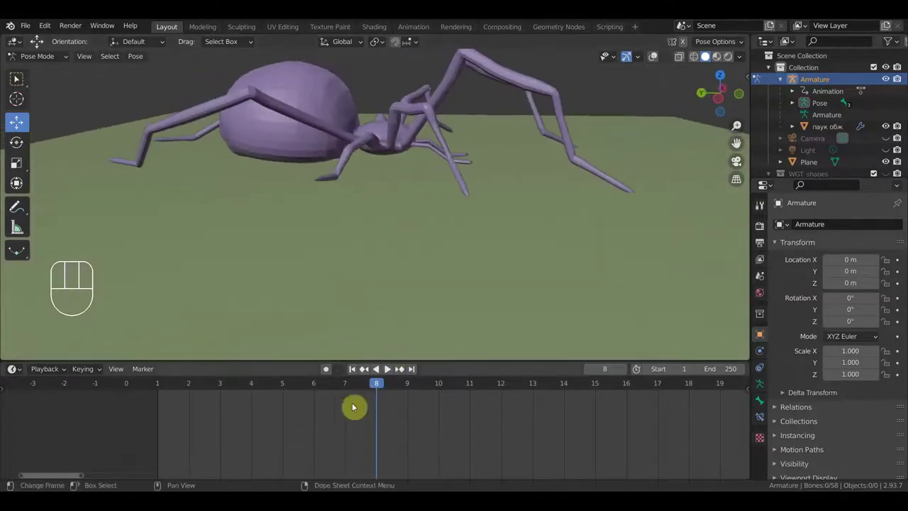
left_click(349, 387)
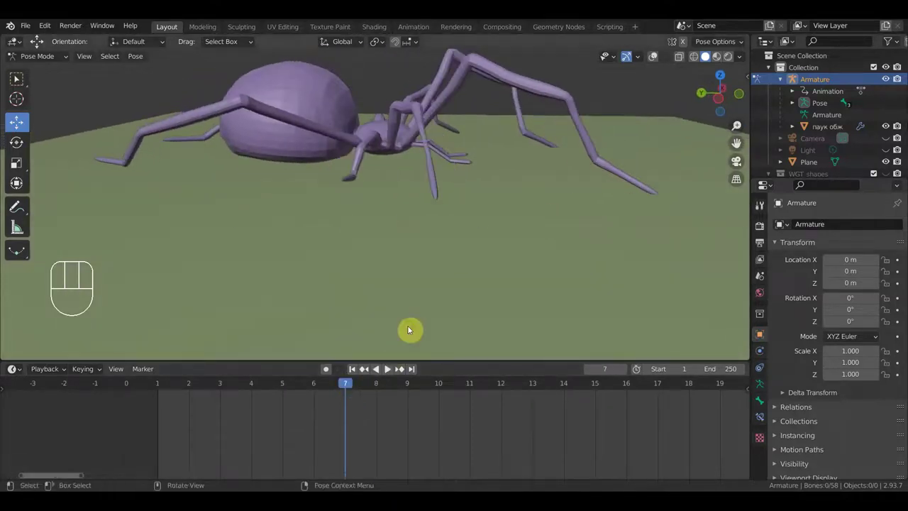
middle_click(466, 282)
key("KP_1")
key("KP_7")
key("KP_3")
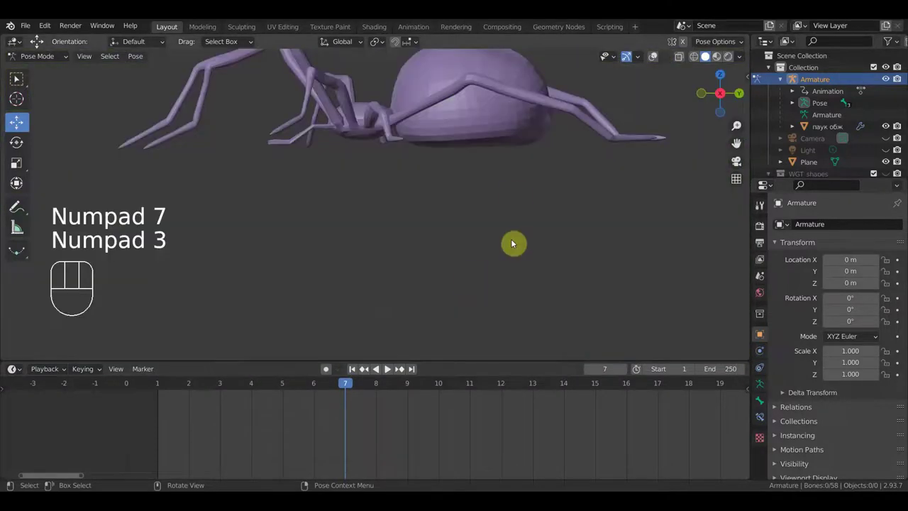
left_click_drag(498, 174, 572, 205)
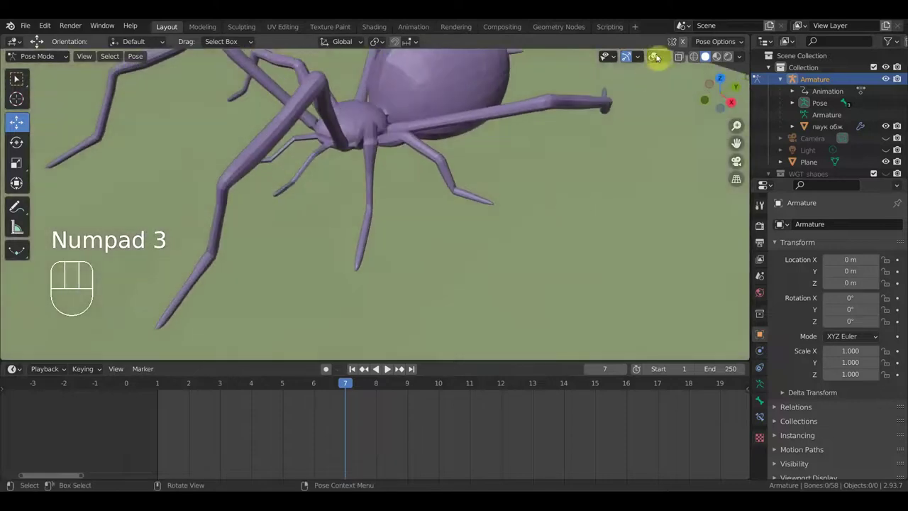
left_click_drag(656, 60, 610, 125)
Reposition foot bone Bone.050 at frame 7 and keyframe the whole 58-bone pose.
left_click_drag(500, 191, 488, 185)
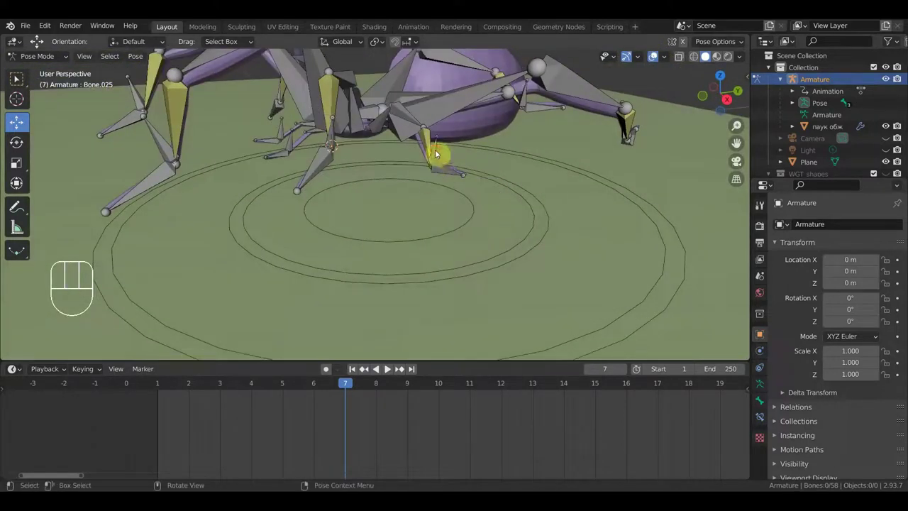
left_click_drag(491, 189, 526, 188)
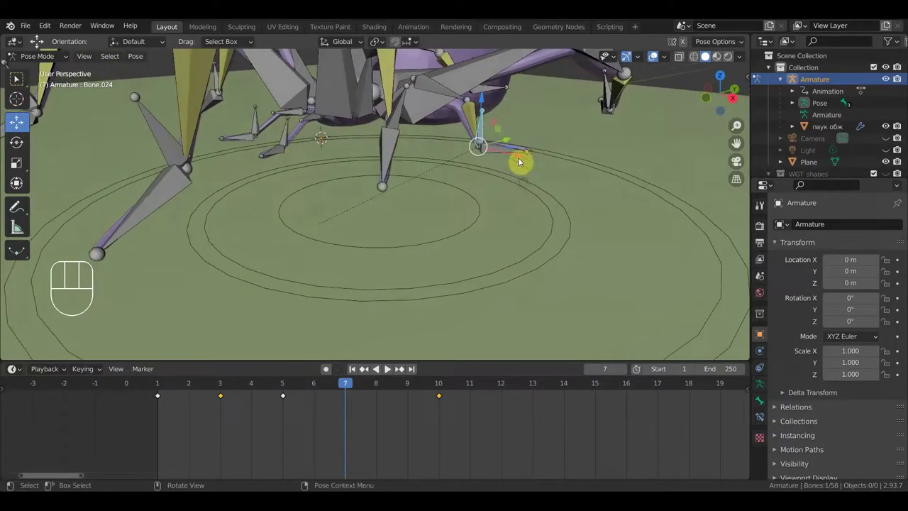
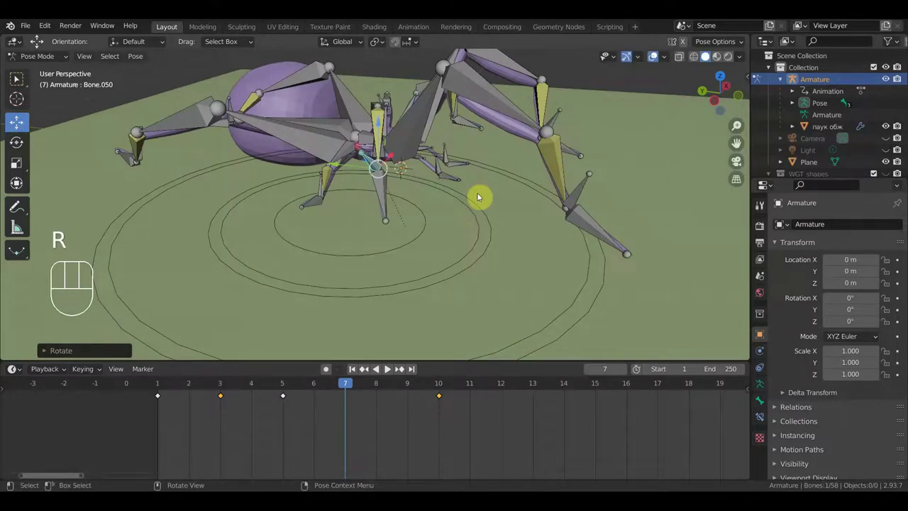
key("a")
key("i")
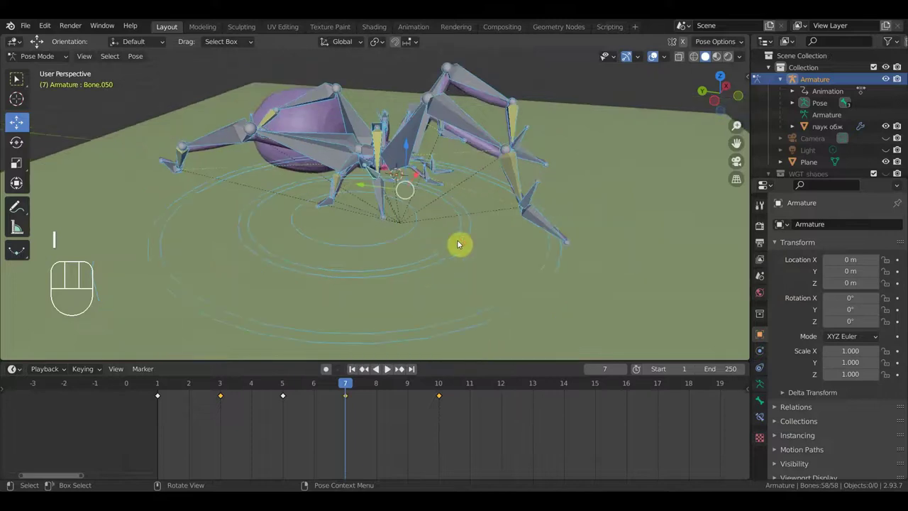
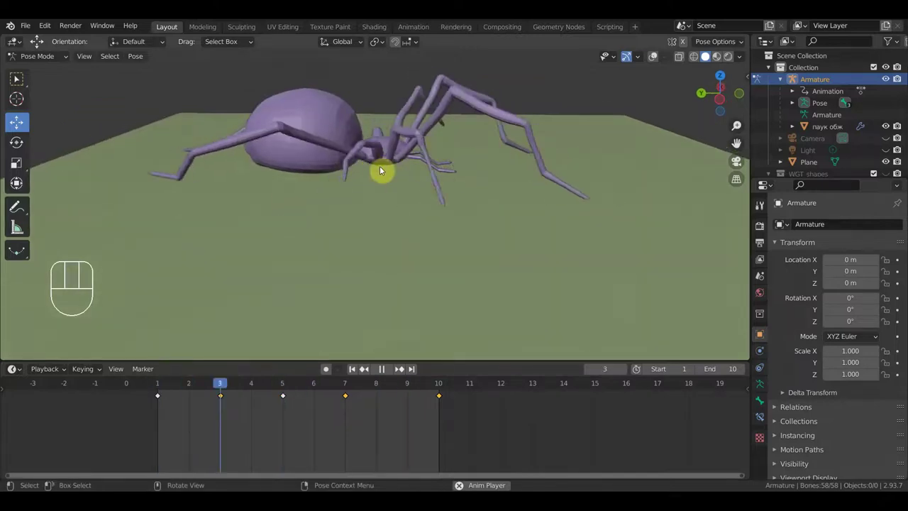
Stop the walk playback and jump to frame 7 of the loop.
key("space")
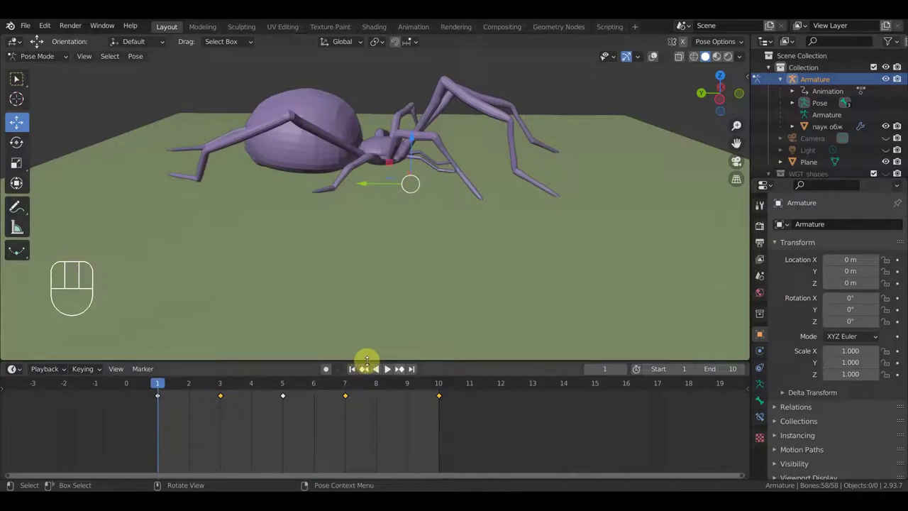
left_click(350, 389)
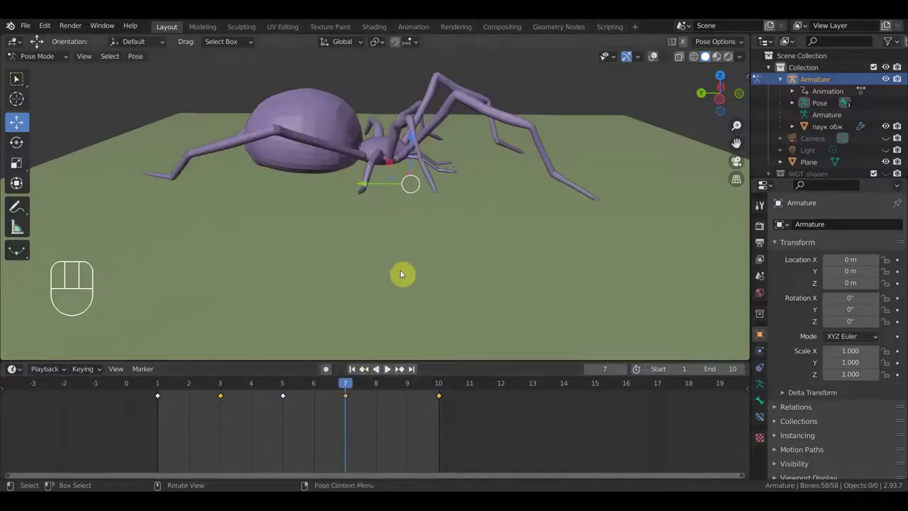
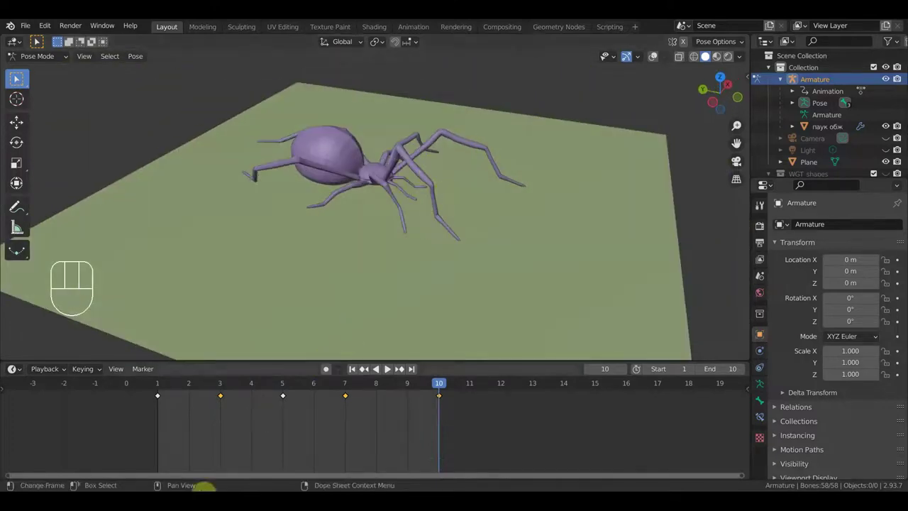
At frame 3 lift and tilt a leg bone upward in side view so it leaves the ground.
left_click_drag(501, 214, 500, 223)
left_click(661, 59)
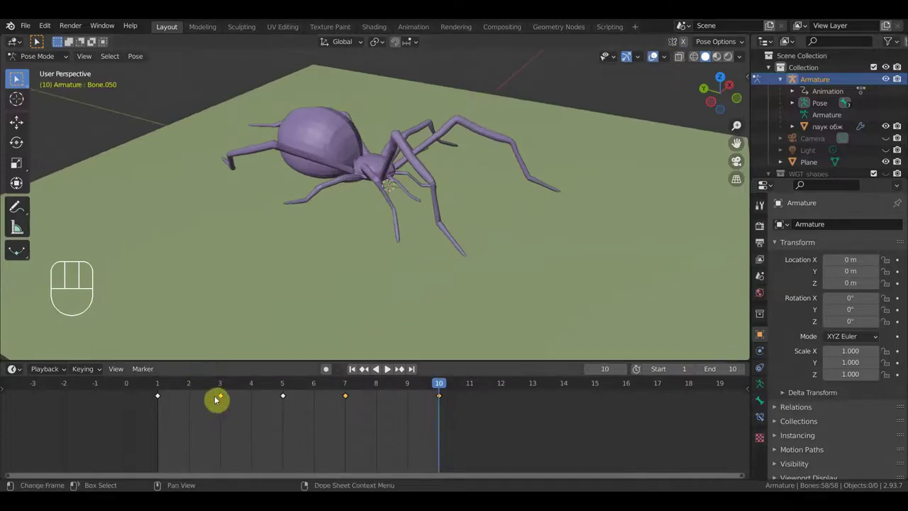
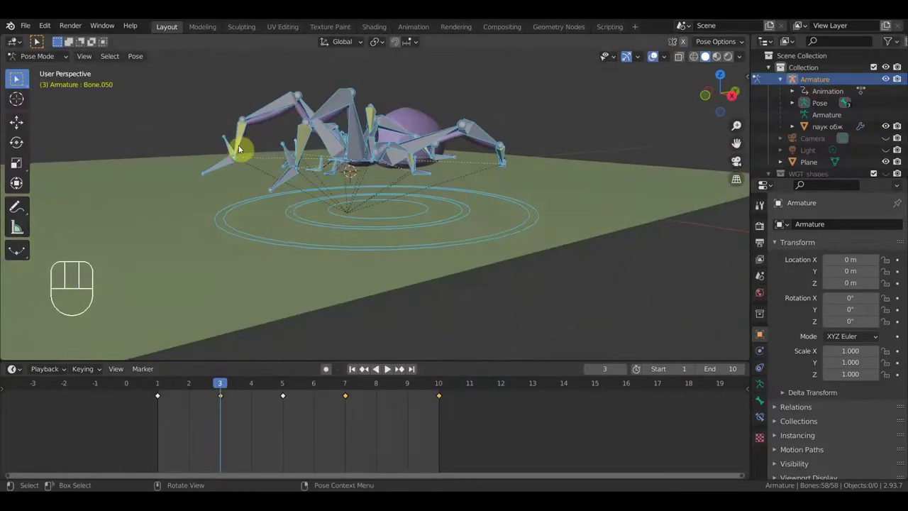
left_click(229, 146)
key("KP_3")
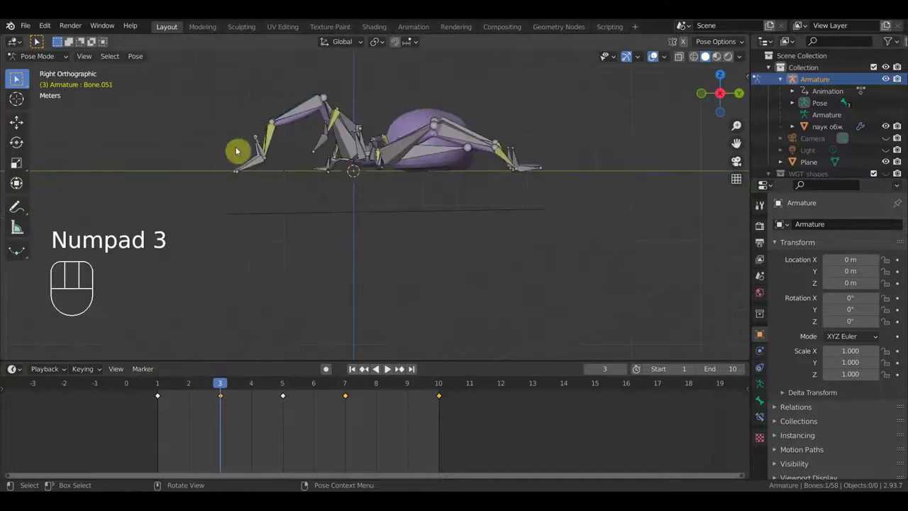
key("g")
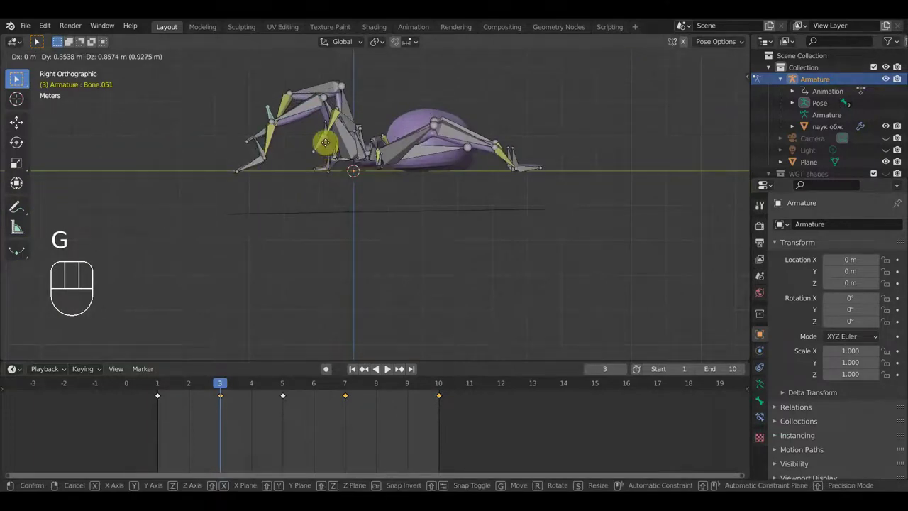
key("r")
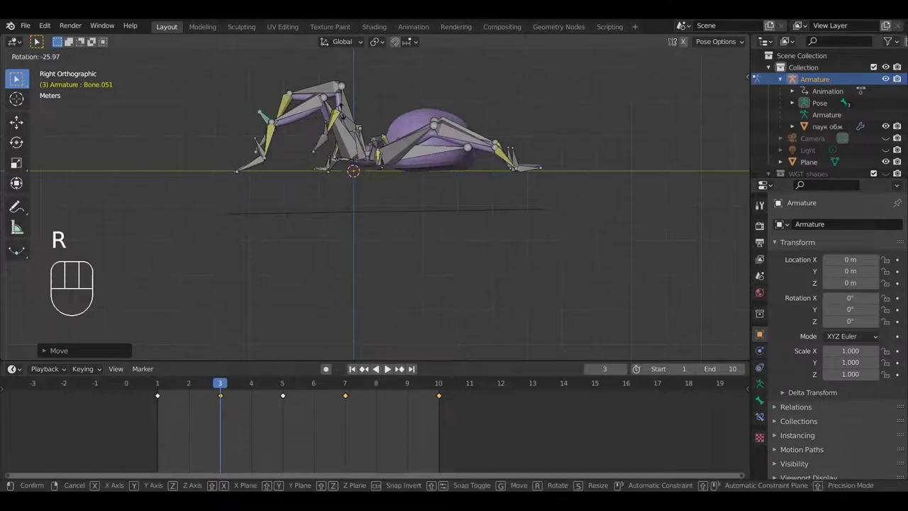
left_click(345, 115)
Raise foot bone Bone.023 too, checking its position from the top and side.
left_click(350, 129)
left_click_drag(375, 160, 403, 203)
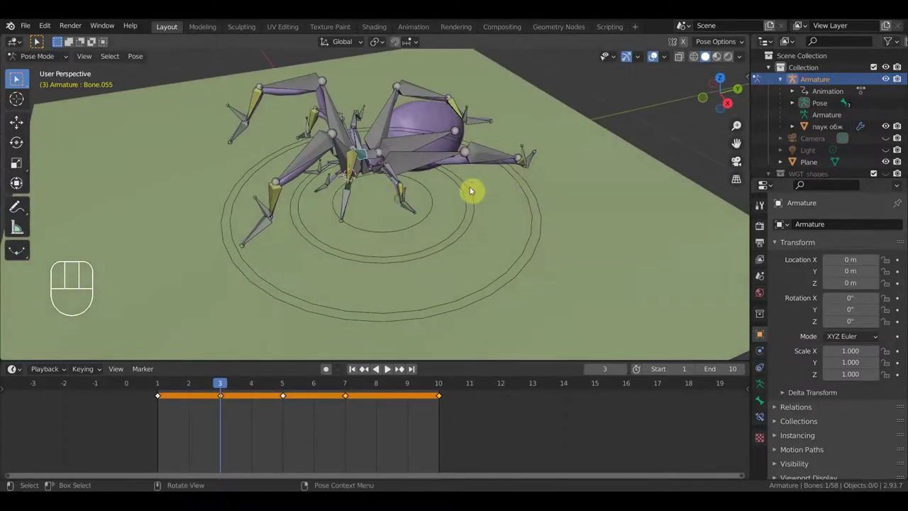
left_click_drag(526, 155, 567, 205)
left_click_drag(569, 219, 540, 177)
key("KP_7")
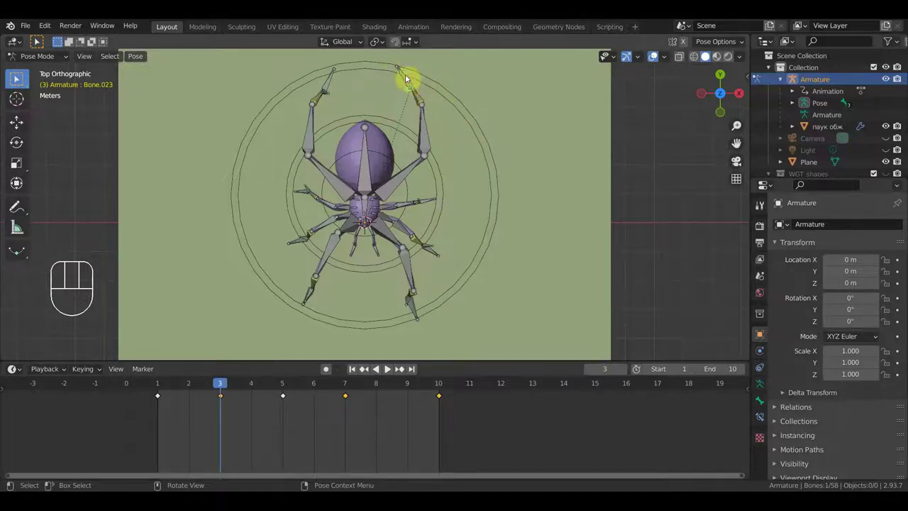
key("KP_3")
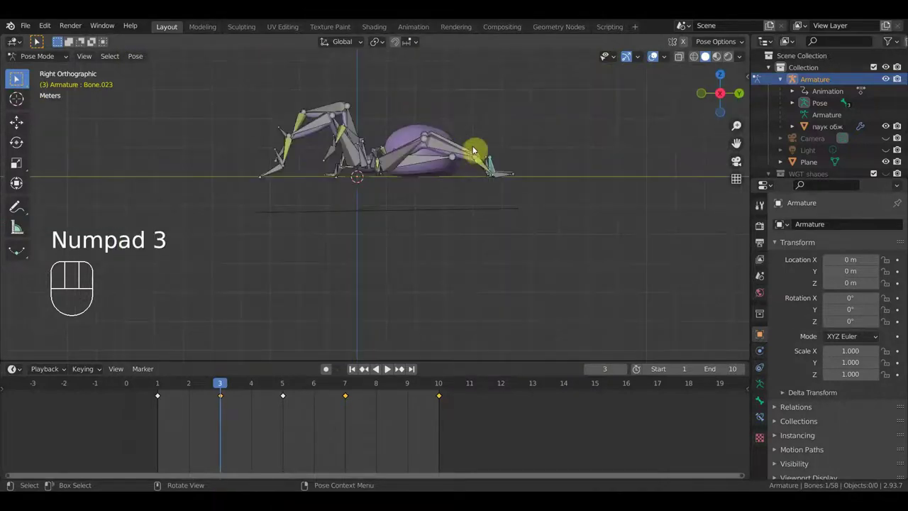
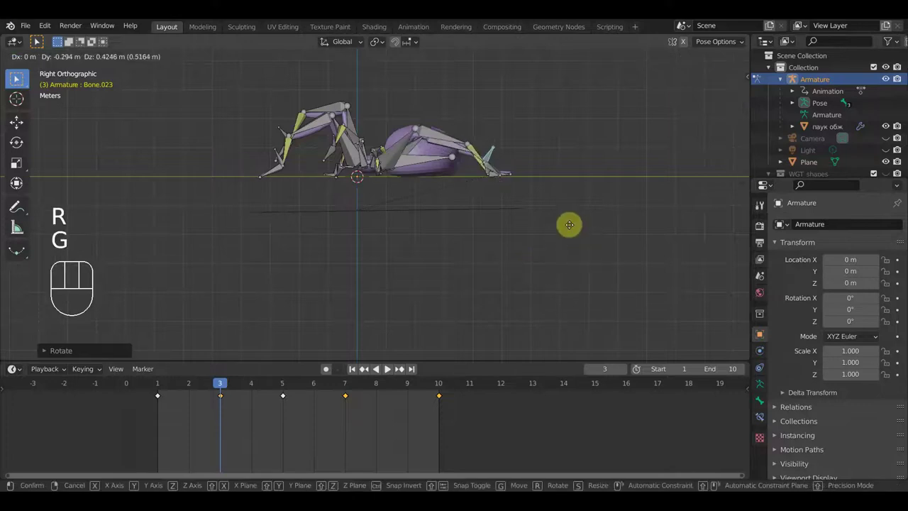
left_click(569, 218)
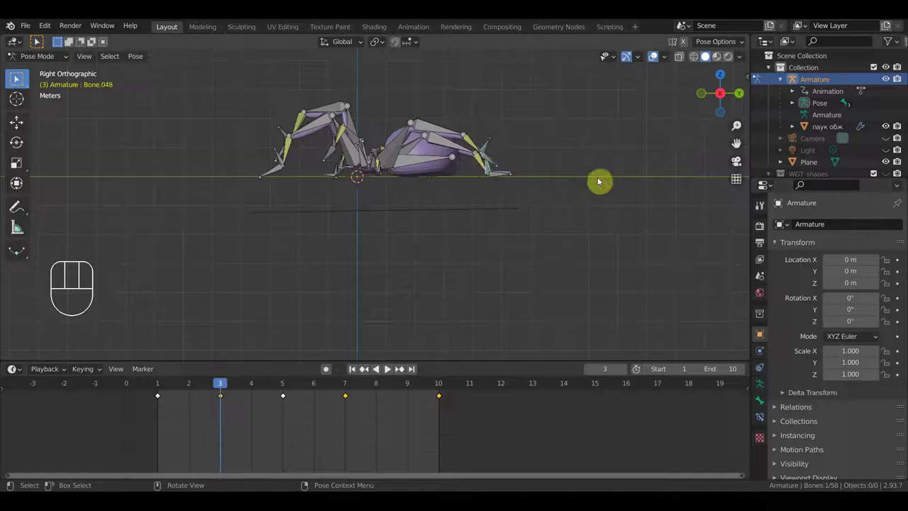
Key the whole pose at frame 3 and replay the walk loop.
key("a")
key("i")
left_click_drag(486, 309, 519, 304)
key("space")
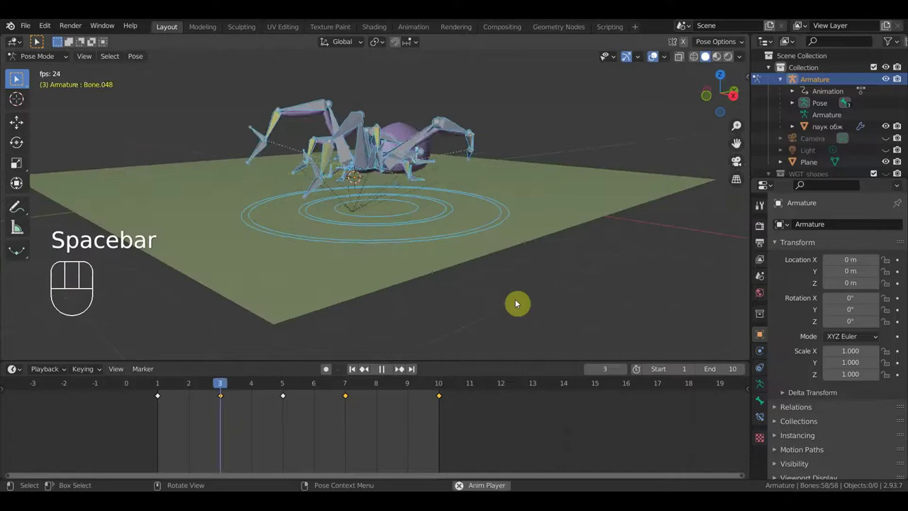
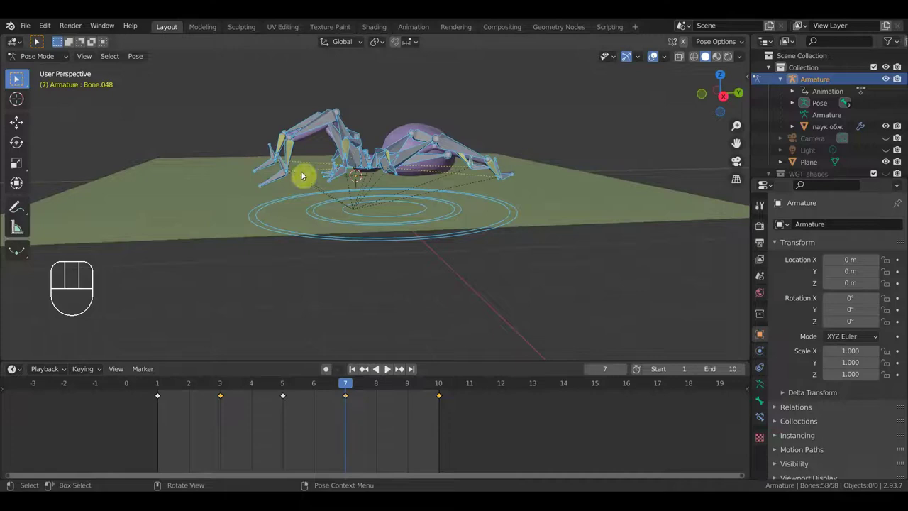
Check the spider's legs from a straight side view.
key("KP_3")
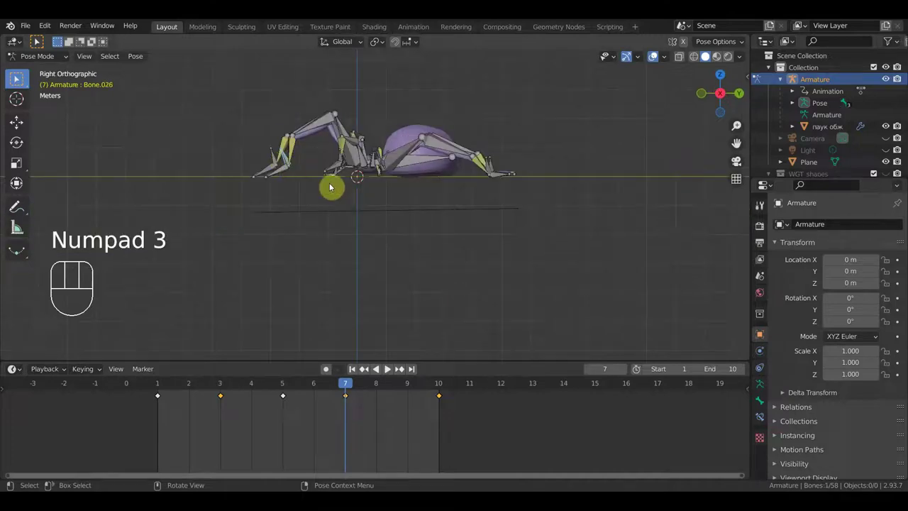
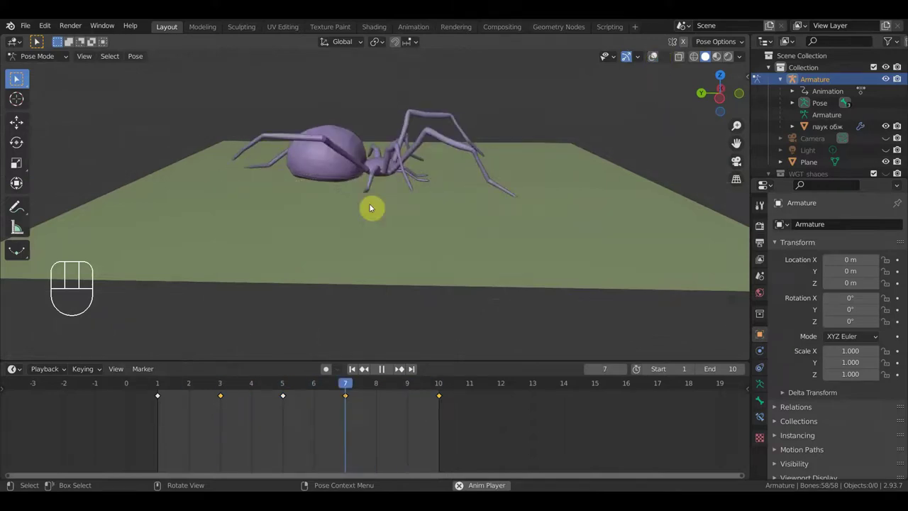
Stop playback and orbit down to a straight orthographic side view of the legs.
key("space")
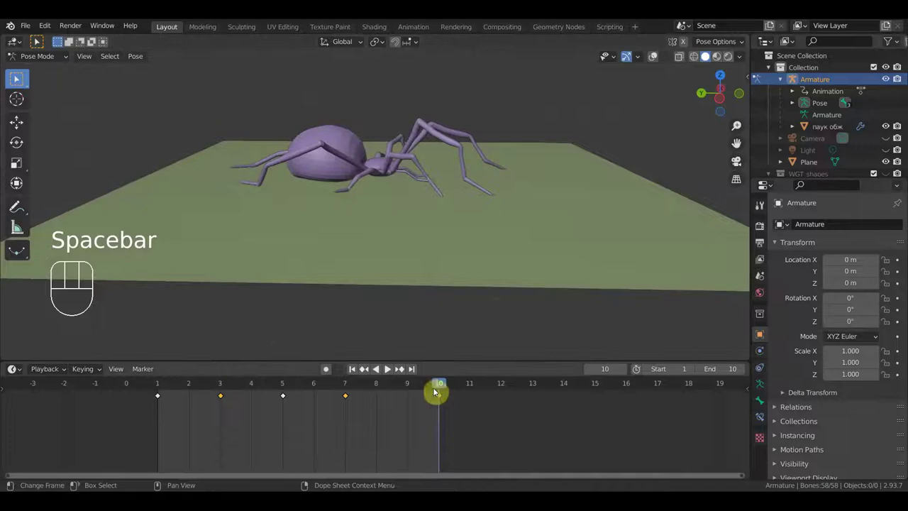
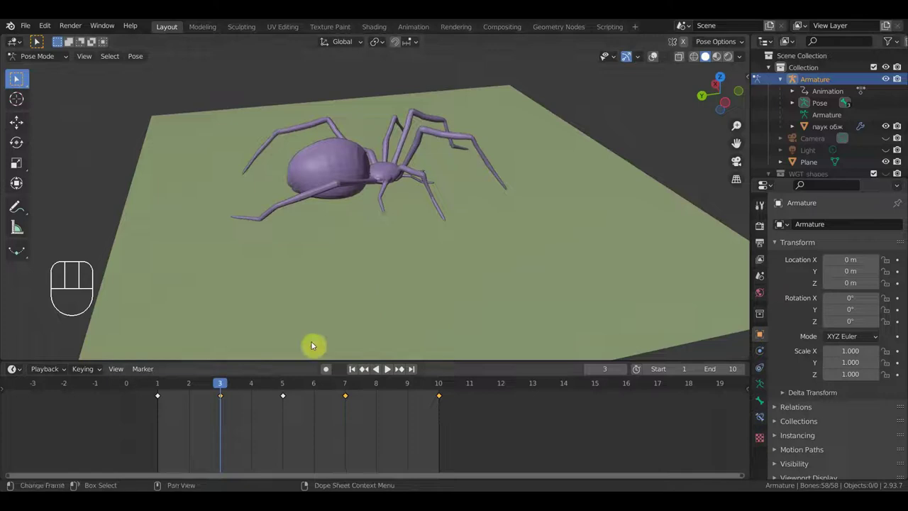
left_click(192, 392)
left_click_drag(237, 311, 222, 283)
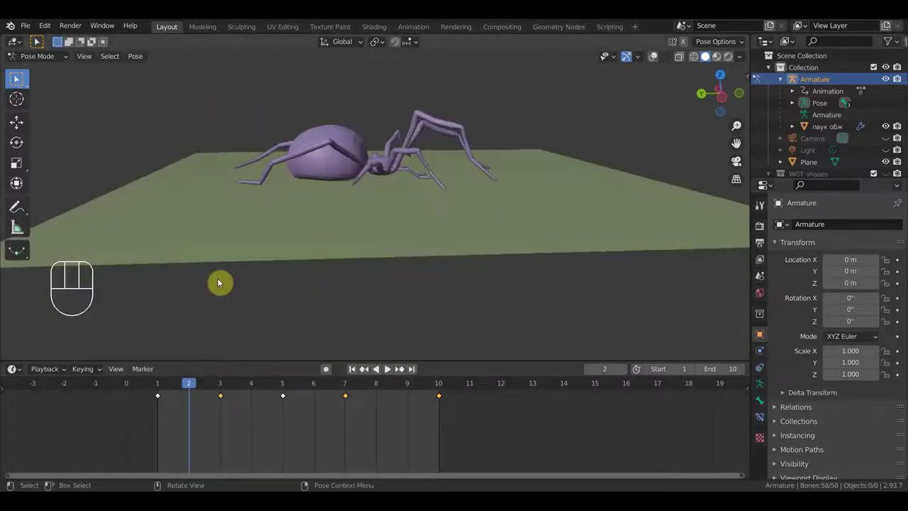
left_click_drag(251, 258, 272, 254)
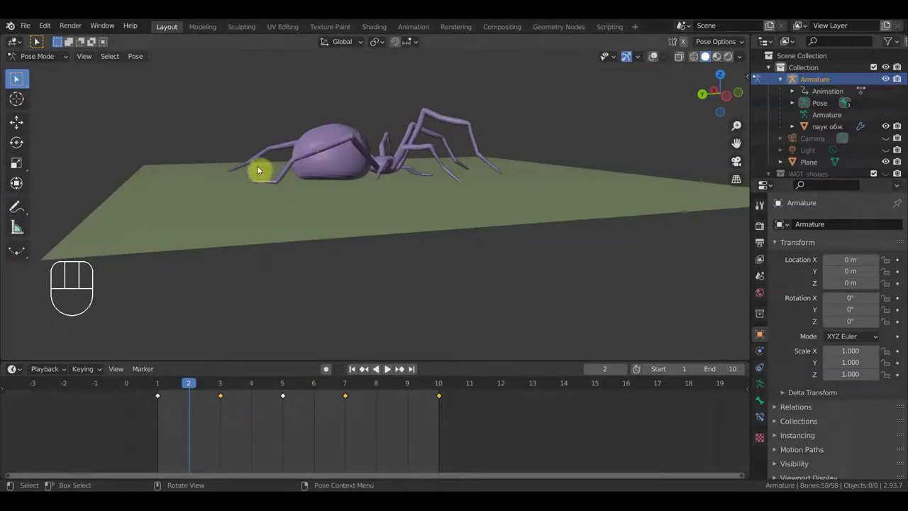
left_click_drag(209, 297, 128, 292)
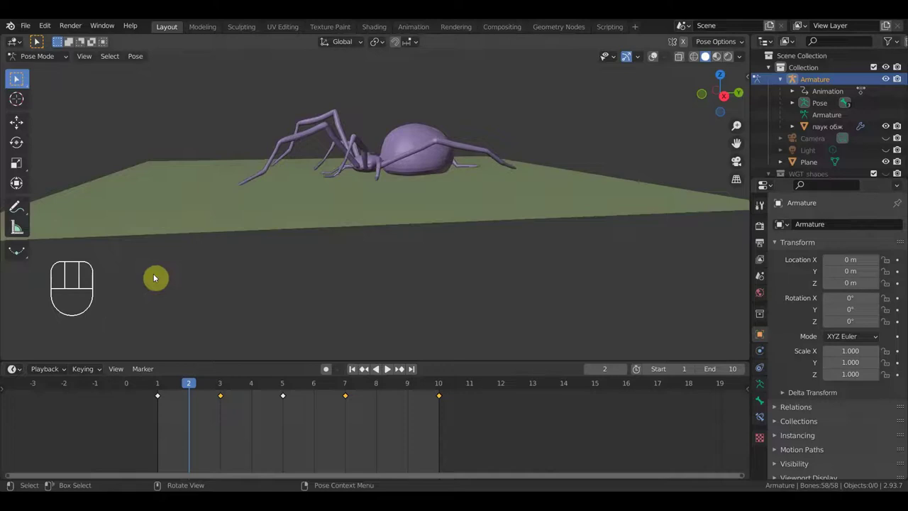
key("KP_5")
key("KP_3")
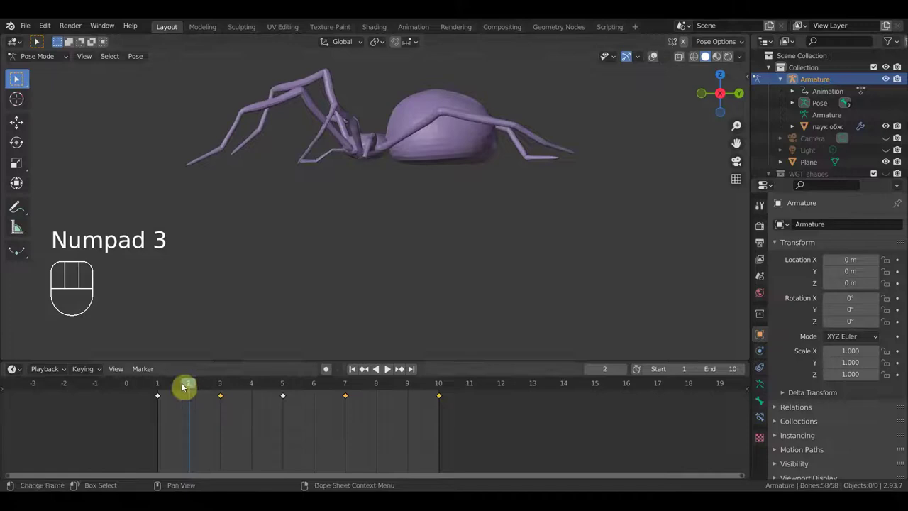
Scrub through the walk cycle frames from the side, then return to frame 1.
left_click_drag(190, 390, 312, 397)
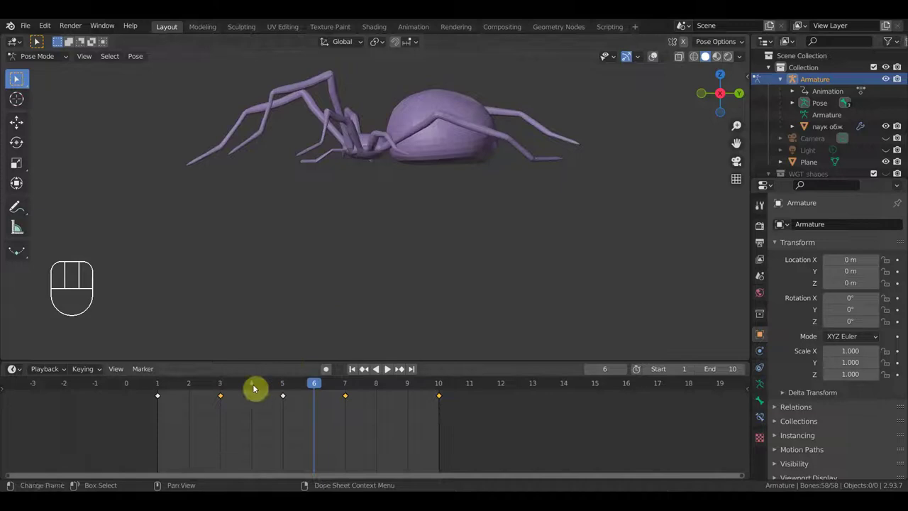
left_click(160, 387)
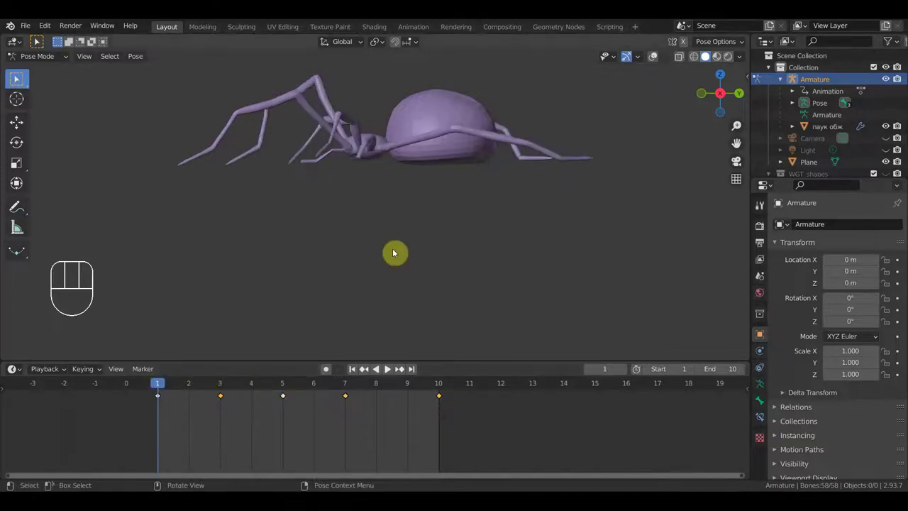
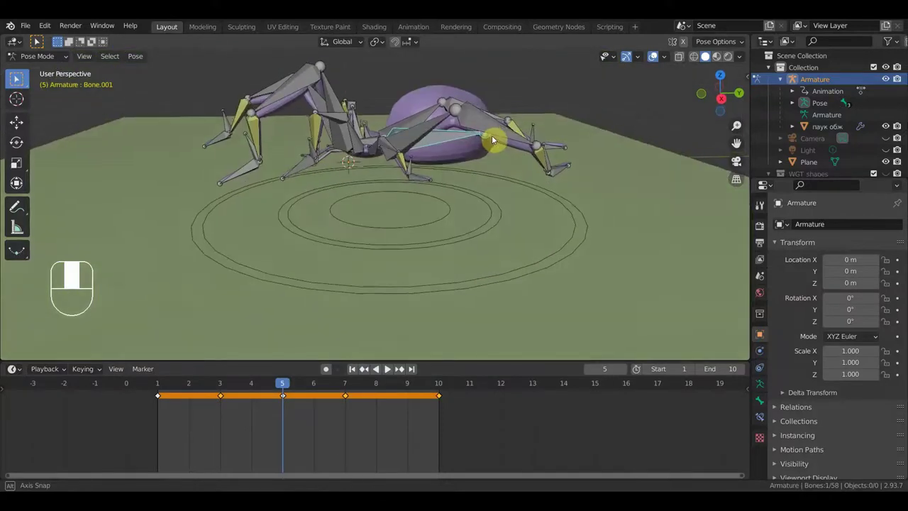
In orthographic side view rotate the body bone Bone.001 down at frame 10.
key("KP_5")
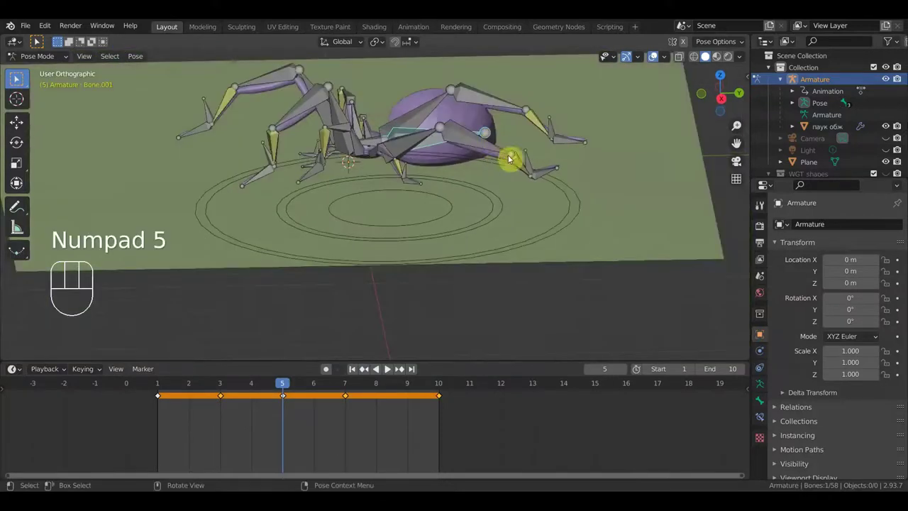
key("KP_3")
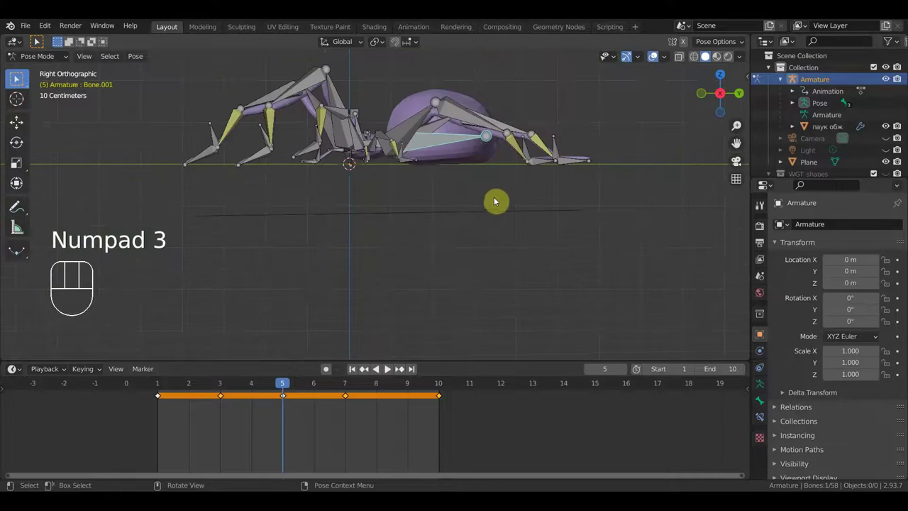
key("r")
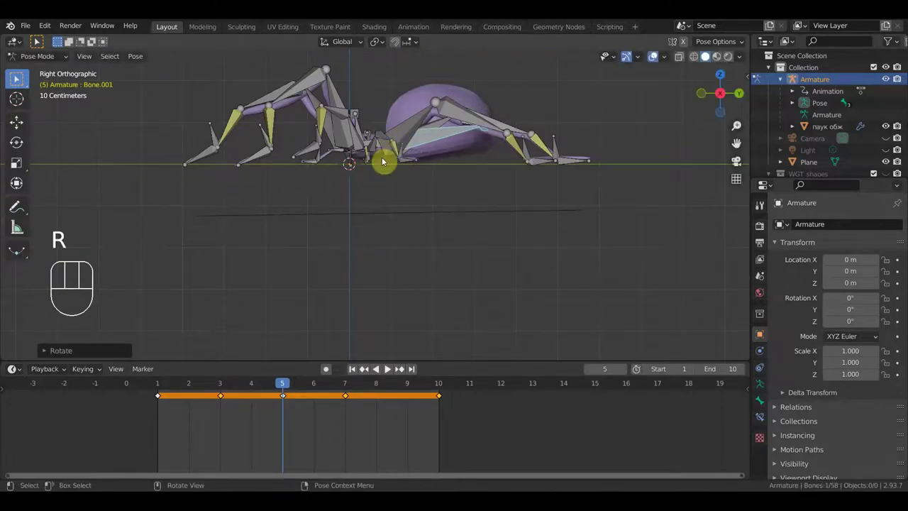
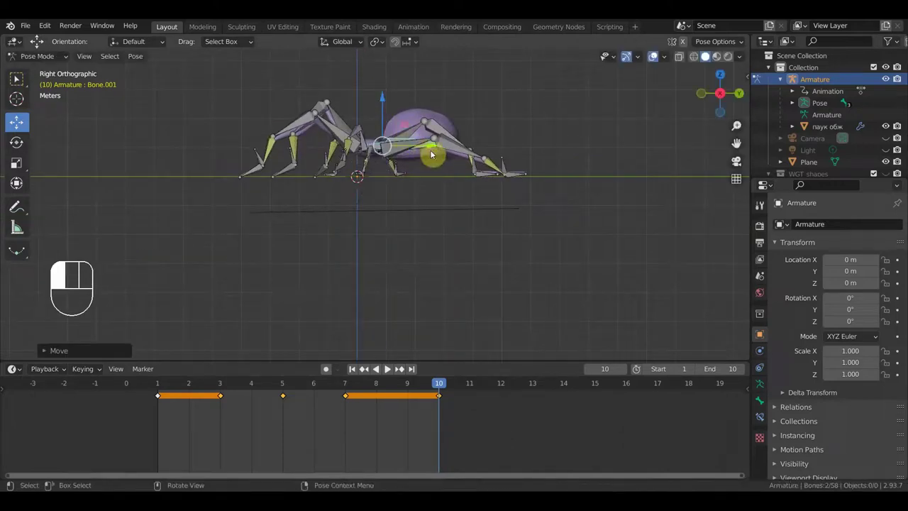
key("r")
left_click(517, 197)
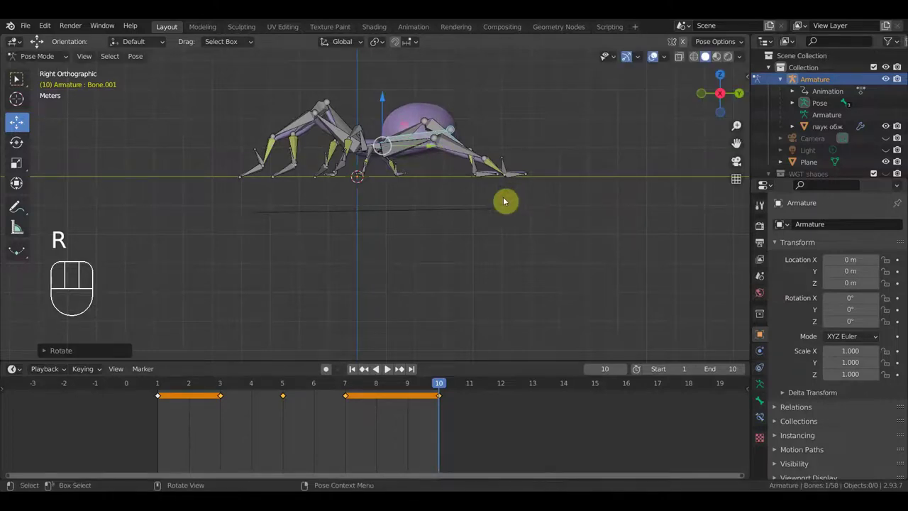
Key every bone's pose at frame 10 and start playing the walk cycle.
key("a")
key("i")
key("space")
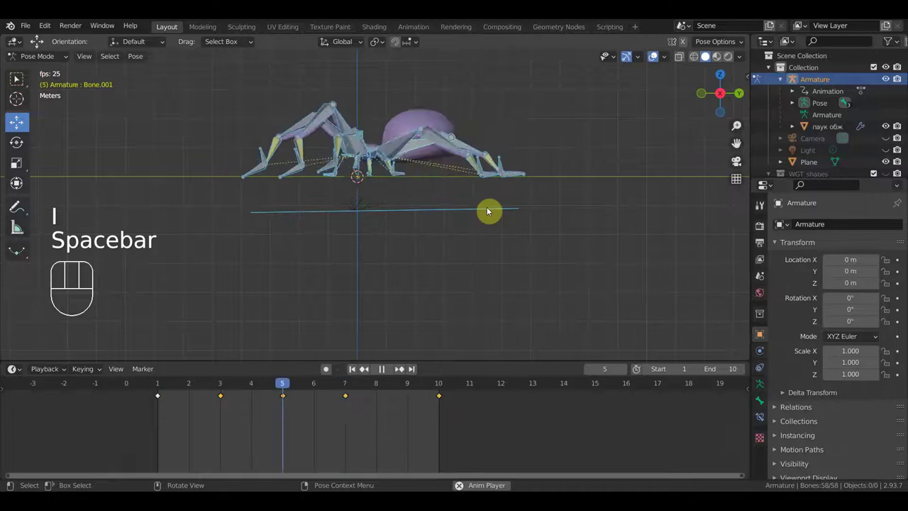
Stop playback, jump to frame 1 and return to the side view of the spider.
left_click_drag(465, 221, 478, 232)
key("space")
key("KP_1")
key("KP_3")
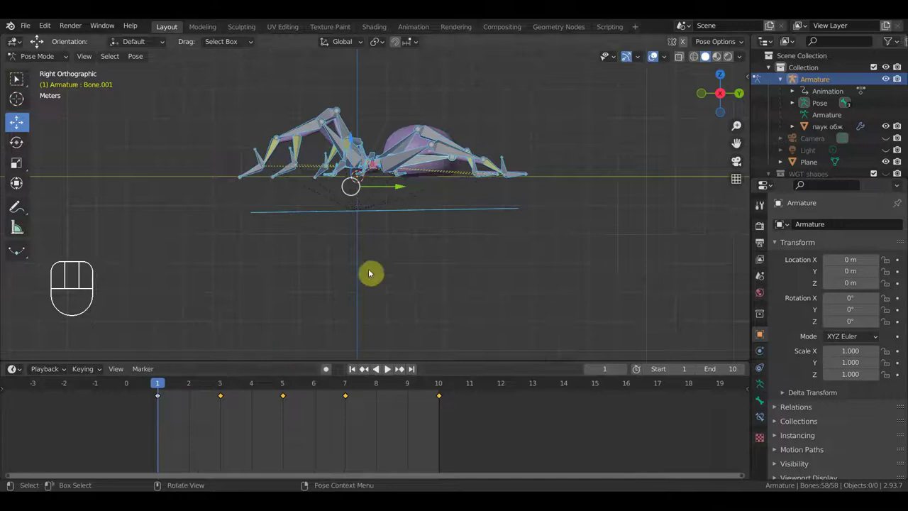
left_click_drag(383, 173, 387, 197)
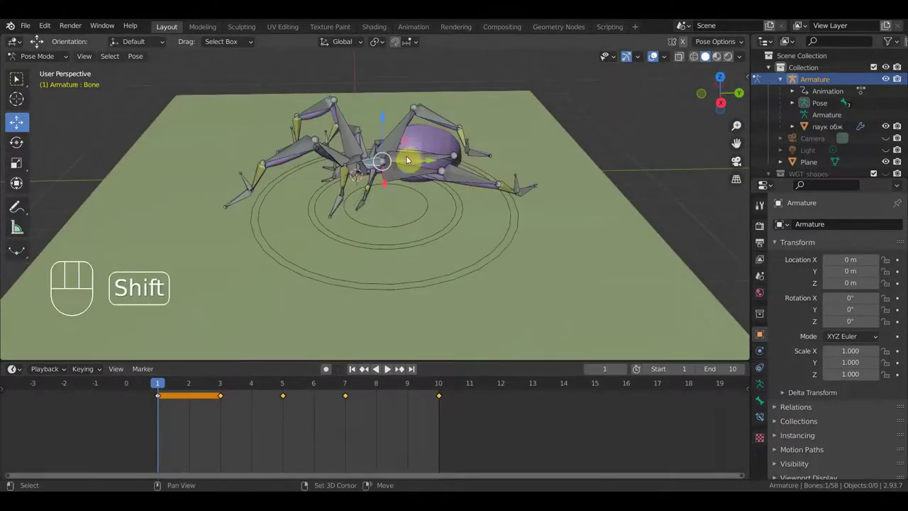
key("KP_3")
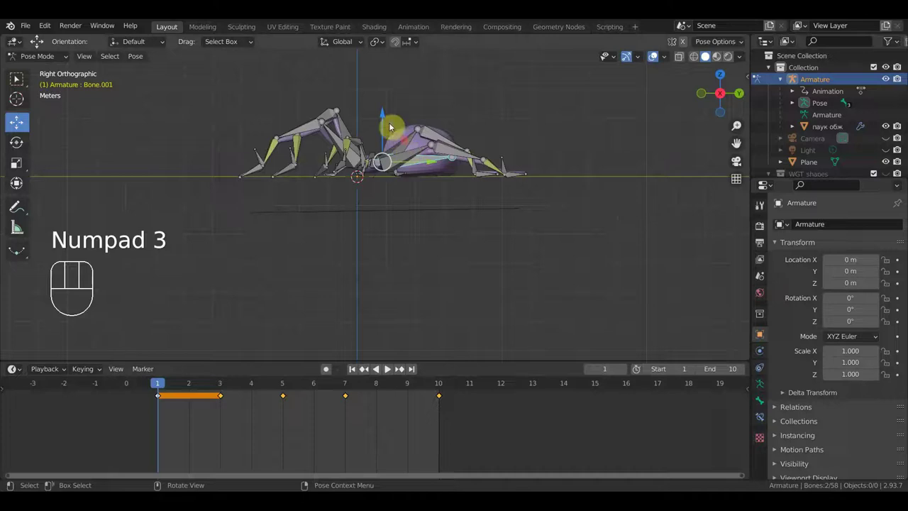
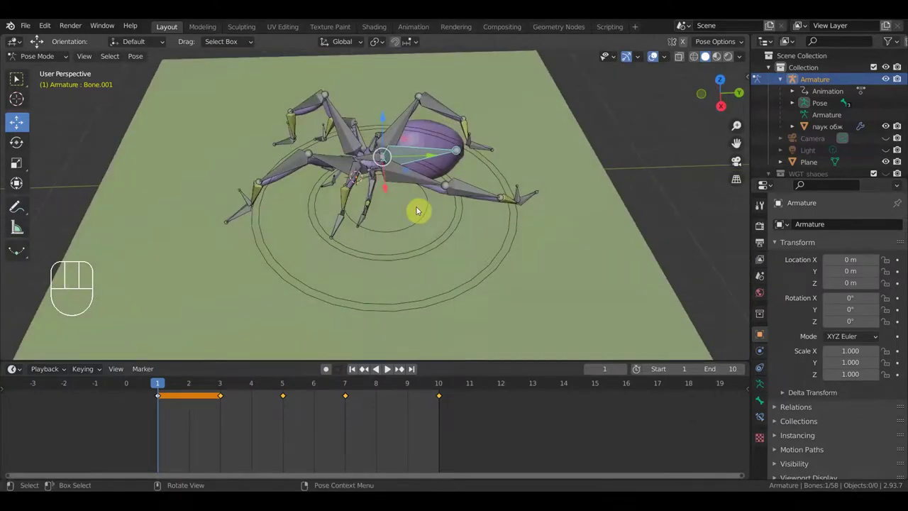
Keyframe location and rotation of every bone at frame 1 and play the loop.
key("a")
key("i")
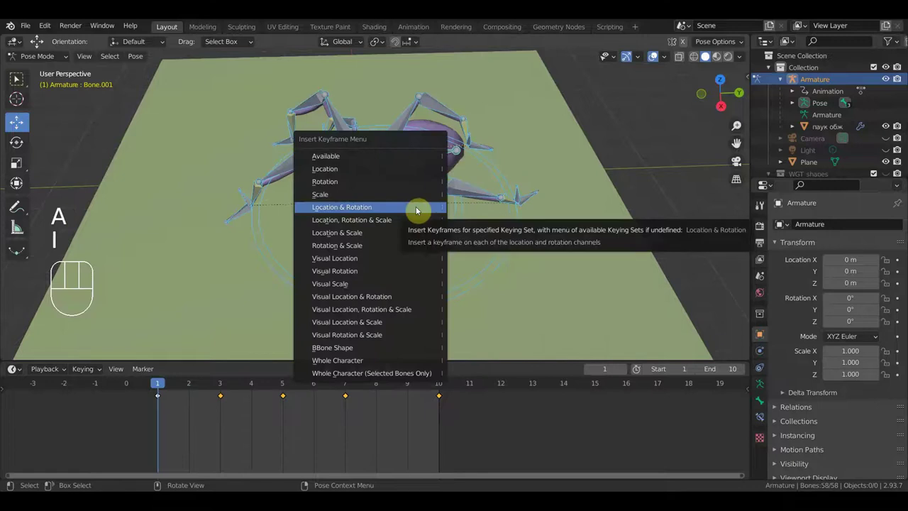
key("space")
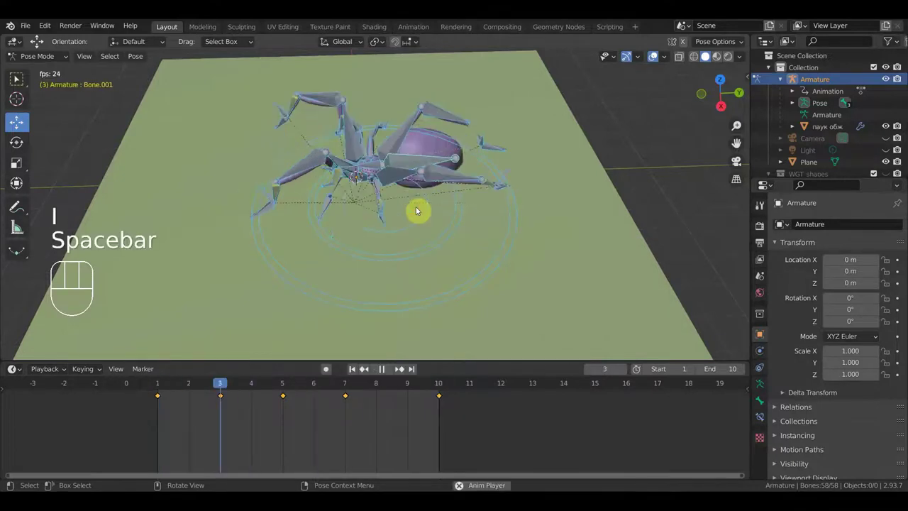
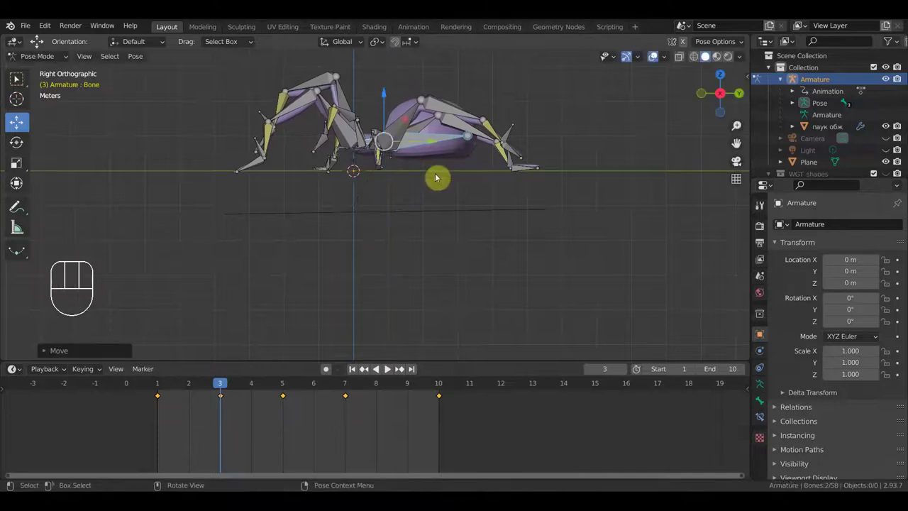
Tilt the body bone slightly at frame 3 for a bob and key the whole pose.
left_click_drag(426, 141, 475, 170)
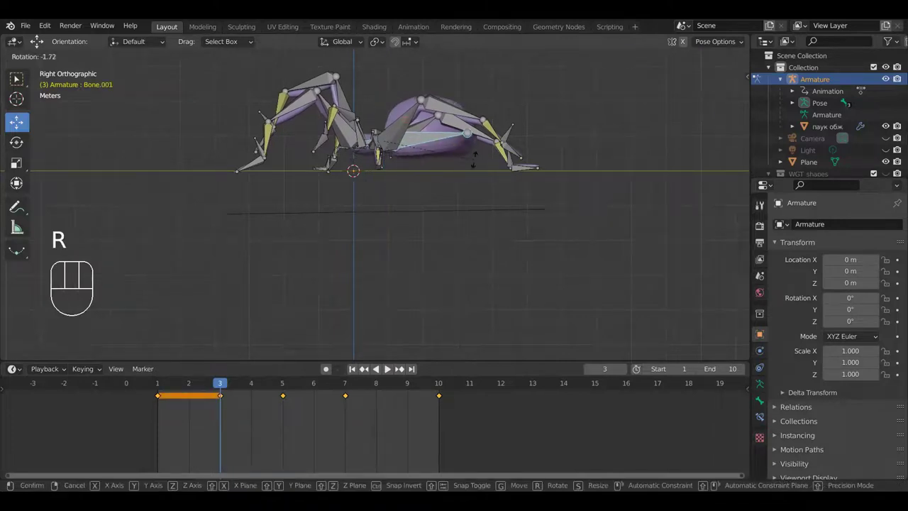
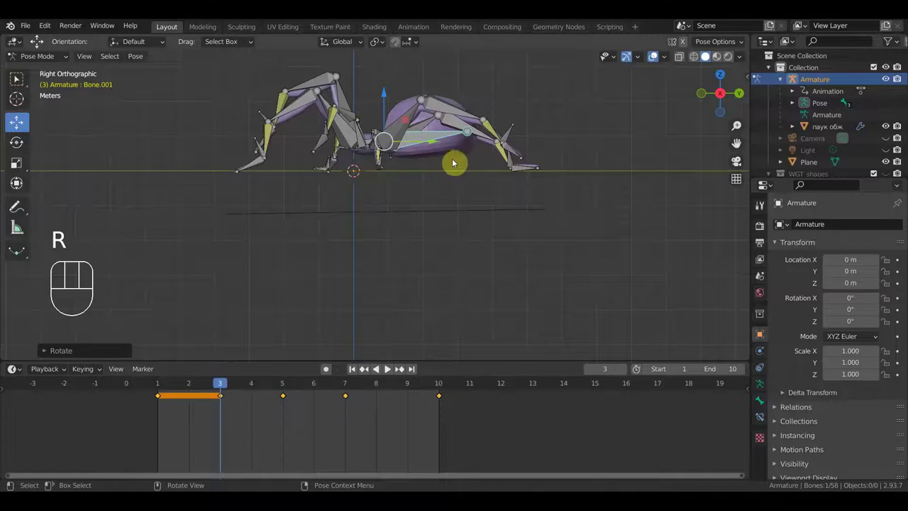
key("a")
key("i")
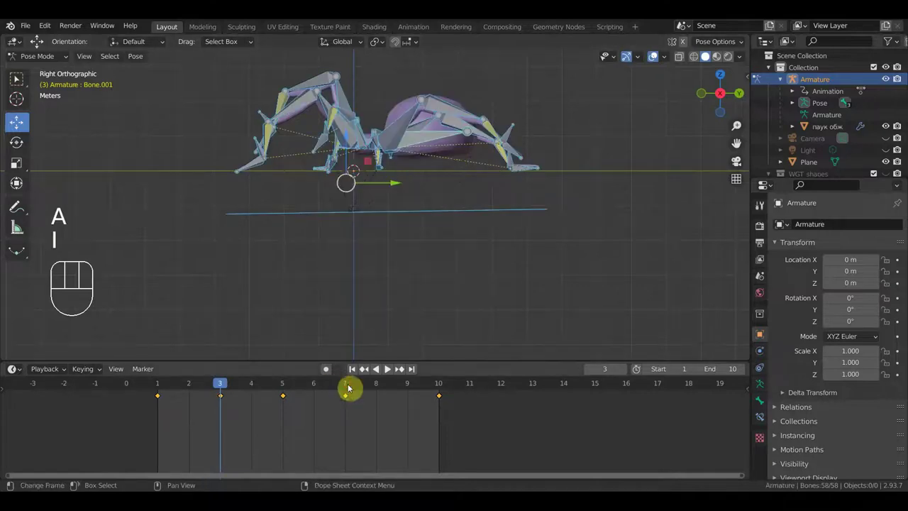
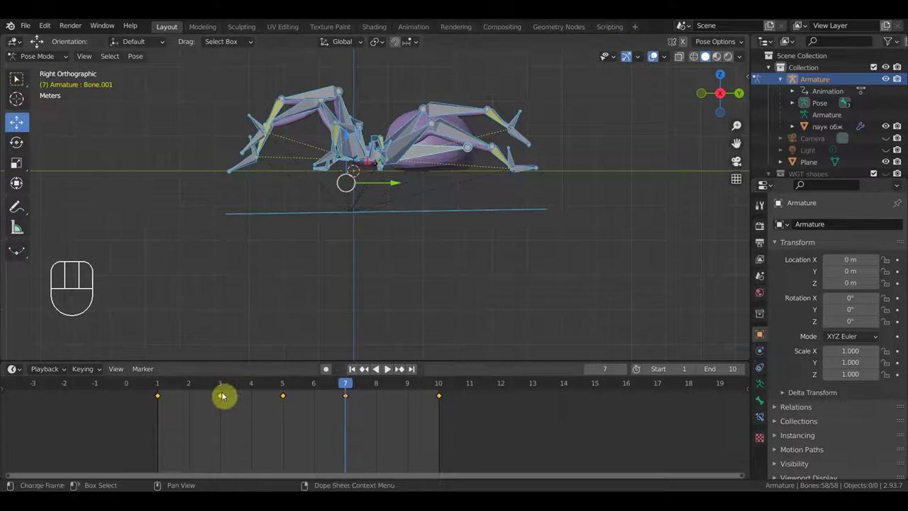
left_click(223, 387)
Select the body bone in perspective and preview the walk cycle, stopping at frame 7.
left_click_drag(429, 228, 405, 206)
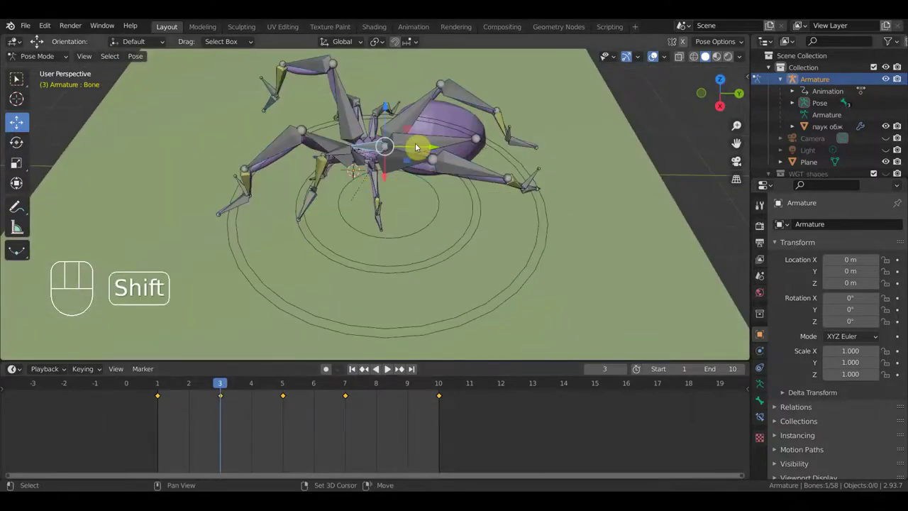
left_click(423, 143)
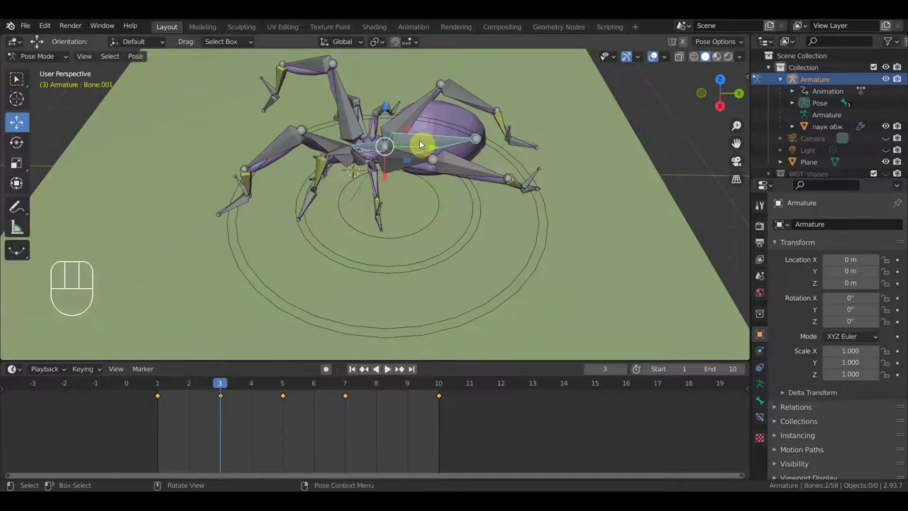
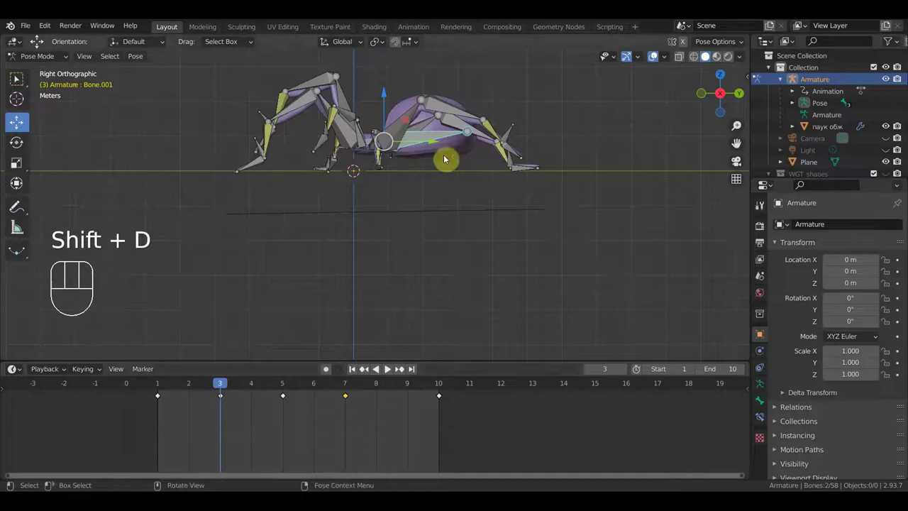
key("space")
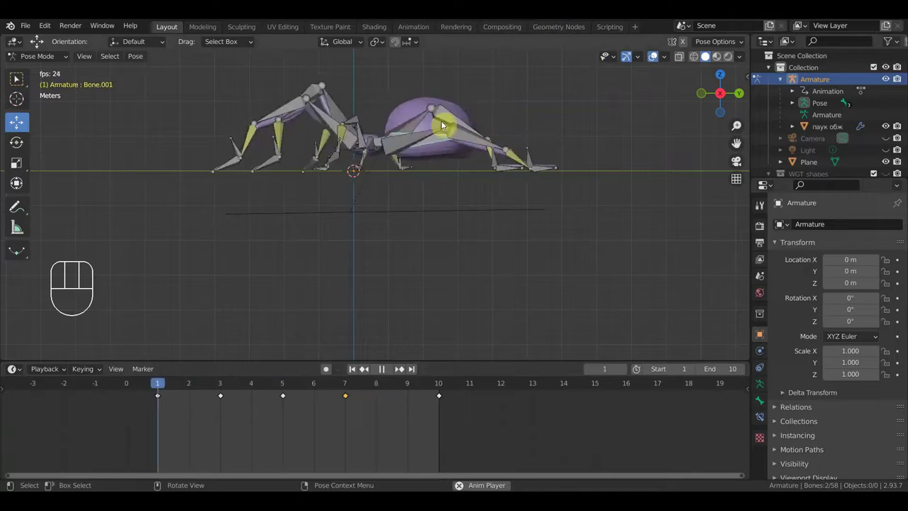
key("space")
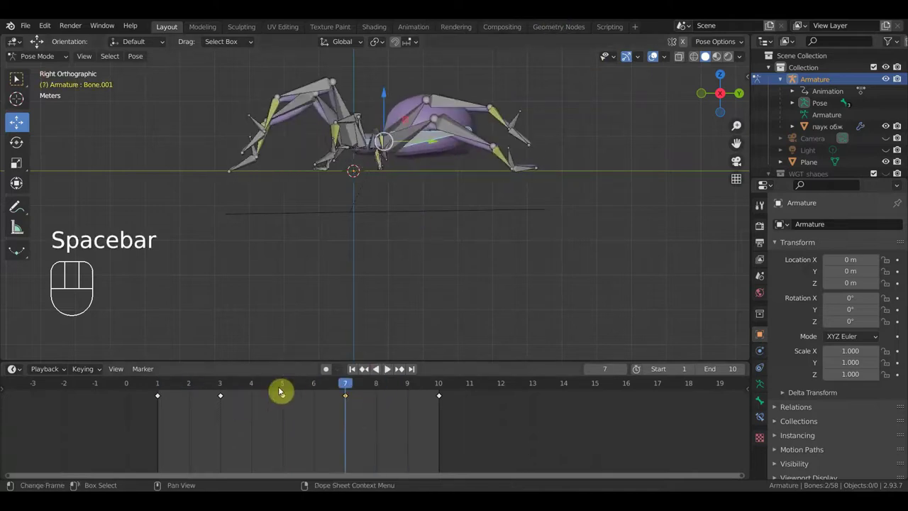
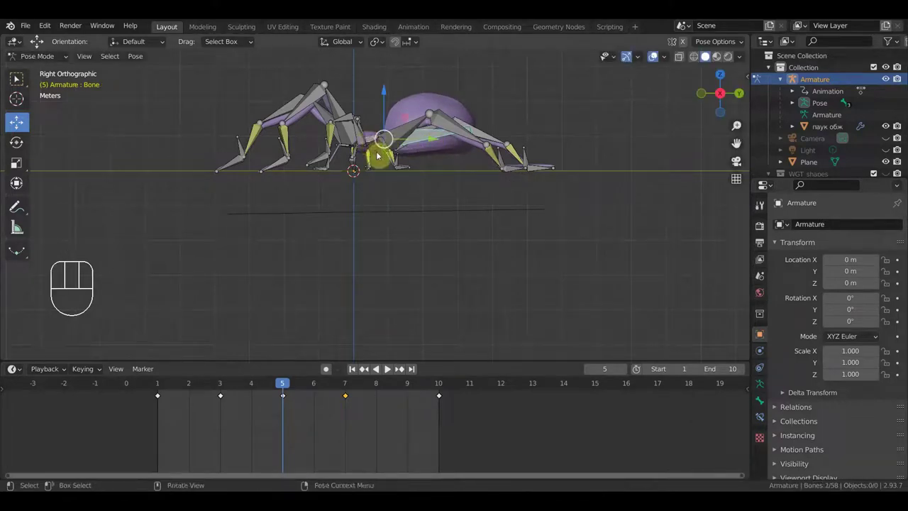
Key all bones at frame 5 and orbit to a front view to inspect the leg pose.
key("a")
key("i")
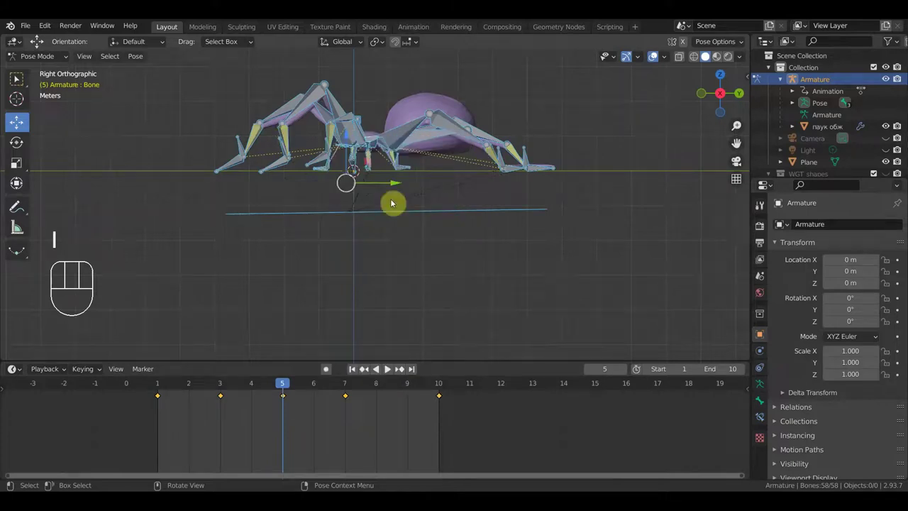
left_click_drag(458, 225, 457, 272)
left_click_drag(379, 145, 397, 147)
left_click_drag(416, 142, 467, 271)
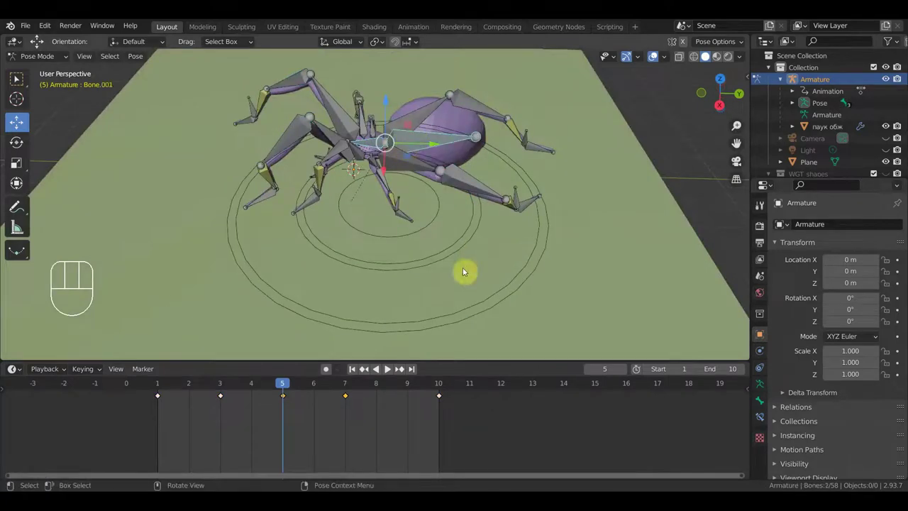
key("KP_1")
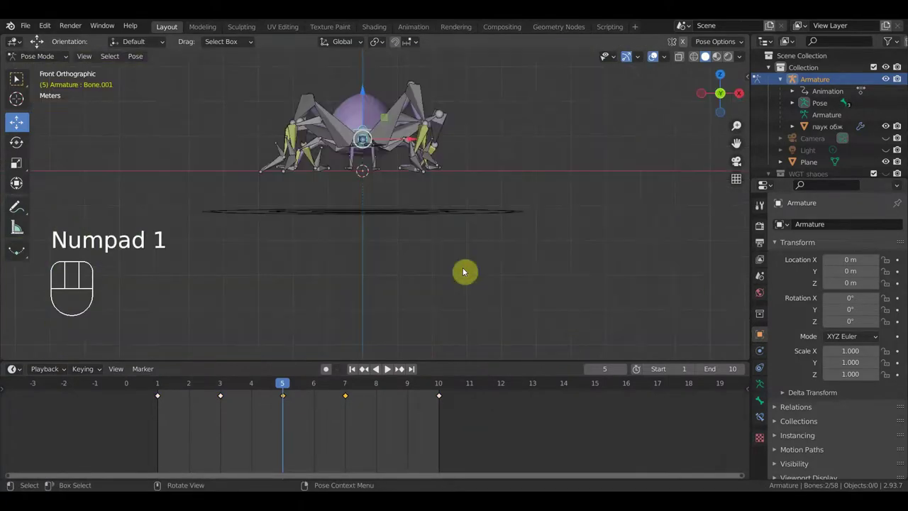
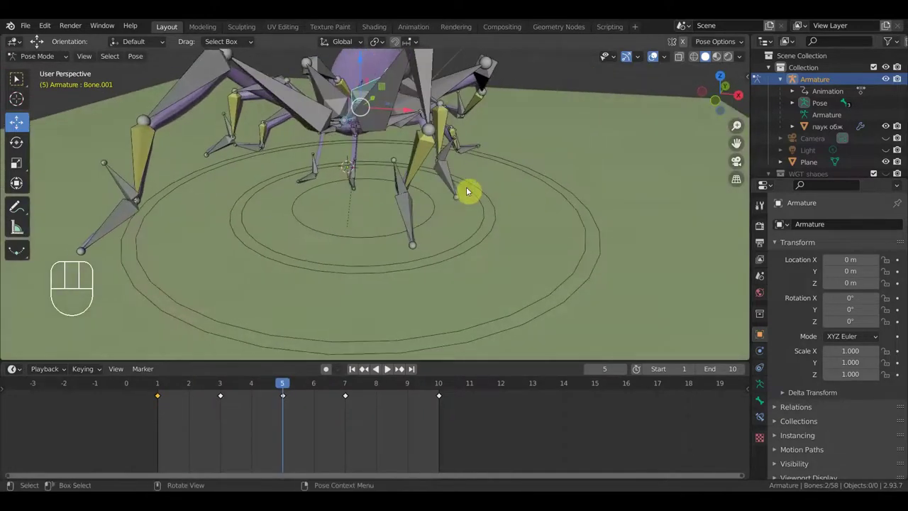
Move a leg control bone, then undo the accidental move.
left_click(315, 171)
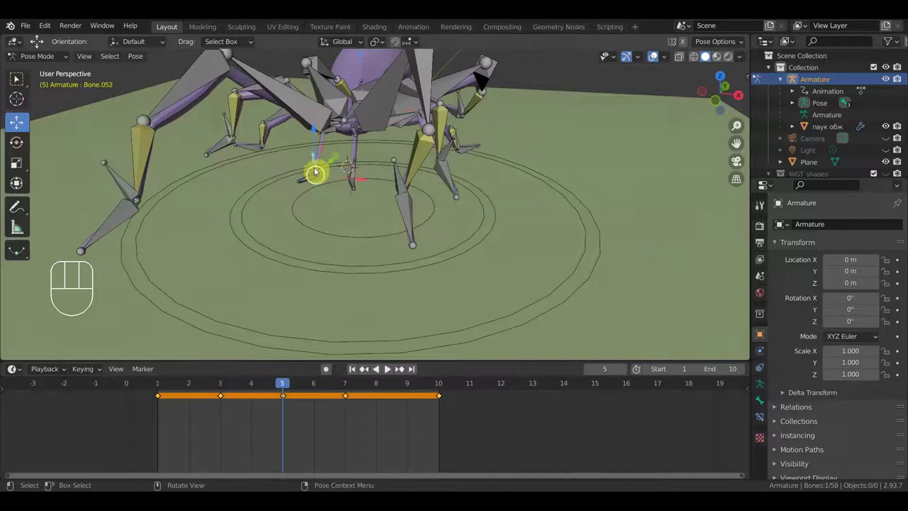
key("g")
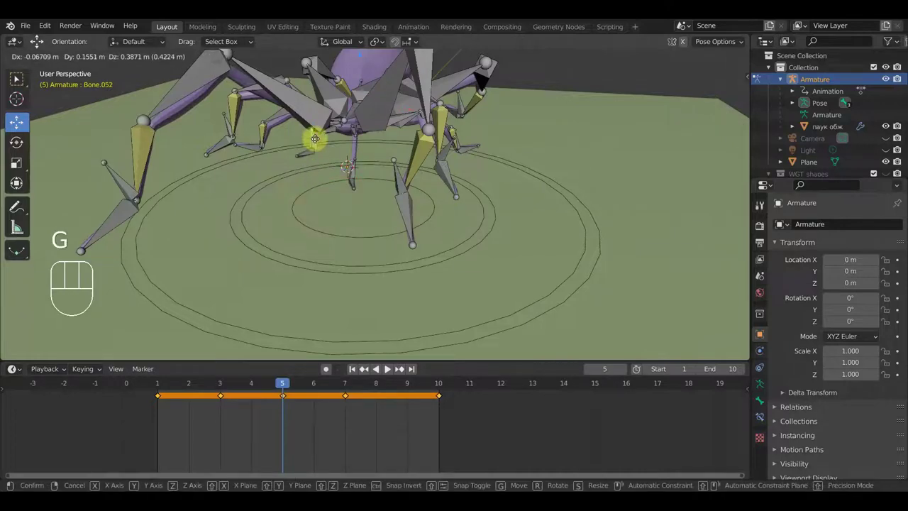
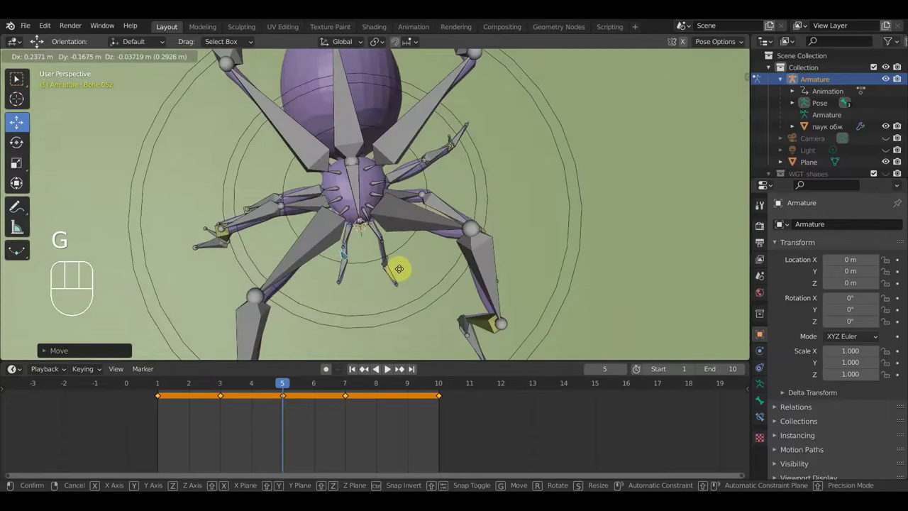
left_click(395, 260)
left_click_drag(383, 266, 348, 232)
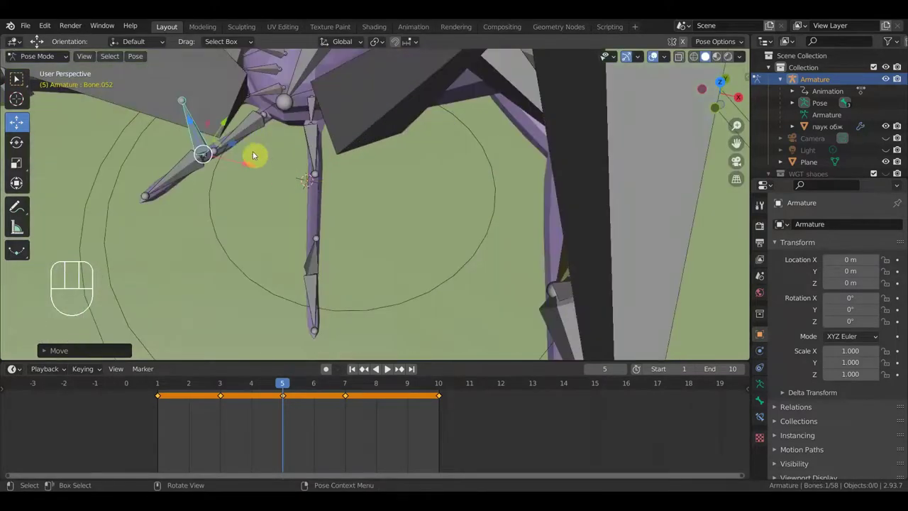
key("ctrl+z")
key("ctrl+z")
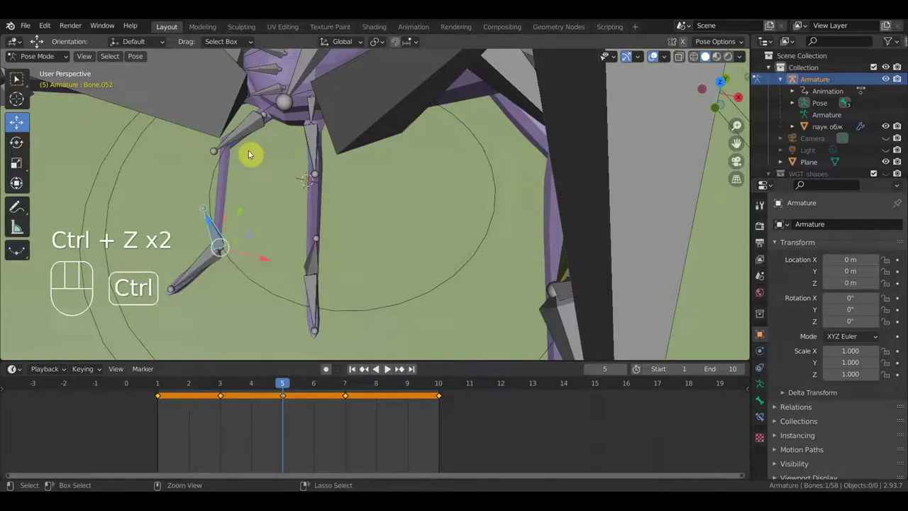
key("ctrl+z")
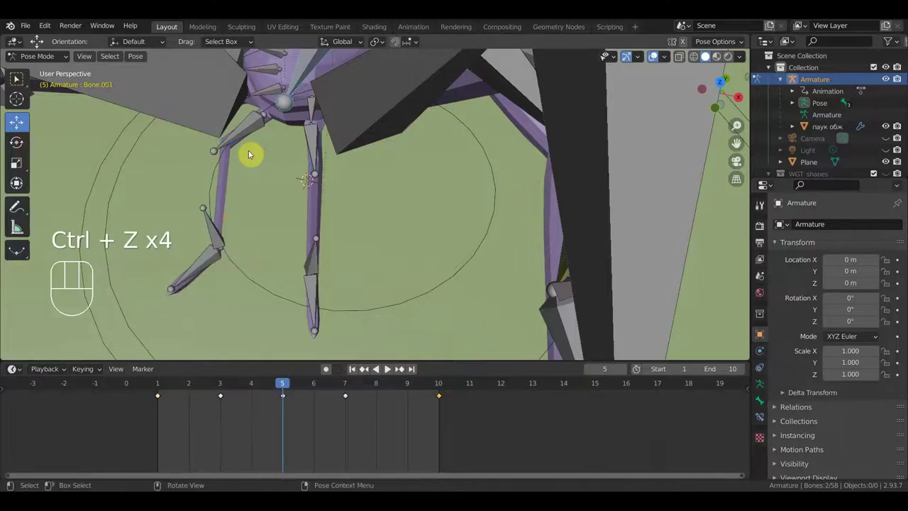
Select foot target Bone.052 together with leg end bone Bone.046 for IK linking.
left_click(204, 237)
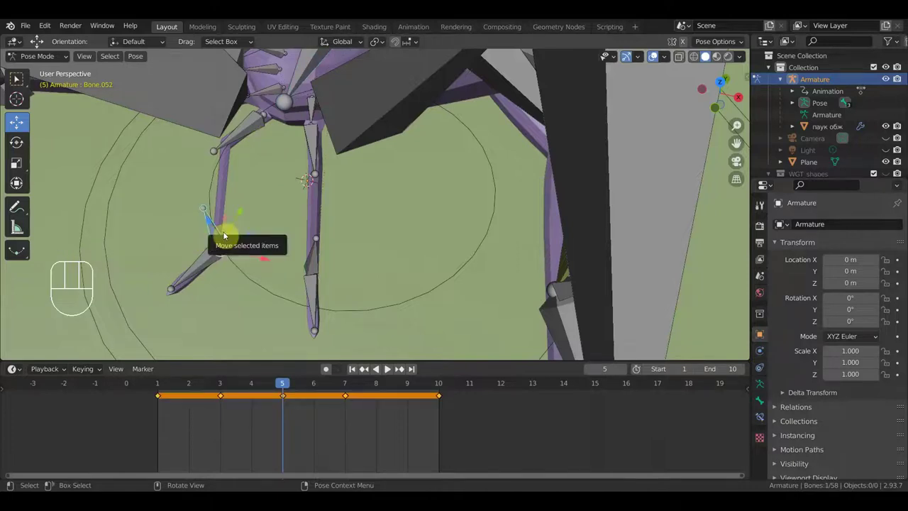
key("ctrl+shift+z")
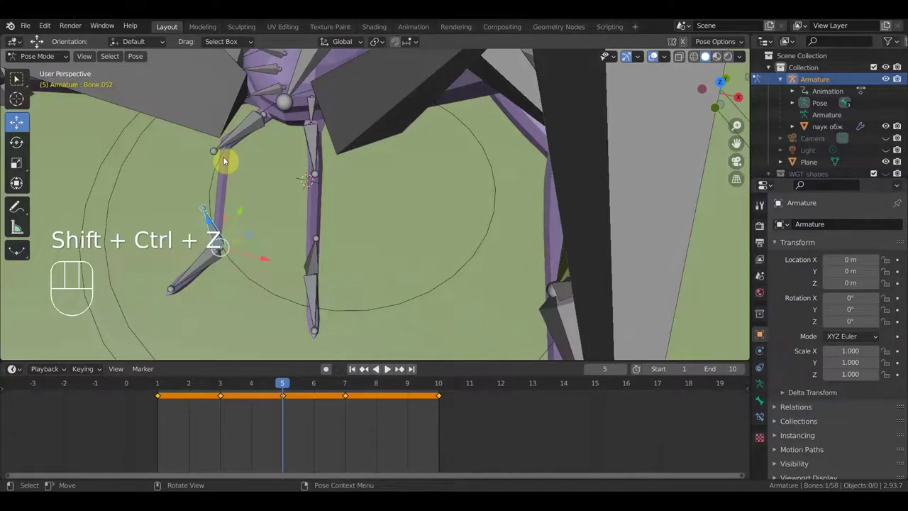
left_click(224, 151)
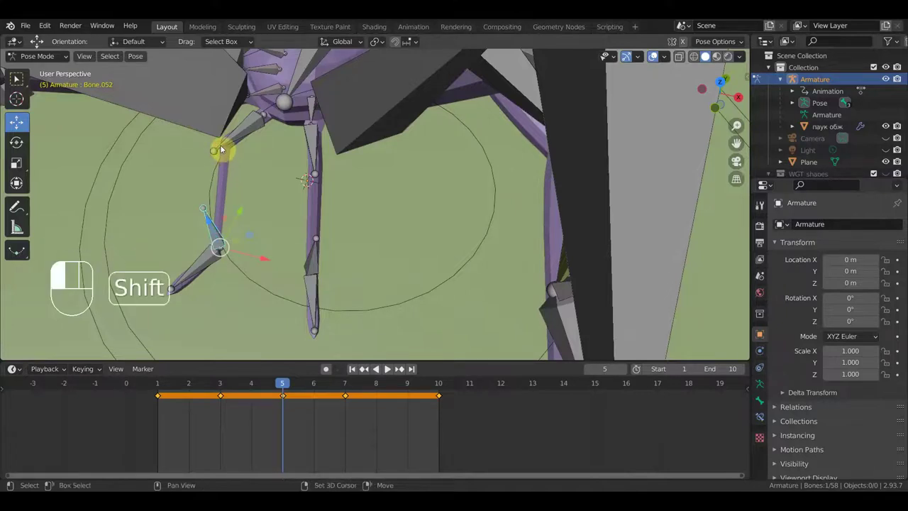
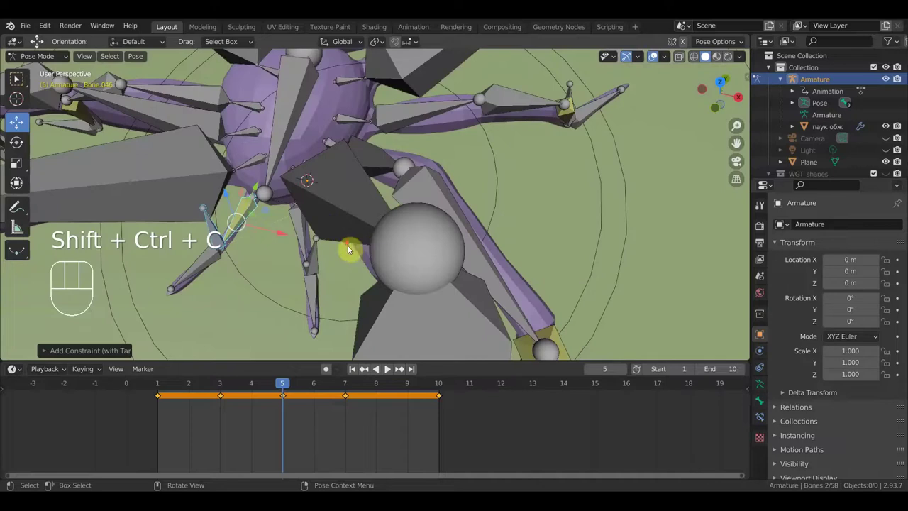
left_click_drag(340, 249, 327, 203)
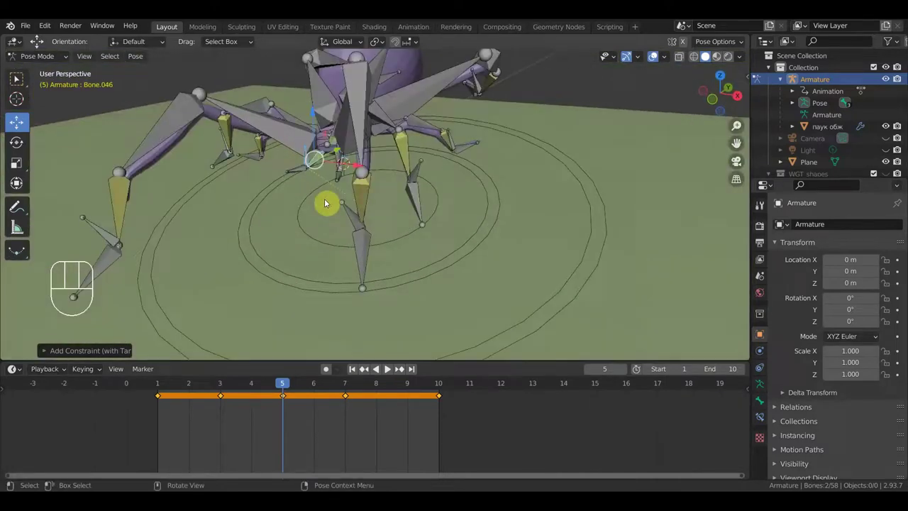
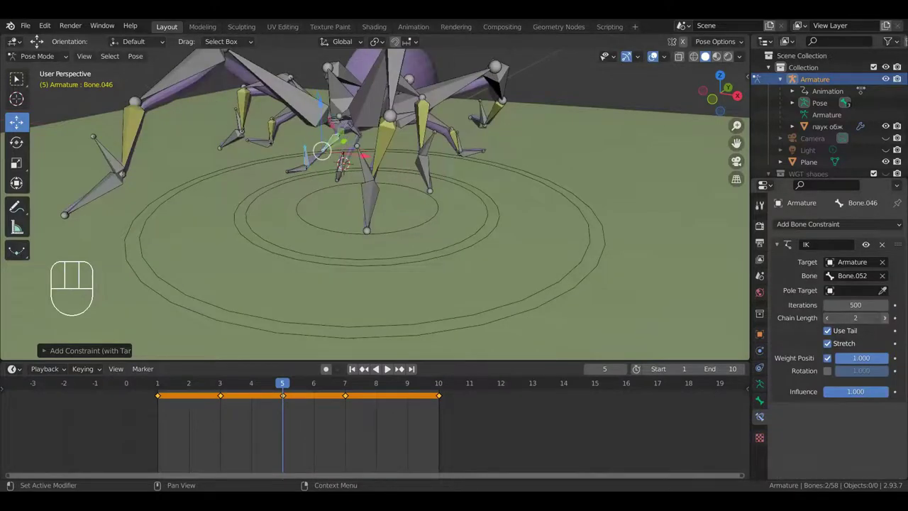
Orbit around the legs and undo the last several pose changes before adding the IK constraint.
left_click_drag(464, 306, 480, 346)
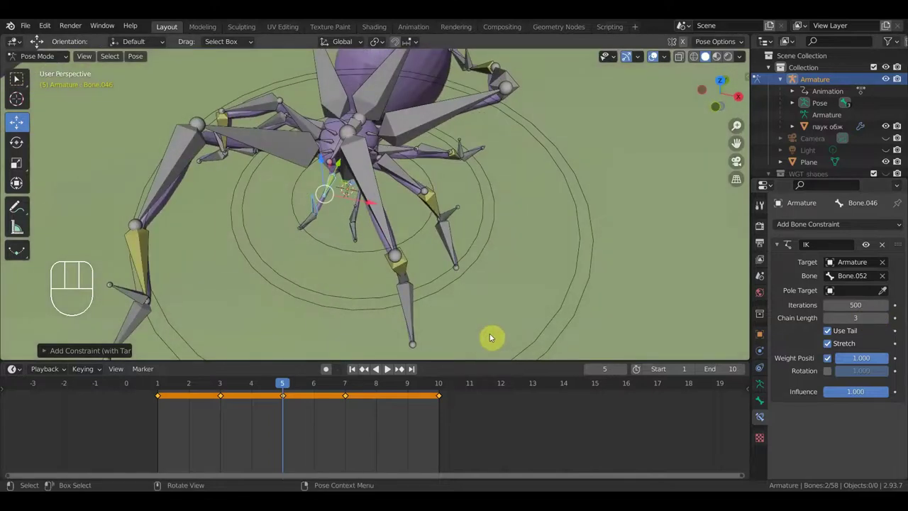
key("ctrl+z")
key("ctrl+z")
key("ctrl+z")
key("ctrl+z")
key("ctrl+z")
key("ctrl+z")
key("ctrl+z")
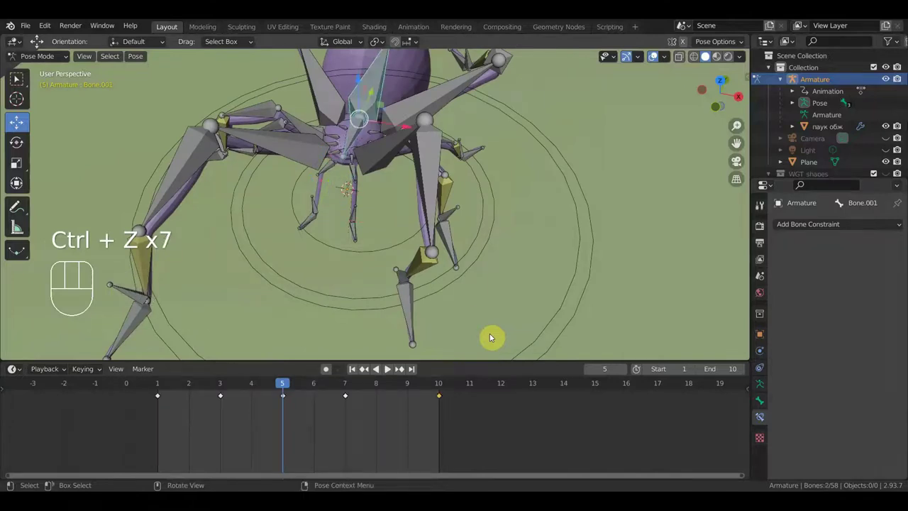
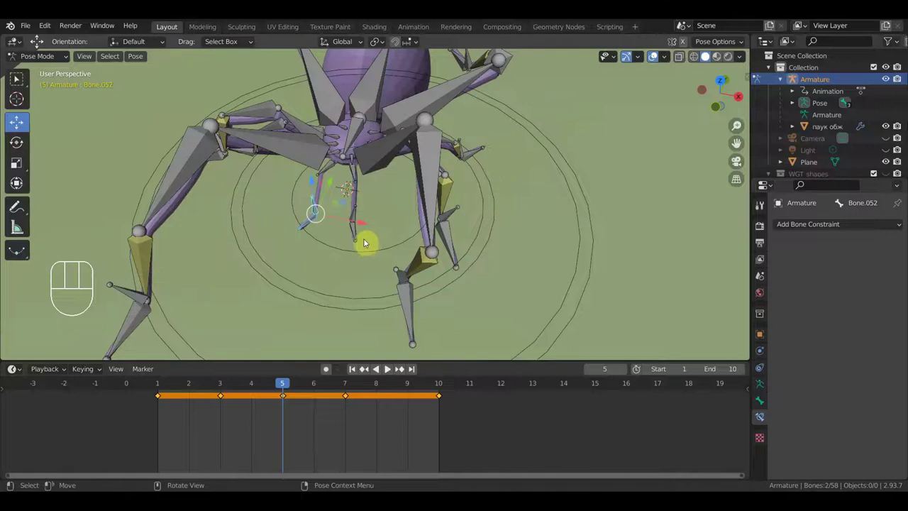
Move foot target Bone.052 to test that the IK leg bends.
key("g")
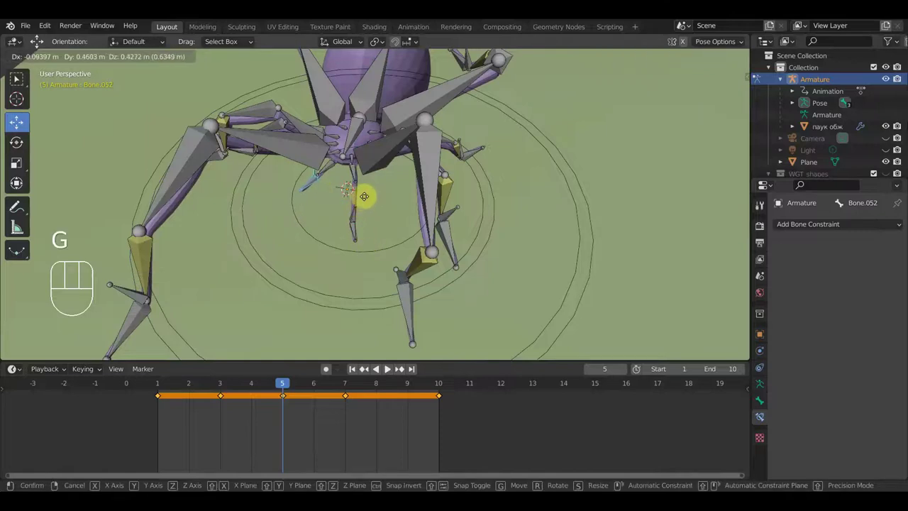
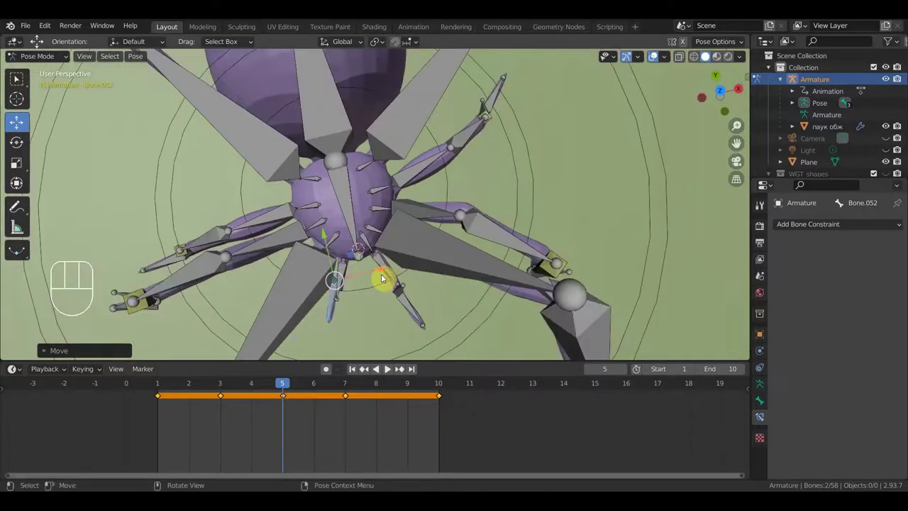
key("g")
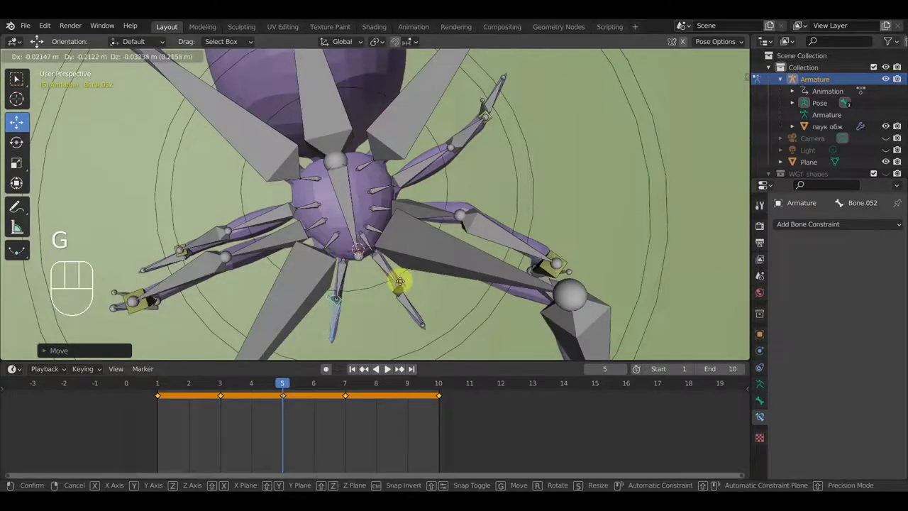
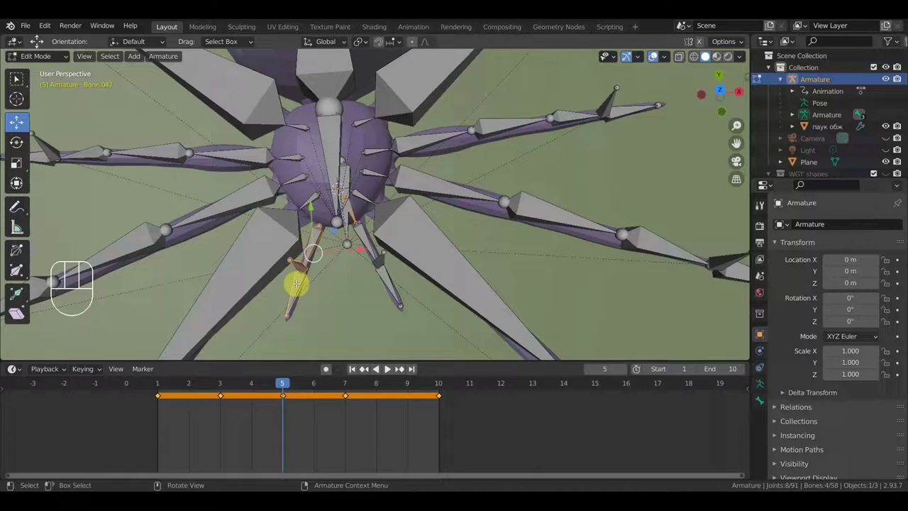
Delete the unwanted extra bones from the spider armature and view it from the top.
key("Delete")
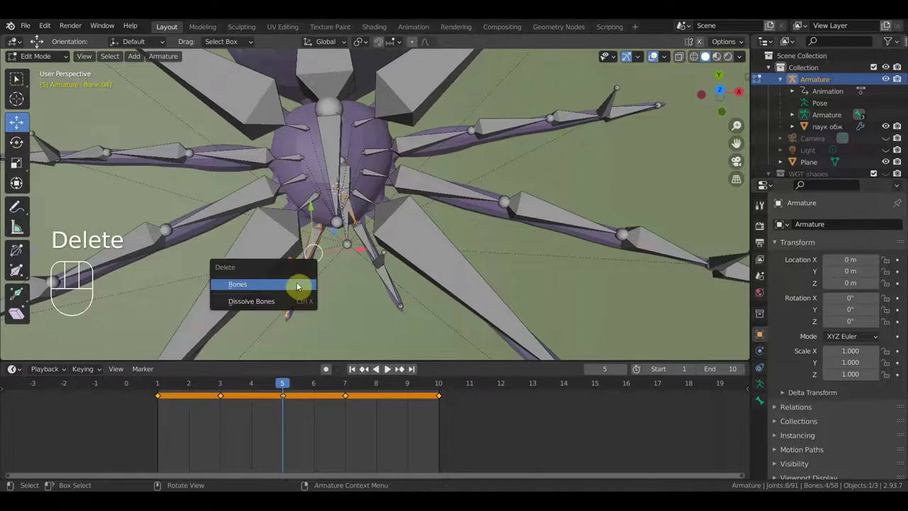
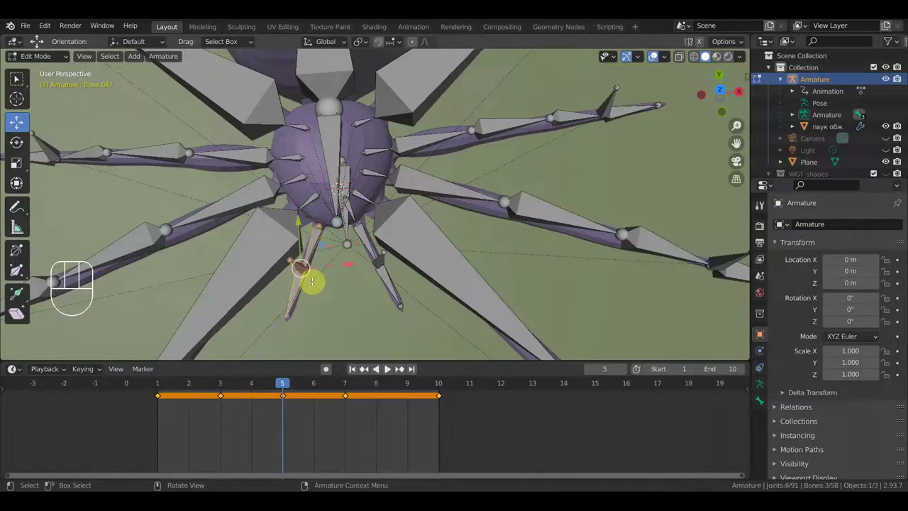
key("Delete")
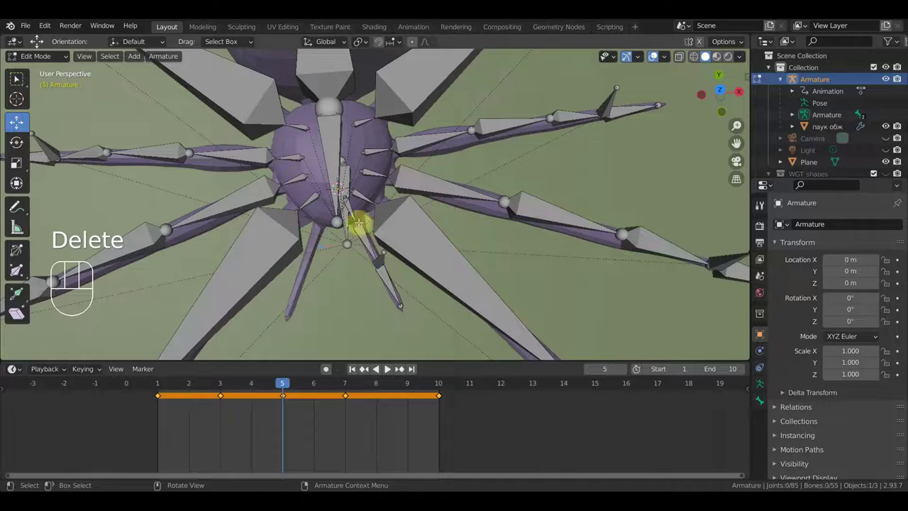
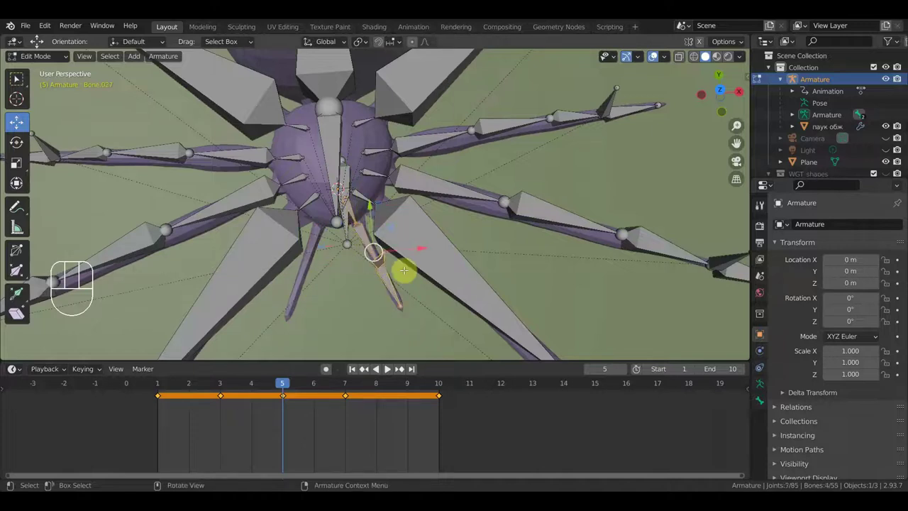
key("KP_7")
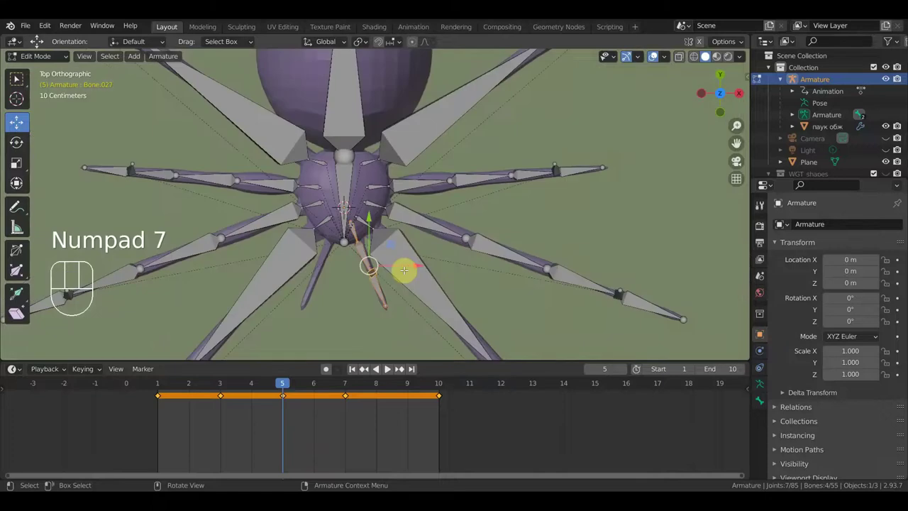
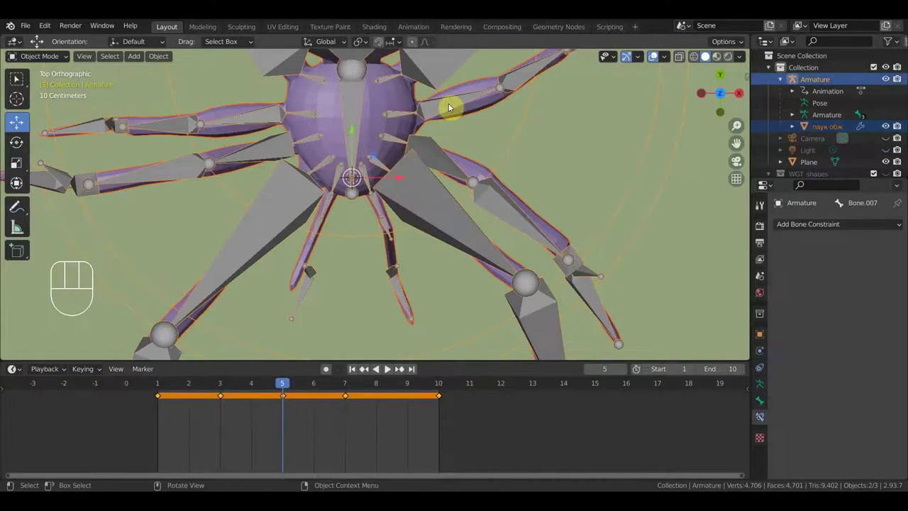
Bring up the parenting choices to bind the spider mesh to the armature.
key("ctrl+p")
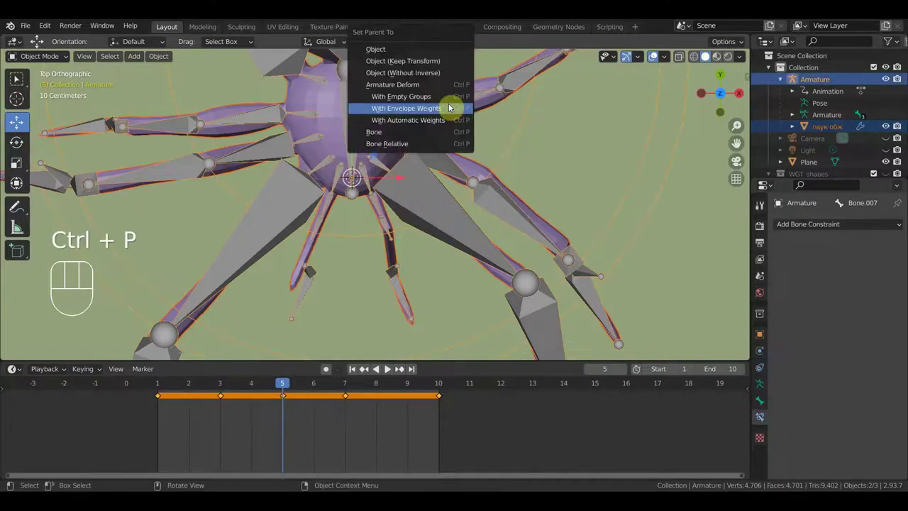
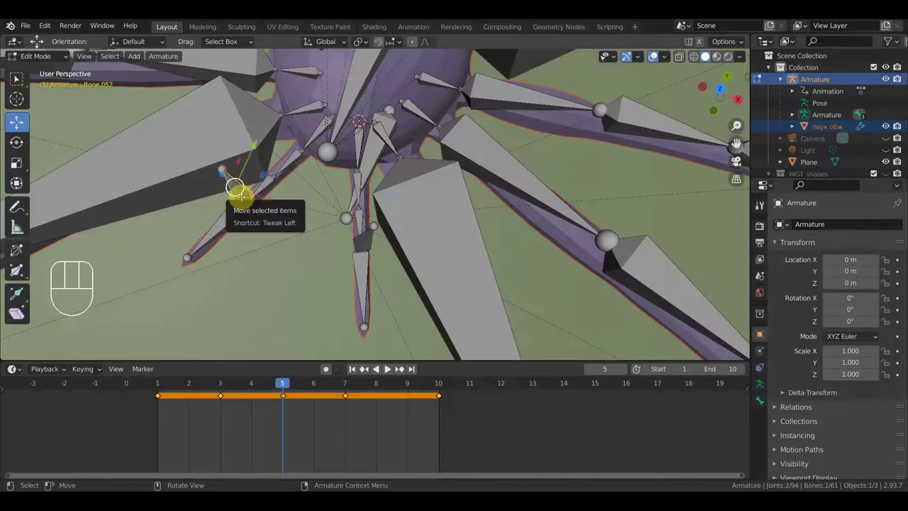
Clear the existing parent relation before re-parenting the spider mesh.
key("alt+p")
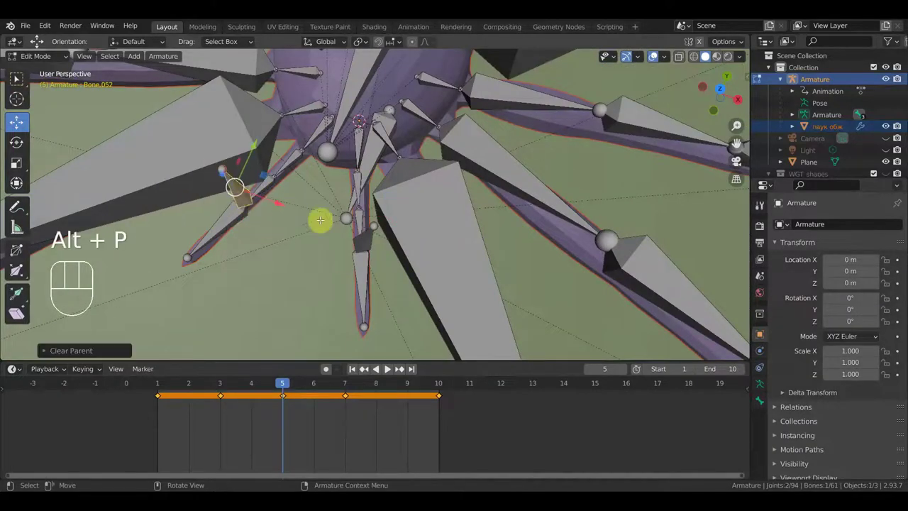
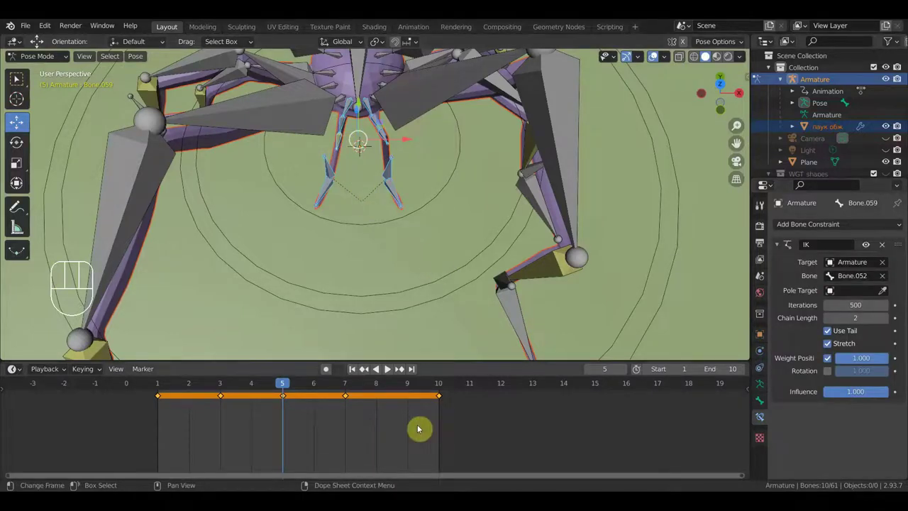
Delete the keyframes of the chosen leg bones.
key("Delete")
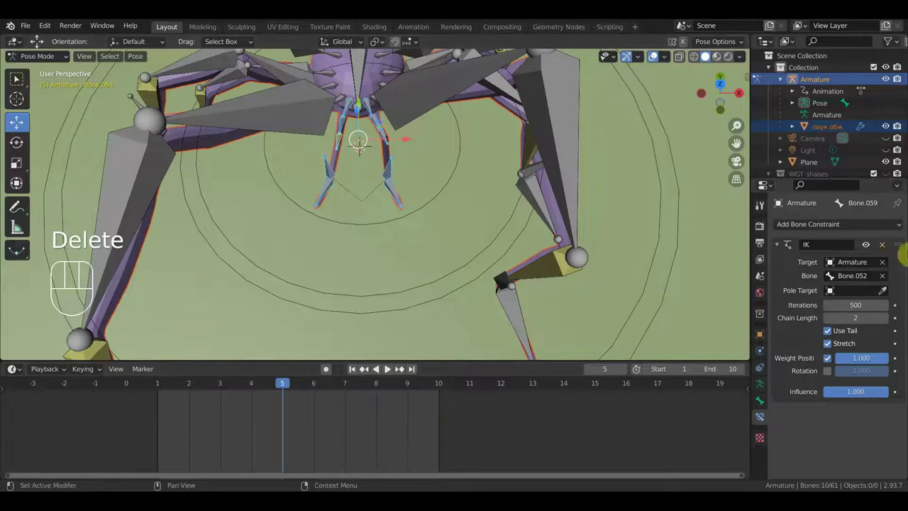
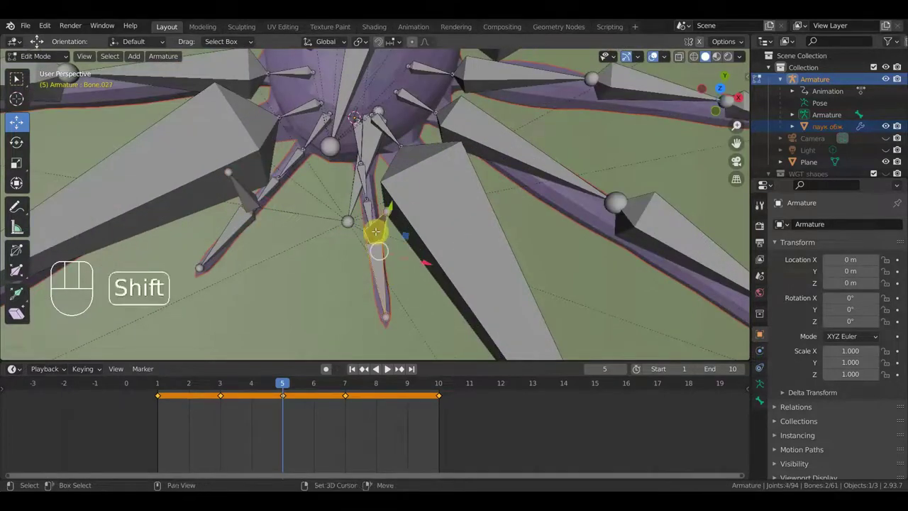
Parent the spider mesh to the armature with an Armature Deform option.
key("ctrl+p")
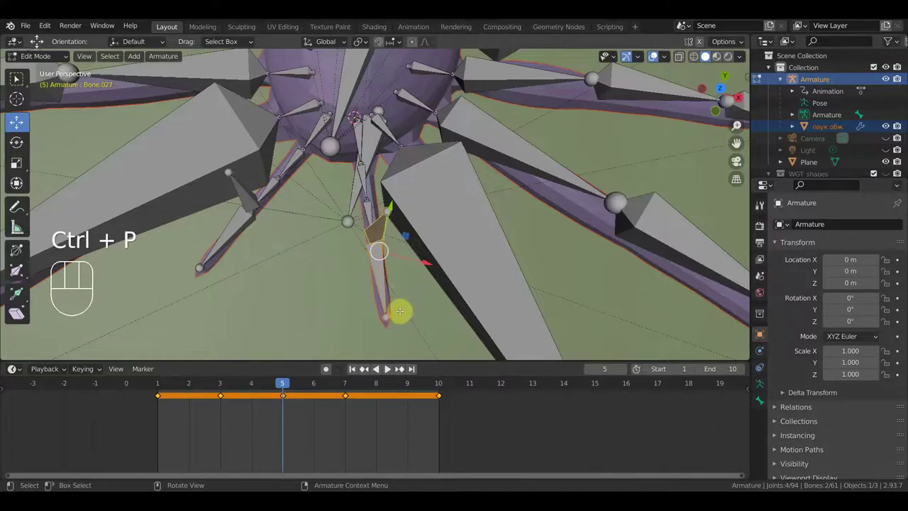
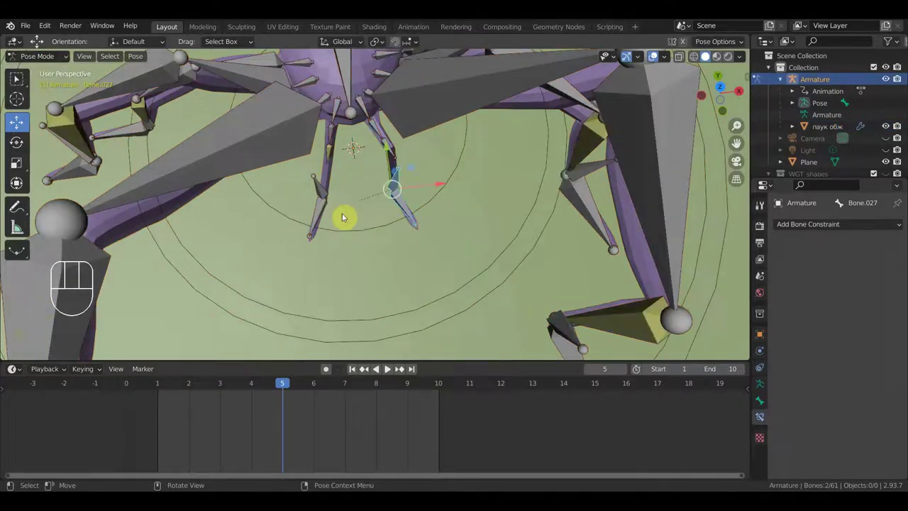
Grab foot target Bone.052 and move it to pose the front leg into a new stance.
left_click_drag(318, 193, 347, 204)
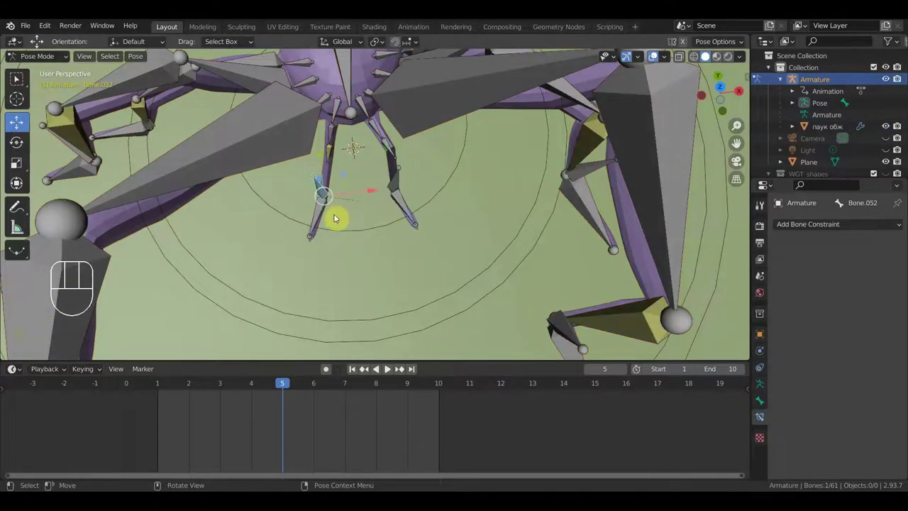
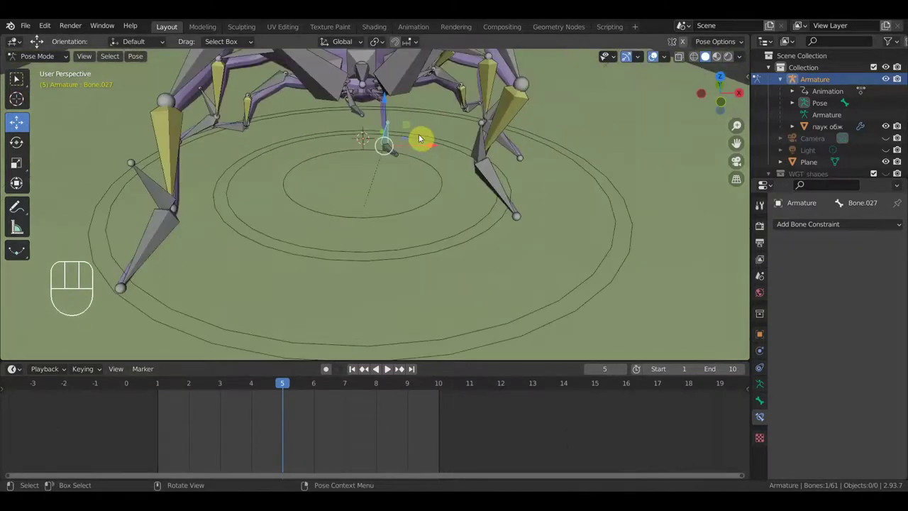
key("g")
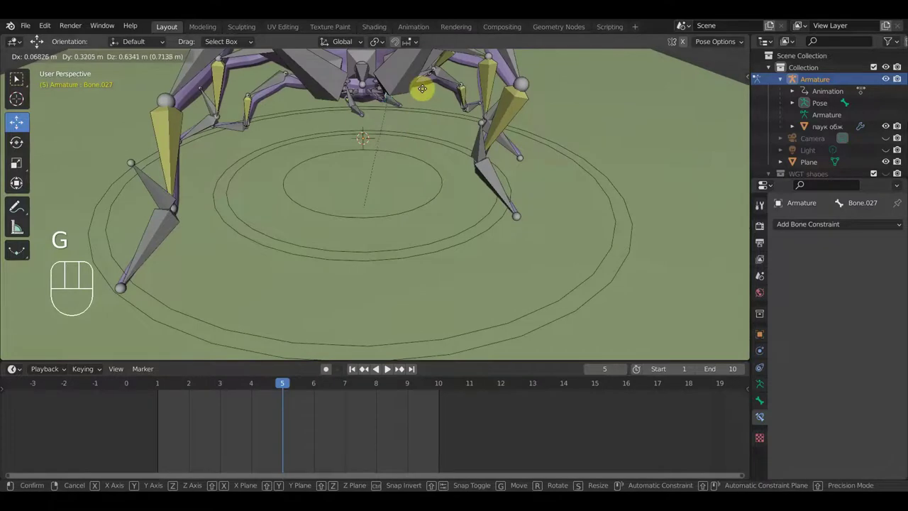
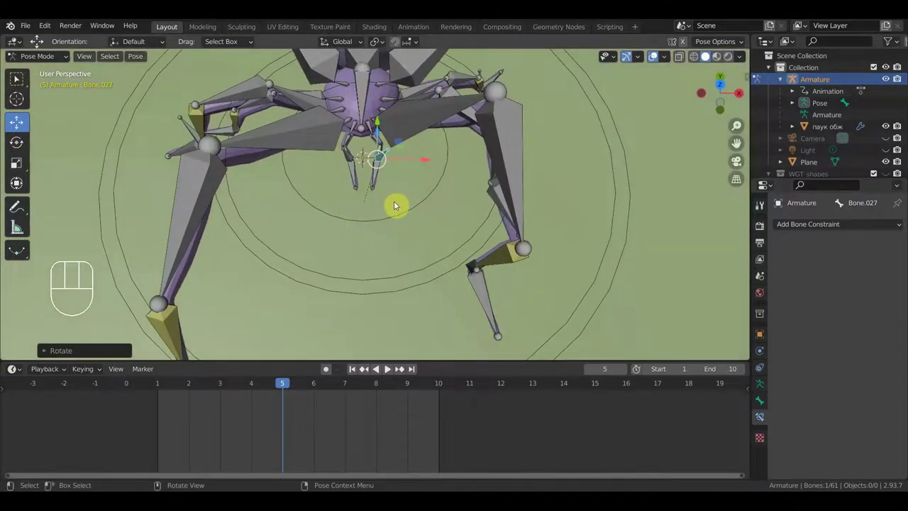
Key all bones at the start, then duplicate that keyframe to frame 10 so the cycle loops.
key("a")
key("i")
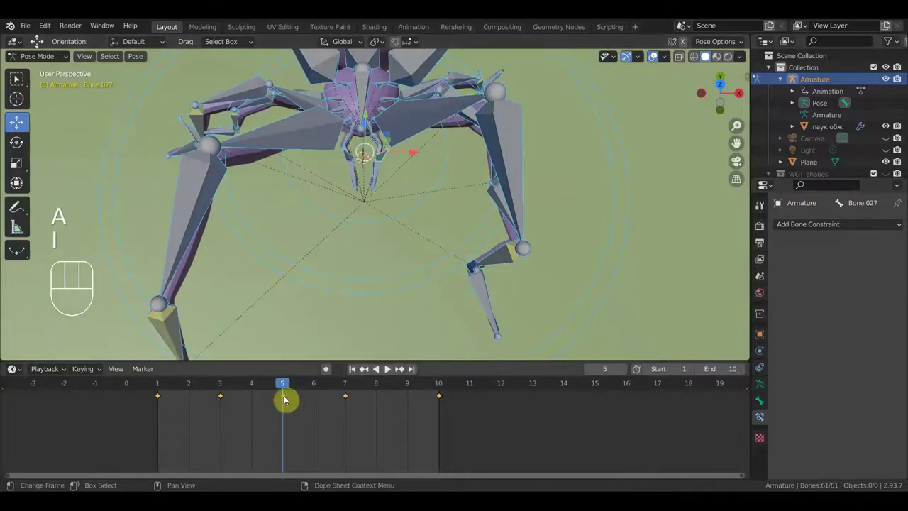
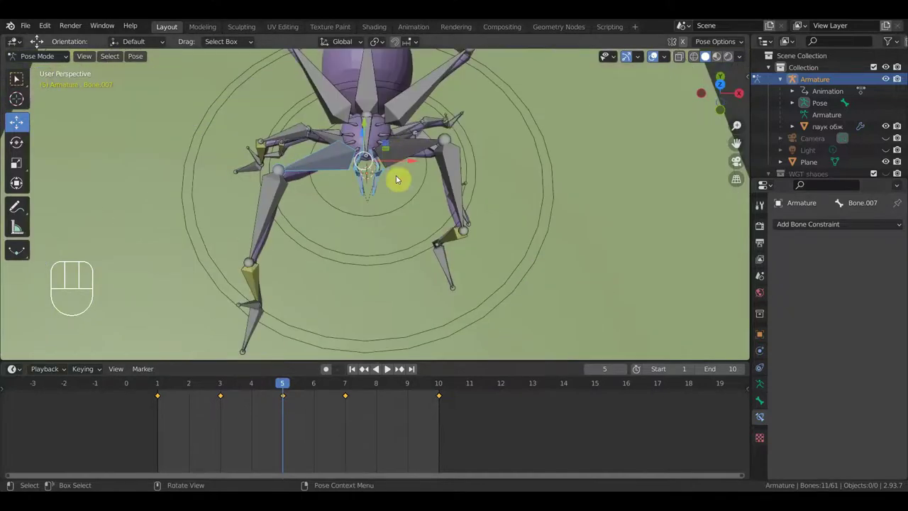
left_click(304, 412)
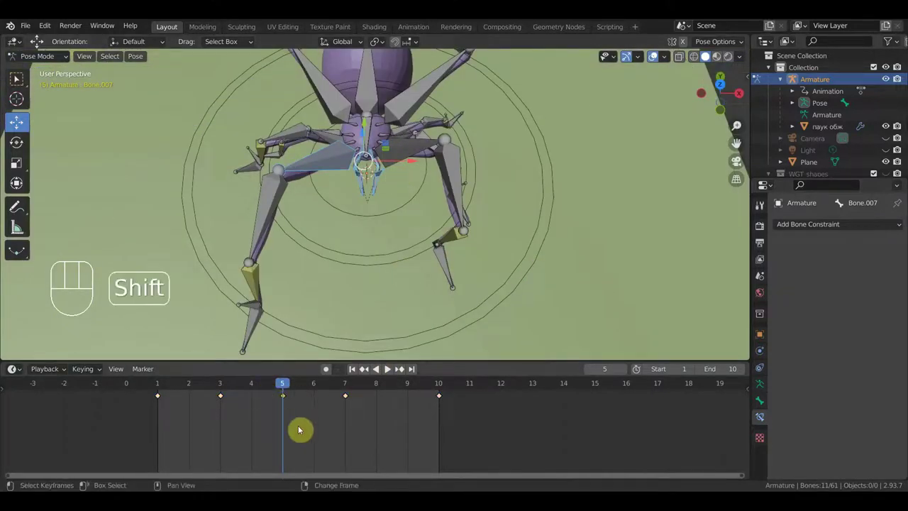
key("shift+d")
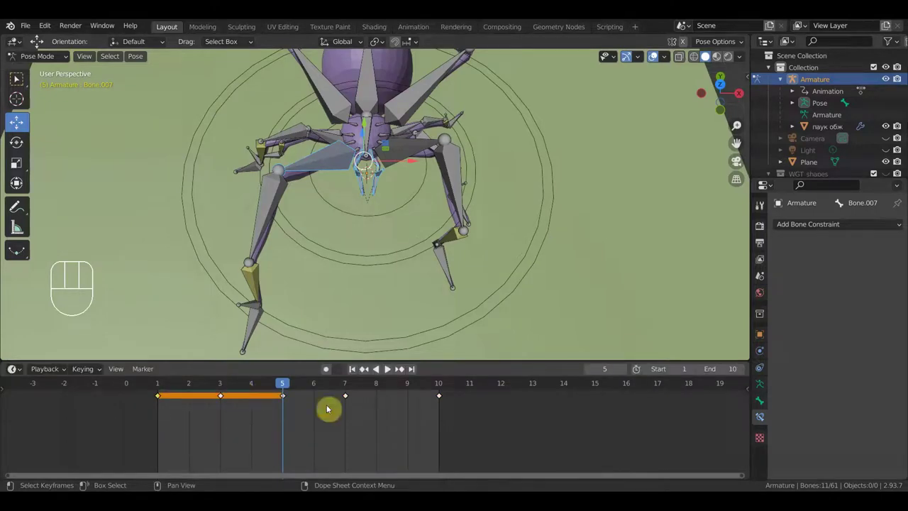
key("shift+d")
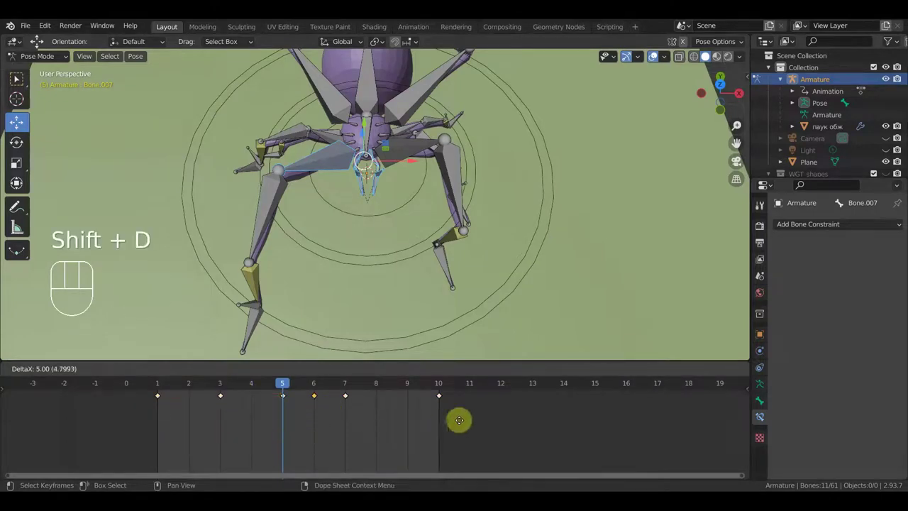
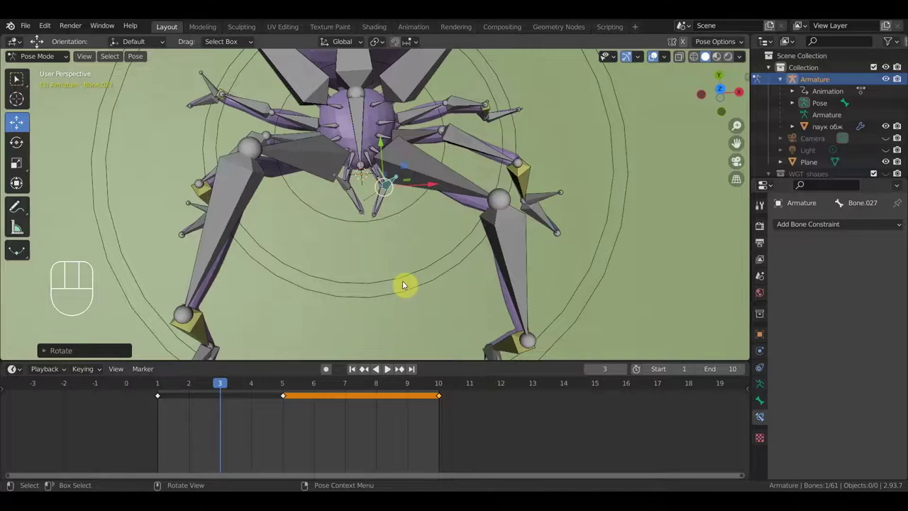
Select all 61 bones and bring up the keying options for the frame-3 pose.
key("a")
key("i")
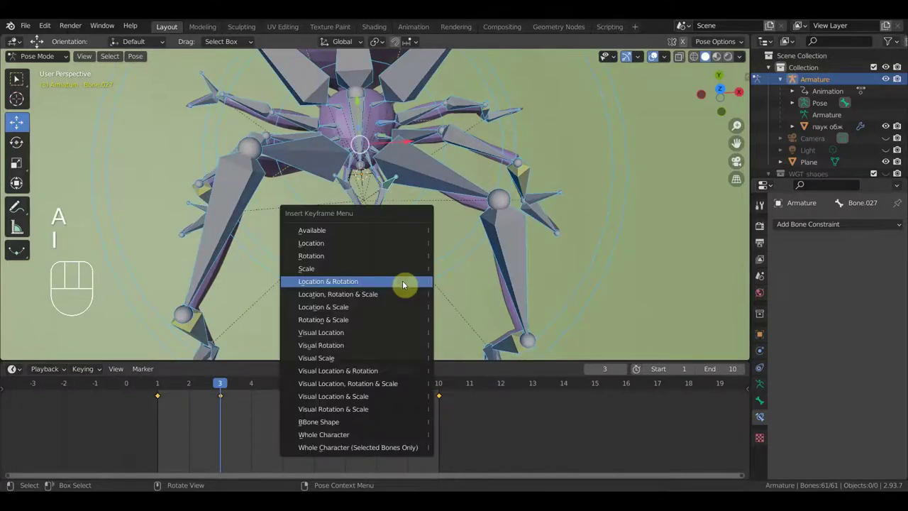
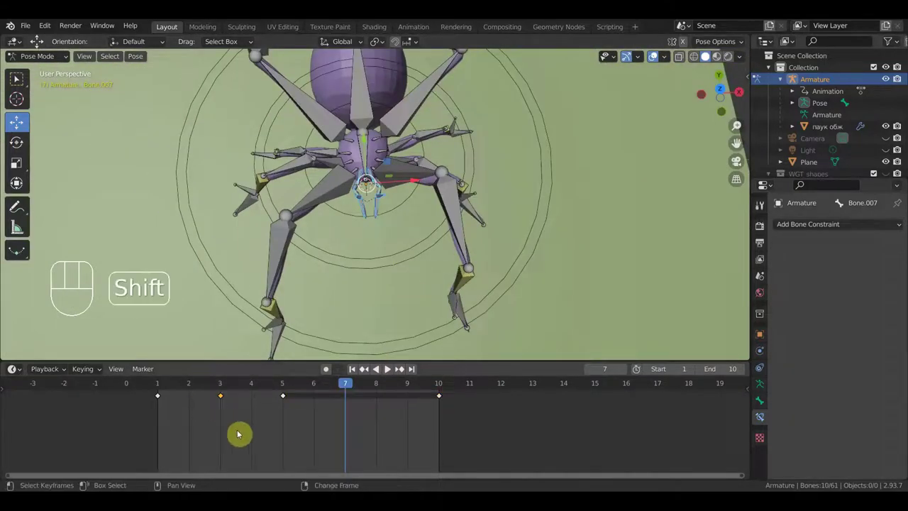
key("shift+d")
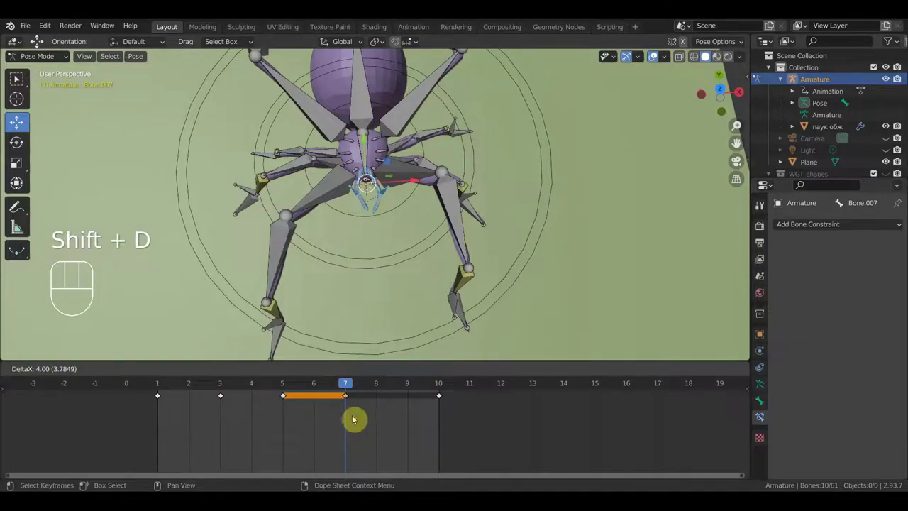
key("space")
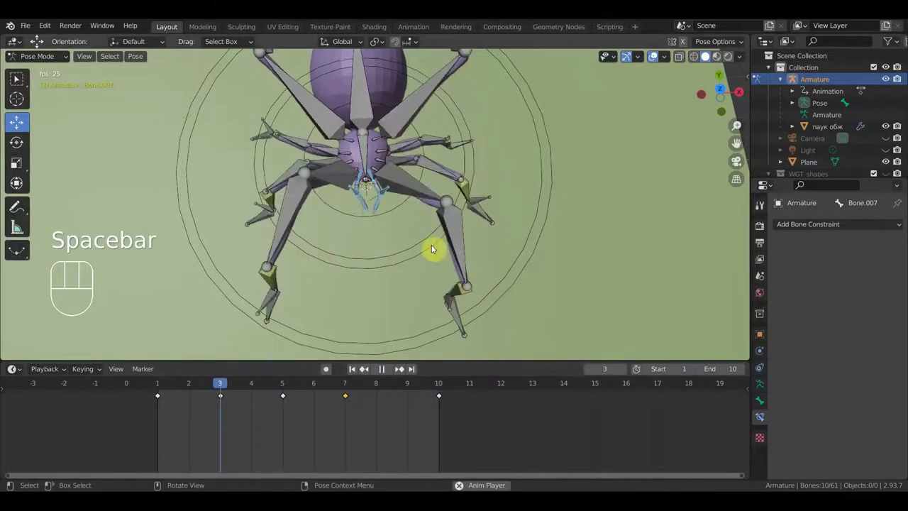
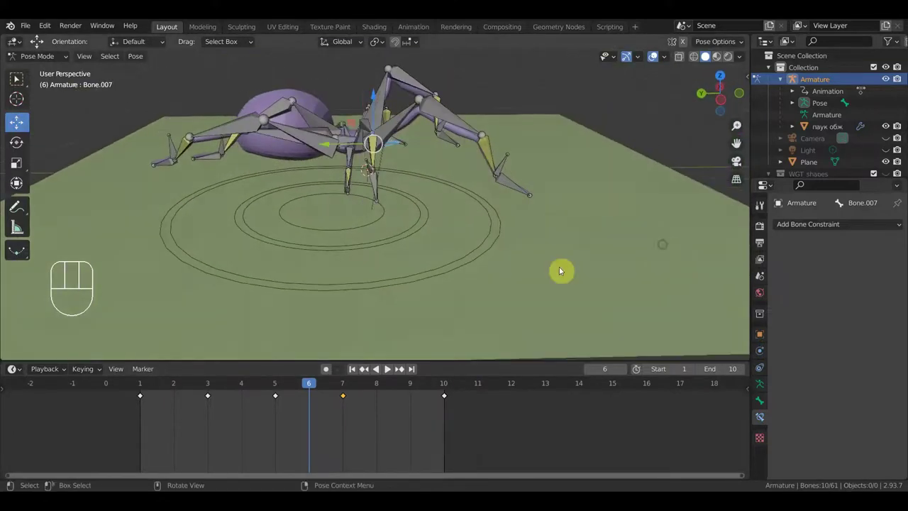
From a ground-level view, scrub the cycle to frame 7 and select control bone Bone.048.
key("KP_2")
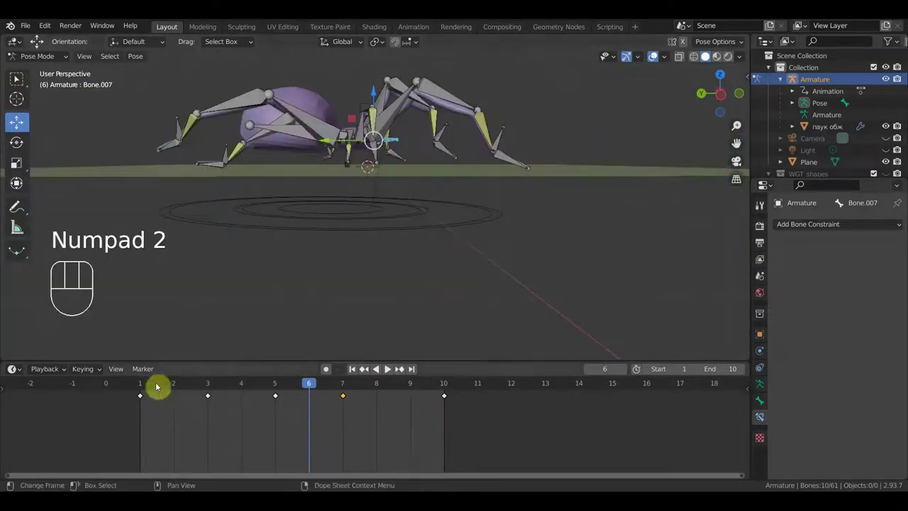
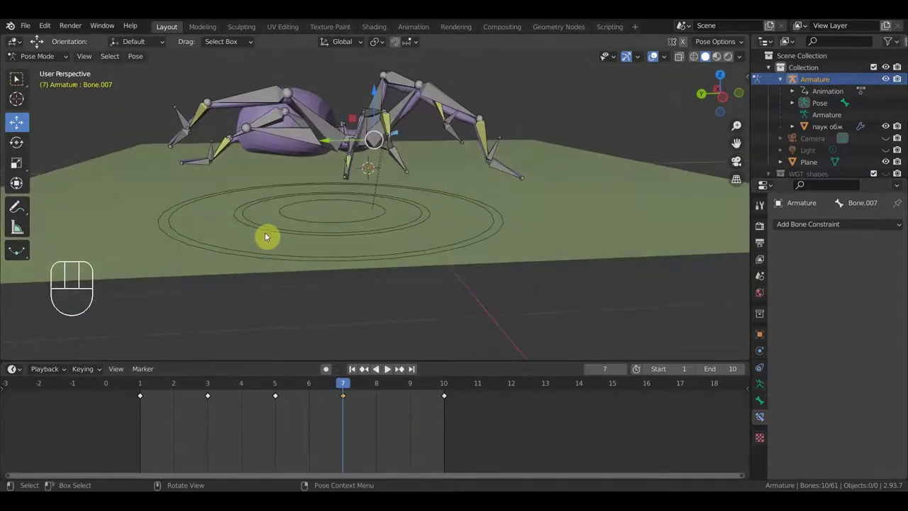
middle_click(272, 225)
left_click(281, 388)
left_click_drag(235, 386, 438, 429)
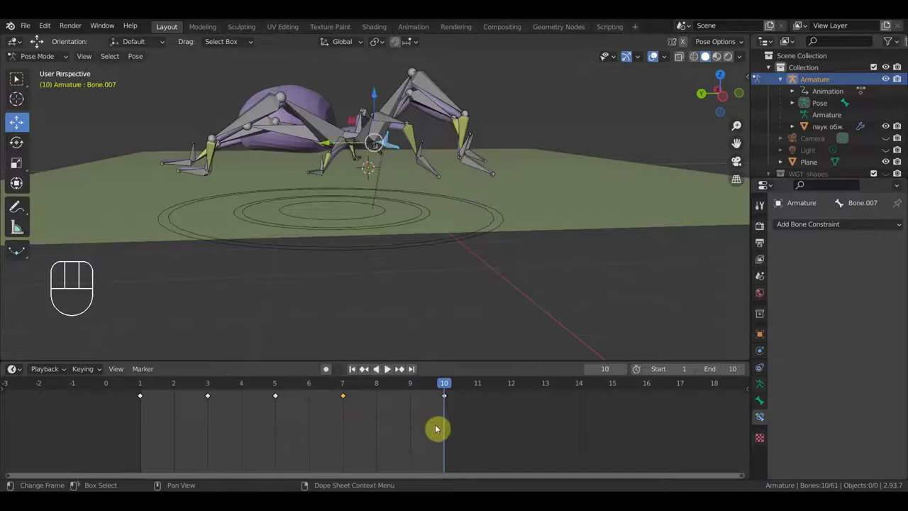
left_click(347, 388)
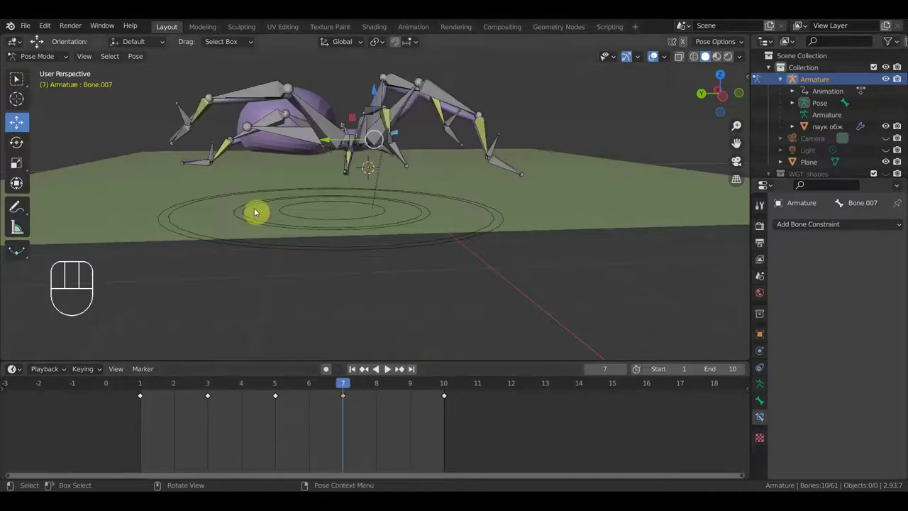
left_click_drag(188, 121, 200, 127)
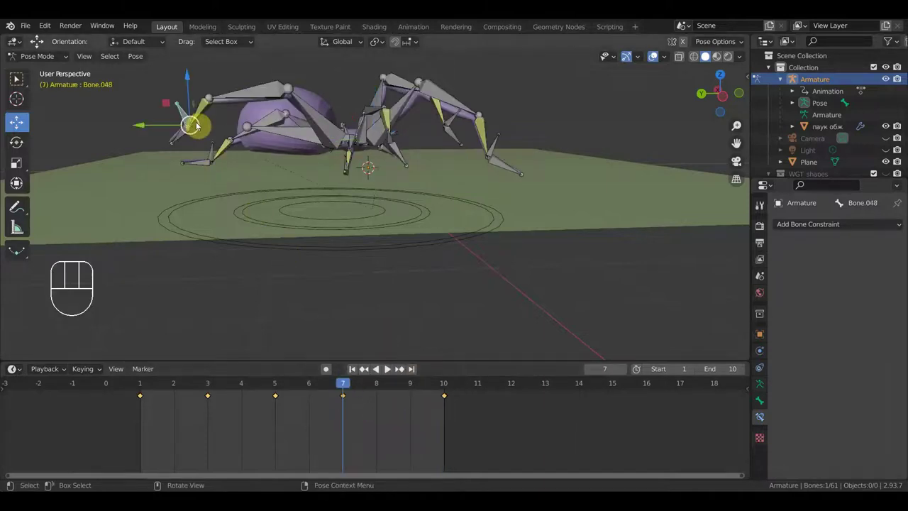
Move Bone.048, keyframe all 61 bones at frame 7, and play the walk loop.
key("g")
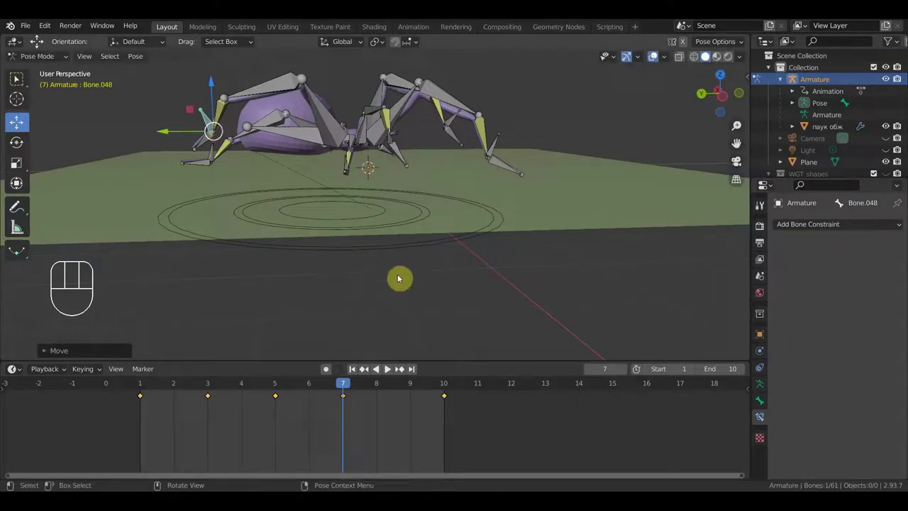
key("a")
key("i")
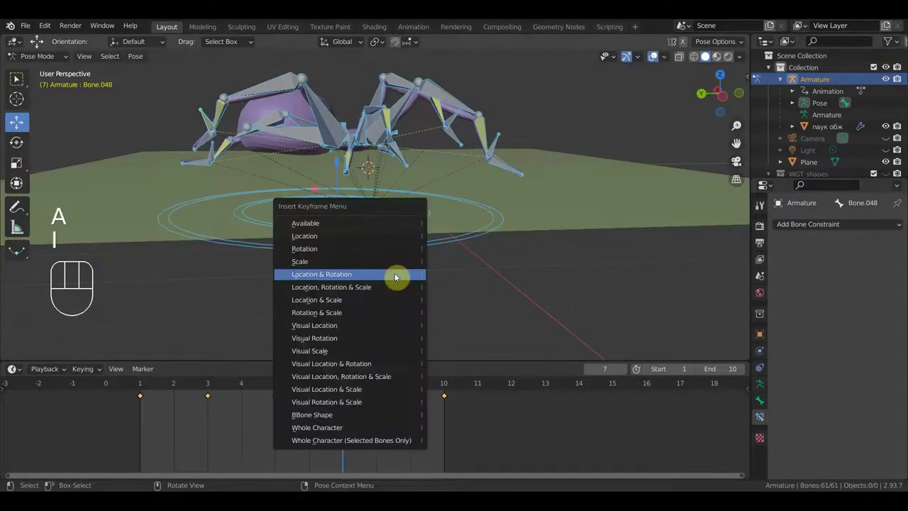
left_click_drag(339, 389, 442, 385)
key("space")
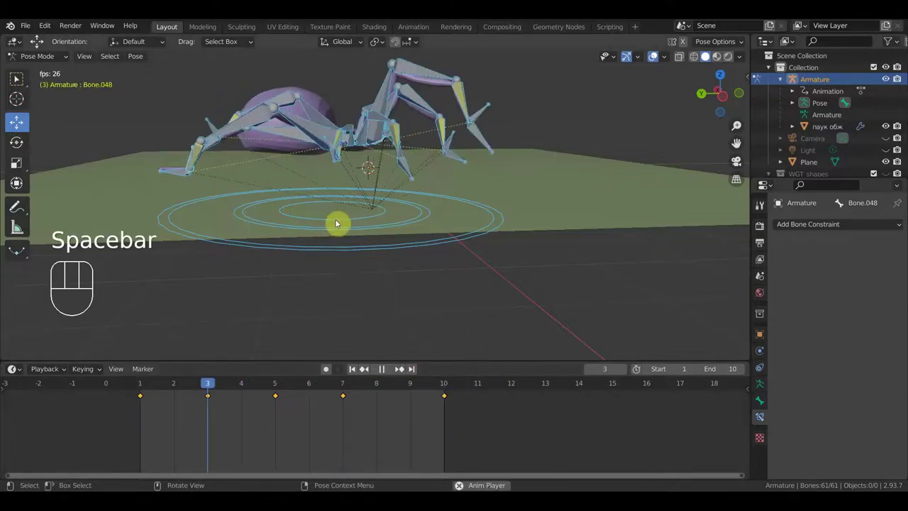
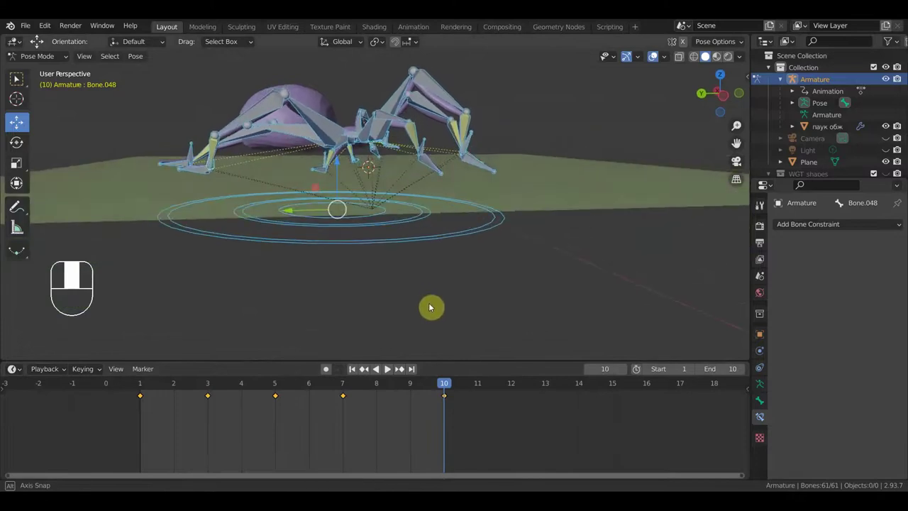
Return to frame 7 and settle into a flat Right Orthographic side view of the rig.
left_click(343, 387)
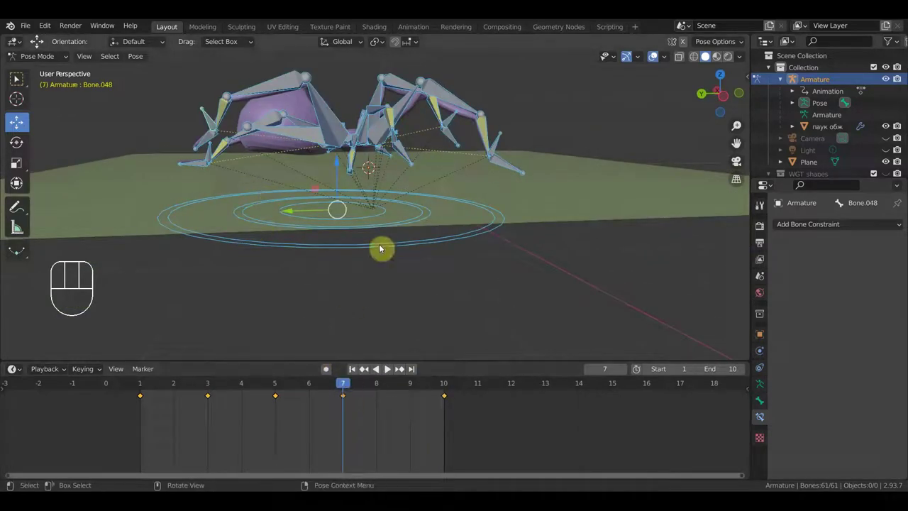
left_click_drag(496, 215, 499, 215)
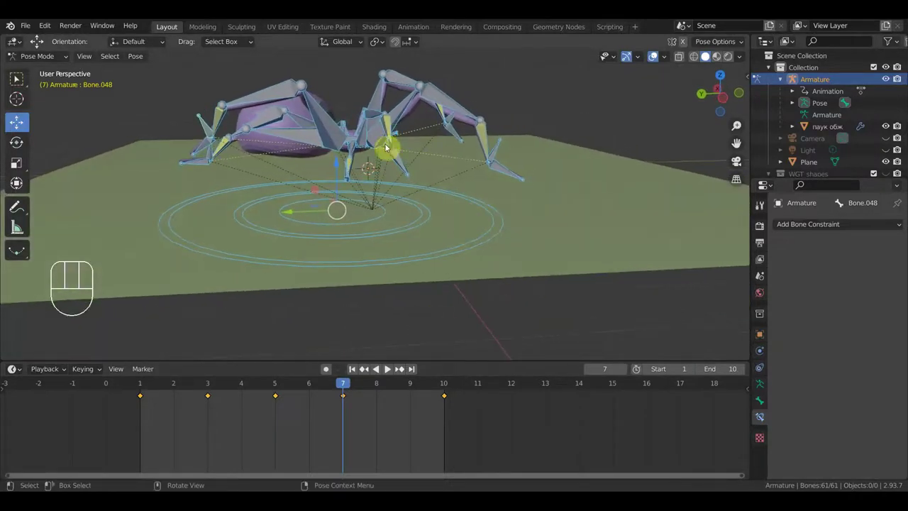
middle_click(465, 163)
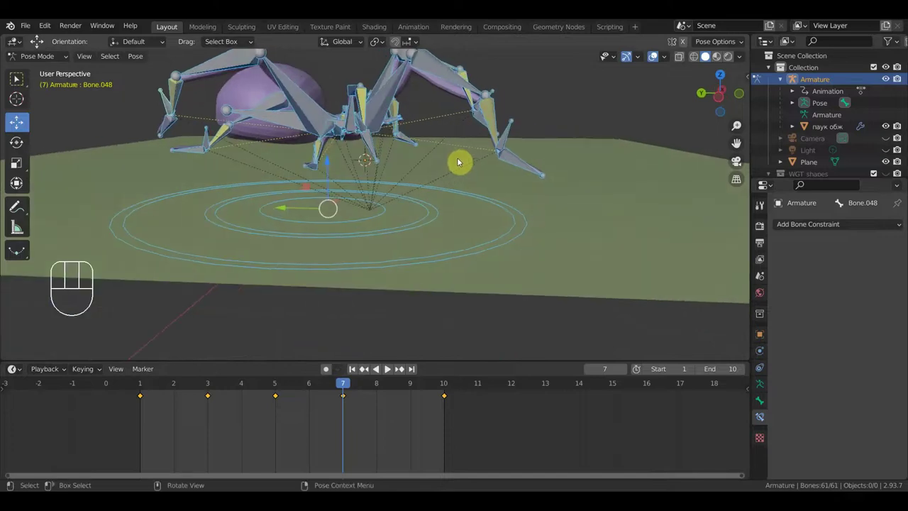
key("KP_3")
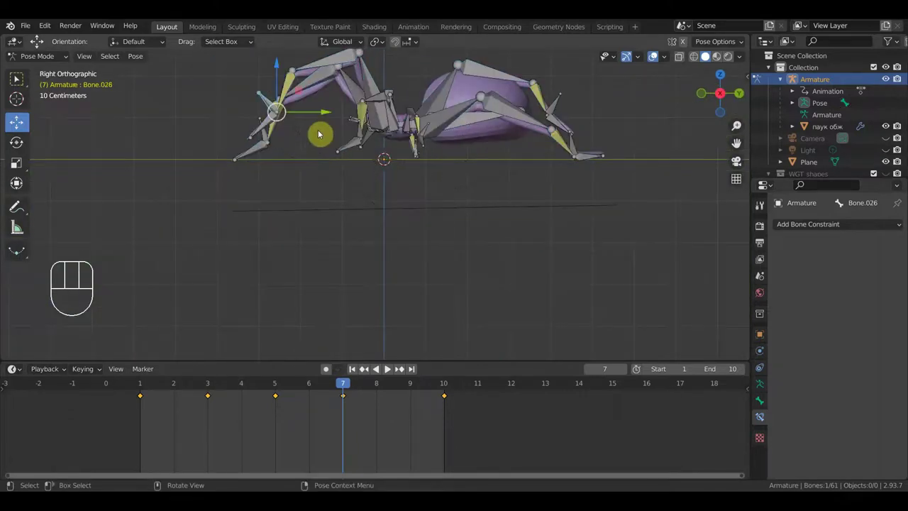
left_click_drag(340, 142, 333, 150)
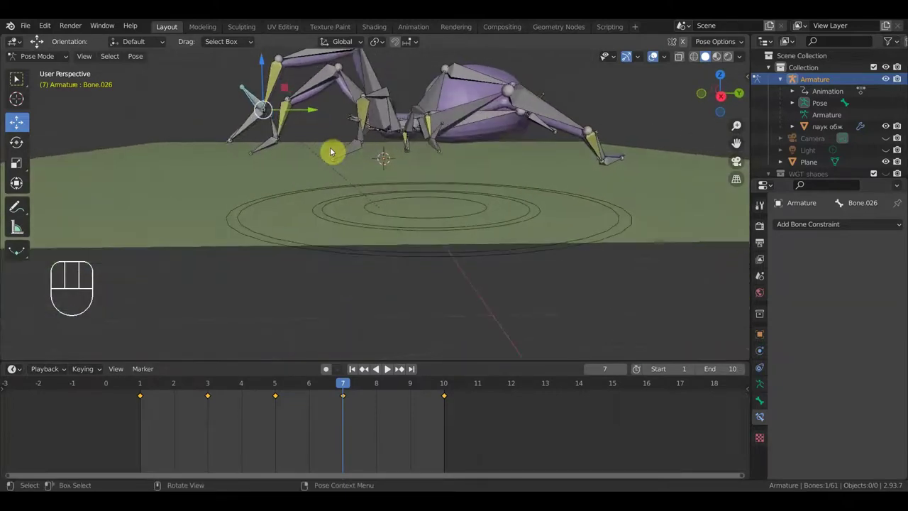
key("KP_3")
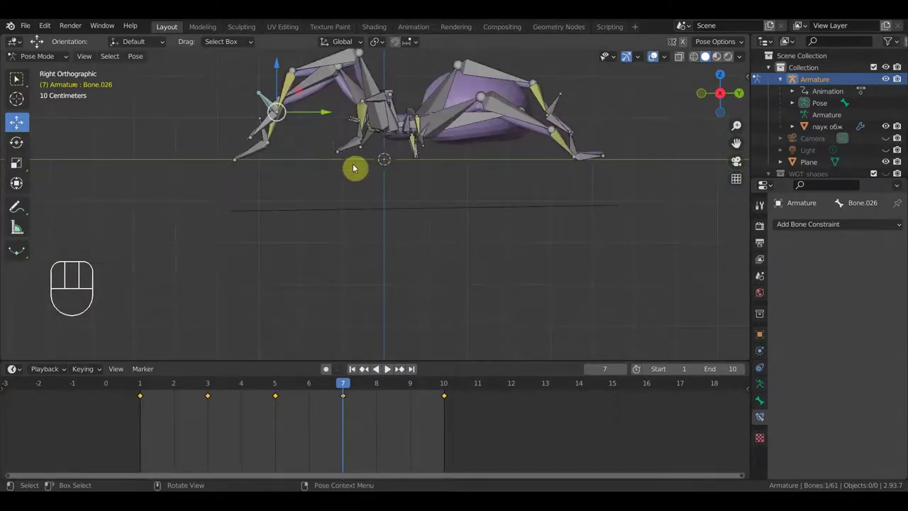
Move the front leg IK bones at frames 7 and 3 to refine the step.
key("g")
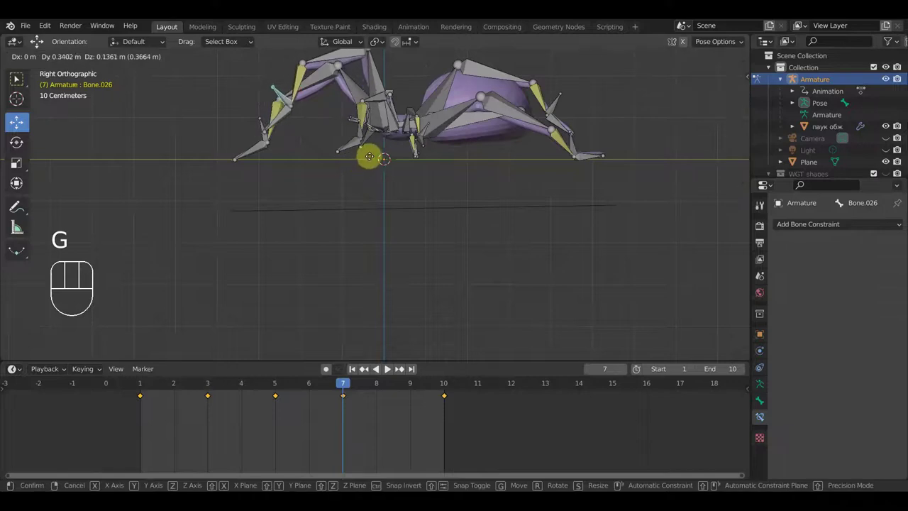
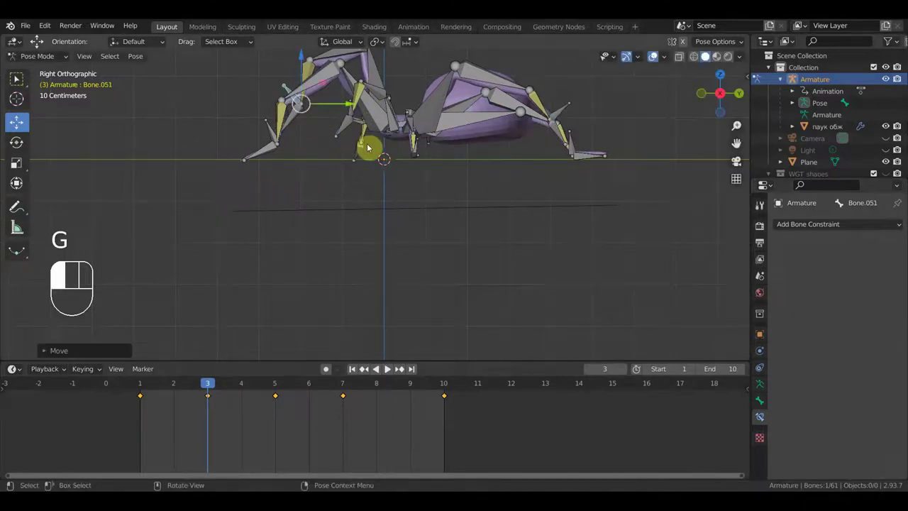
key("g")
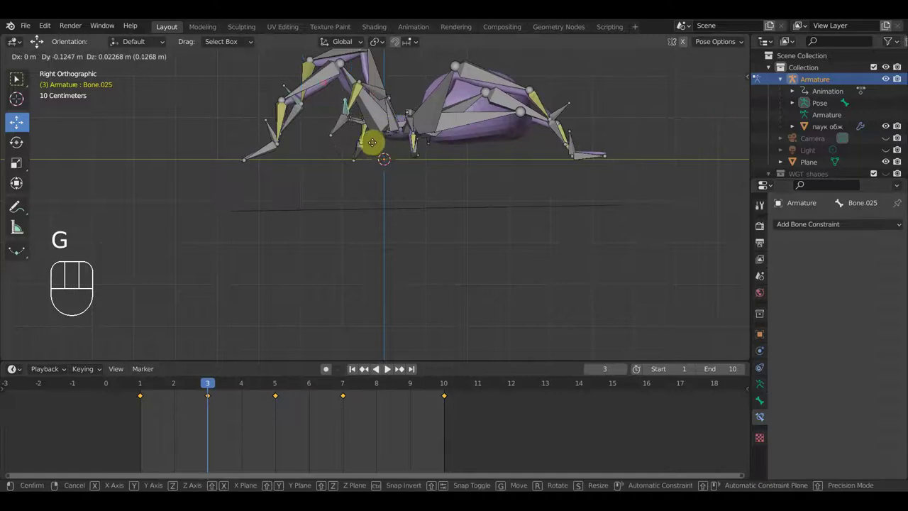
left_click(376, 142)
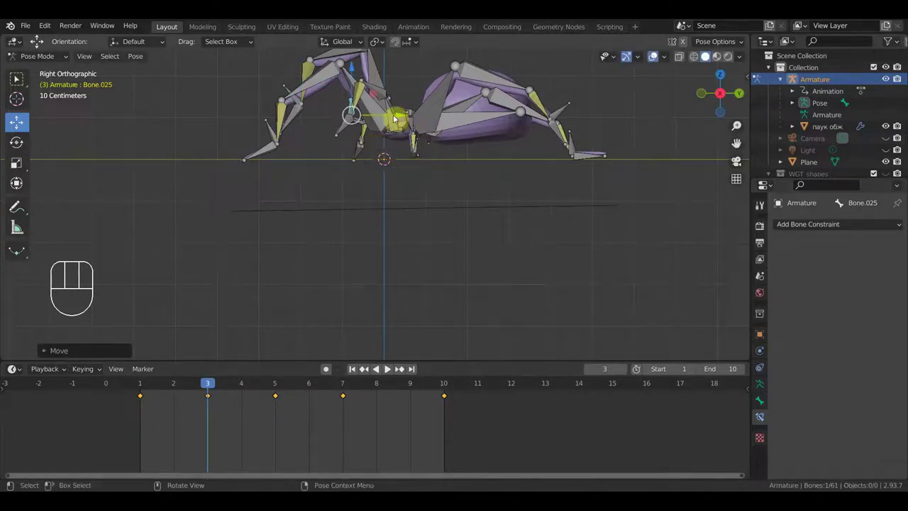
Keyframe all rig bones at frame 3 and start walk-cycle playback.
key("a")
key("i")
key("space")
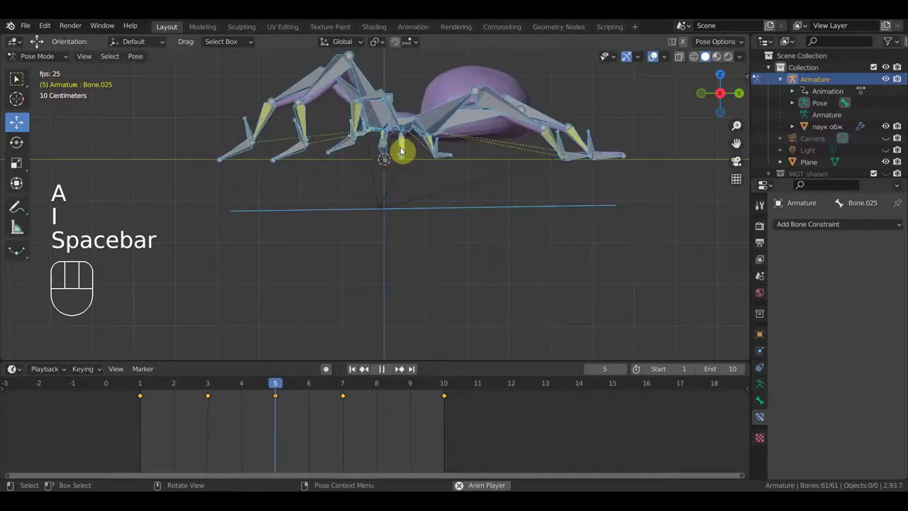
Orbit around the walking spider to judge the cycle from several angles.
left_click_drag(461, 192, 473, 207)
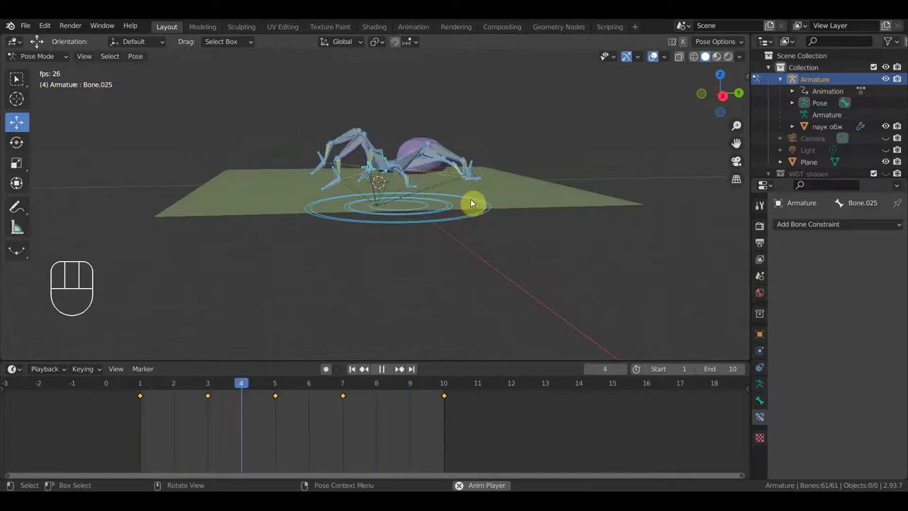
left_click_drag(488, 206, 535, 204)
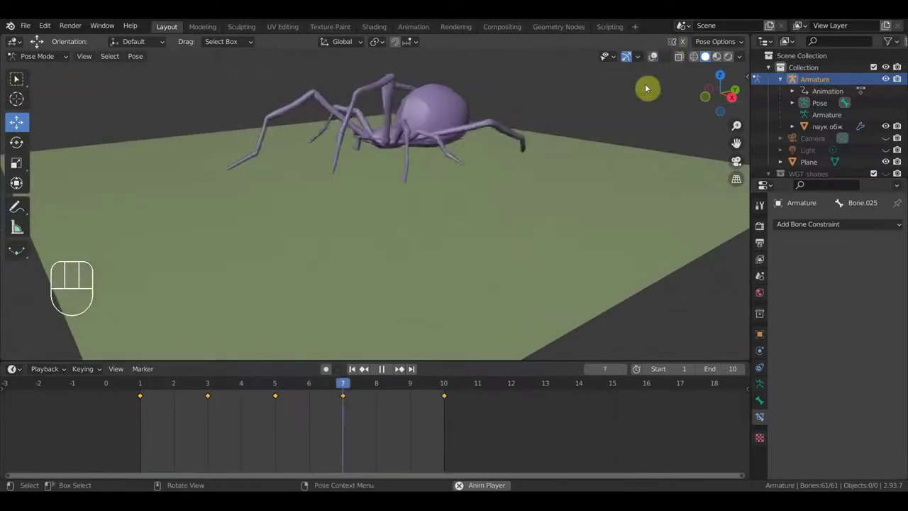
left_click_drag(577, 225, 587, 242)
left_click_drag(580, 240, 507, 182)
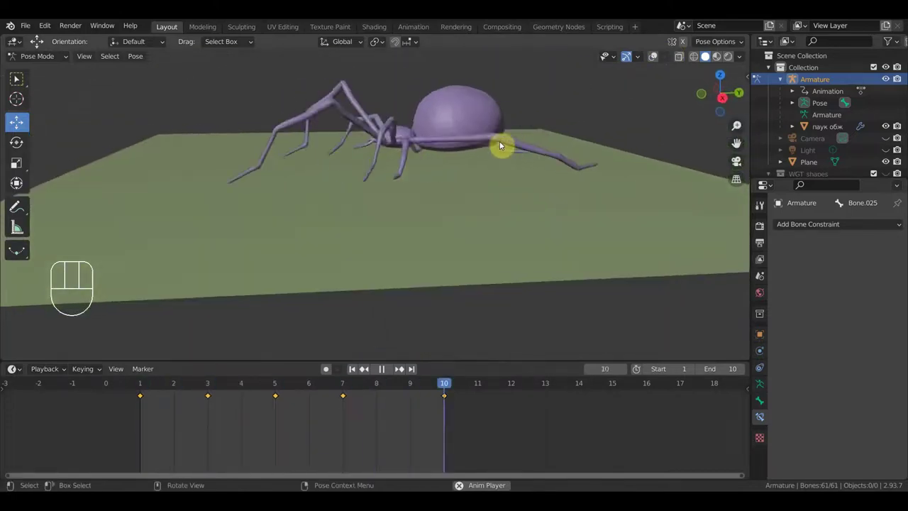
left_click_drag(506, 179, 482, 179)
middle_click(471, 179)
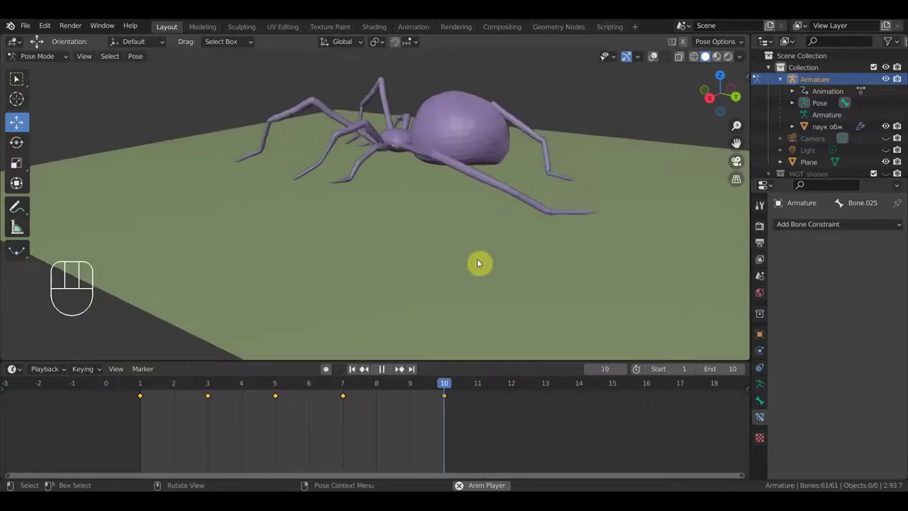
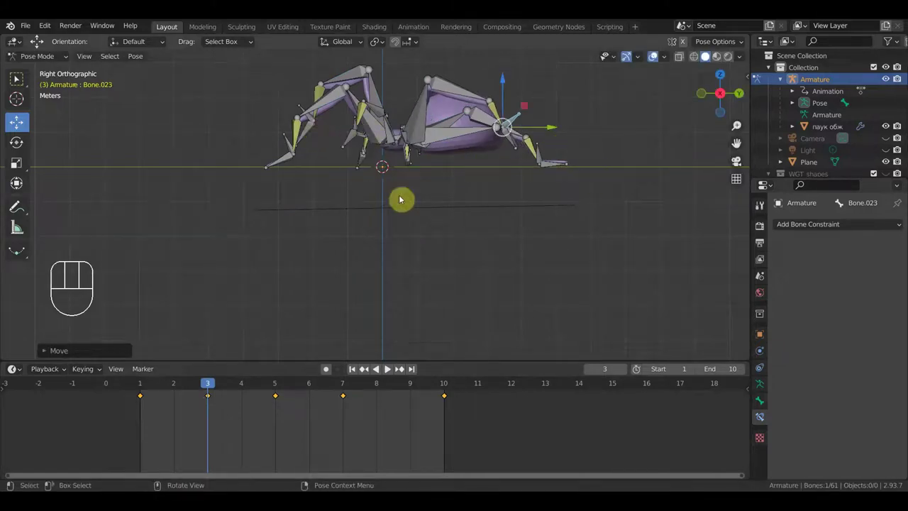
Keyframe all 61 bones again at frame 3, scrub the timeline and replay the walk.
key("a")
key("i")
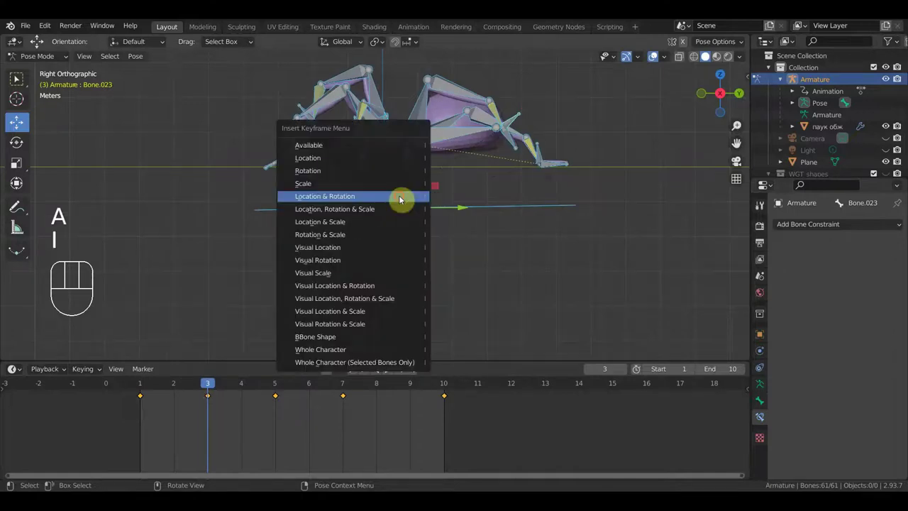
key("space")
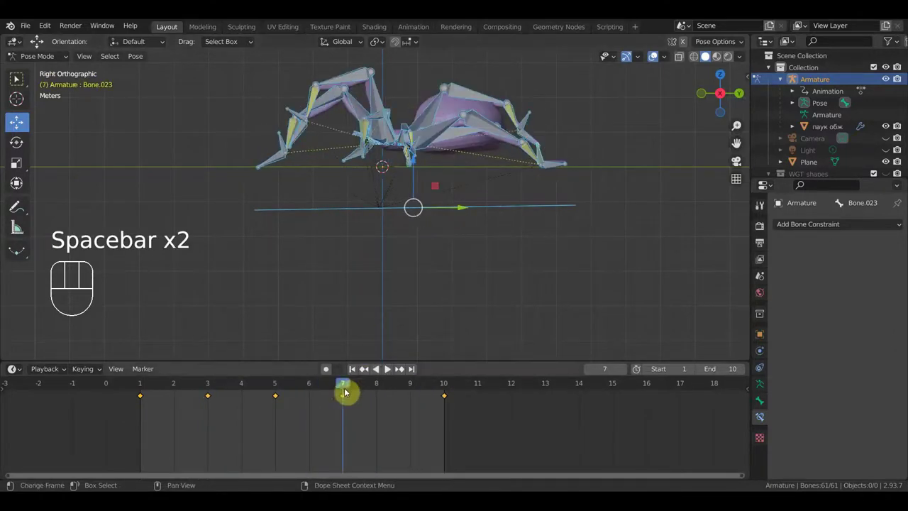
left_click_drag(504, 295, 548, 322)
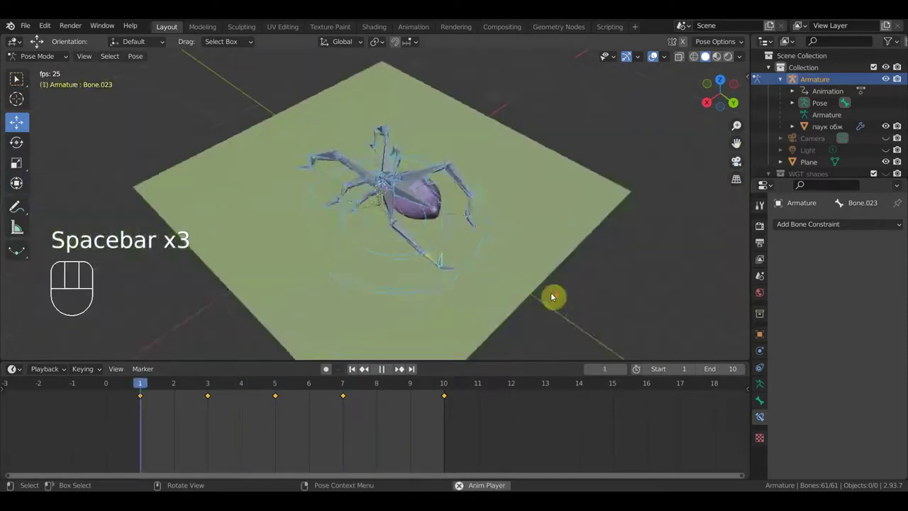
middle_click(562, 295)
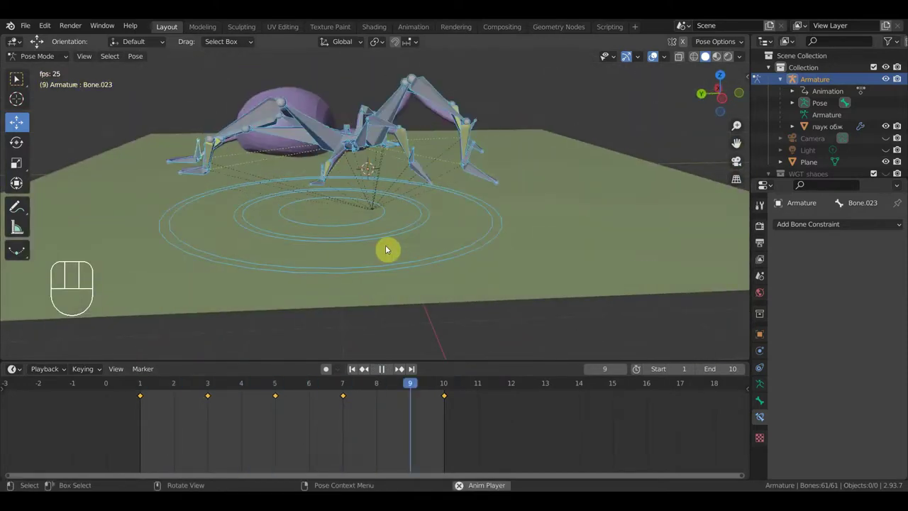
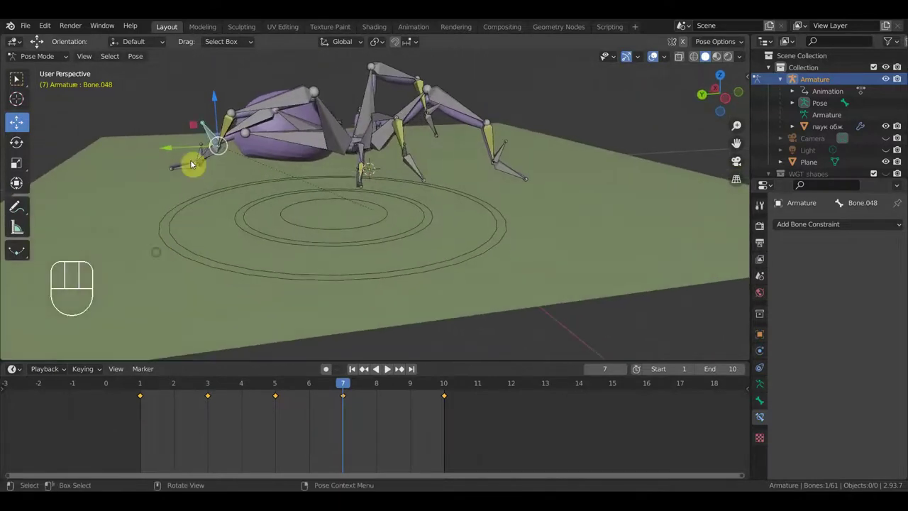
Move a leg control bone at frame 7 and keyframe the whole rig's pose.
left_click(209, 132)
key("g")
left_click(222, 121)
middle_click(323, 170)
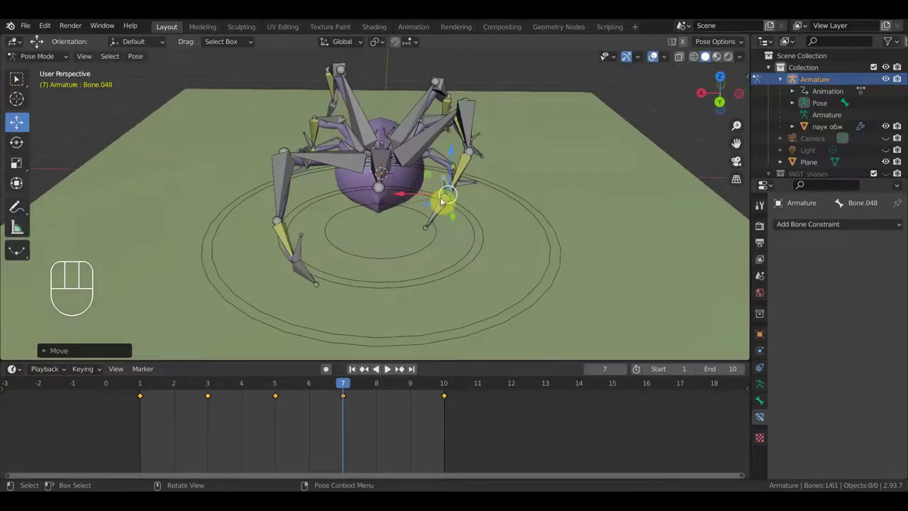
left_click_drag(523, 188, 475, 251)
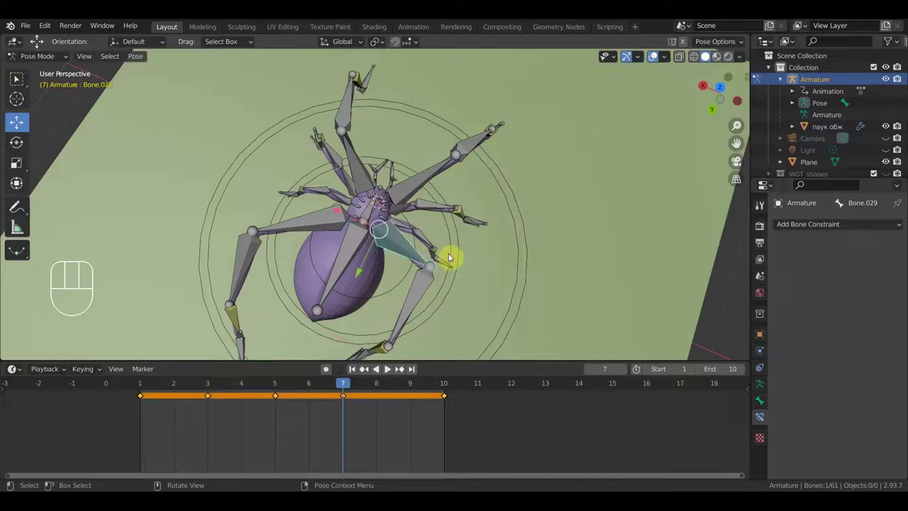
key("a")
key("i")
left_click_drag(526, 254, 441, 175)
key("v")
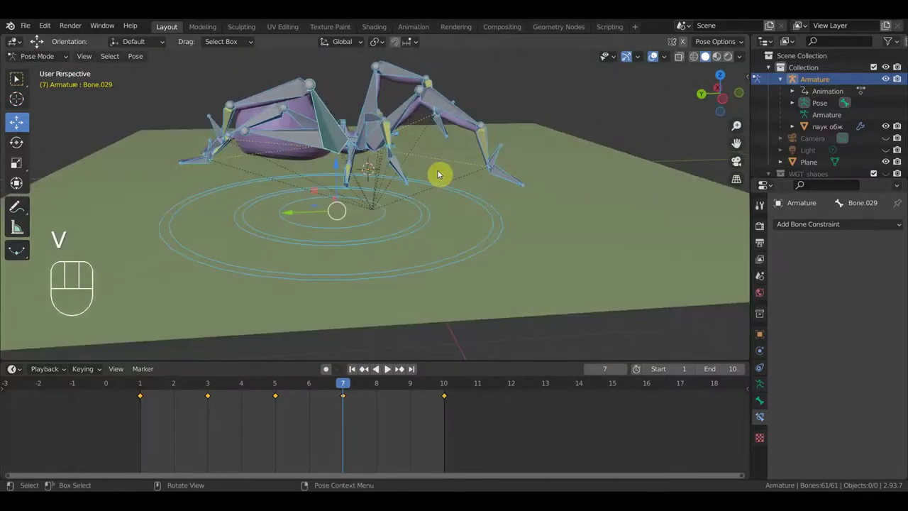
Play the walk cycle with the armature hidden, orbiting around the spider, then stop.
key("space")
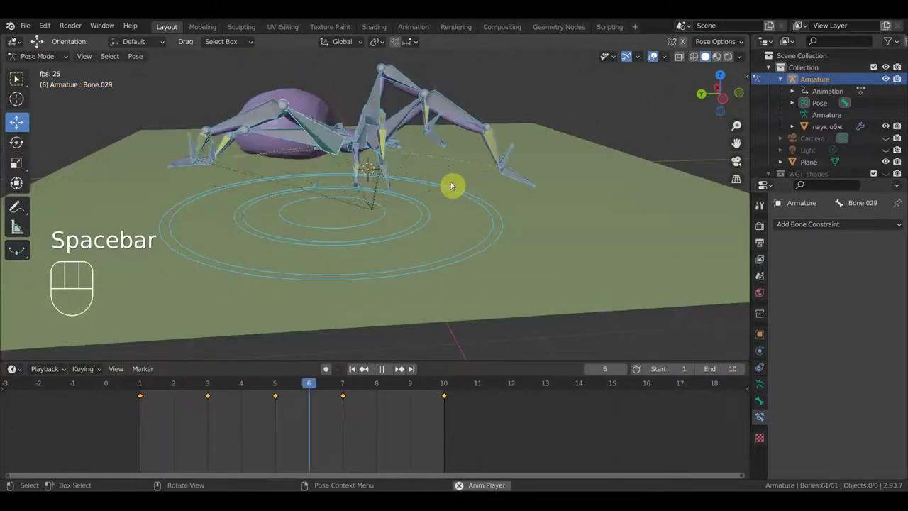
left_click(658, 59)
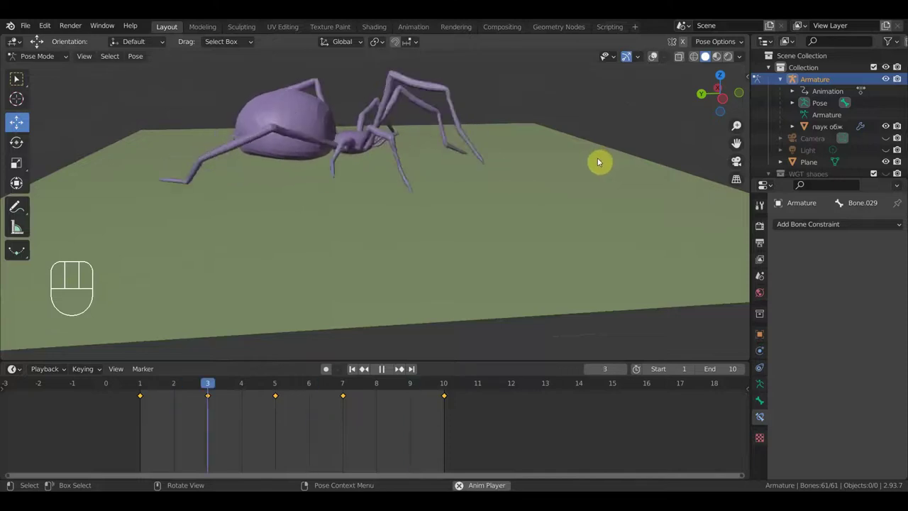
key("space")
left_click_drag(494, 238, 449, 242)
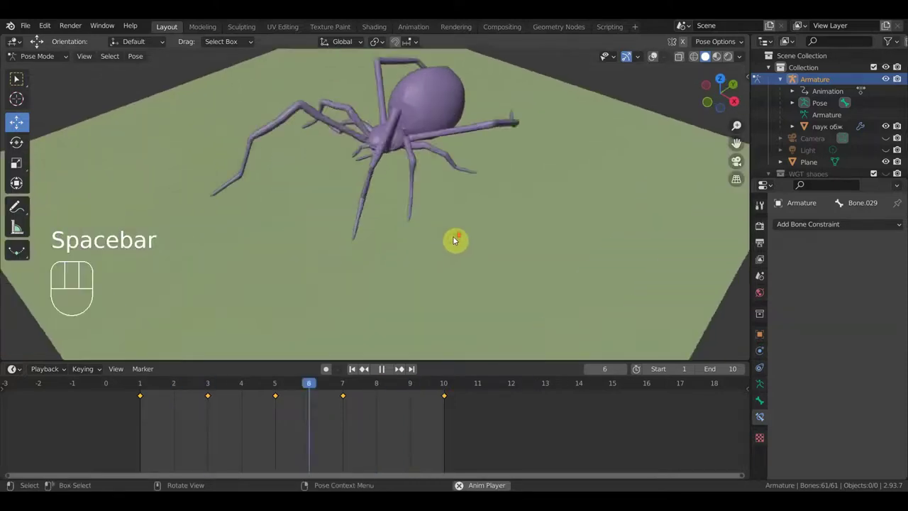
left_click_drag(544, 202, 540, 242)
left_click_drag(537, 241, 521, 235)
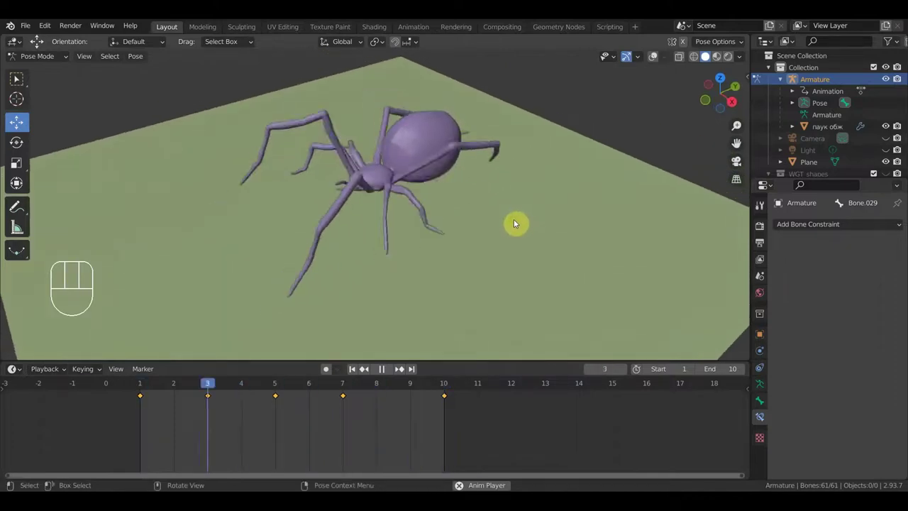
key("space")
Review the walk from Top Orthographic view with the rig bones shown again.
left_click_drag(567, 244, 521, 271)
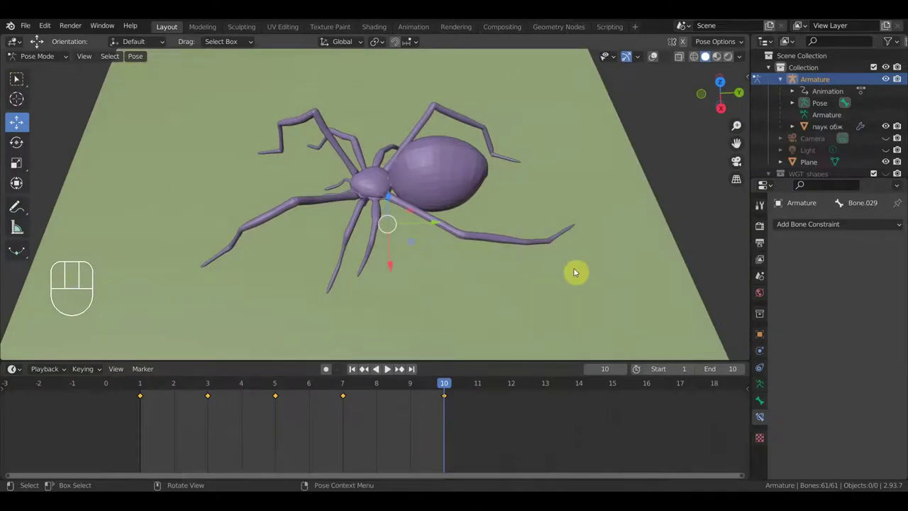
left_click_drag(589, 276, 588, 296)
key("KP_7")
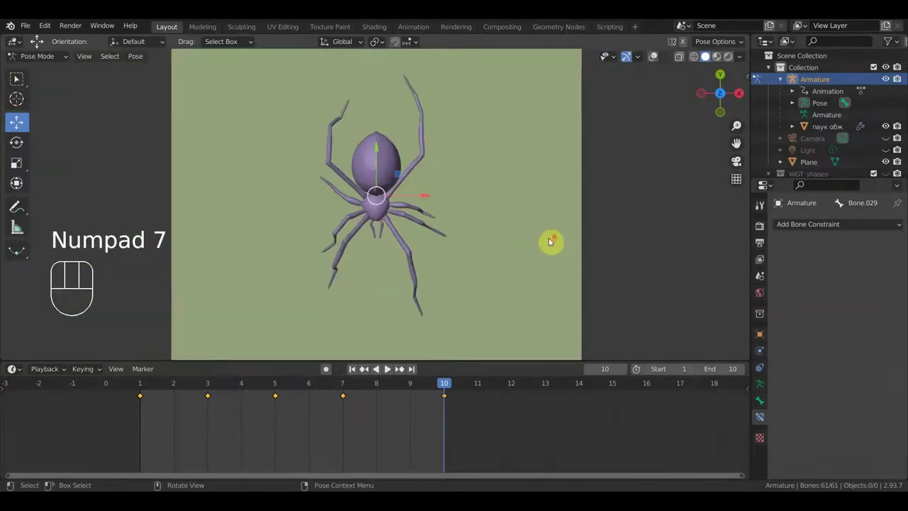
left_click(655, 61)
key("space")
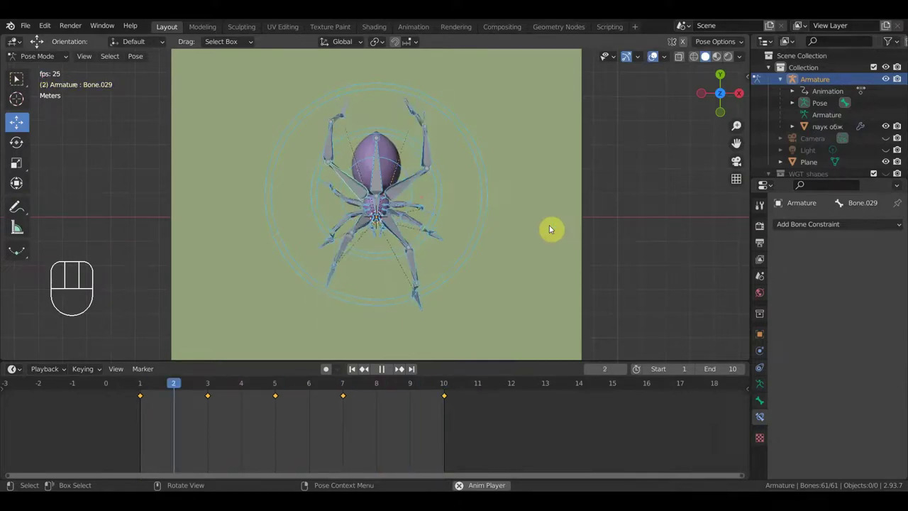
key("space")
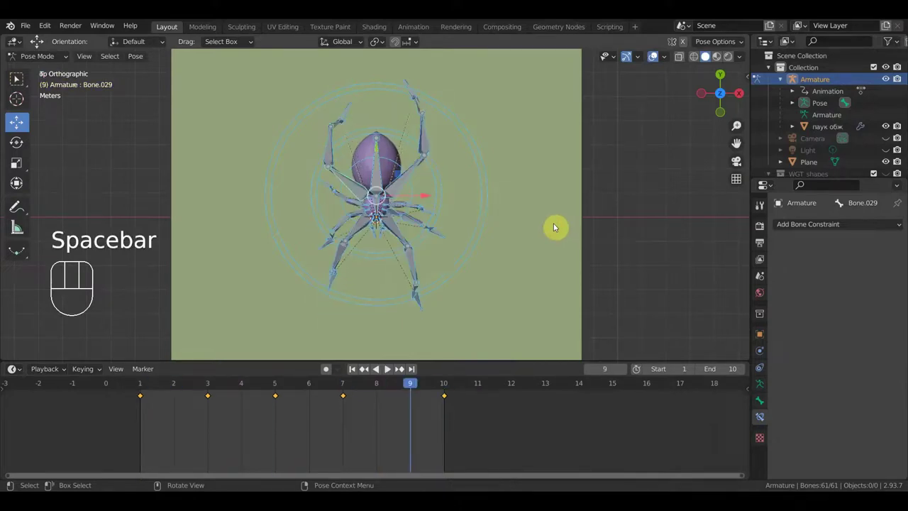
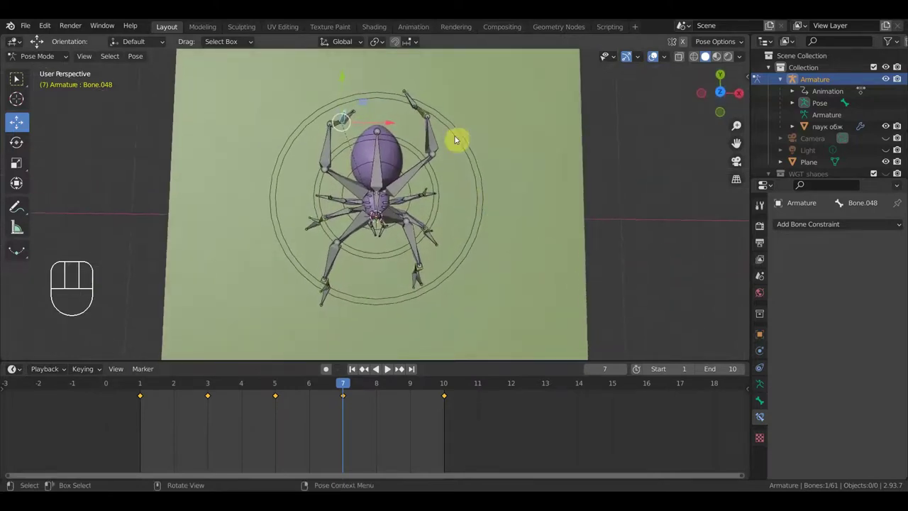
Reposition foot bone Bone.023 at frame 5 and replay the walk cycle.
left_click_drag(461, 252, 322, 209)
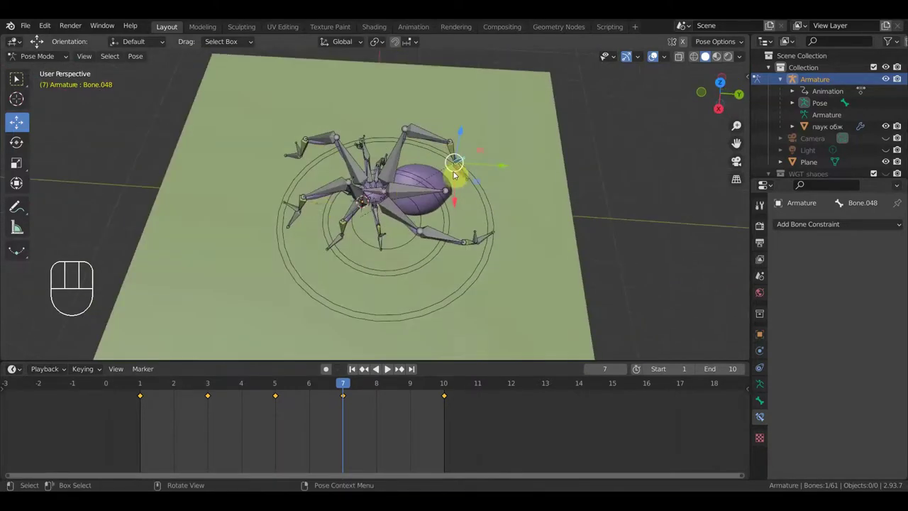
left_click_drag(493, 202, 452, 171)
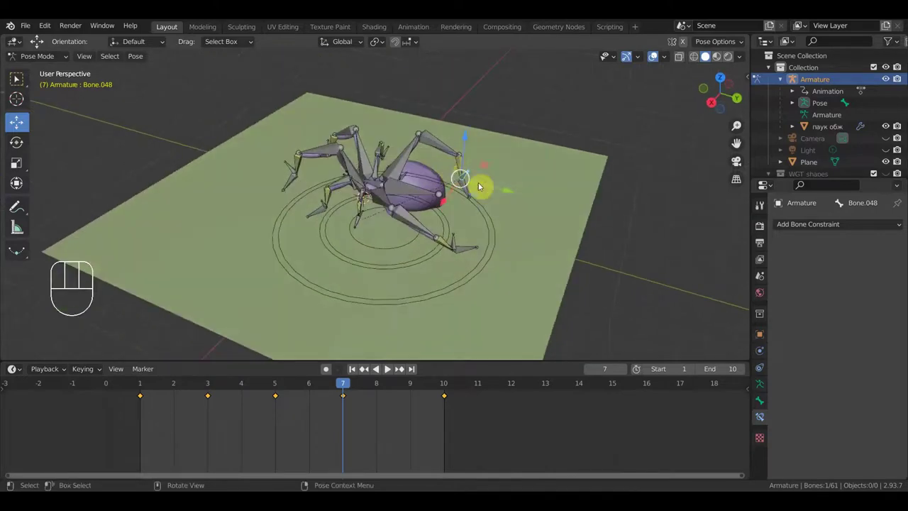
left_click_drag(492, 177, 469, 200)
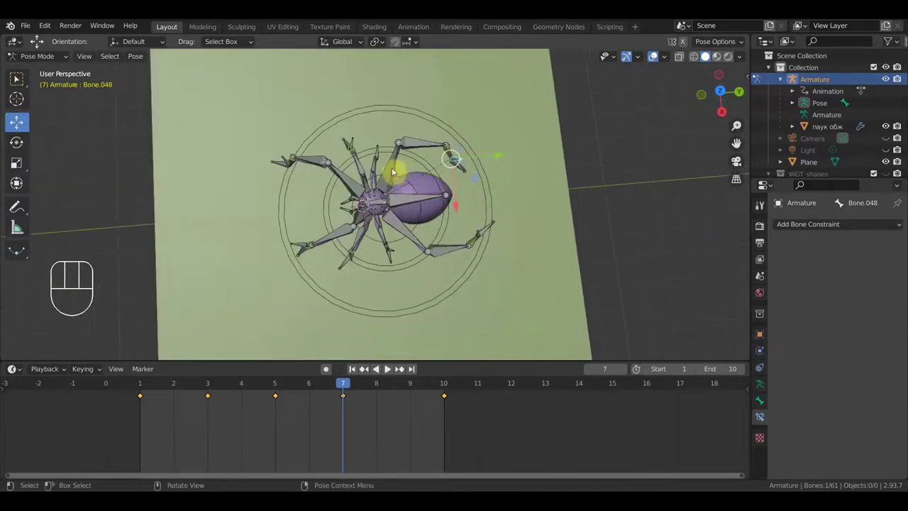
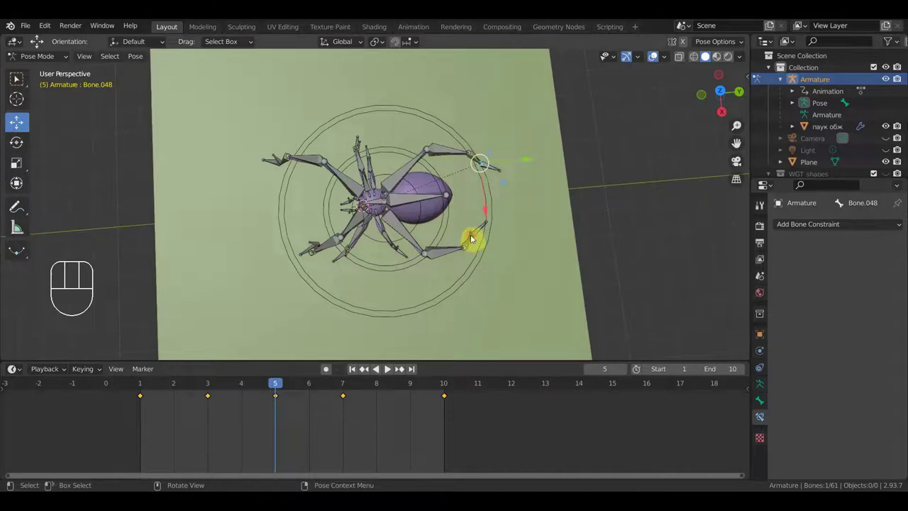
key("g")
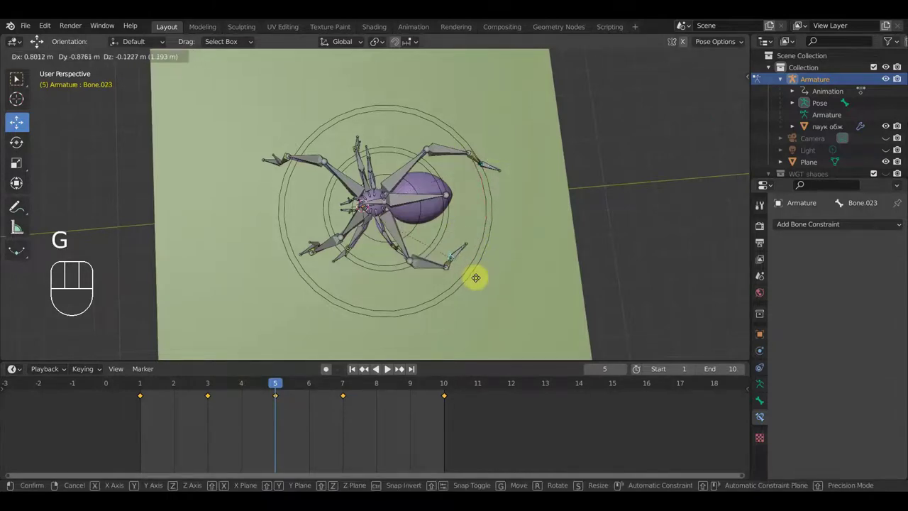
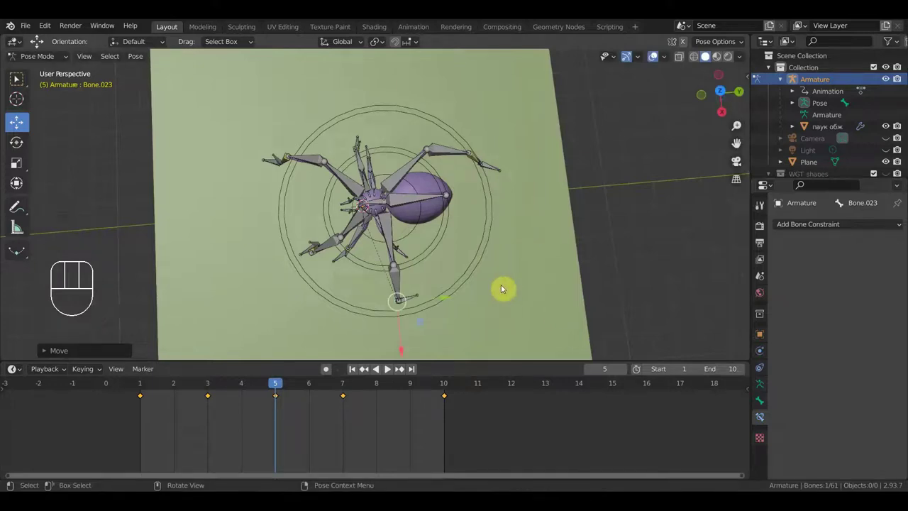
key("space")
left_click_drag(602, 192, 620, 136)
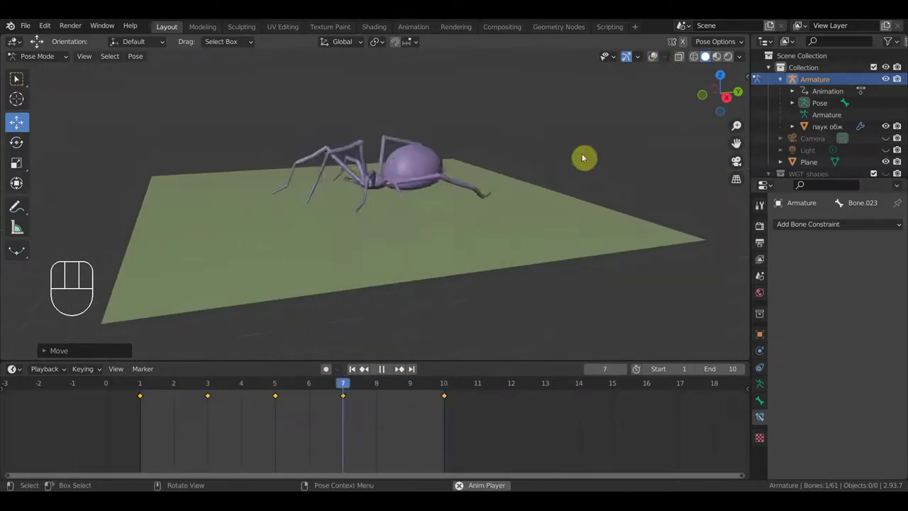
Play the walk in Material Preview to see the yellow-black texture, then replay in Solid shading.
left_click_drag(558, 185, 619, 195)
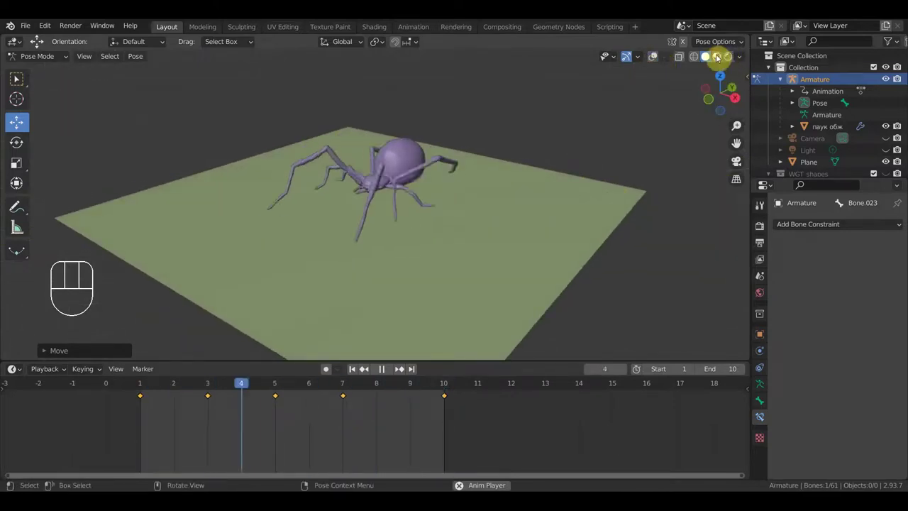
left_click(659, 117)
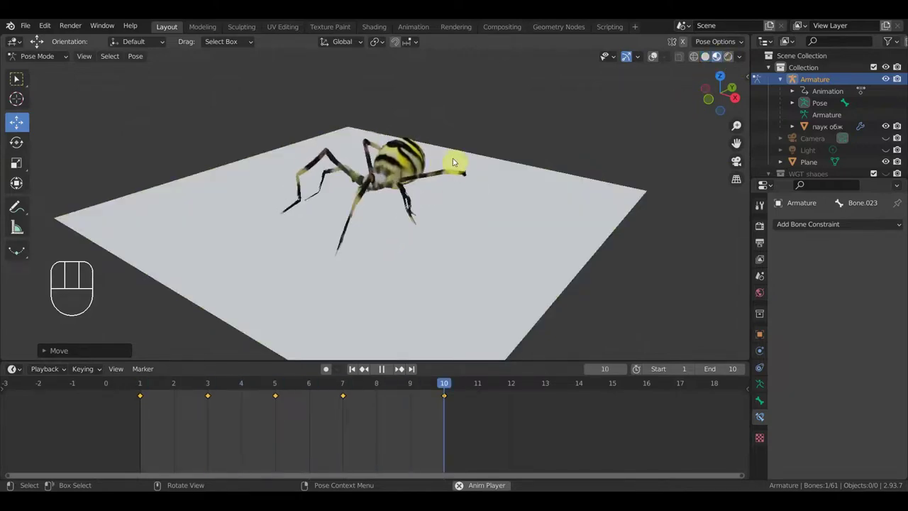
key("space")
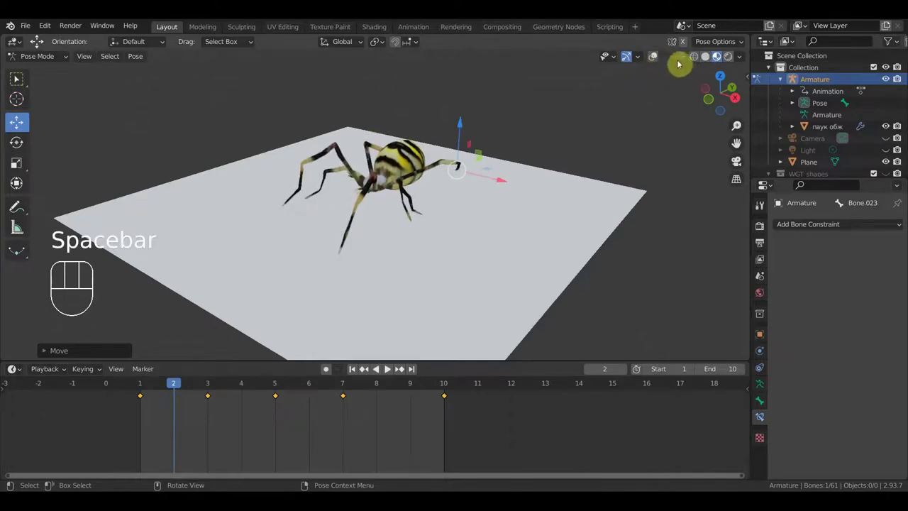
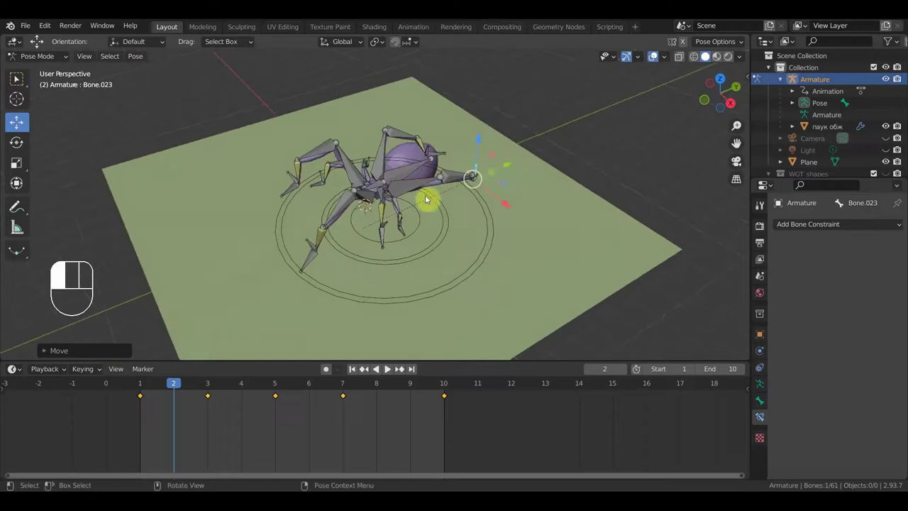
key("space")
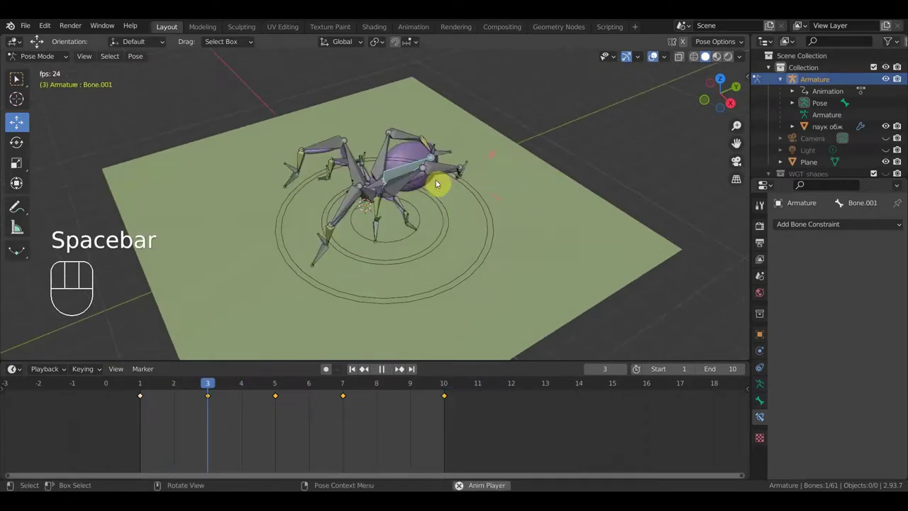
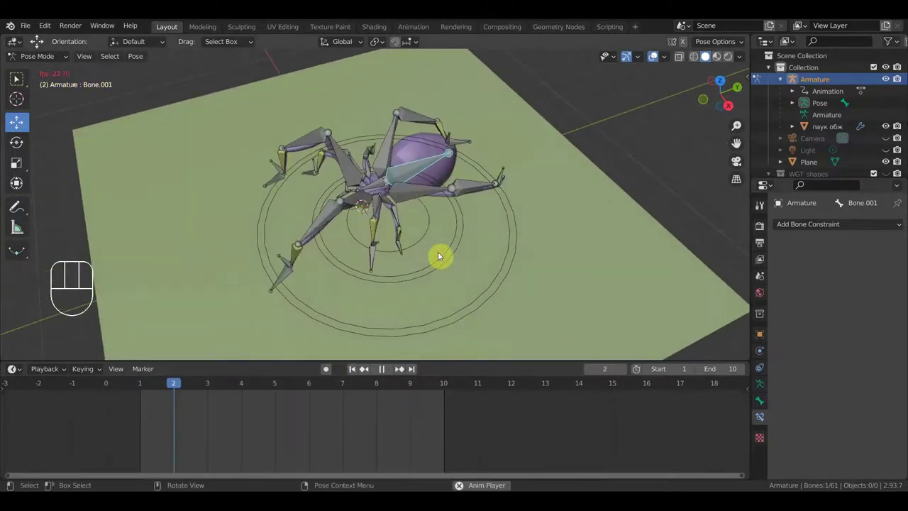
Stop playback, select keys in the timeline and delete them.
key("space")
left_click_drag(378, 190, 399, 203)
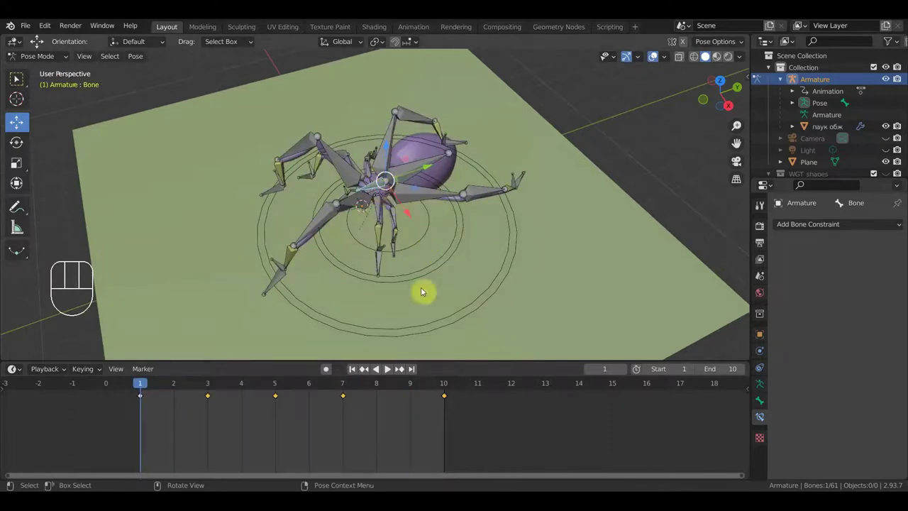
left_click(211, 400)
left_click(348, 400)
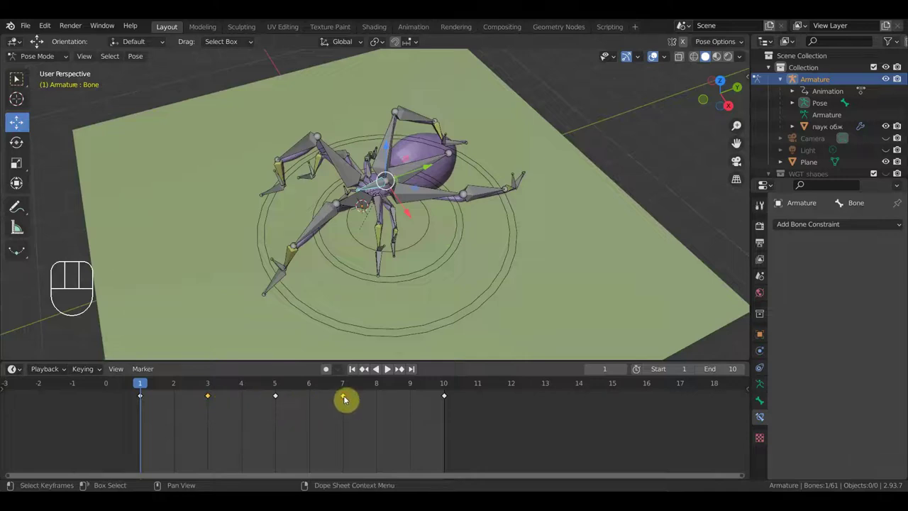
key("Delete")
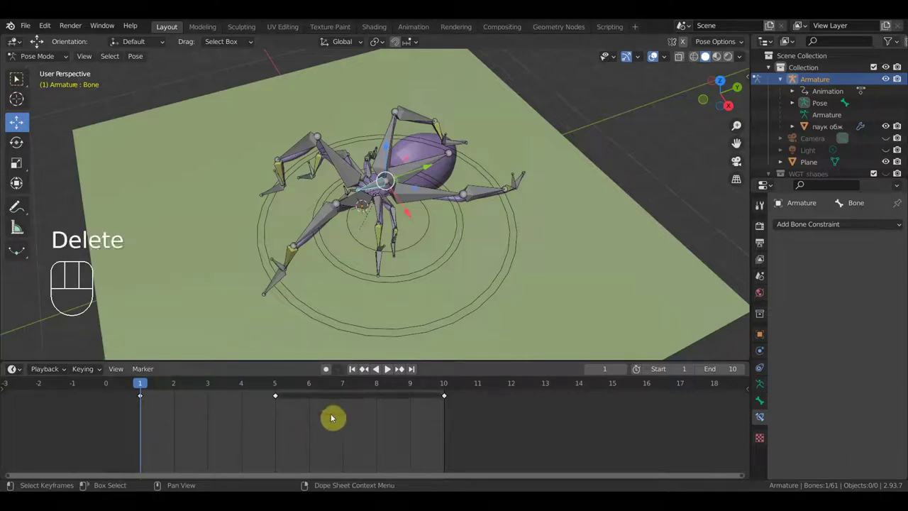
Play the ten-frame walk with overlays off, orbiting the spider, then stop at frame 5.
key("space")
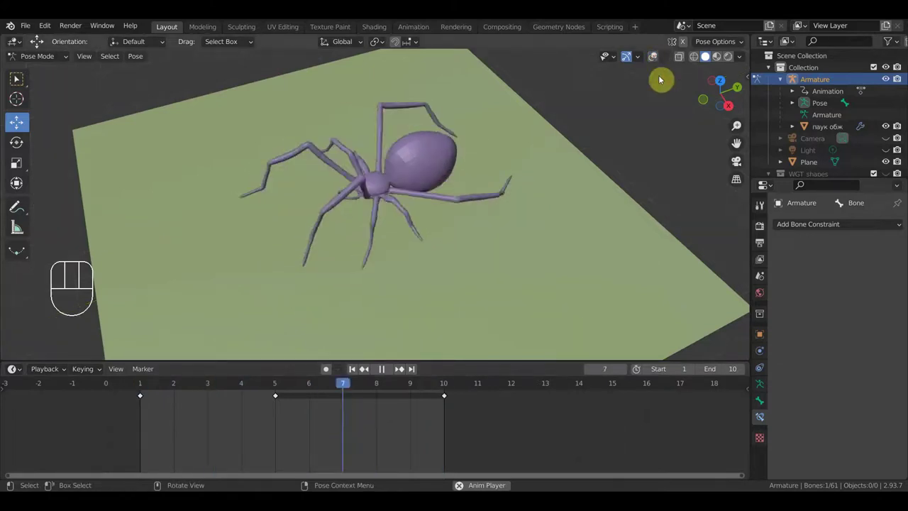
left_click_drag(612, 249, 631, 231)
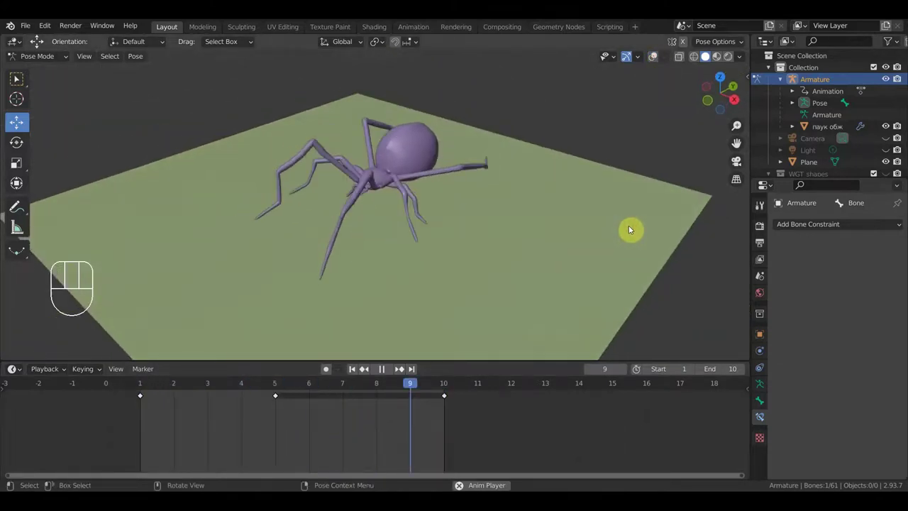
key("space")
Check the walk side-on in Right Orthographic with bones shown, then duplicate the frame-10 keys toward frame 11.
left_click_drag(535, 315, 464, 302)
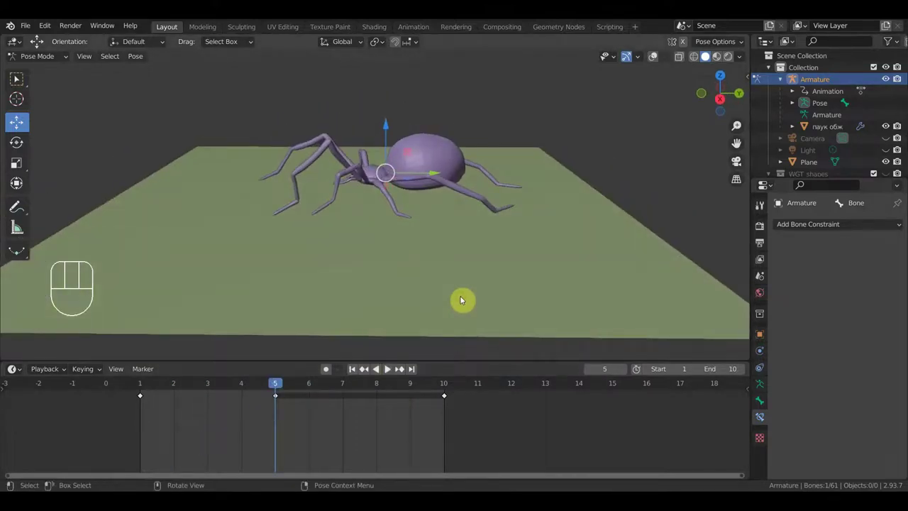
key("KP_3")
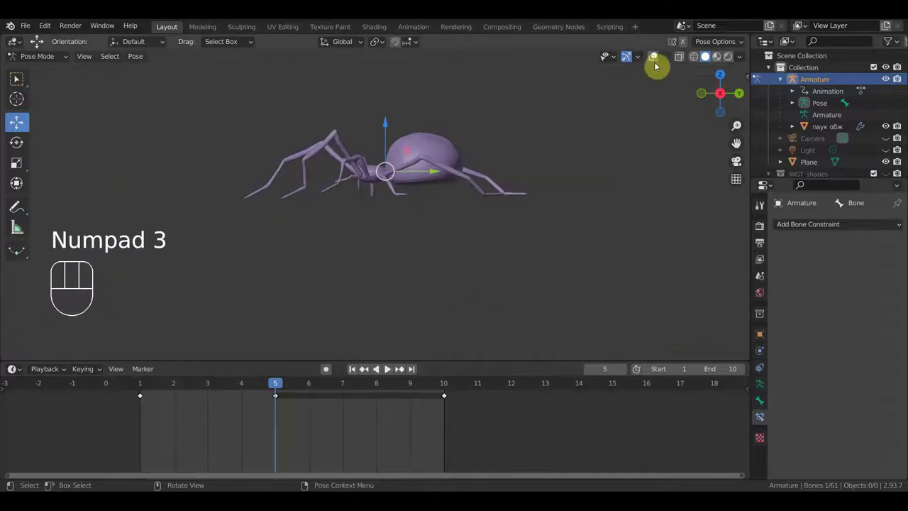
left_click(658, 60)
key("space")
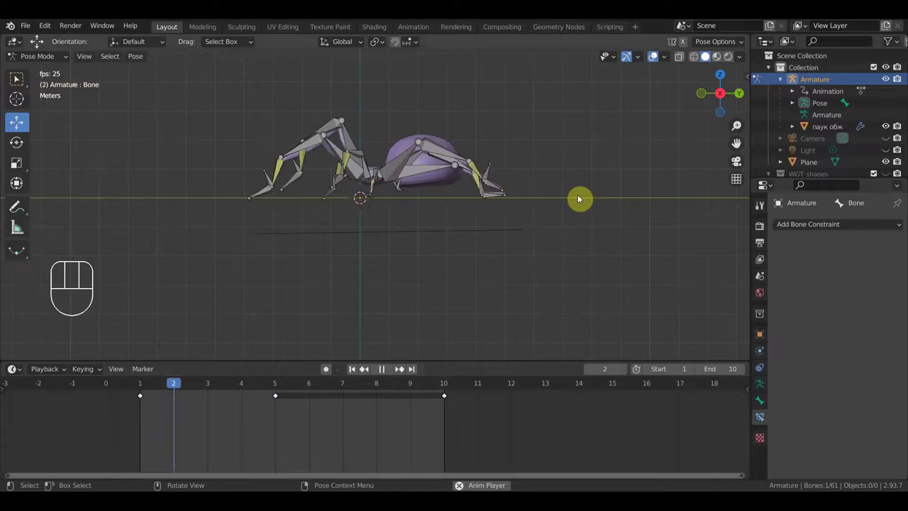
key("space")
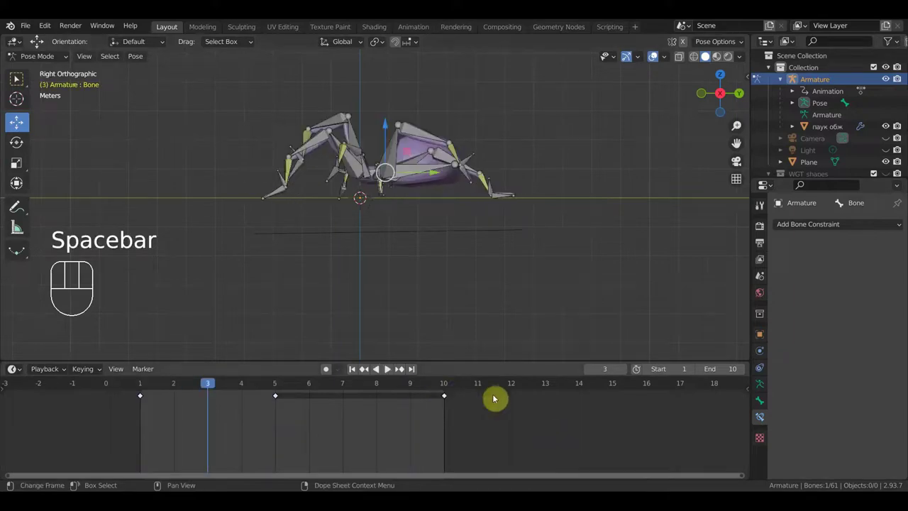
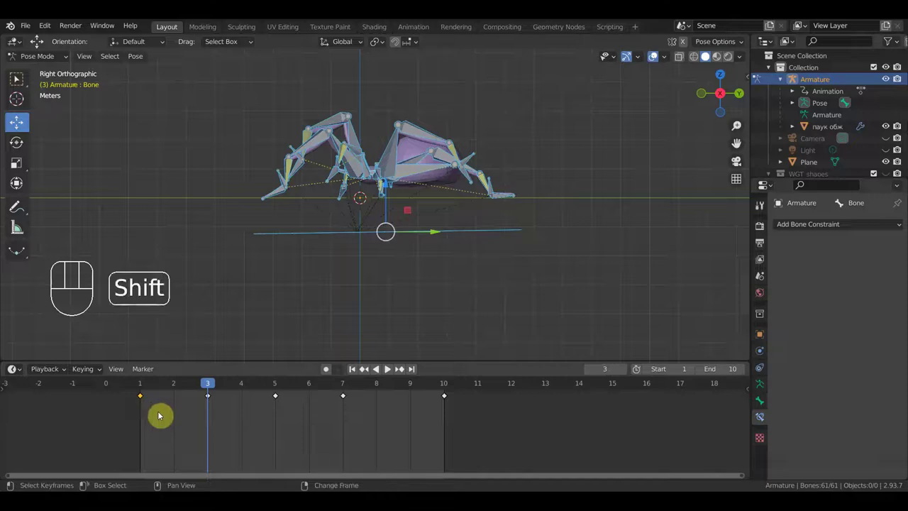
key("shift+d")
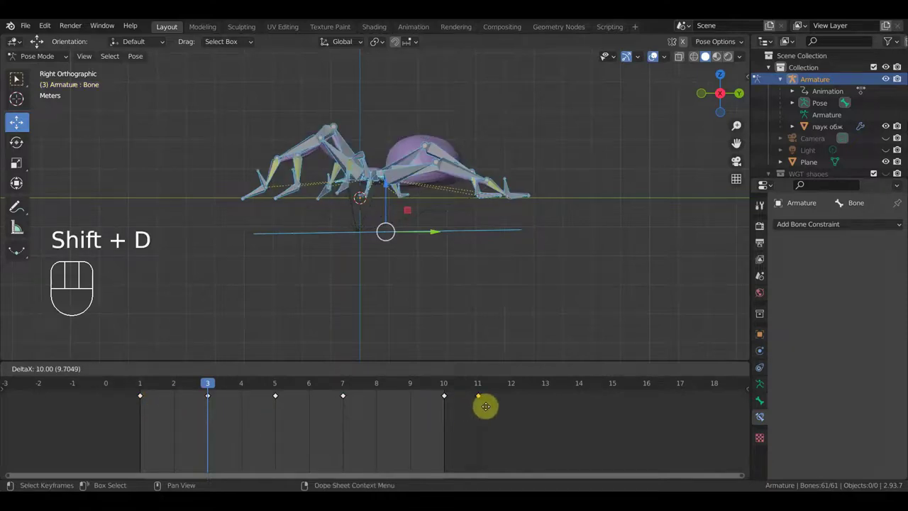
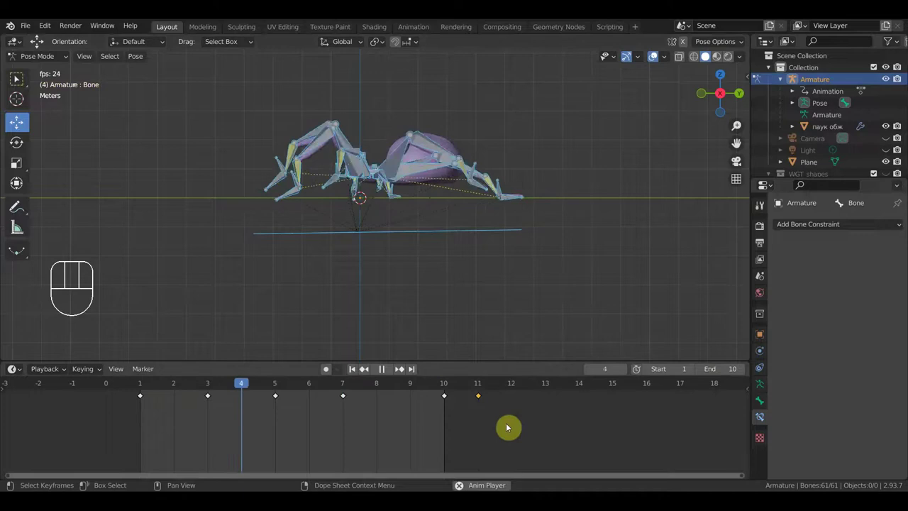
Shift the duplicated key to frame 12 so keys sit at frames 10 and 12.
left_click_drag(498, 421, 468, 392)
key("g")
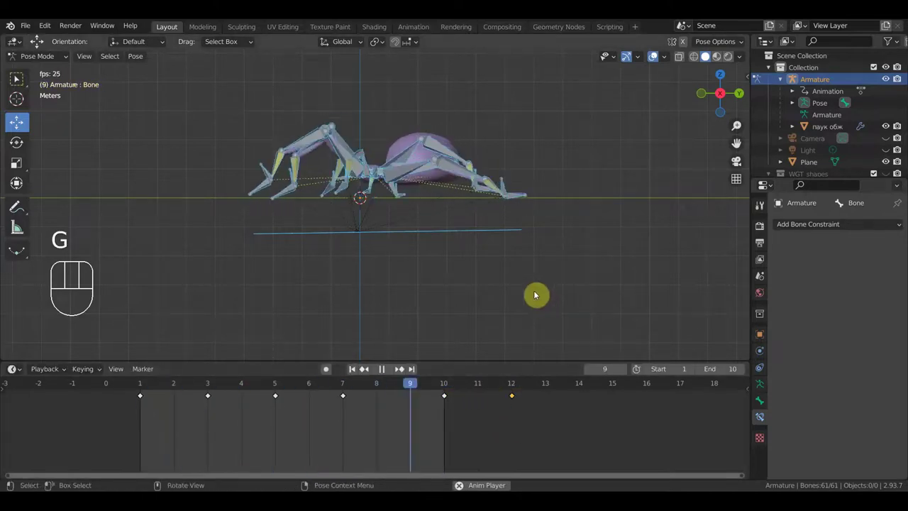
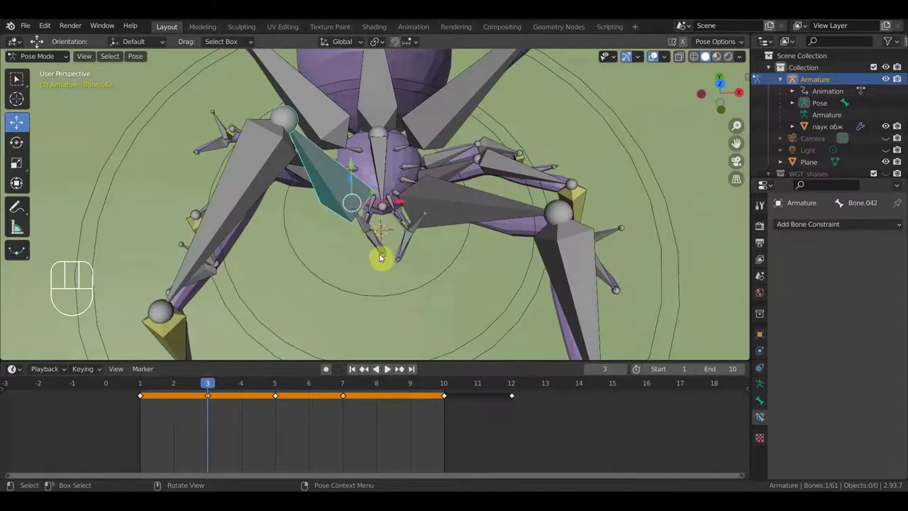
Box-select the ten bones around the spider's mouthparts in Pose Mode.
left_click_drag(377, 244, 371, 225)
left_click_drag(378, 205, 398, 210)
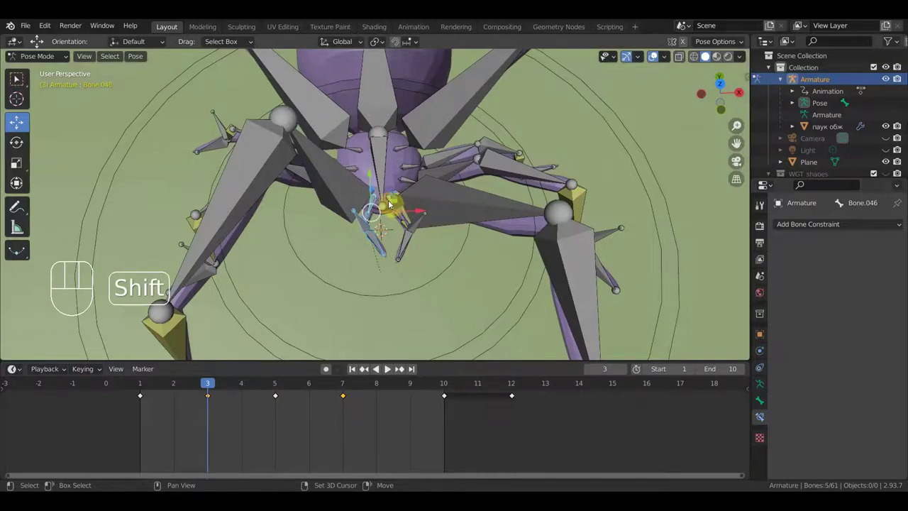
left_click_drag(391, 203, 417, 268)
left_click_drag(418, 273, 393, 233)
left_click_drag(402, 221, 415, 244)
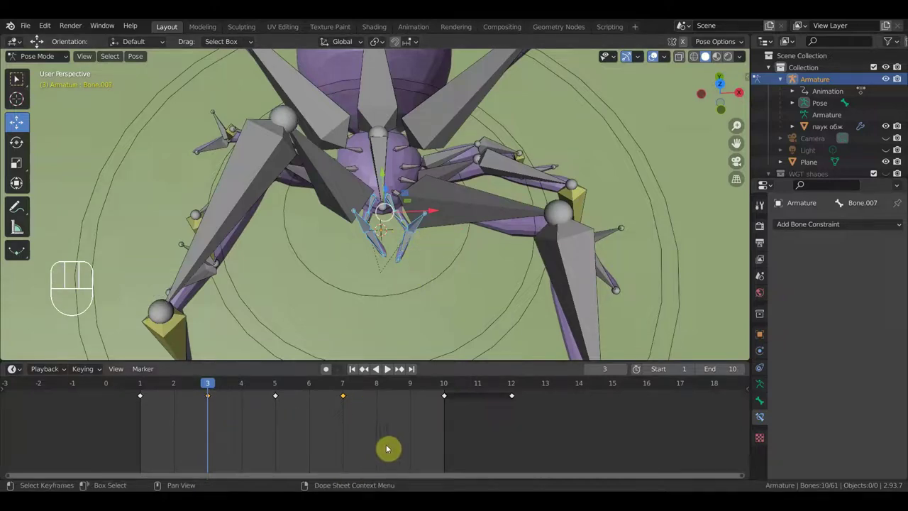
Delete and restore their keys, test playback, and select their key at frame 10.
key("Delete")
key("space")
key("space")
key("ctrl+z")
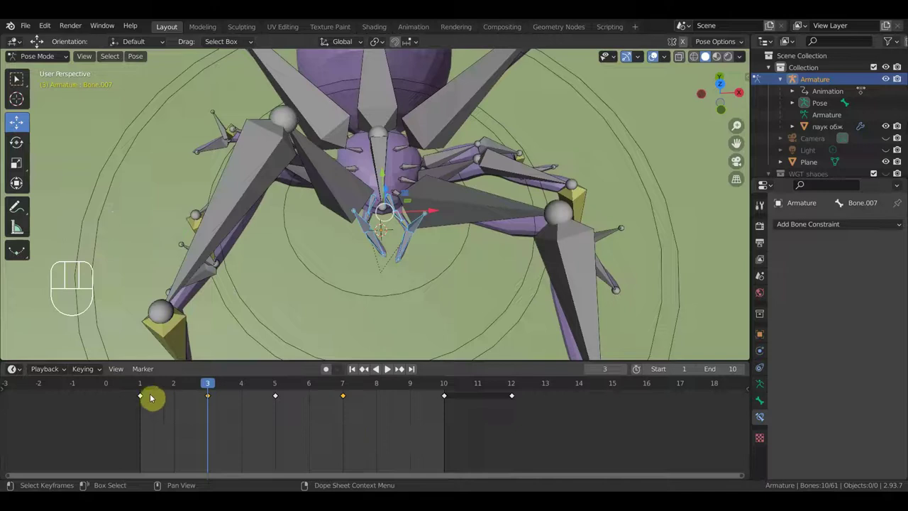
left_click(144, 399)
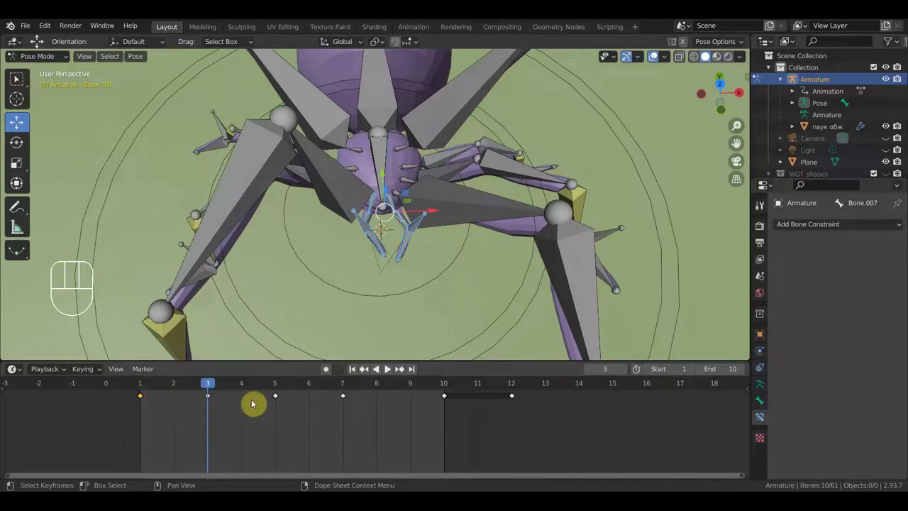
left_click(280, 400)
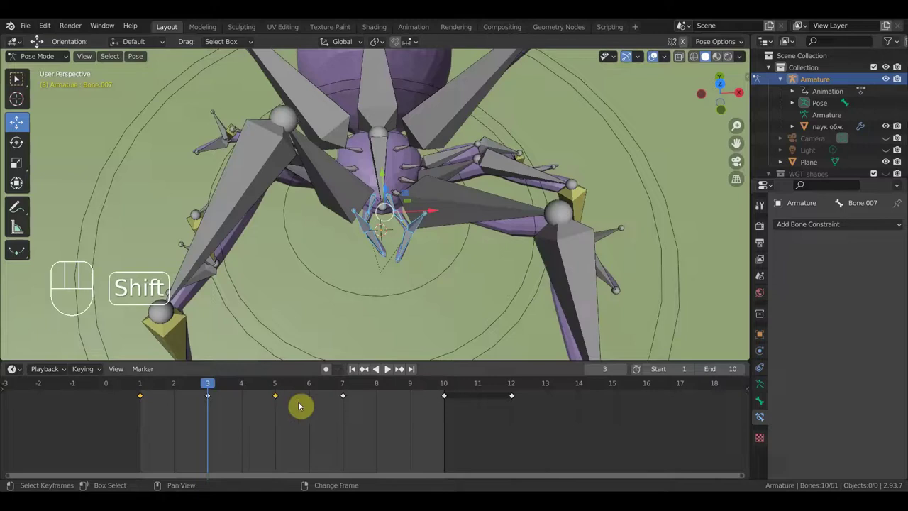
left_click(447, 400)
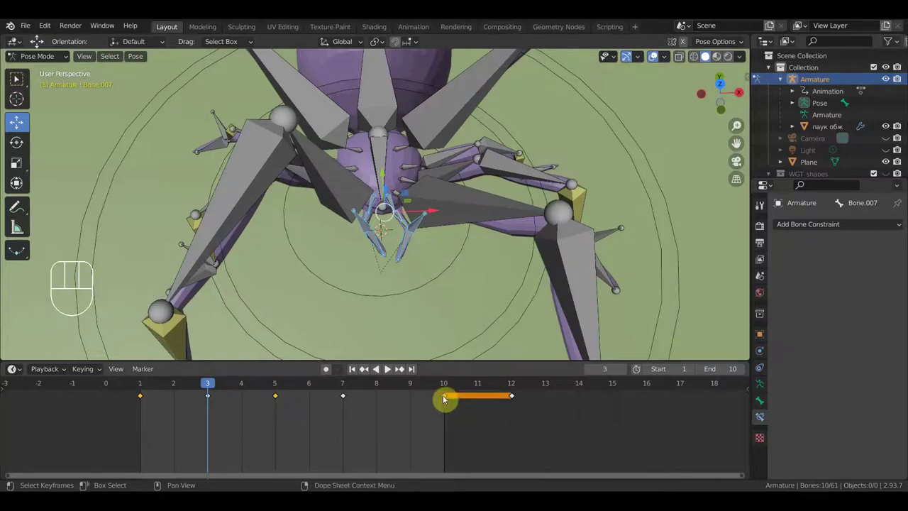
Delete the mouthpart key at frame 10, preview and scrub, then undo to restore it.
key("Delete")
key("space")
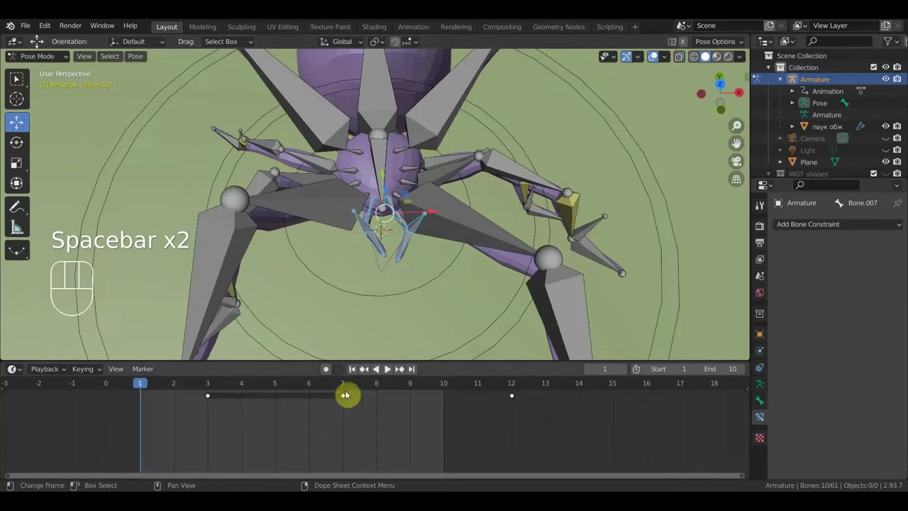
left_click_drag(147, 392, 206, 409)
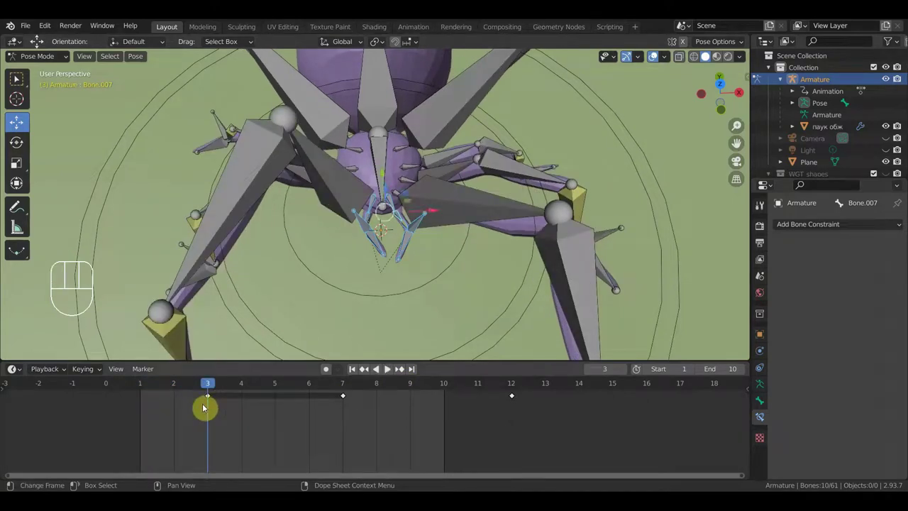
key("ctrl+z")
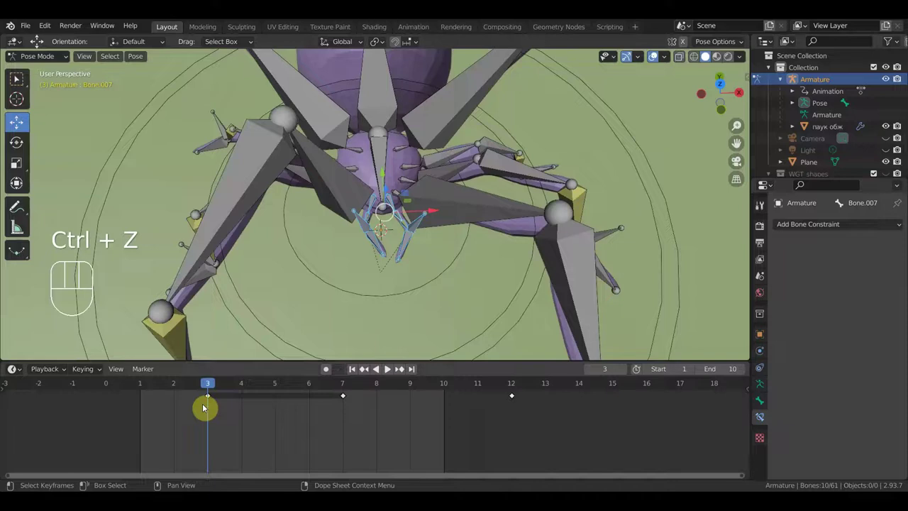
key("ctrl+z")
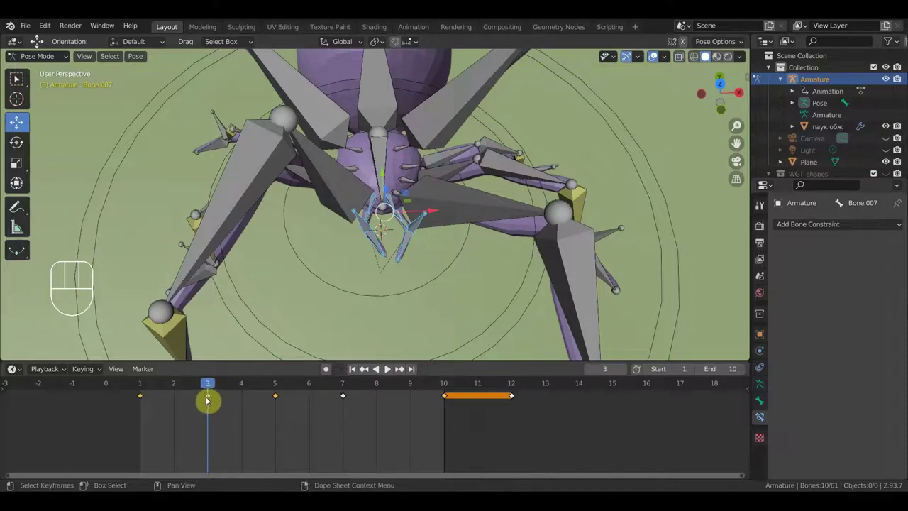
Scrub to another frame, remove a key there, replay the walk and start repositioning the mouthpart bones.
left_click_drag(180, 386, 319, 427)
left_click_drag(320, 441, 264, 394)
key("Delete")
key("space")
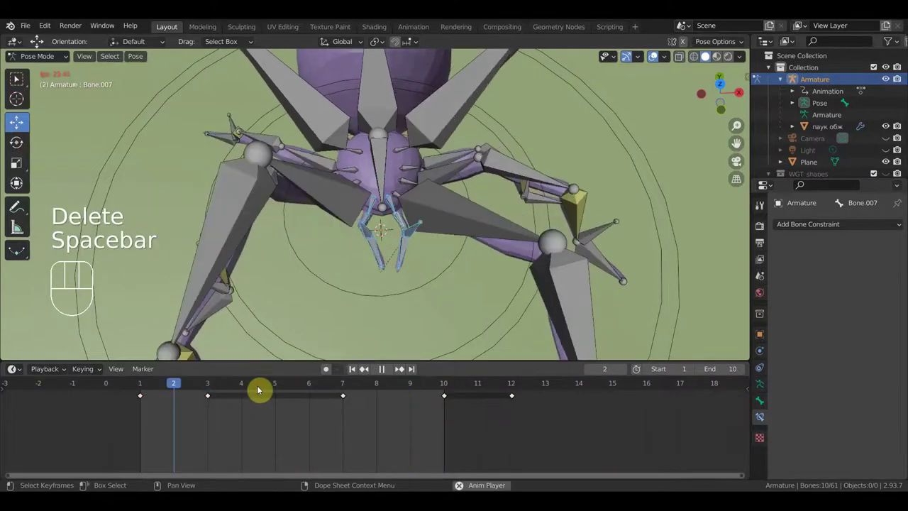
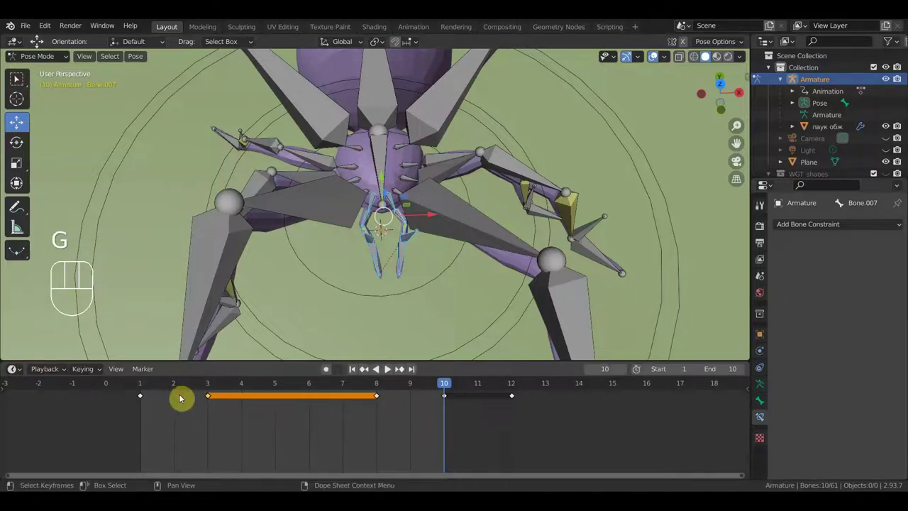
key("g")
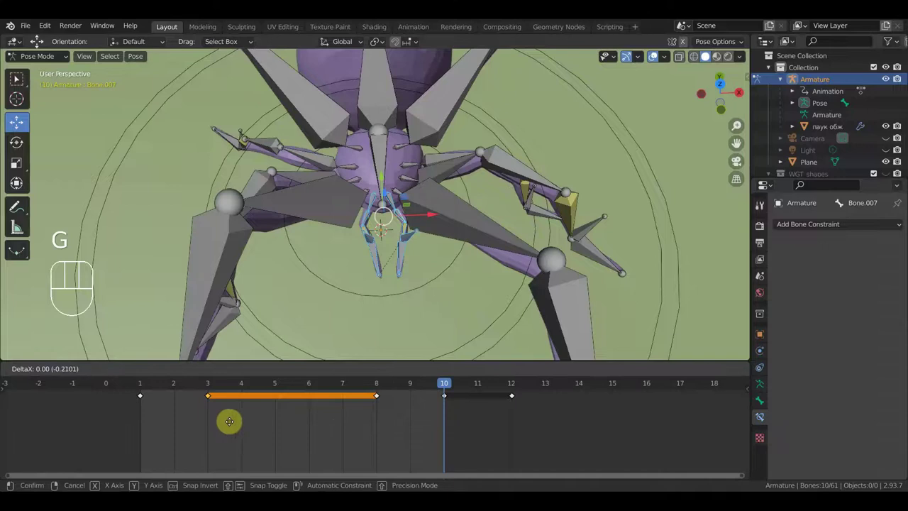
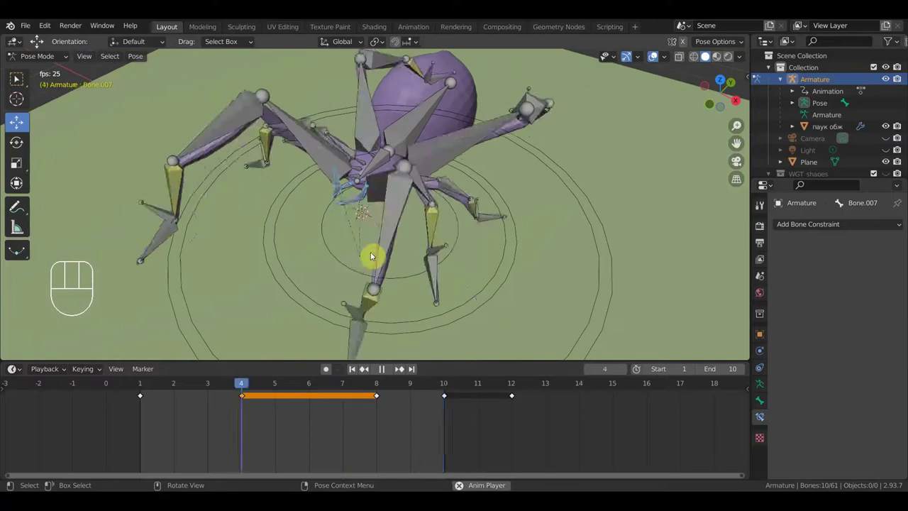
Stop the walk playback.
key("space")
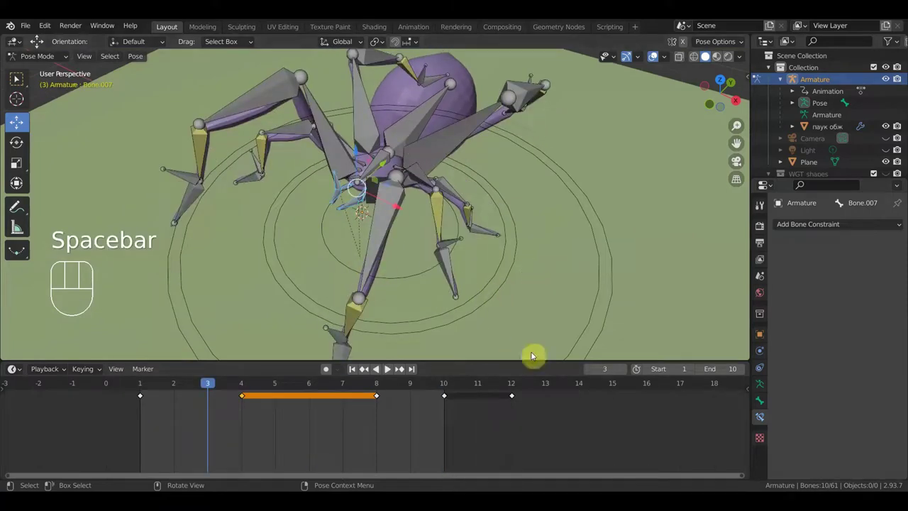
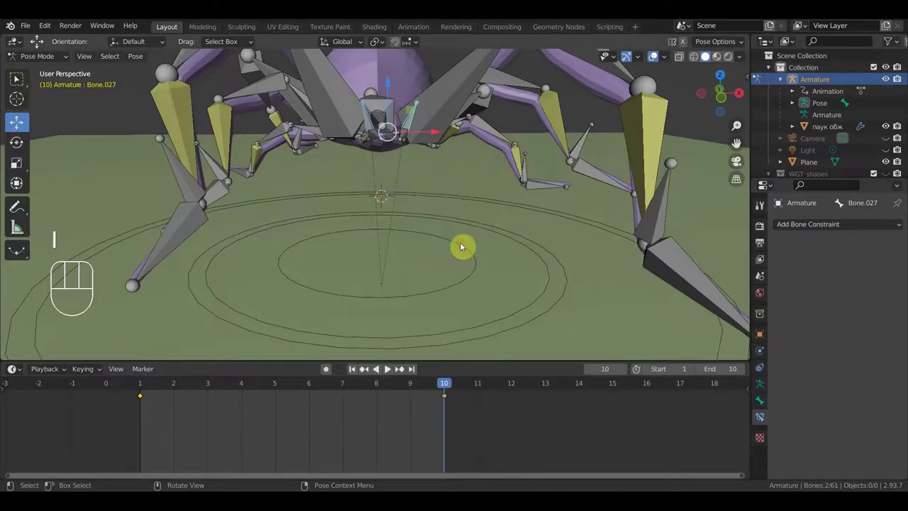
Replay the walk while orbiting the legs, stop, select all 61 rig bones and pull back to the whole spider.
key("space")
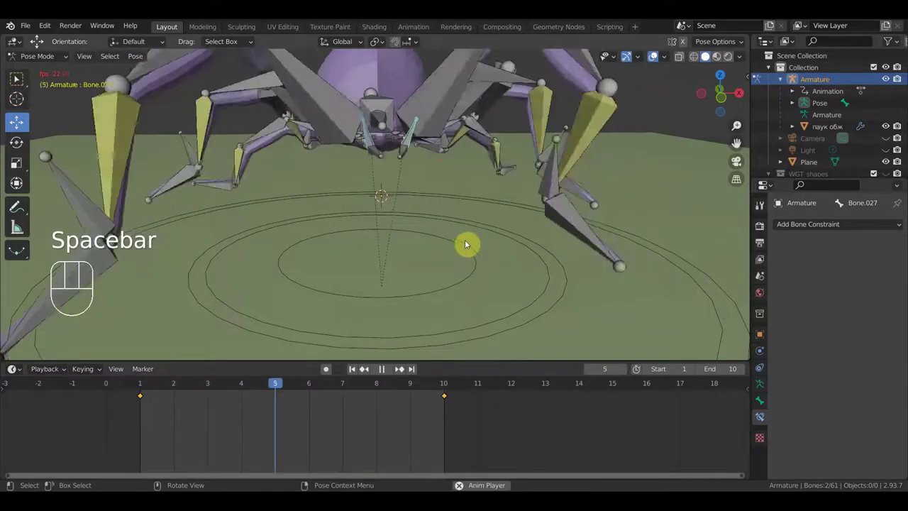
left_click_drag(475, 260, 448, 261)
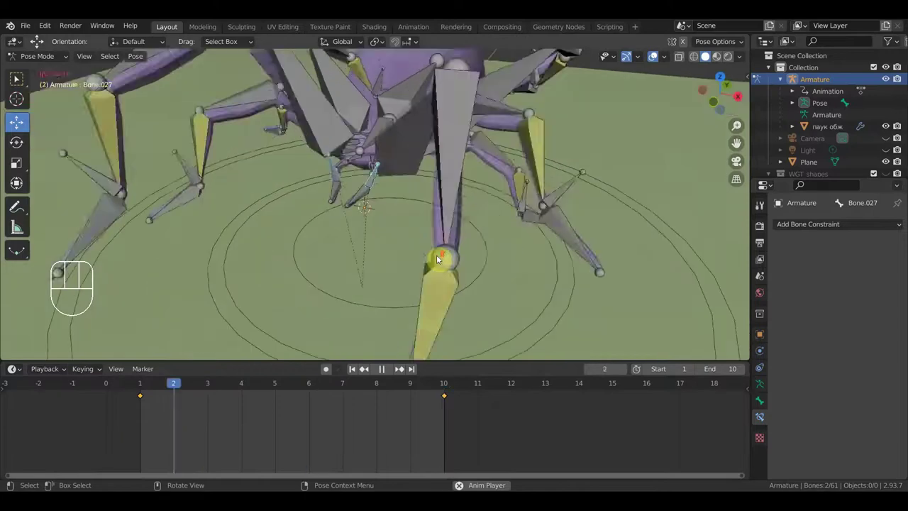
left_click_drag(458, 248, 471, 251)
key("space")
left_click(271, 389)
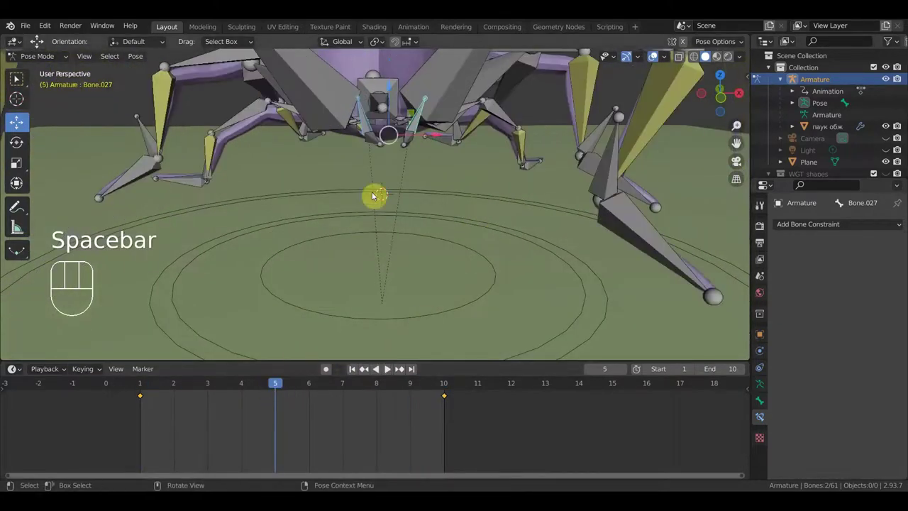
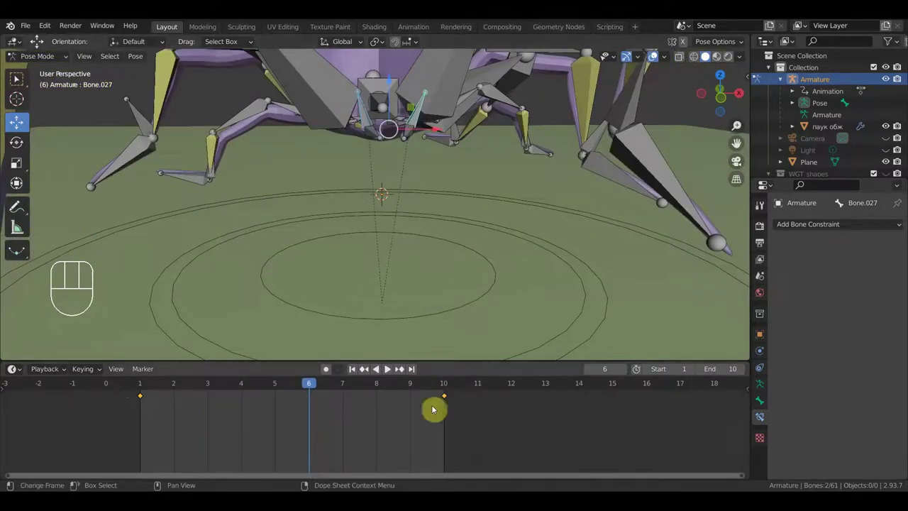
key("a")
left_click_drag(513, 291, 478, 298)
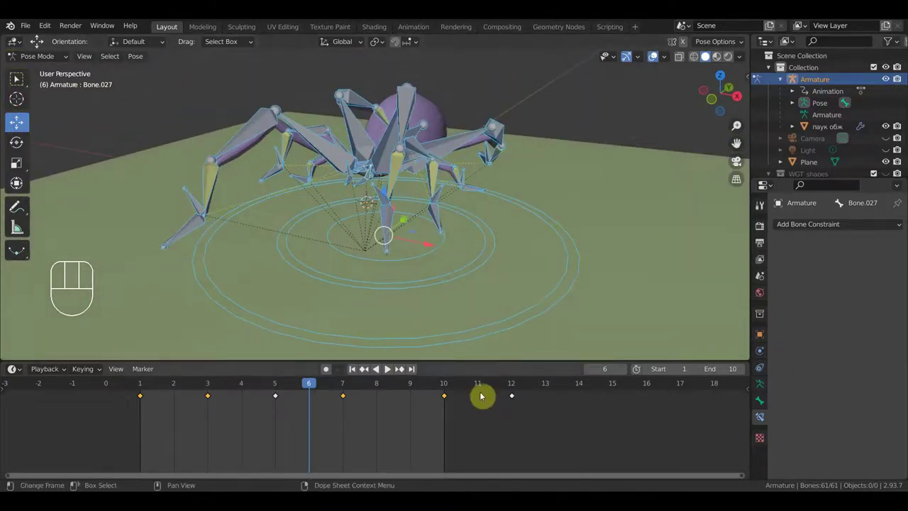
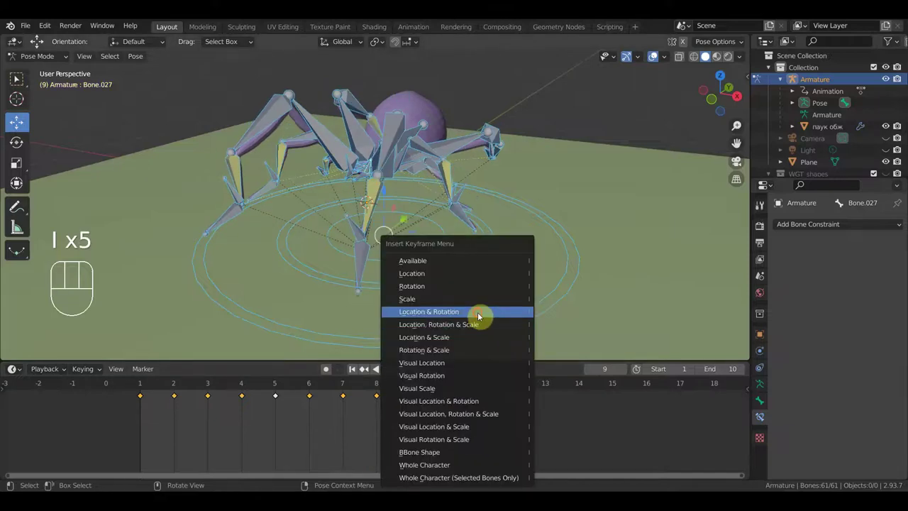
Key location and rotation for all bones, delete the stray frame-12 key and begin sliding the walk keys.
left_click_drag(541, 438, 497, 393)
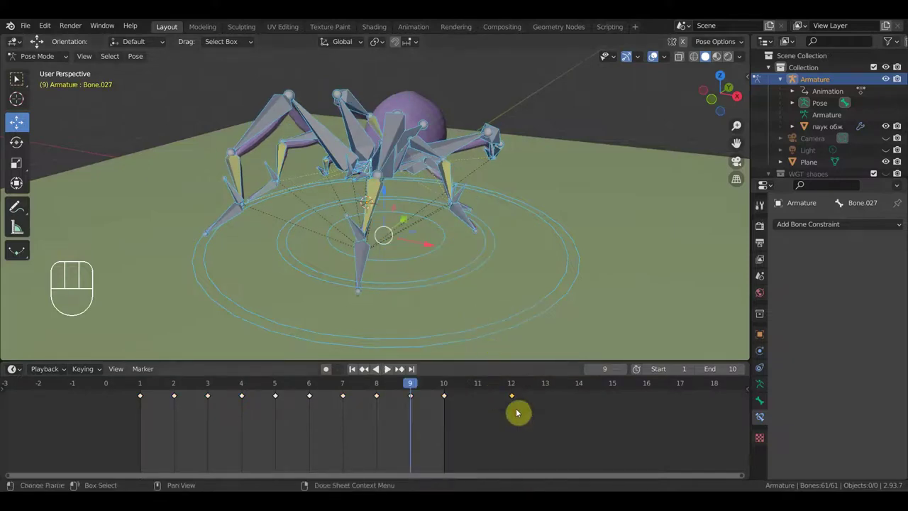
key("a")
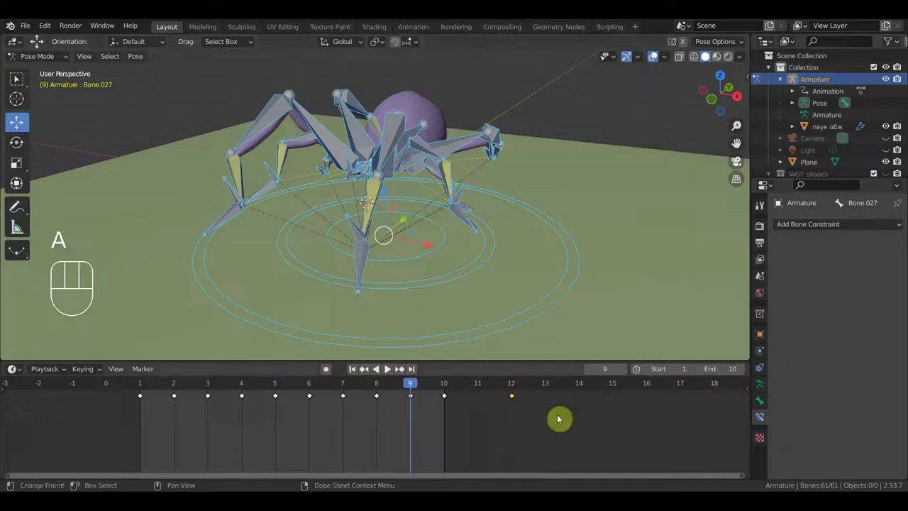
key("Delete")
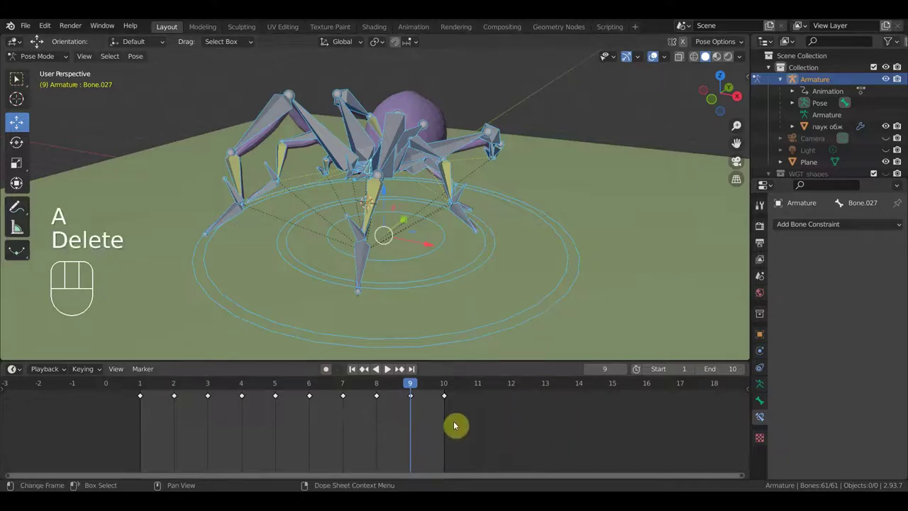
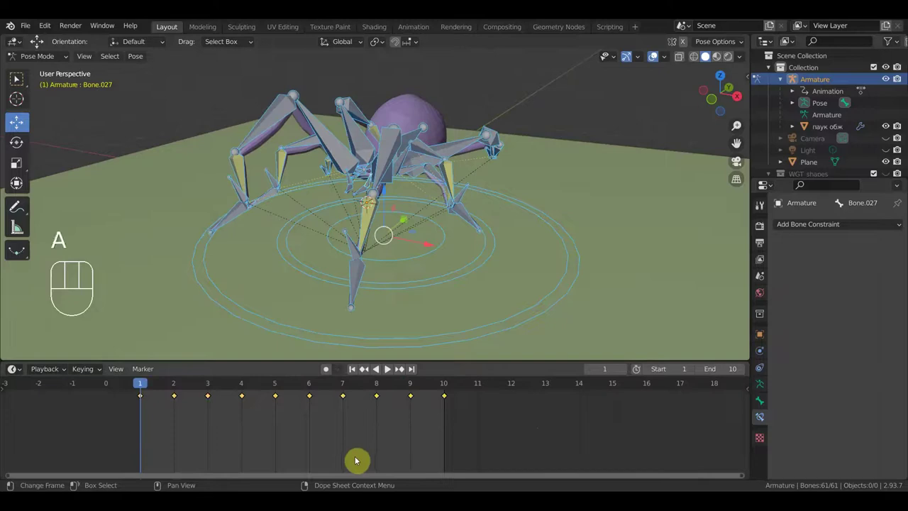
key("s")
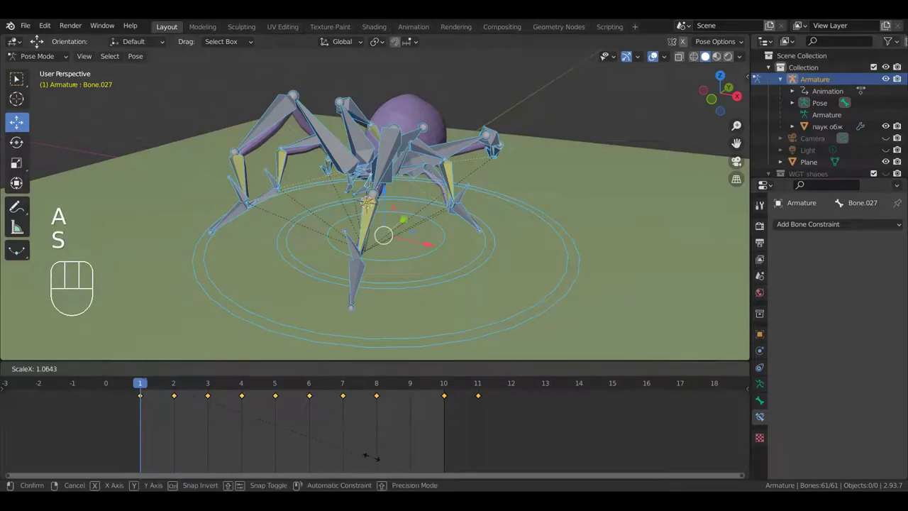
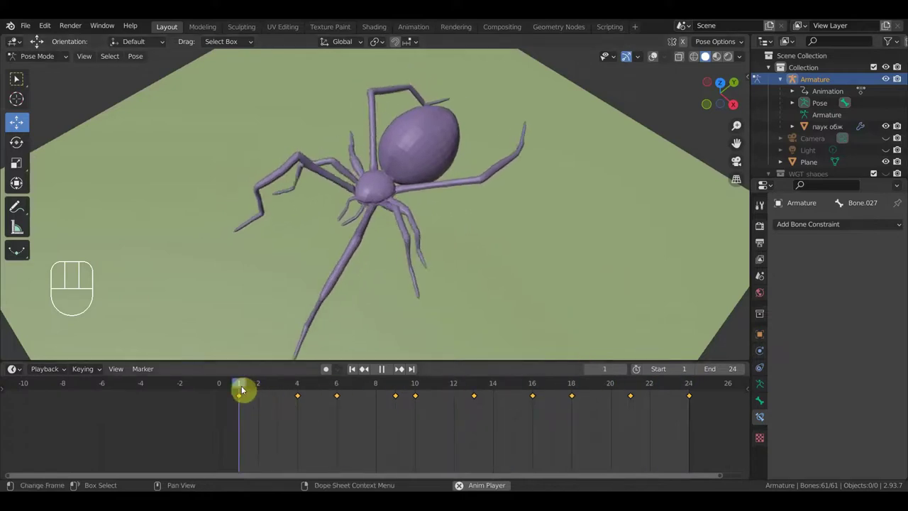
Shift the walk keyframes closer together in the Dope Sheet and replay the tightened 15-frame loop.
key("space")
left_click(244, 391)
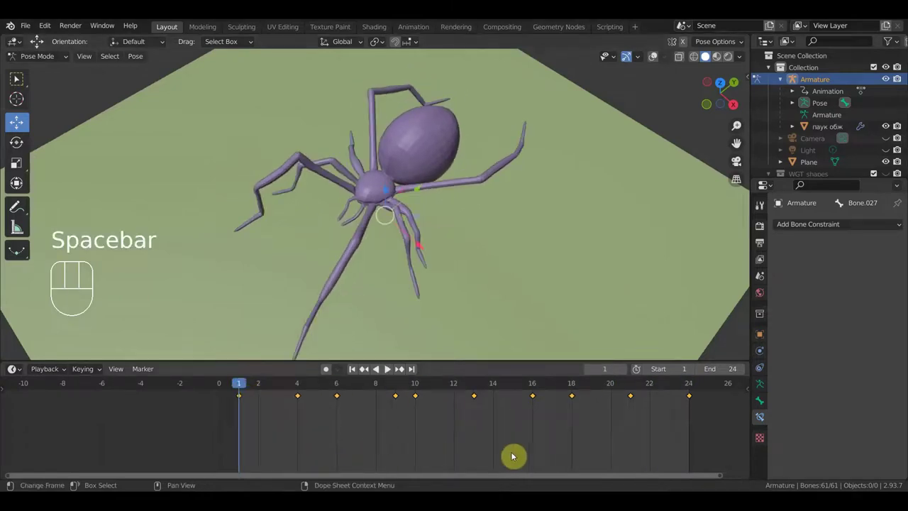
key("s")
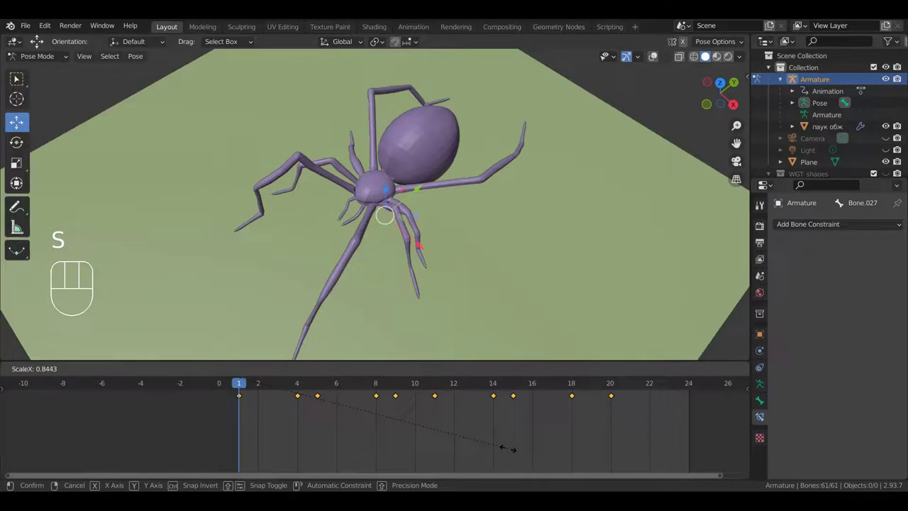
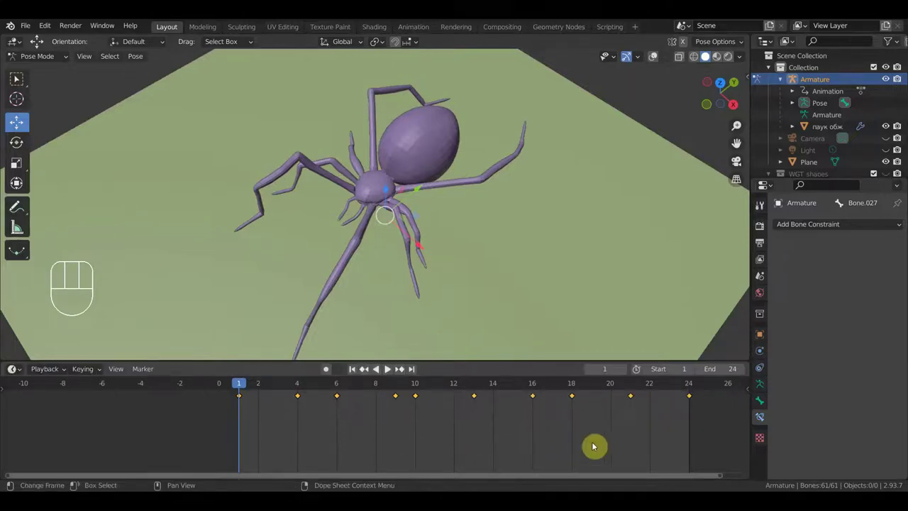
key("space")
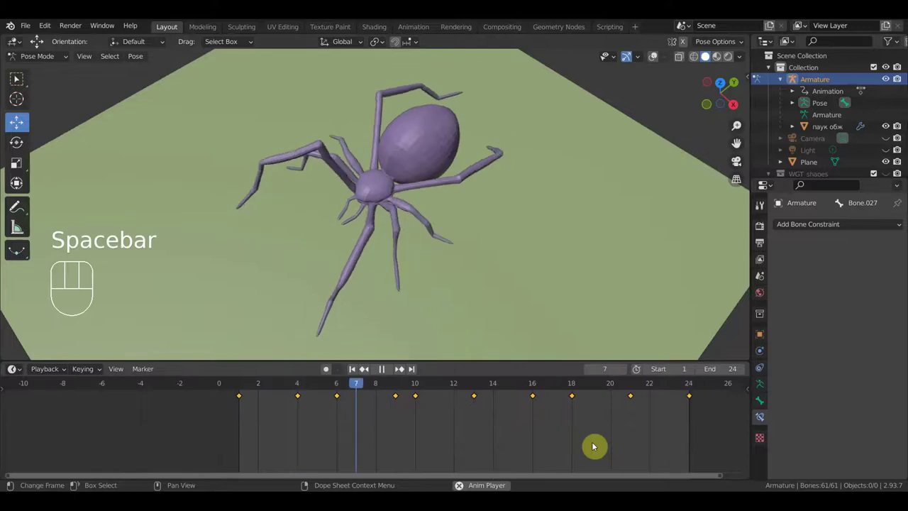
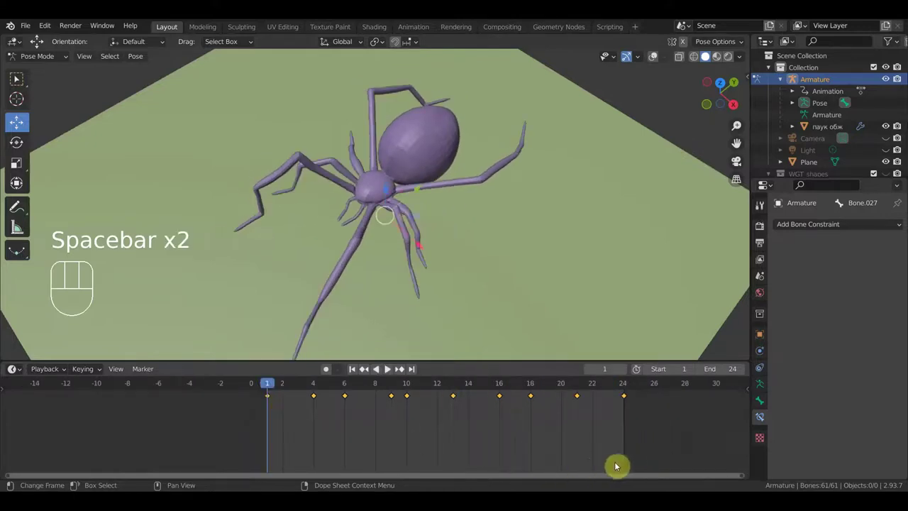
key("s")
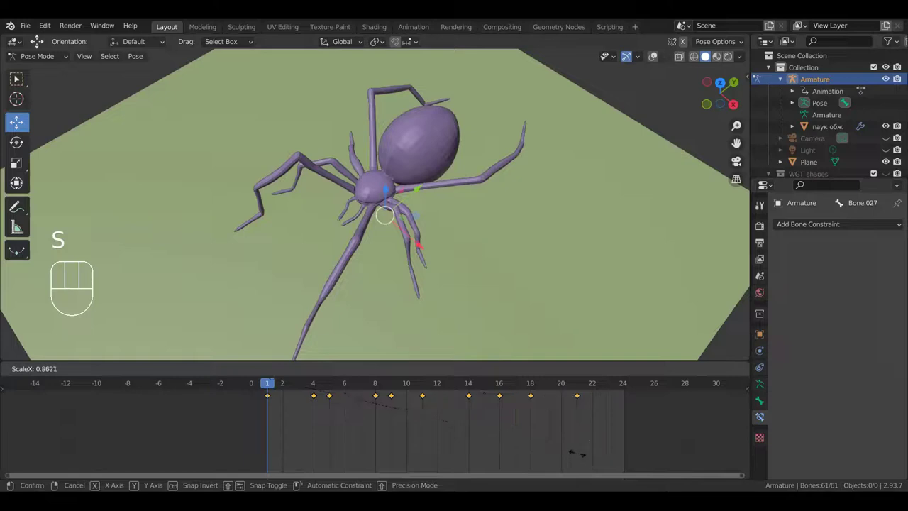
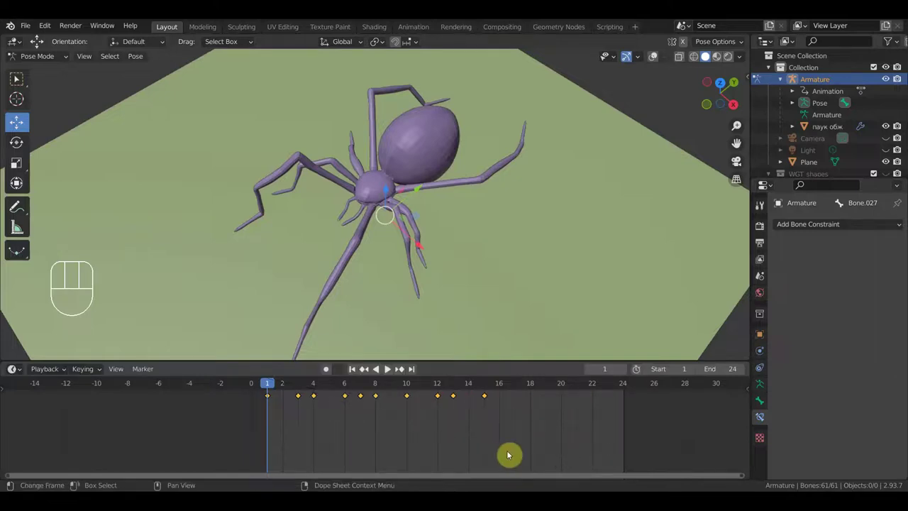
key("space")
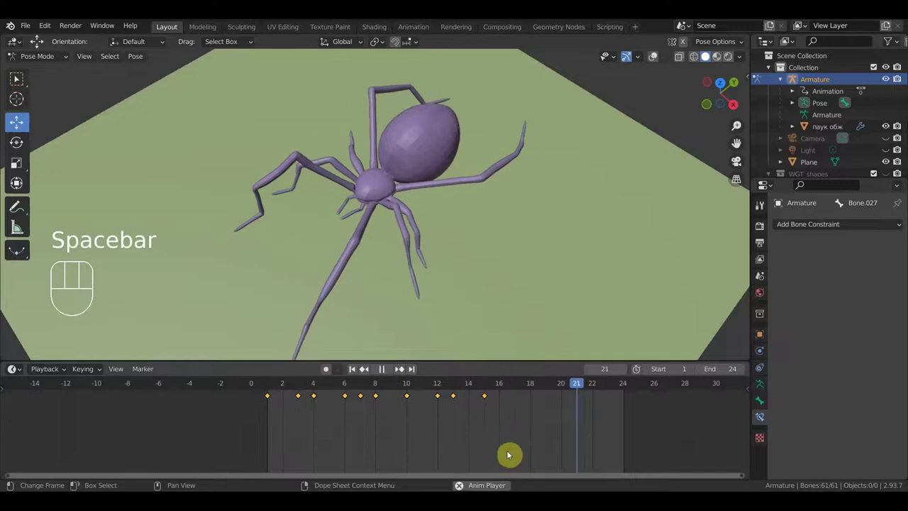
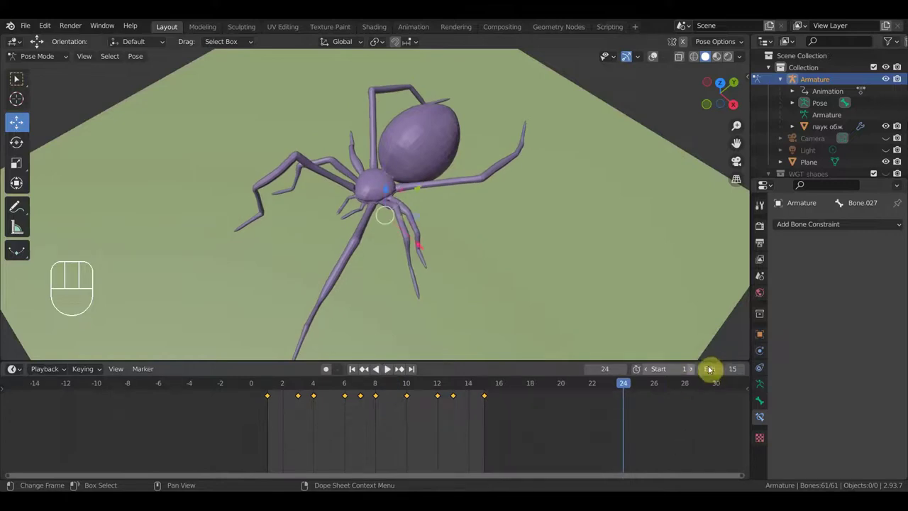
key("space")
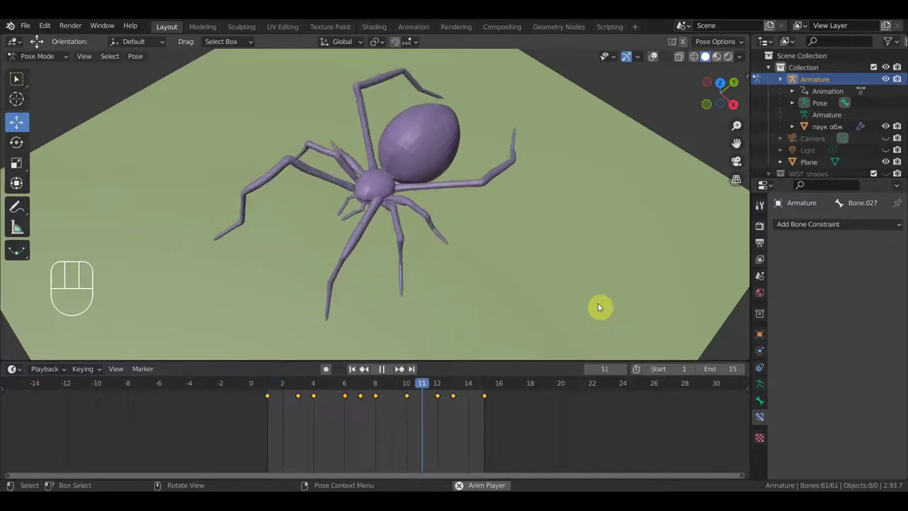
Select the spider's body bone, remove a key and play the body-bob animation.
key("space")
left_click_drag(592, 318, 547, 289)
key("Delete")
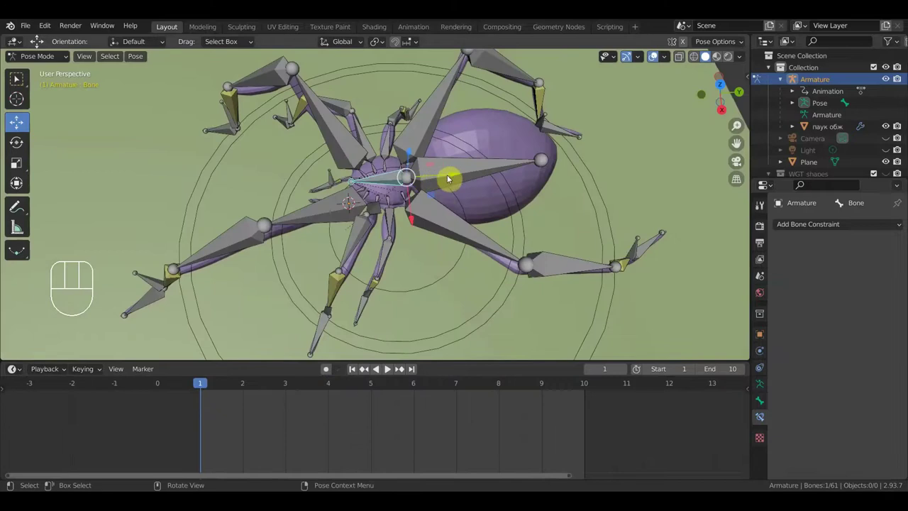
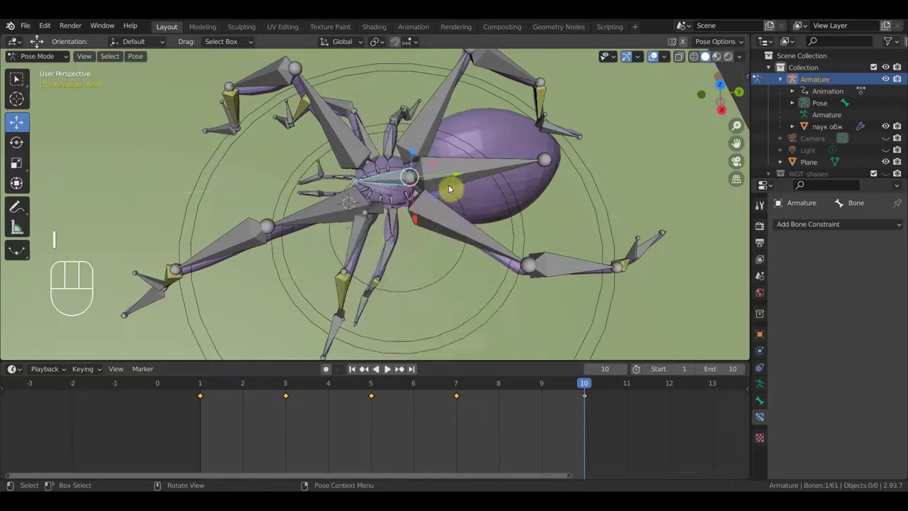
key("space")
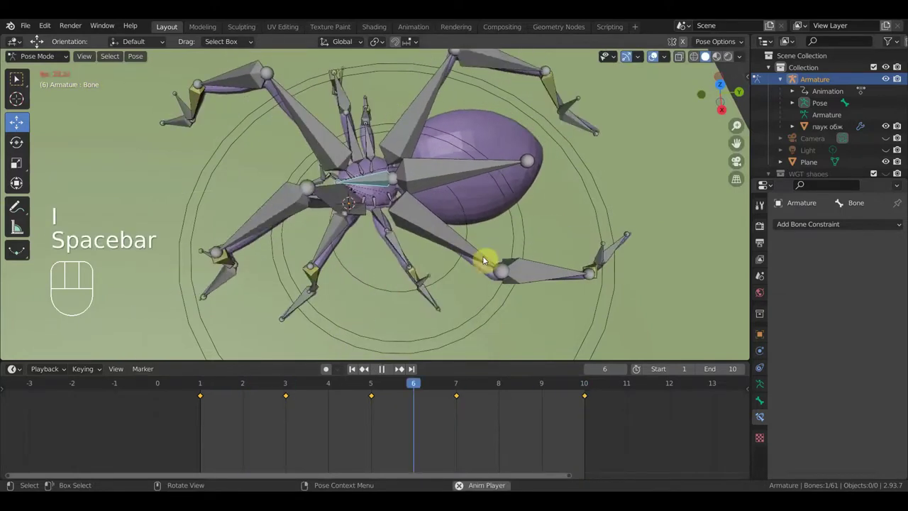
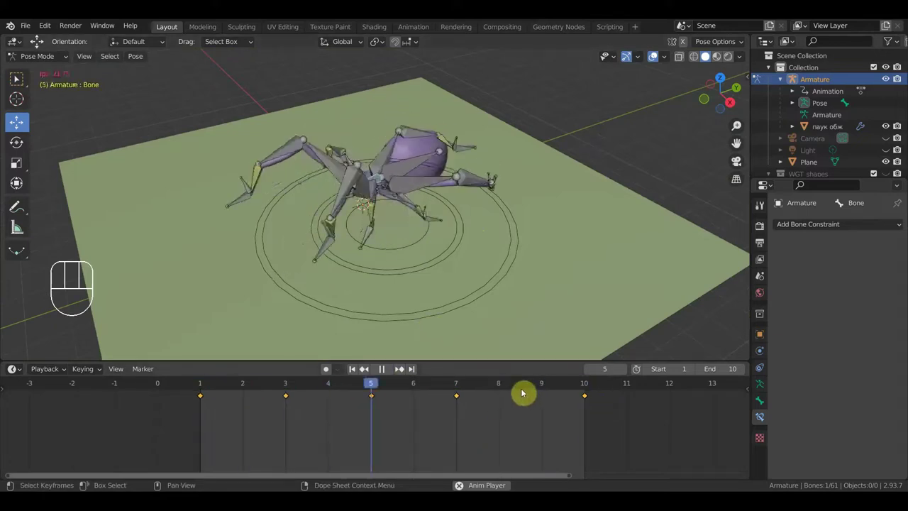
Stop and restart the body-bob walk playback.
key("space")
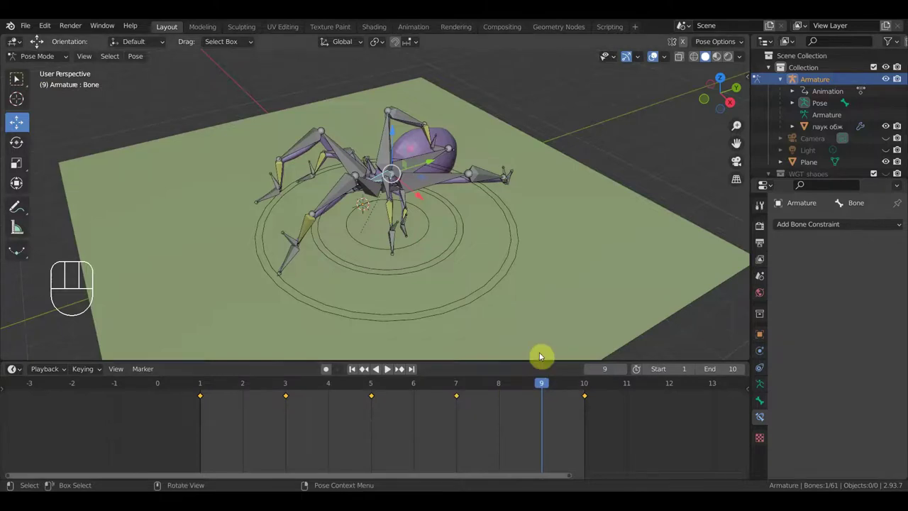
key("space")
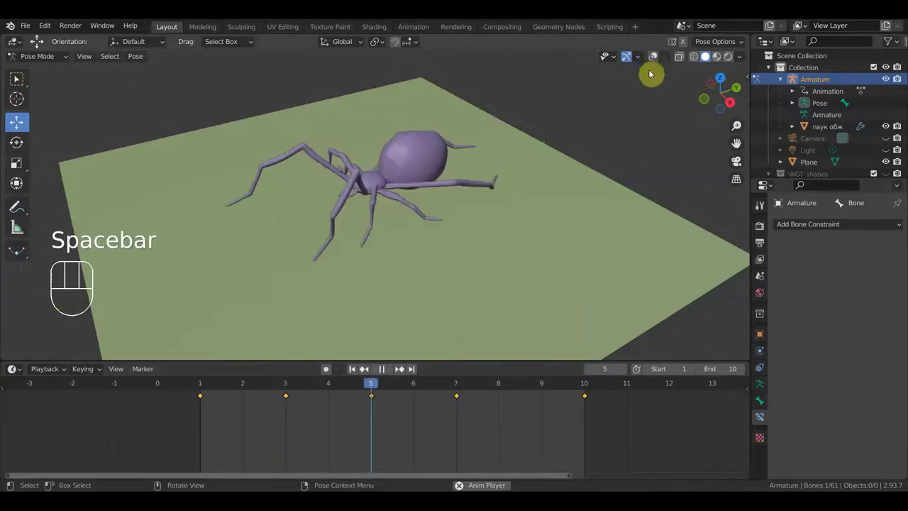
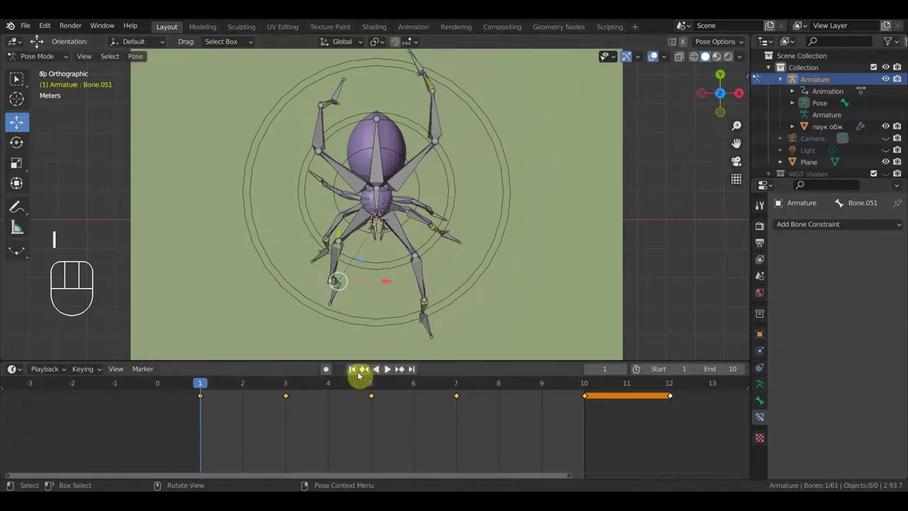
key("n")
key("space")
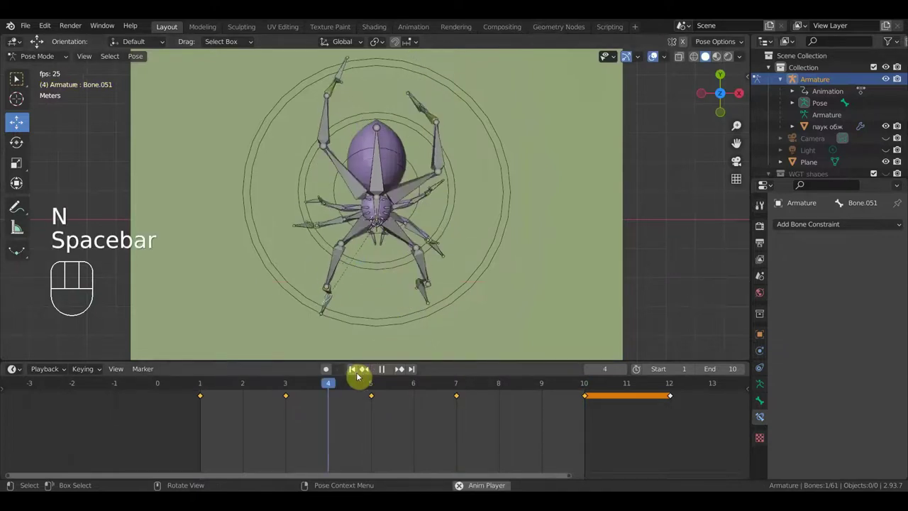
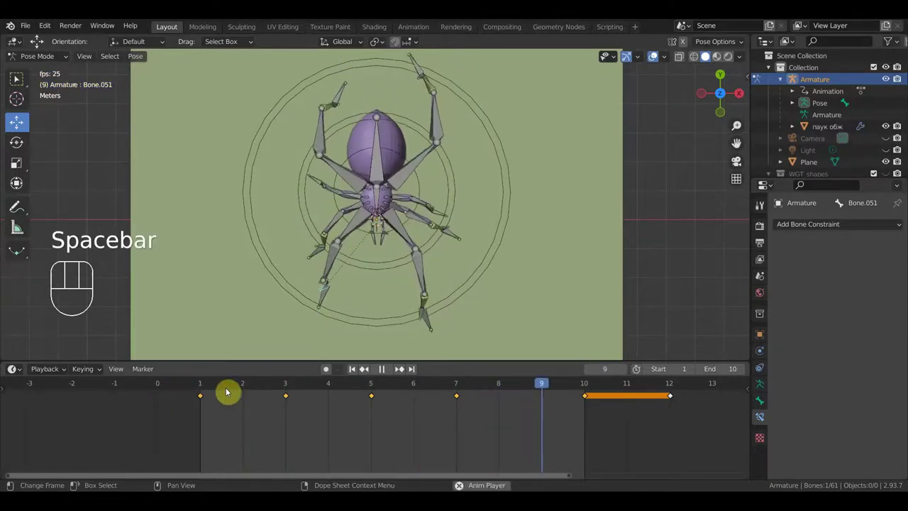
key("ctrl+z")
key("ctrl+z")
key("ctrl+z")
key("ctrl+z")
key("ctrl+z")
key("ctrl+z")
key("ctrl+z")
key("space")
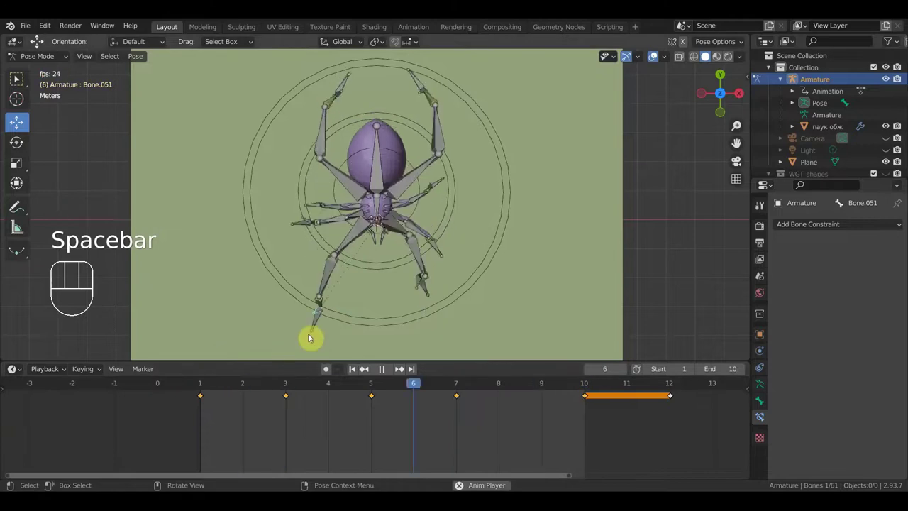
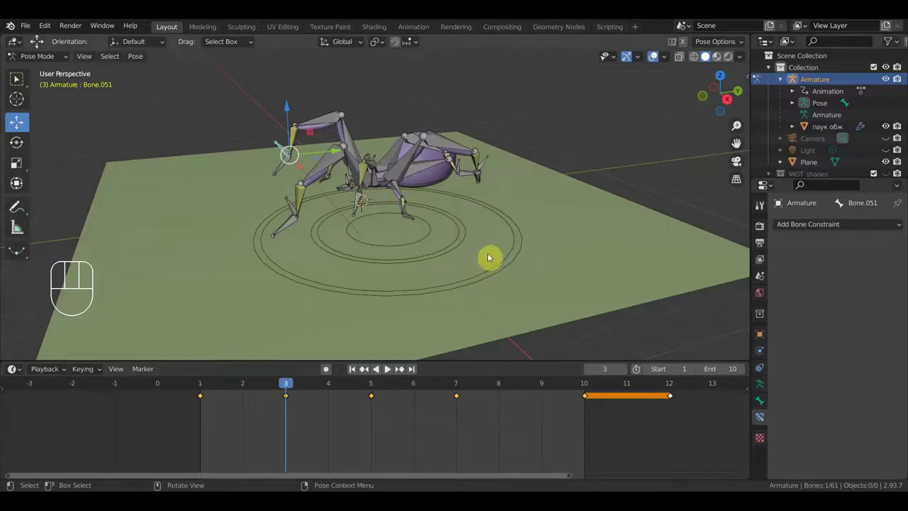
key("r")
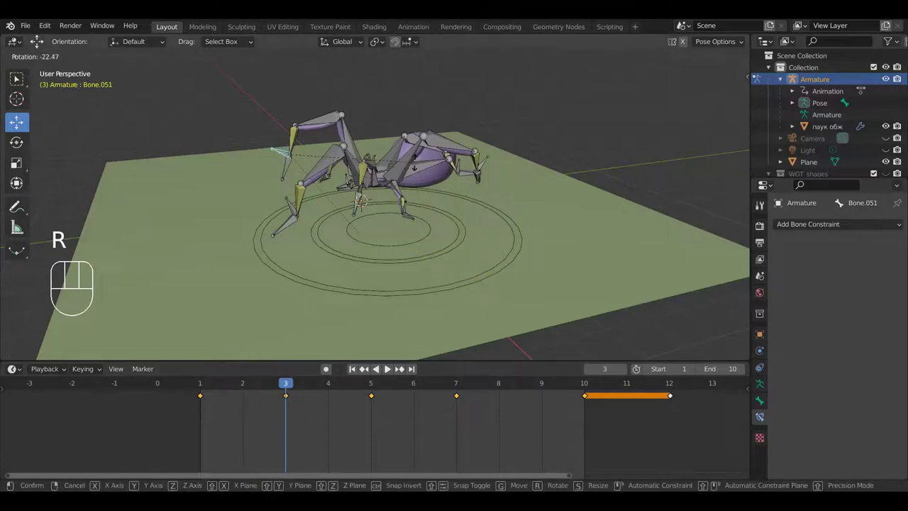
key("a")
key("i")
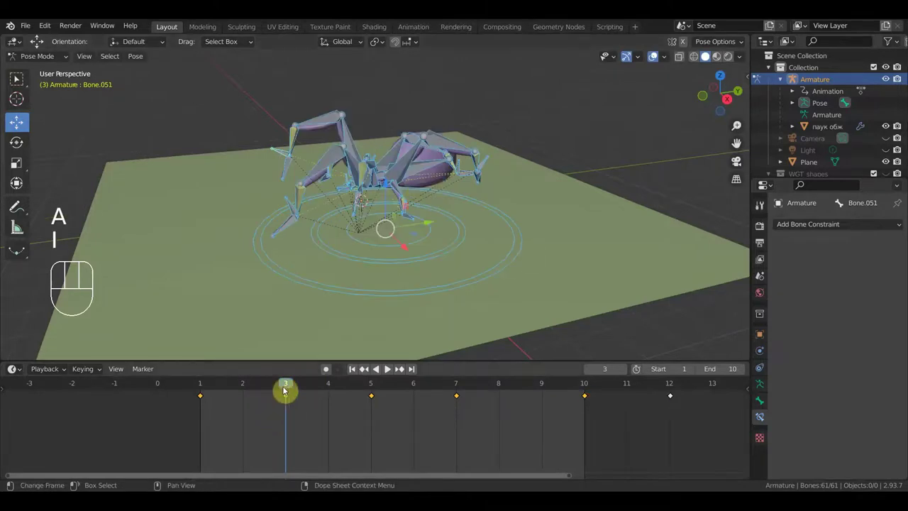
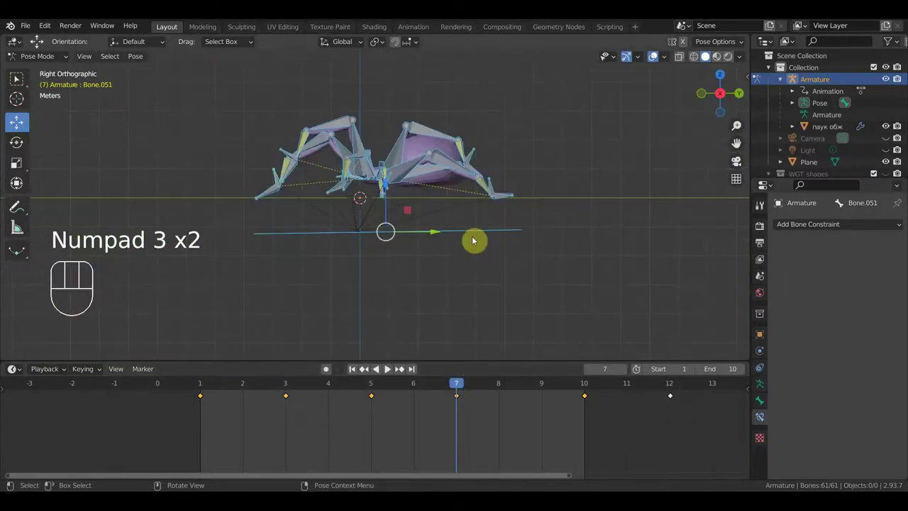
key("space")
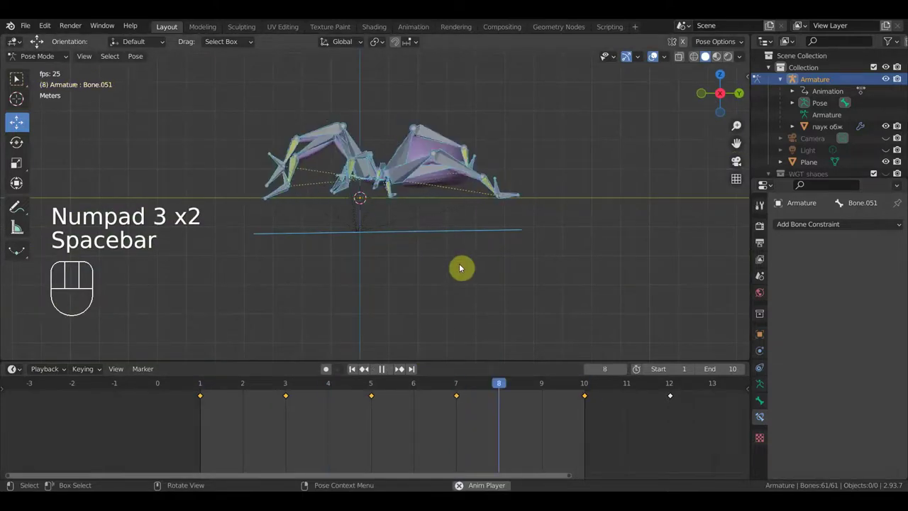
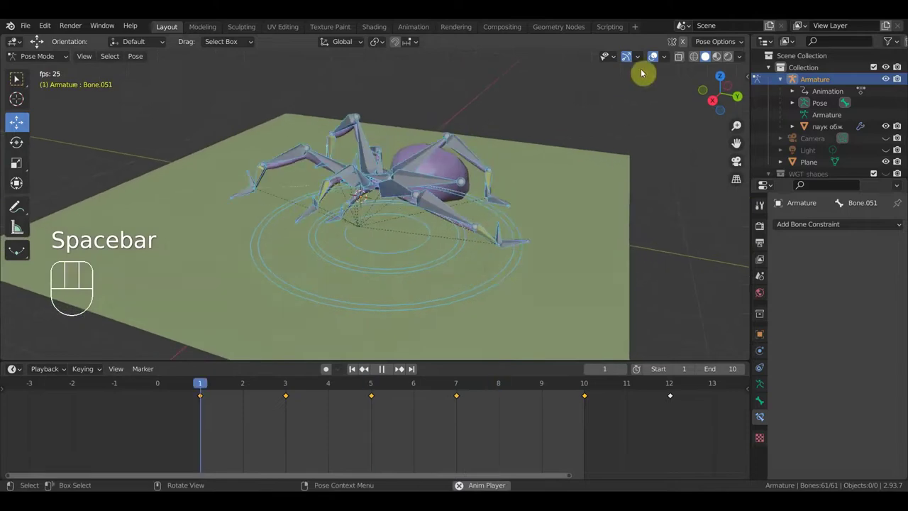
left_click_drag(654, 55, 661, 73)
middle_click(584, 149)
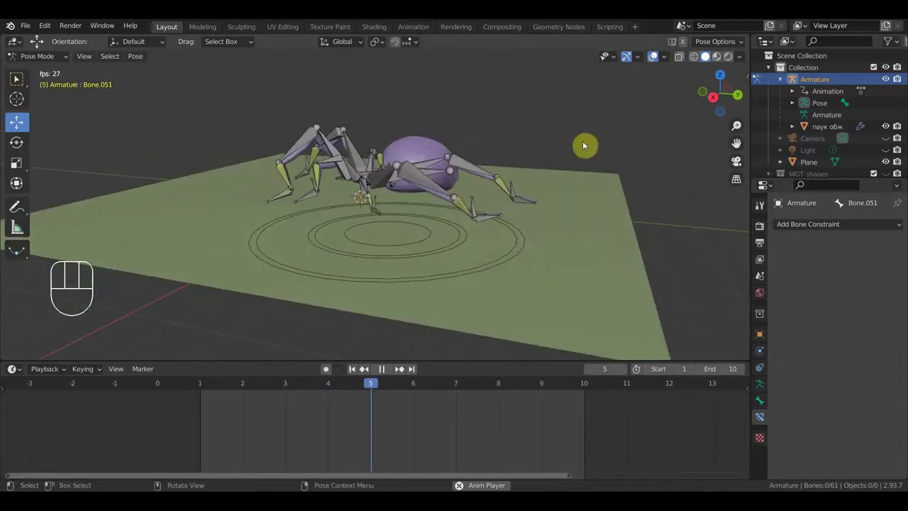
key("space")
left_click_drag(591, 183, 636, 212)
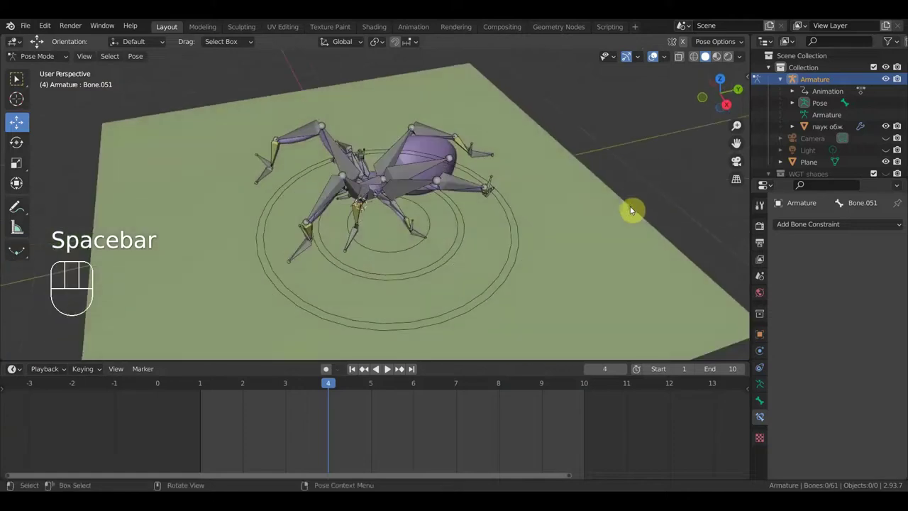
left_click_drag(565, 252, 604, 259)
middle_click(549, 252)
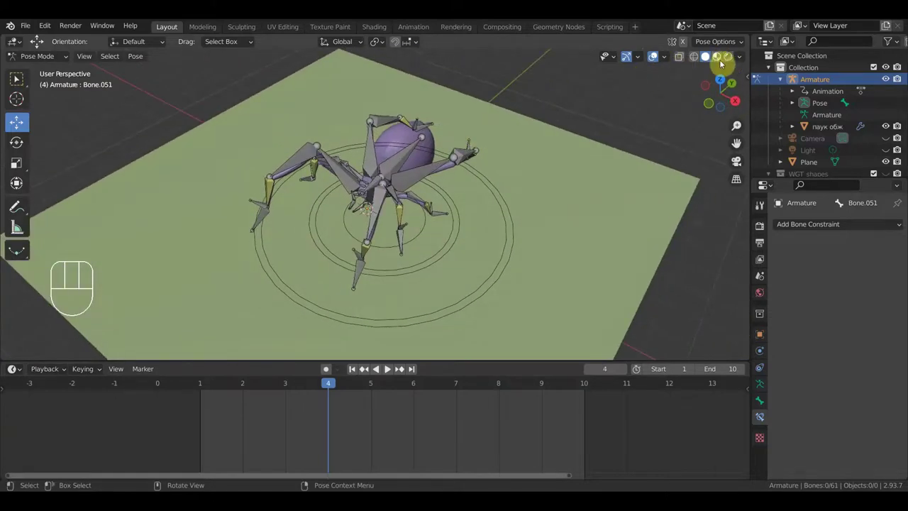
Show the textured spider in Material Preview without overlays, orbit during playback, then select all bones.
left_click_drag(716, 62, 617, 160)
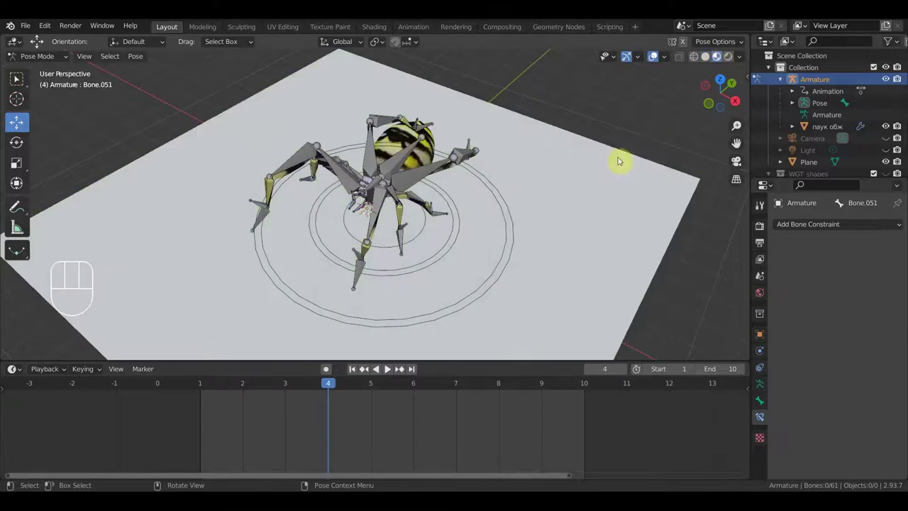
left_click(655, 59)
key("space")
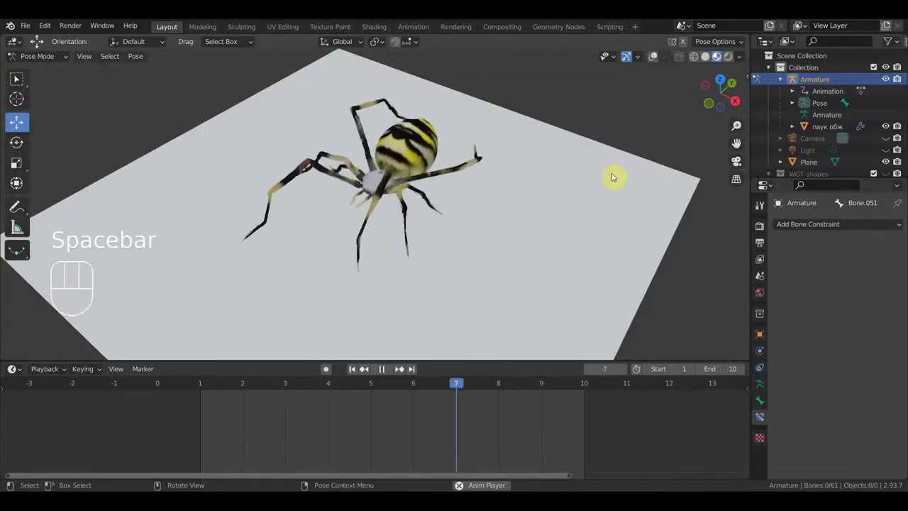
left_click_drag(623, 212, 399, 239)
left_click_drag(603, 246, 436, 185)
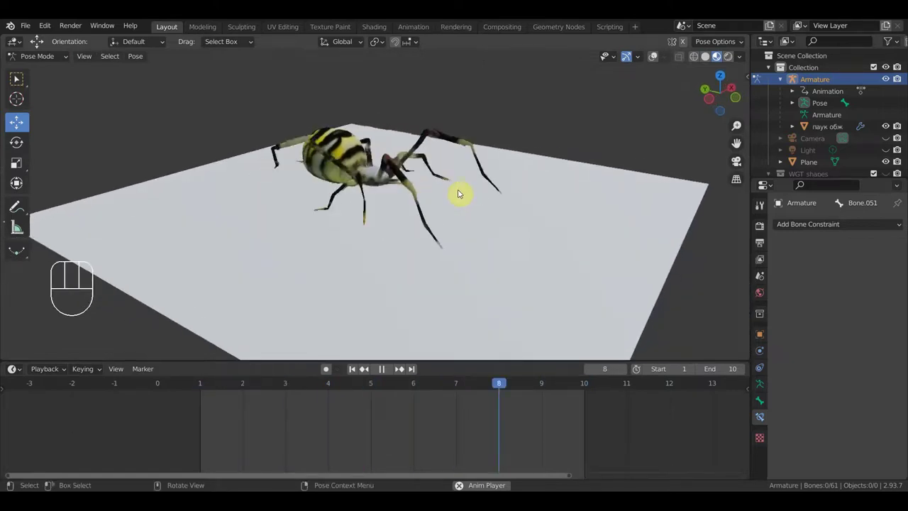
left_click_drag(490, 200, 575, 201)
key("space")
left_click(205, 390)
key("a")
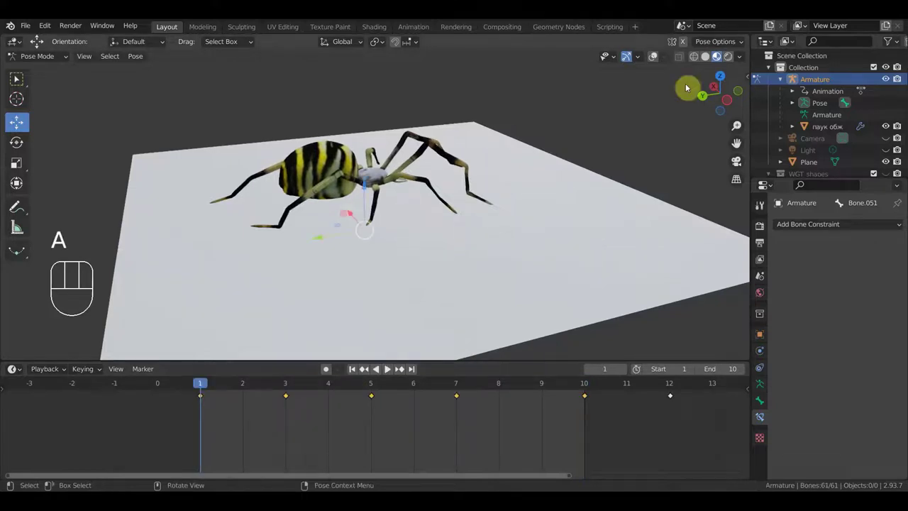
Restore rig overlays, delete the frame-12 key and duplicate the step keyframes after frame 12.
left_click(655, 60)
key("a")
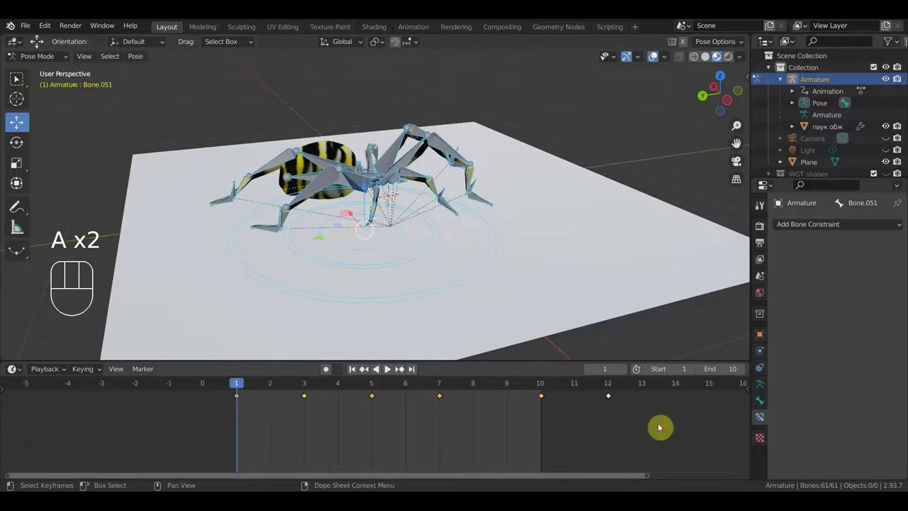
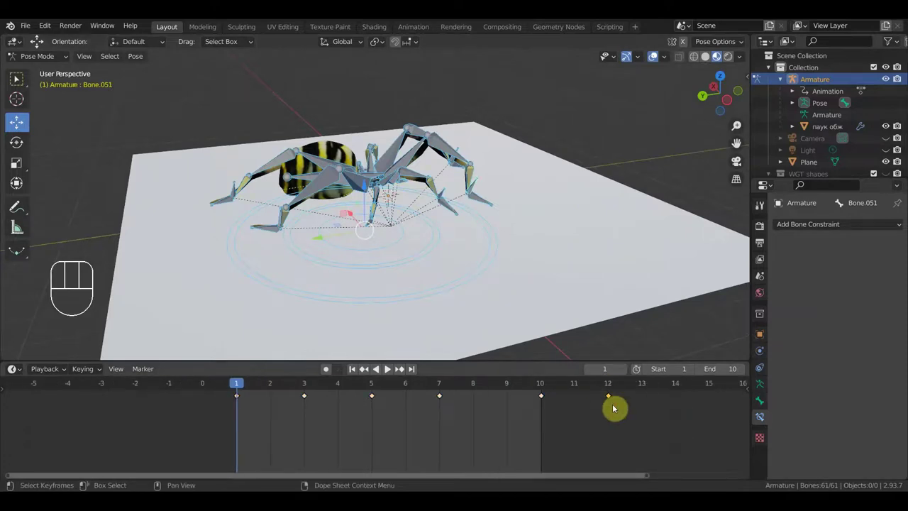
key("Delete")
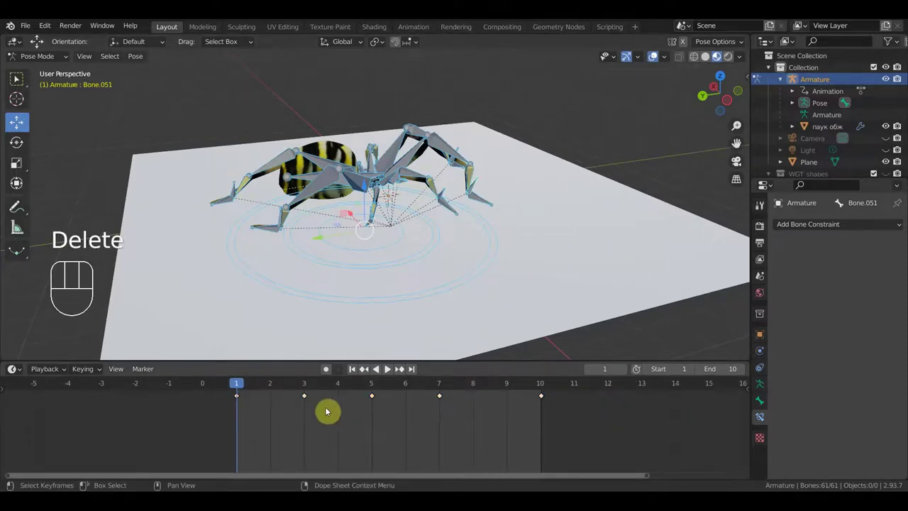
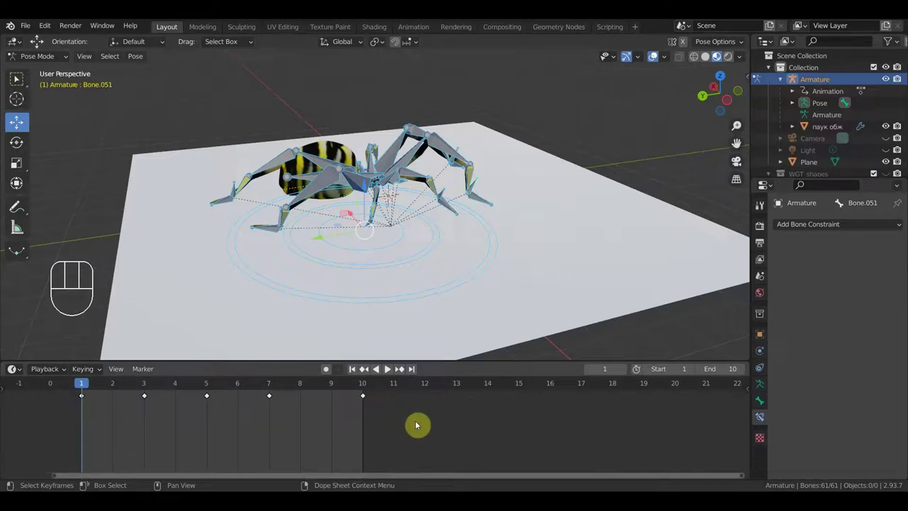
key("a")
key("s")
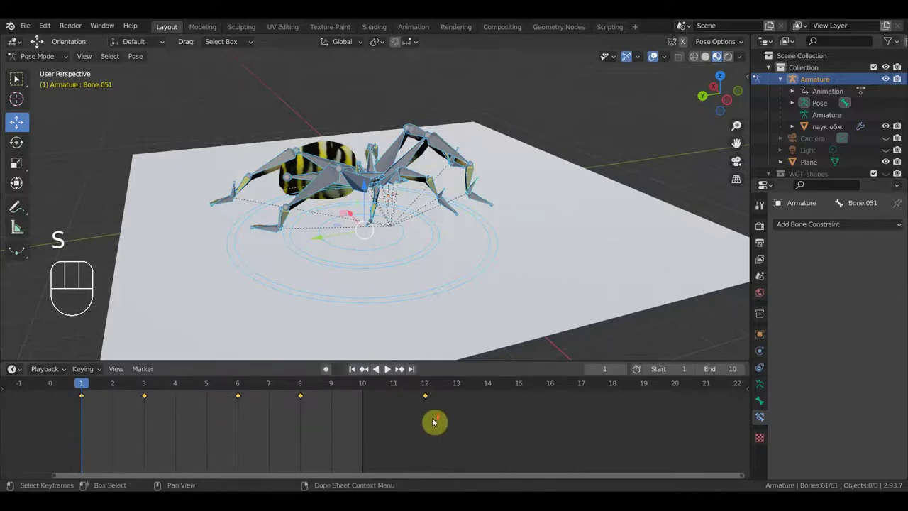
left_click_drag(382, 401, 227, 412)
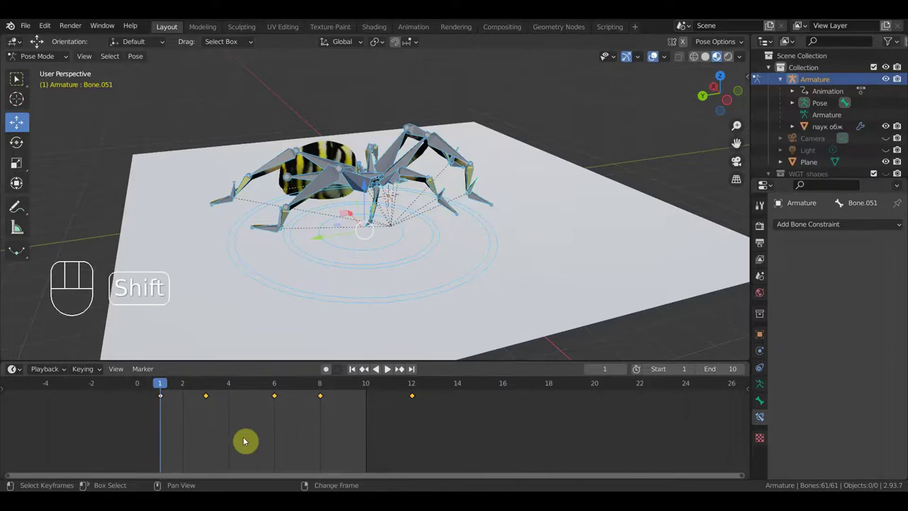
key("shift+d")
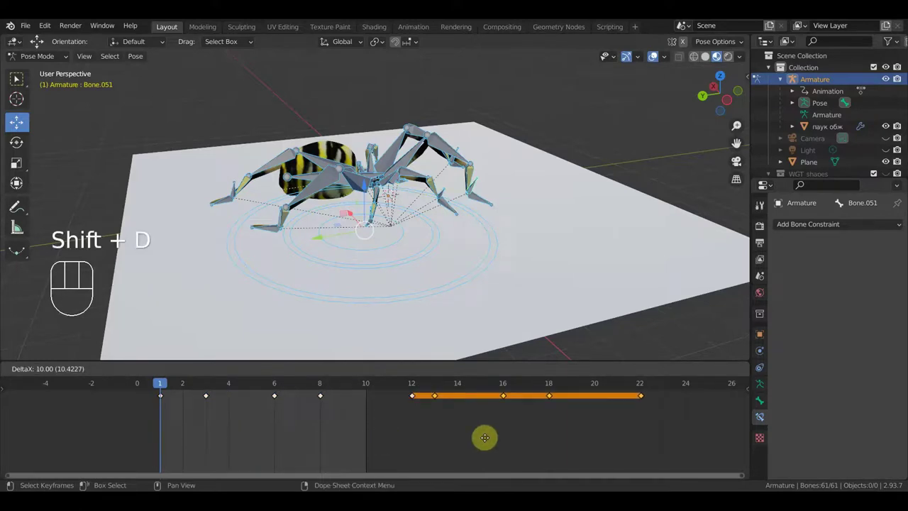
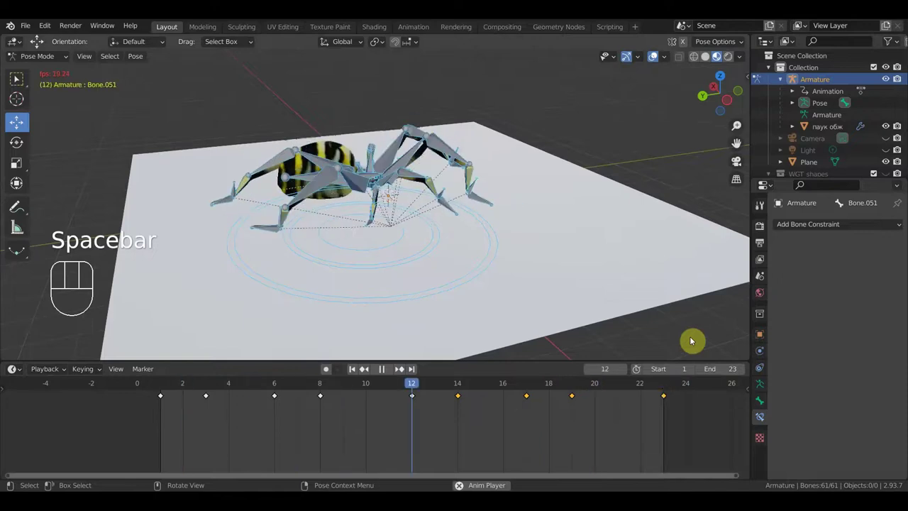
Key location and rotation at frame 21, replay, then step back to frame 5 and insert a key.
key("space")
left_click(369, 391)
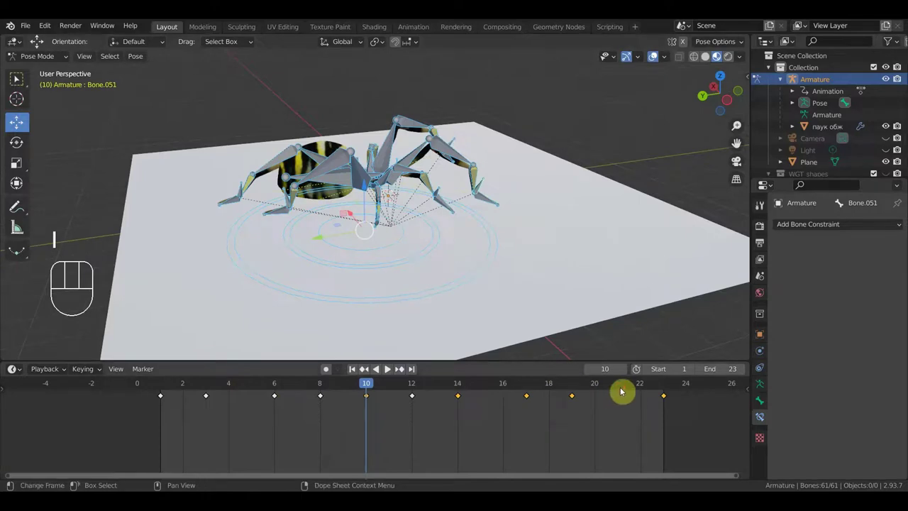
left_click(622, 392)
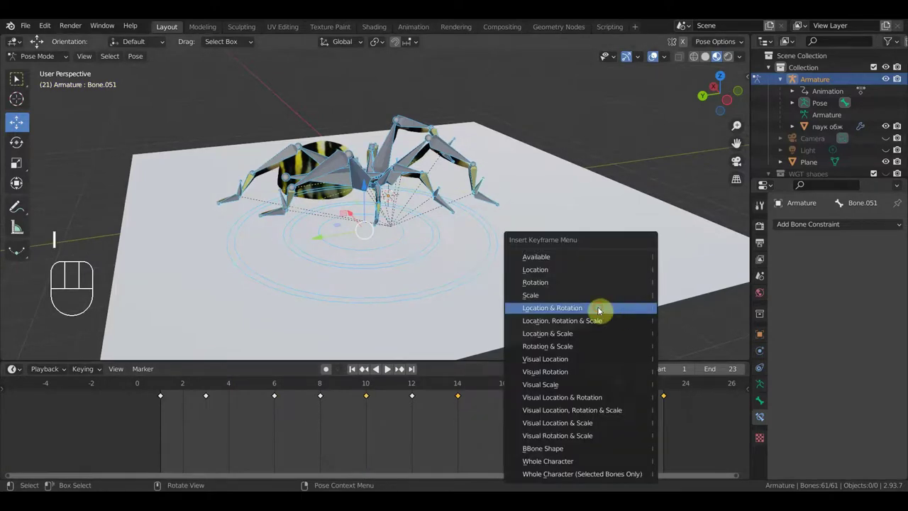
key("space")
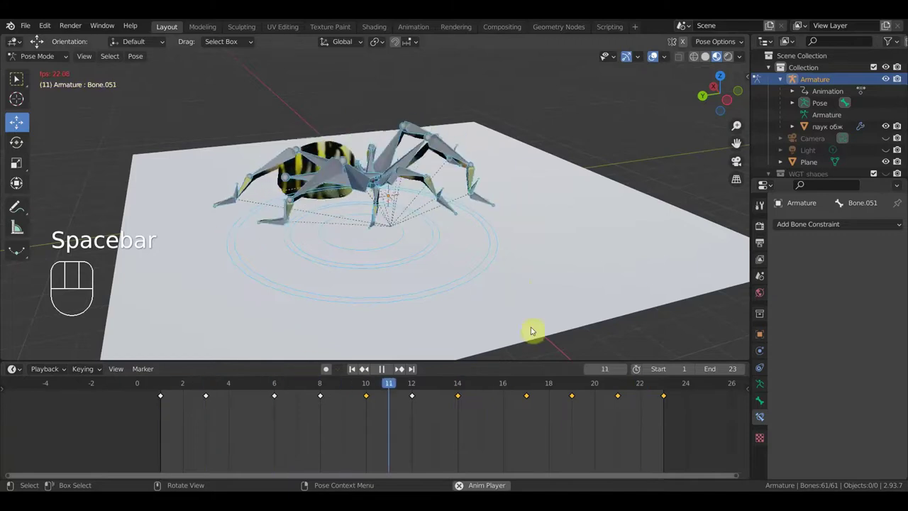
key("space")
left_click(234, 390)
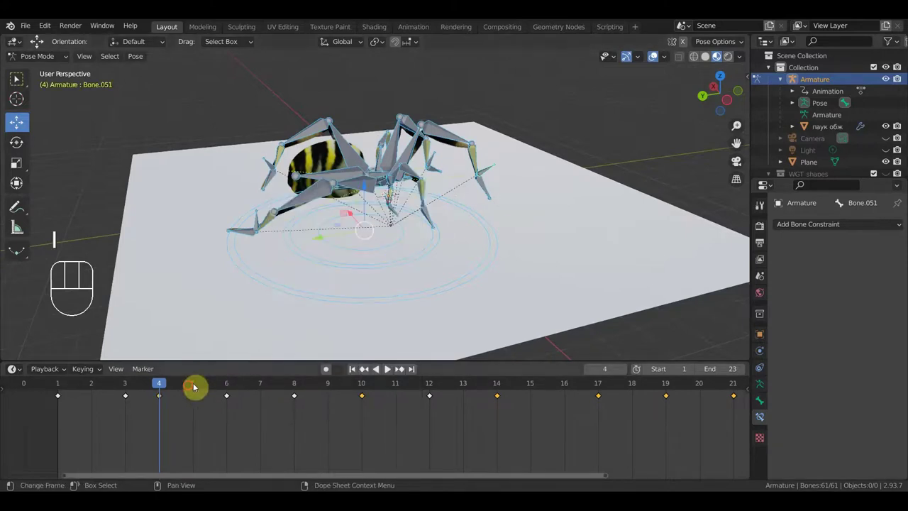
left_click(226, 368)
key("i")
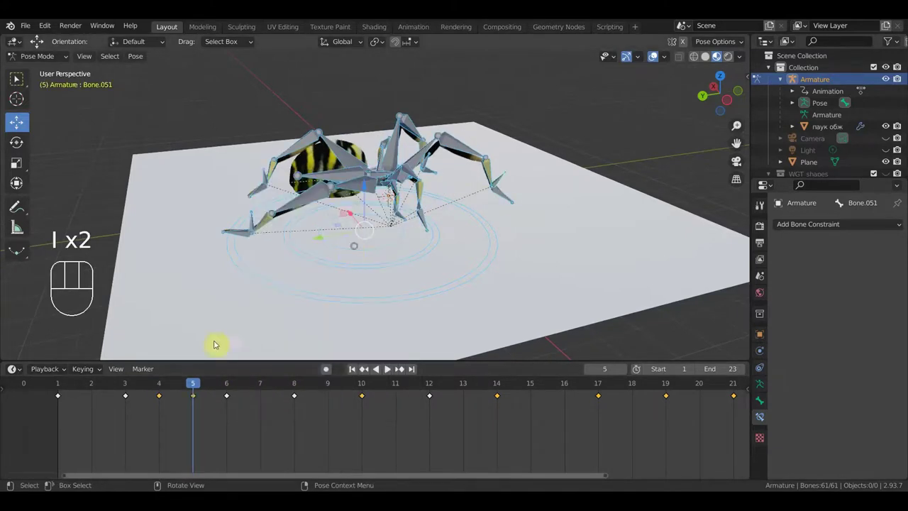
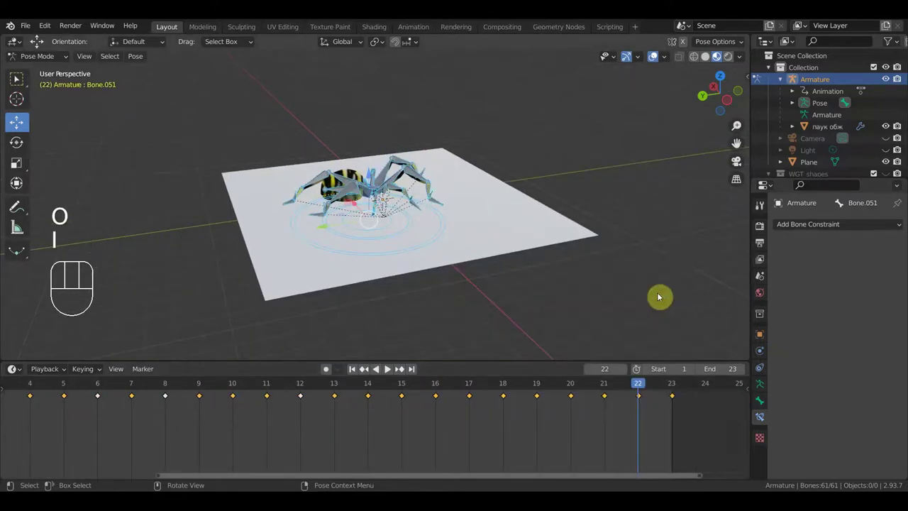
key("space")
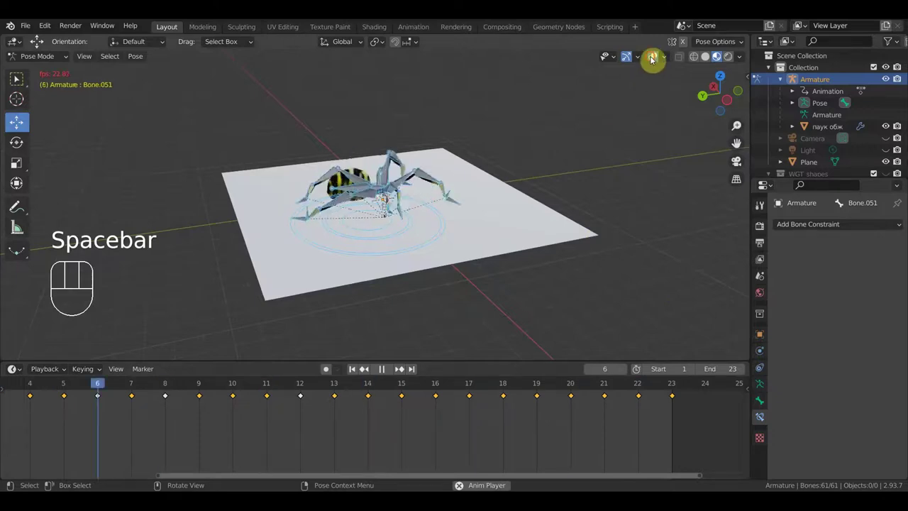
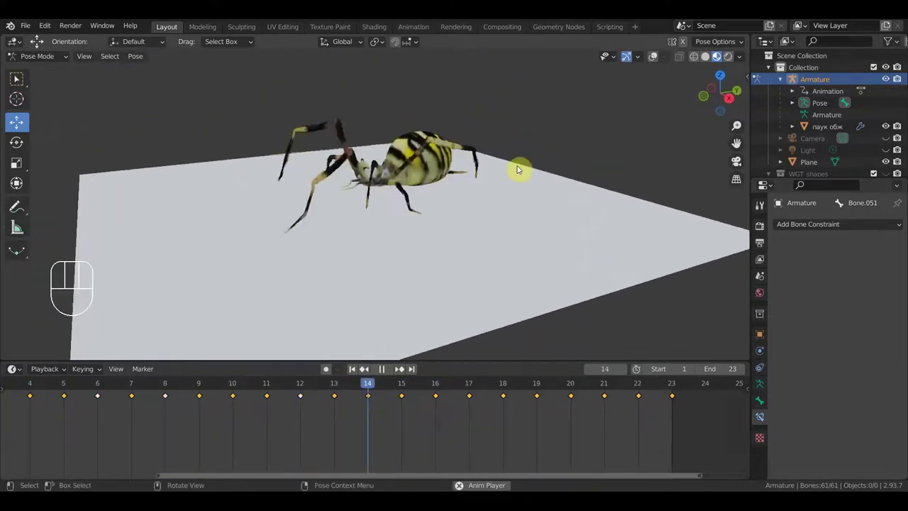
left_click_drag(595, 210, 603, 204)
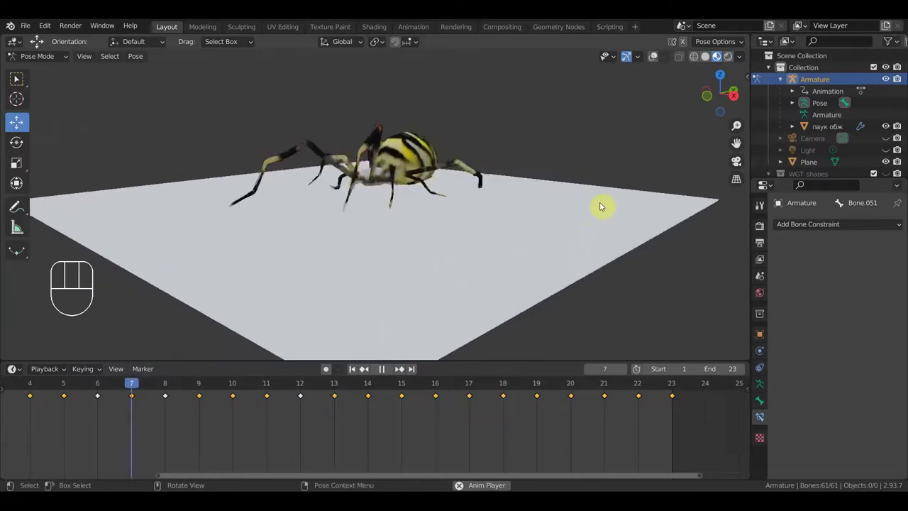
left_click_drag(556, 174, 405, 170)
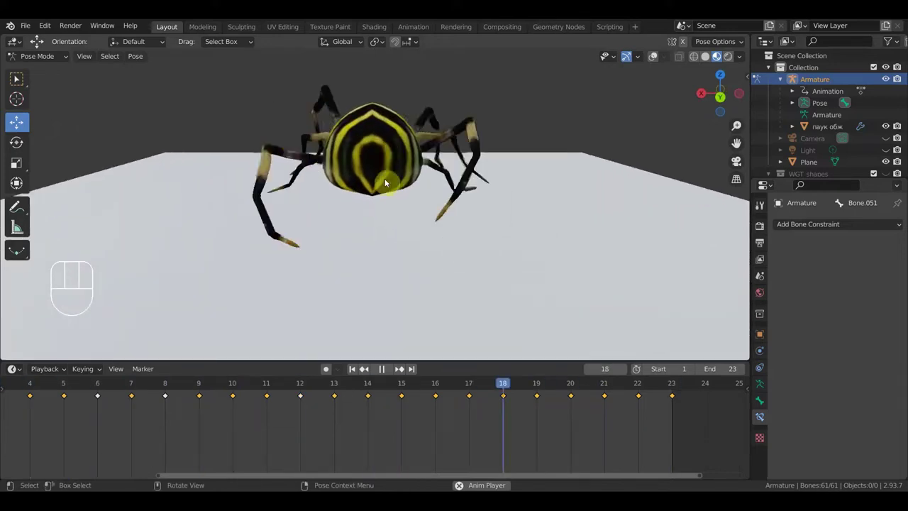
left_click_drag(412, 190, 435, 180)
left_click_drag(493, 192, 484, 189)
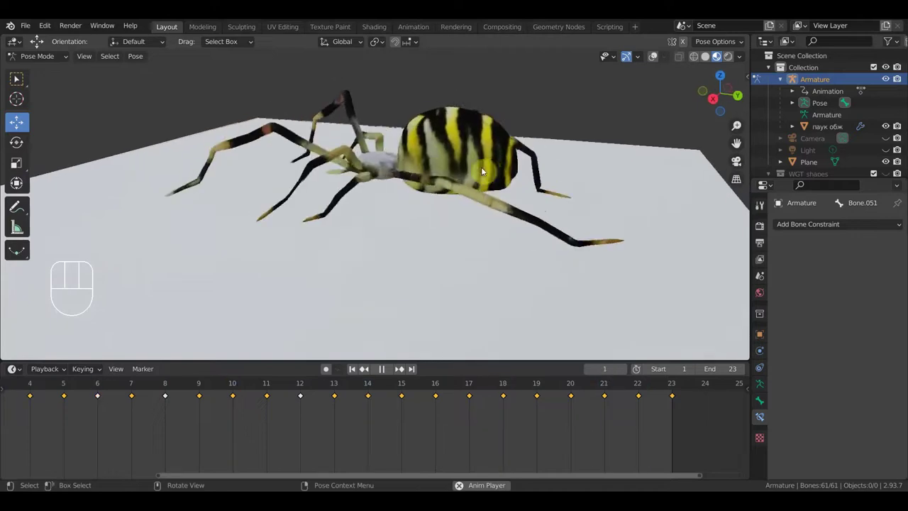
left_click_drag(533, 201, 401, 172)
left_click_drag(396, 176, 491, 182)
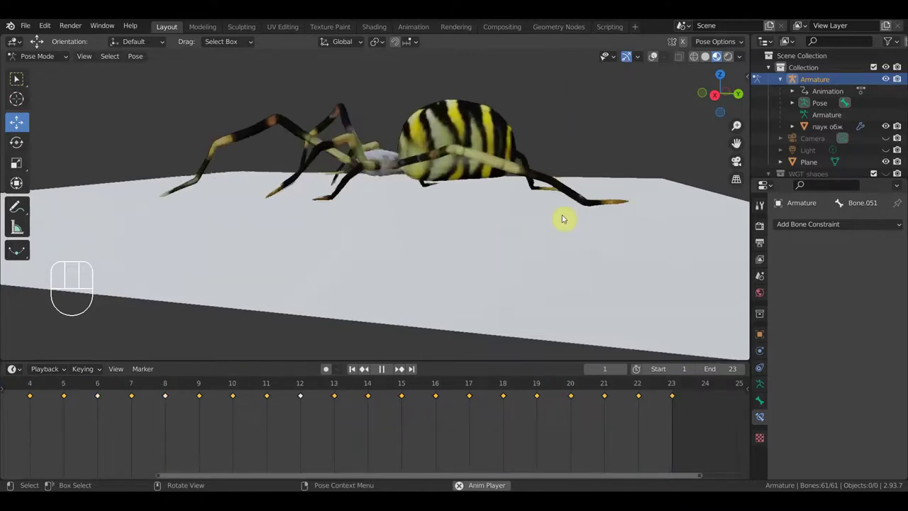
key("space")
left_click(651, 61)
key("KP_1")
From the numpad-3 side view, set the spider body's height for the current frame.
key("KP_3")
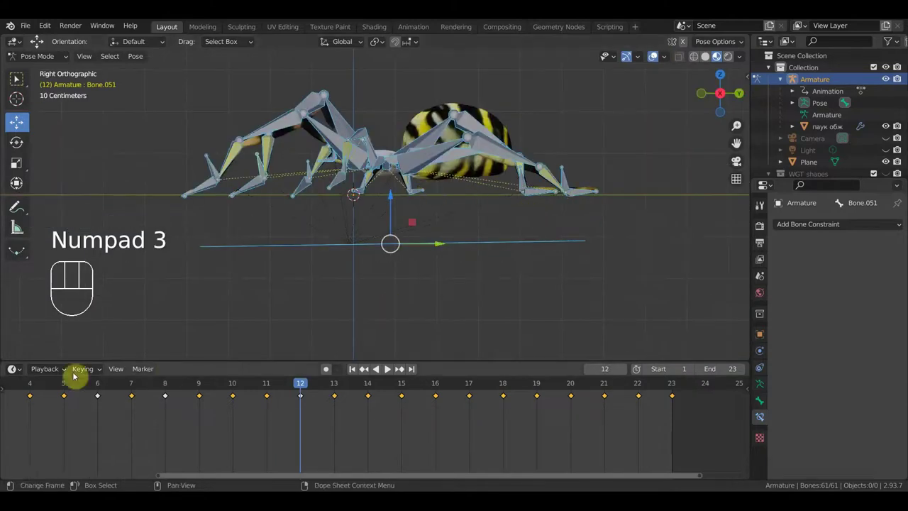
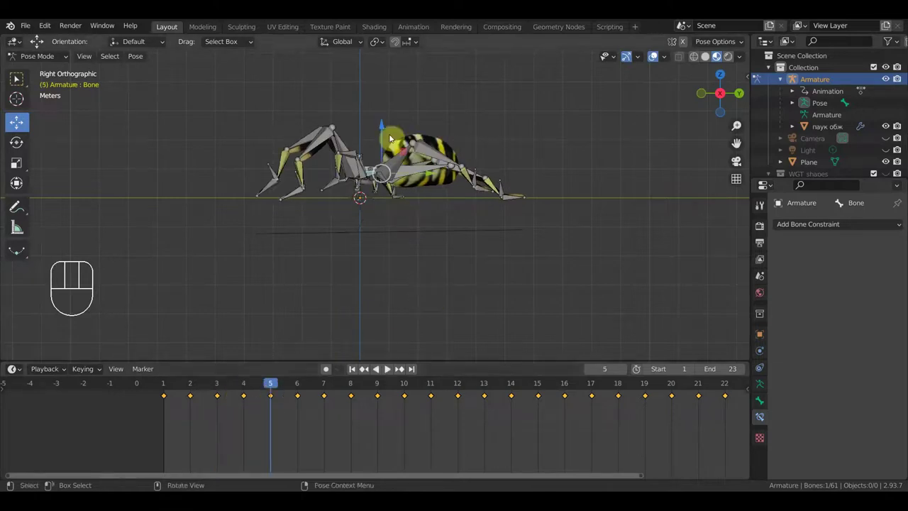
left_click_drag(266, 391, 323, 434)
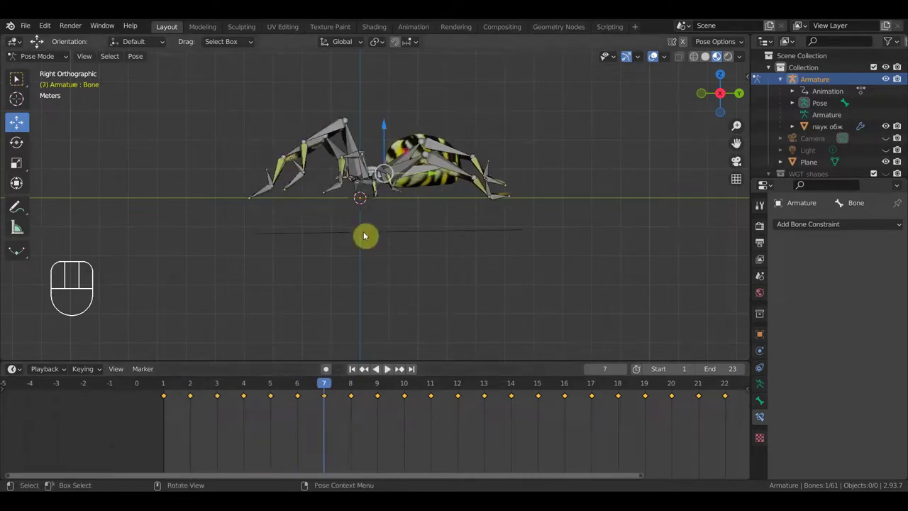
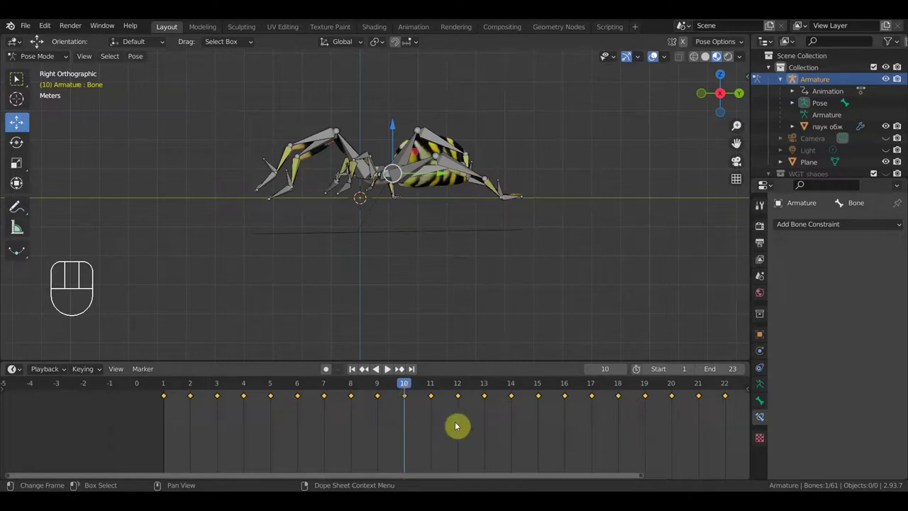
Raise the spider body bone at frame 7 and key it, then scrub to frame 12 for the next bob pose.
middle_click(540, 415)
key("space")
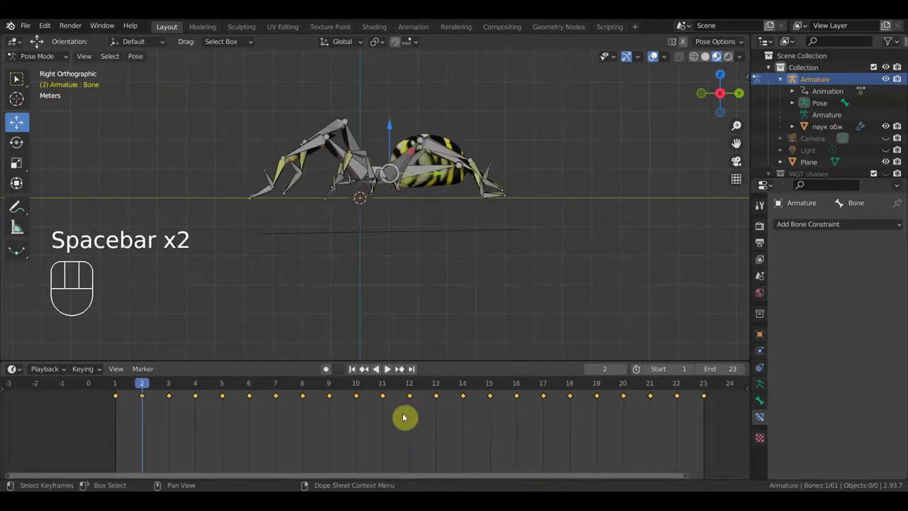
left_click_drag(137, 386, 345, 270)
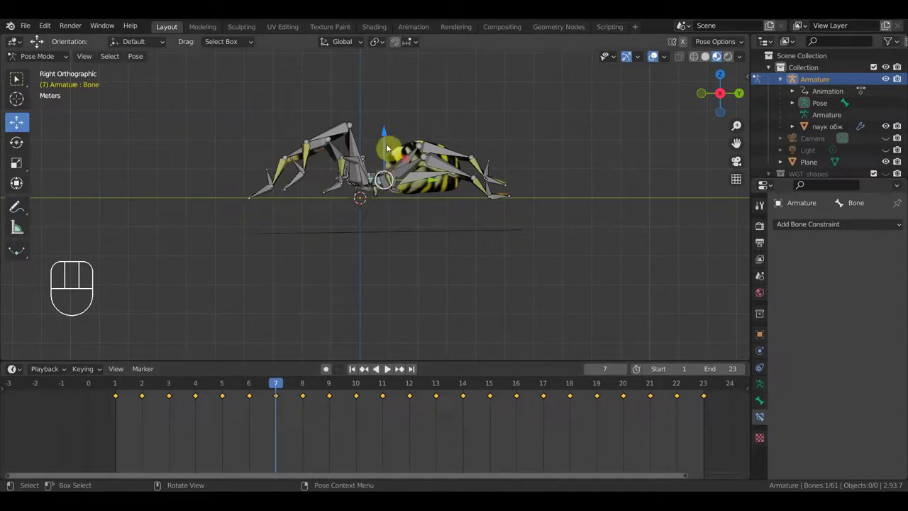
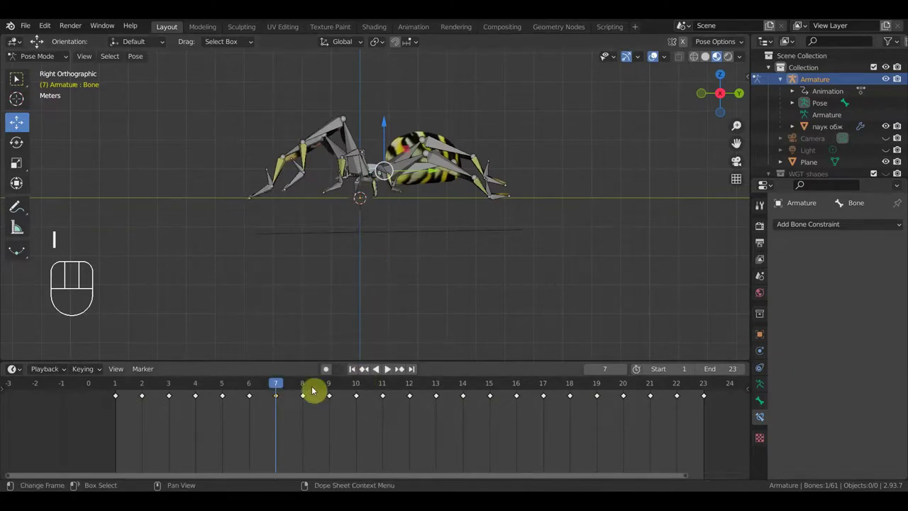
left_click_drag(274, 389, 426, 445)
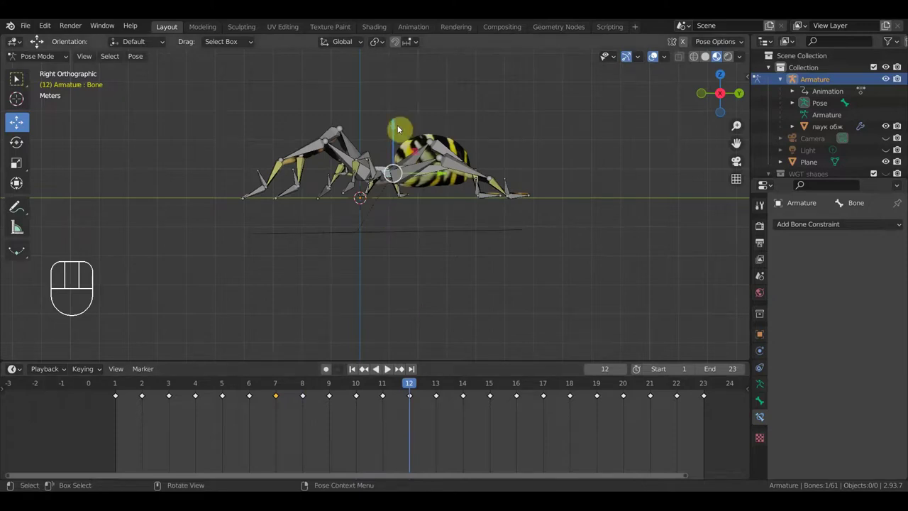
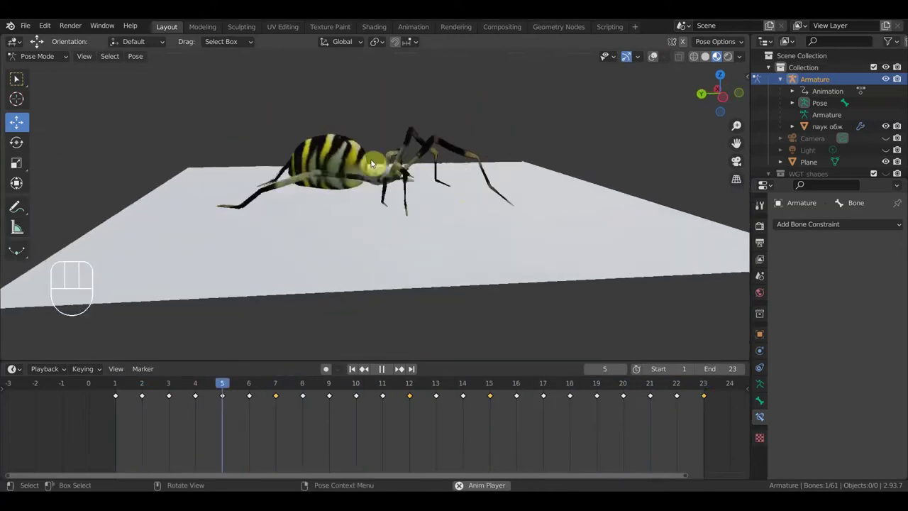
Stop the walk-cycle playback with the spider paused on the plane.
key("space")
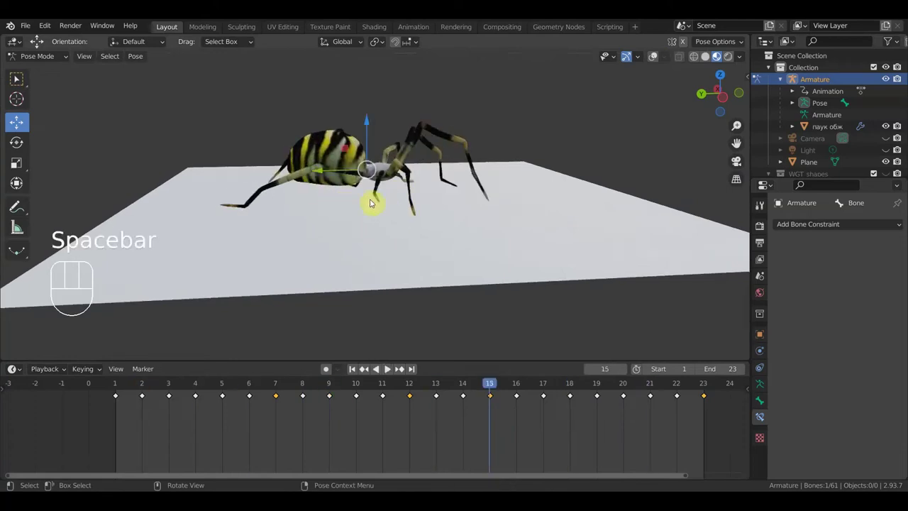
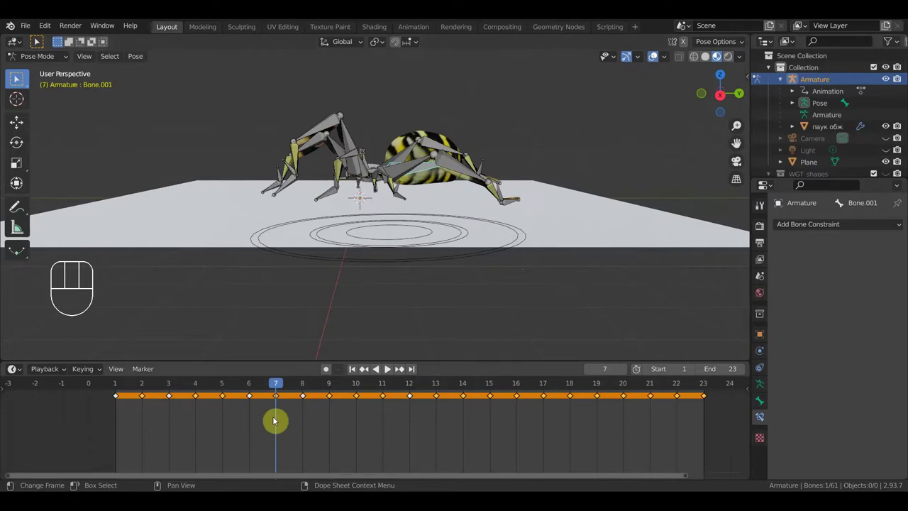
key("ctrl+i")
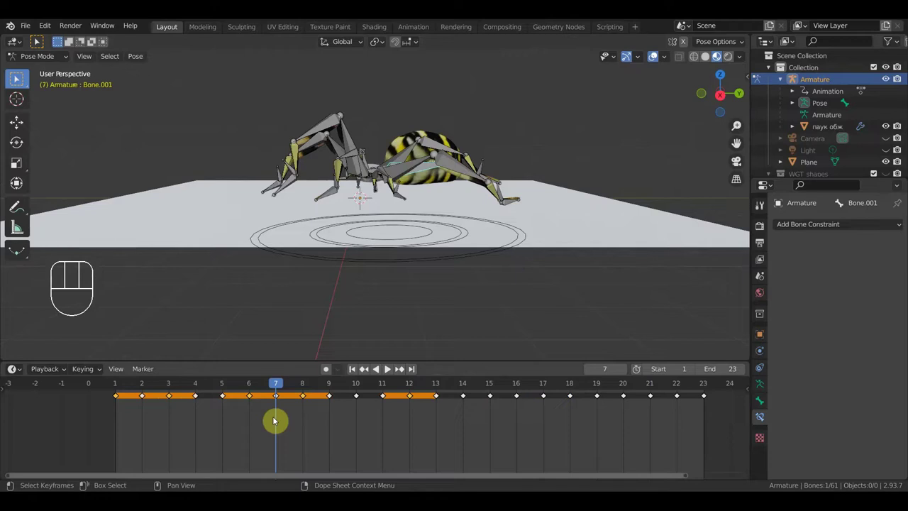
key("Delete")
key("space")
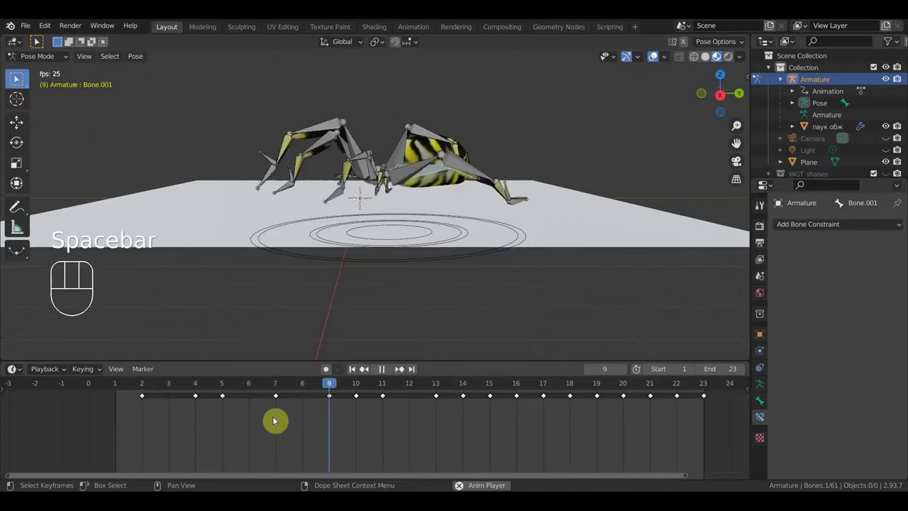
key("ctrl+space")
key("ctrl+z")
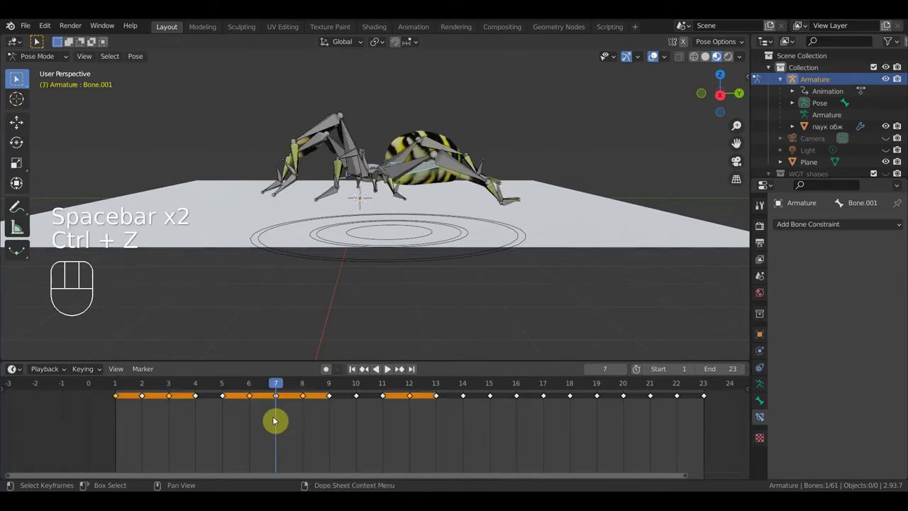
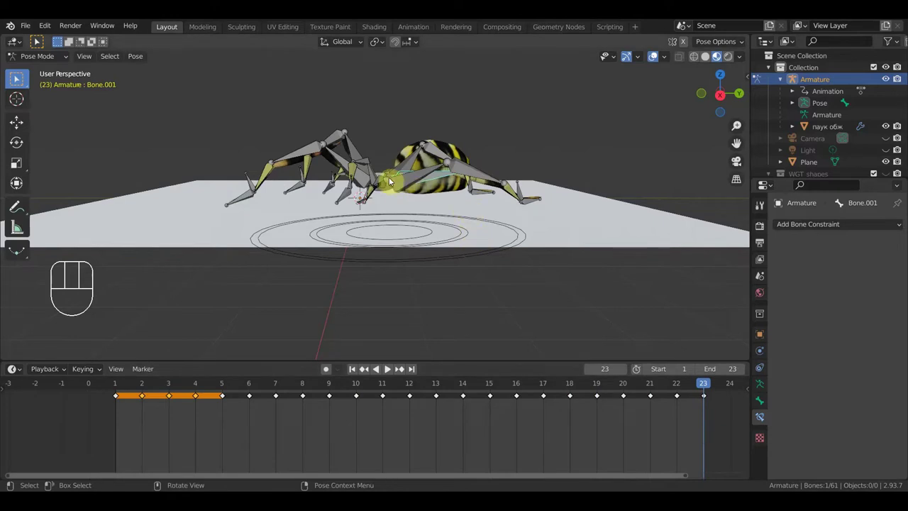
left_click(390, 186)
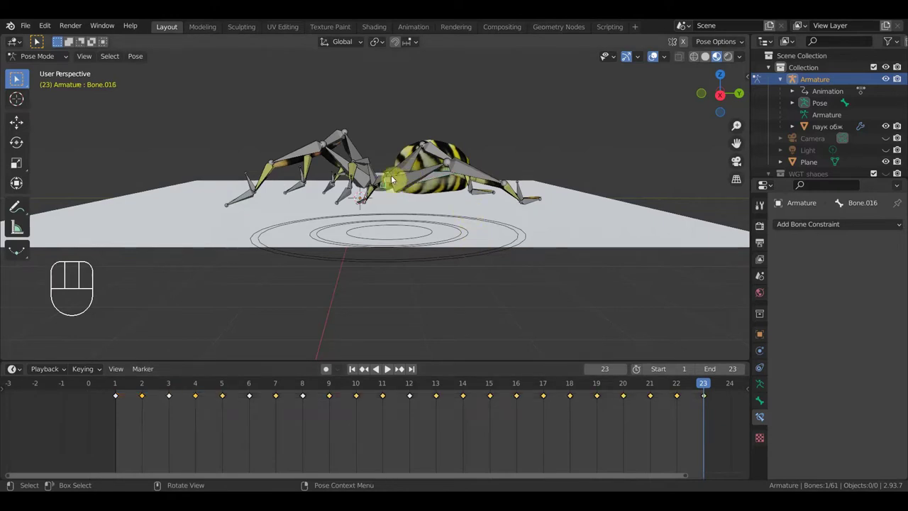
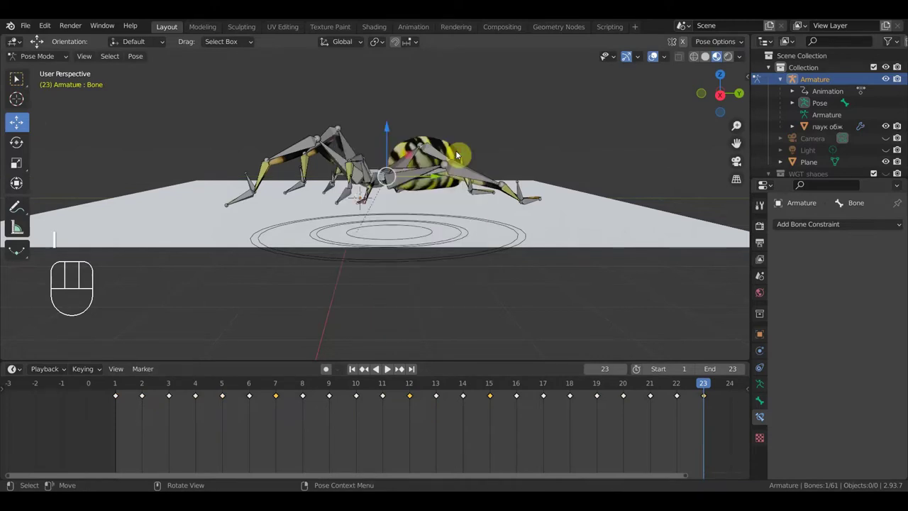
key("space")
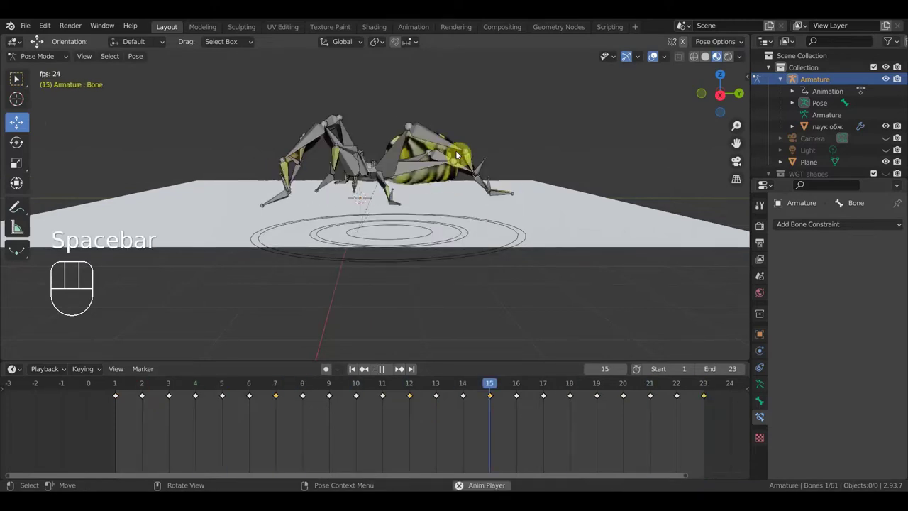
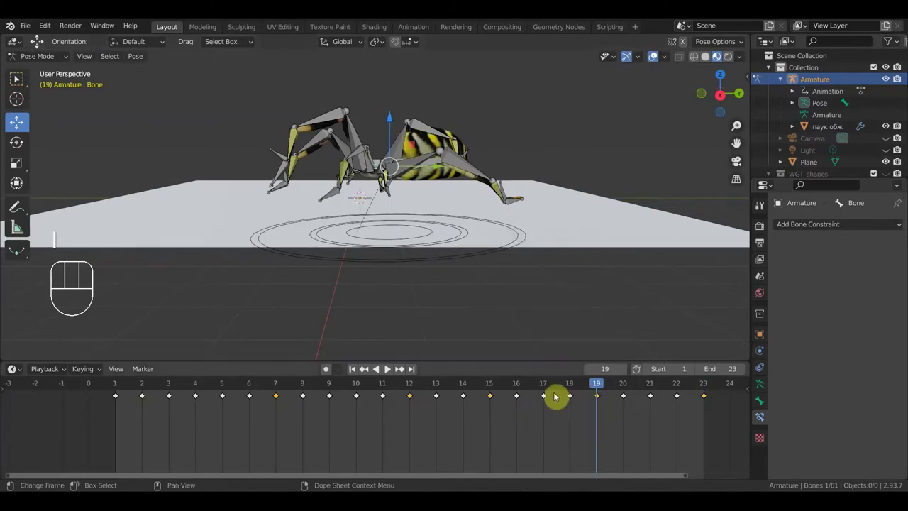
key("i")
key("space")
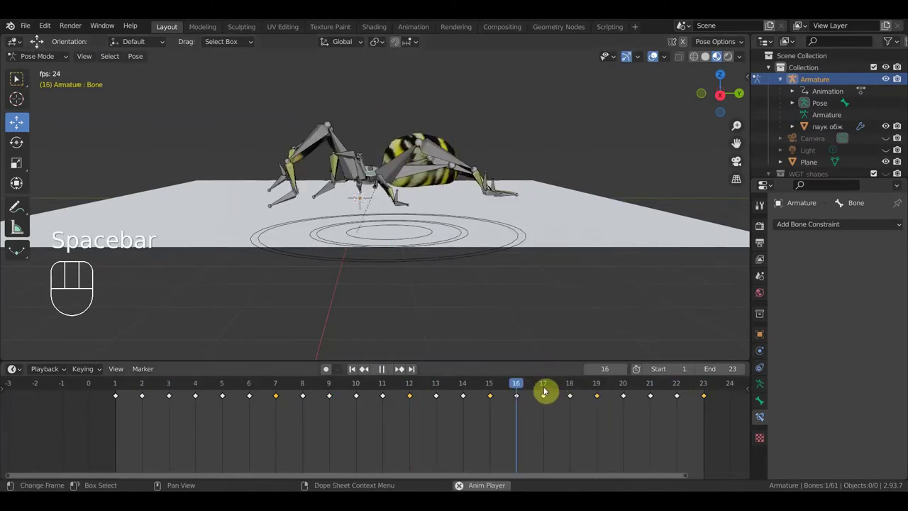
key("space")
key("ctrl+z")
key("ctrl+z")
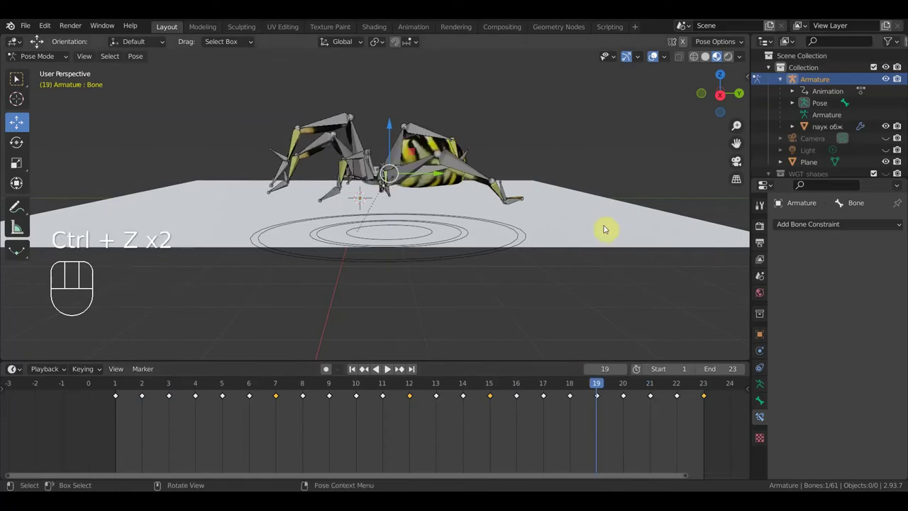
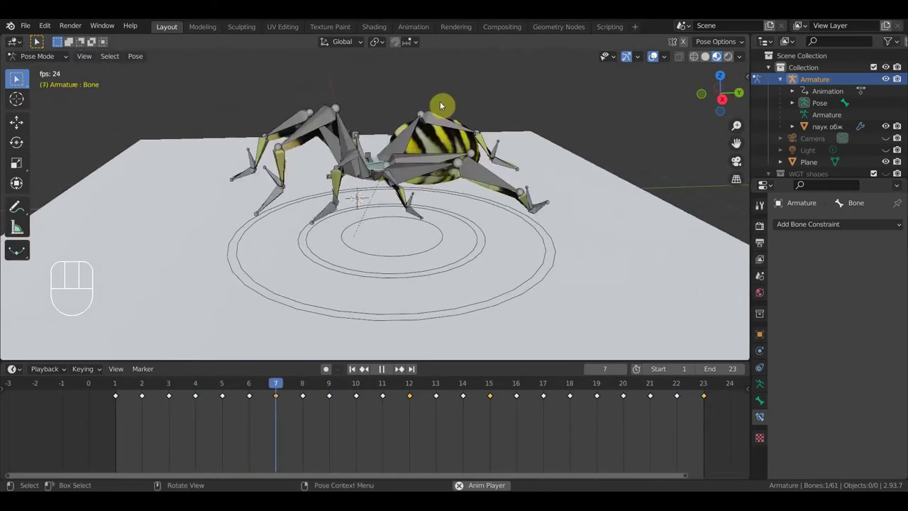
key("space")
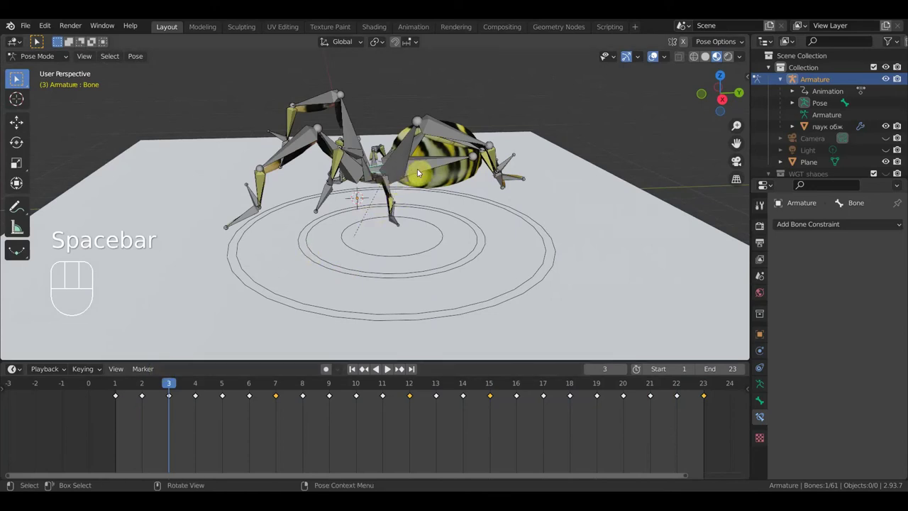